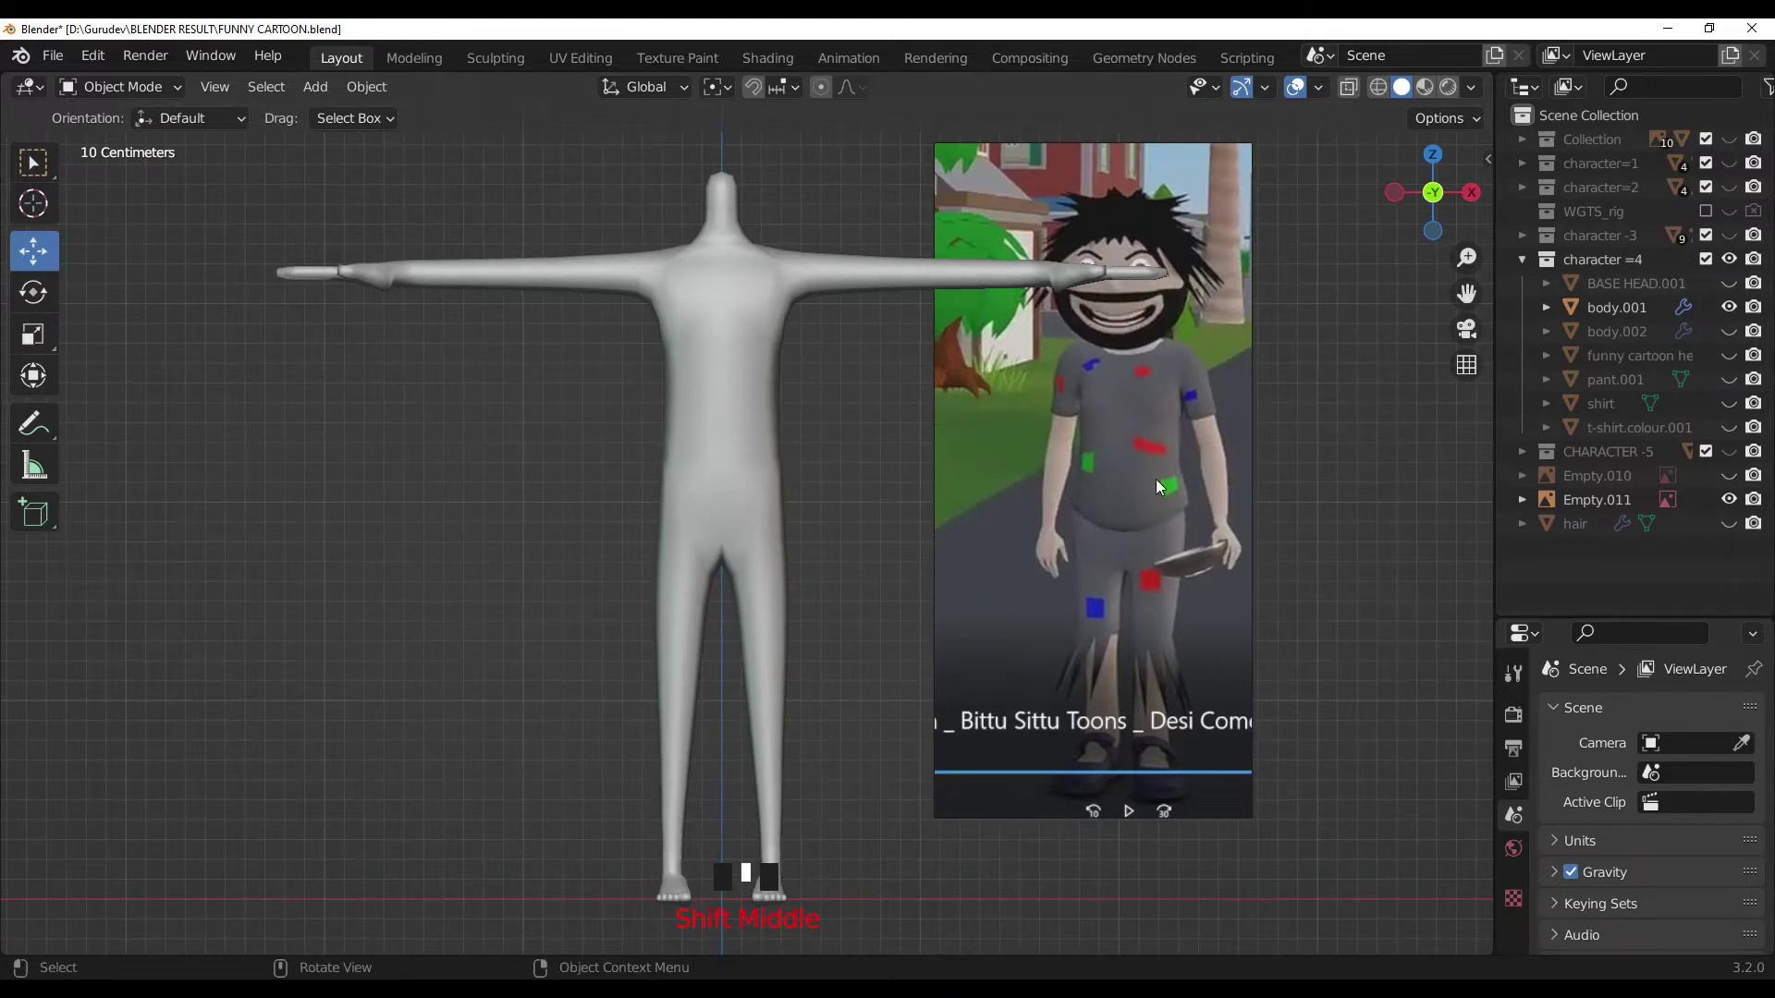
Step: Select the body mesh and enter Edit Mode on its faces
left_click_drag(883, 481, 756, 424)
left_click(756, 423)
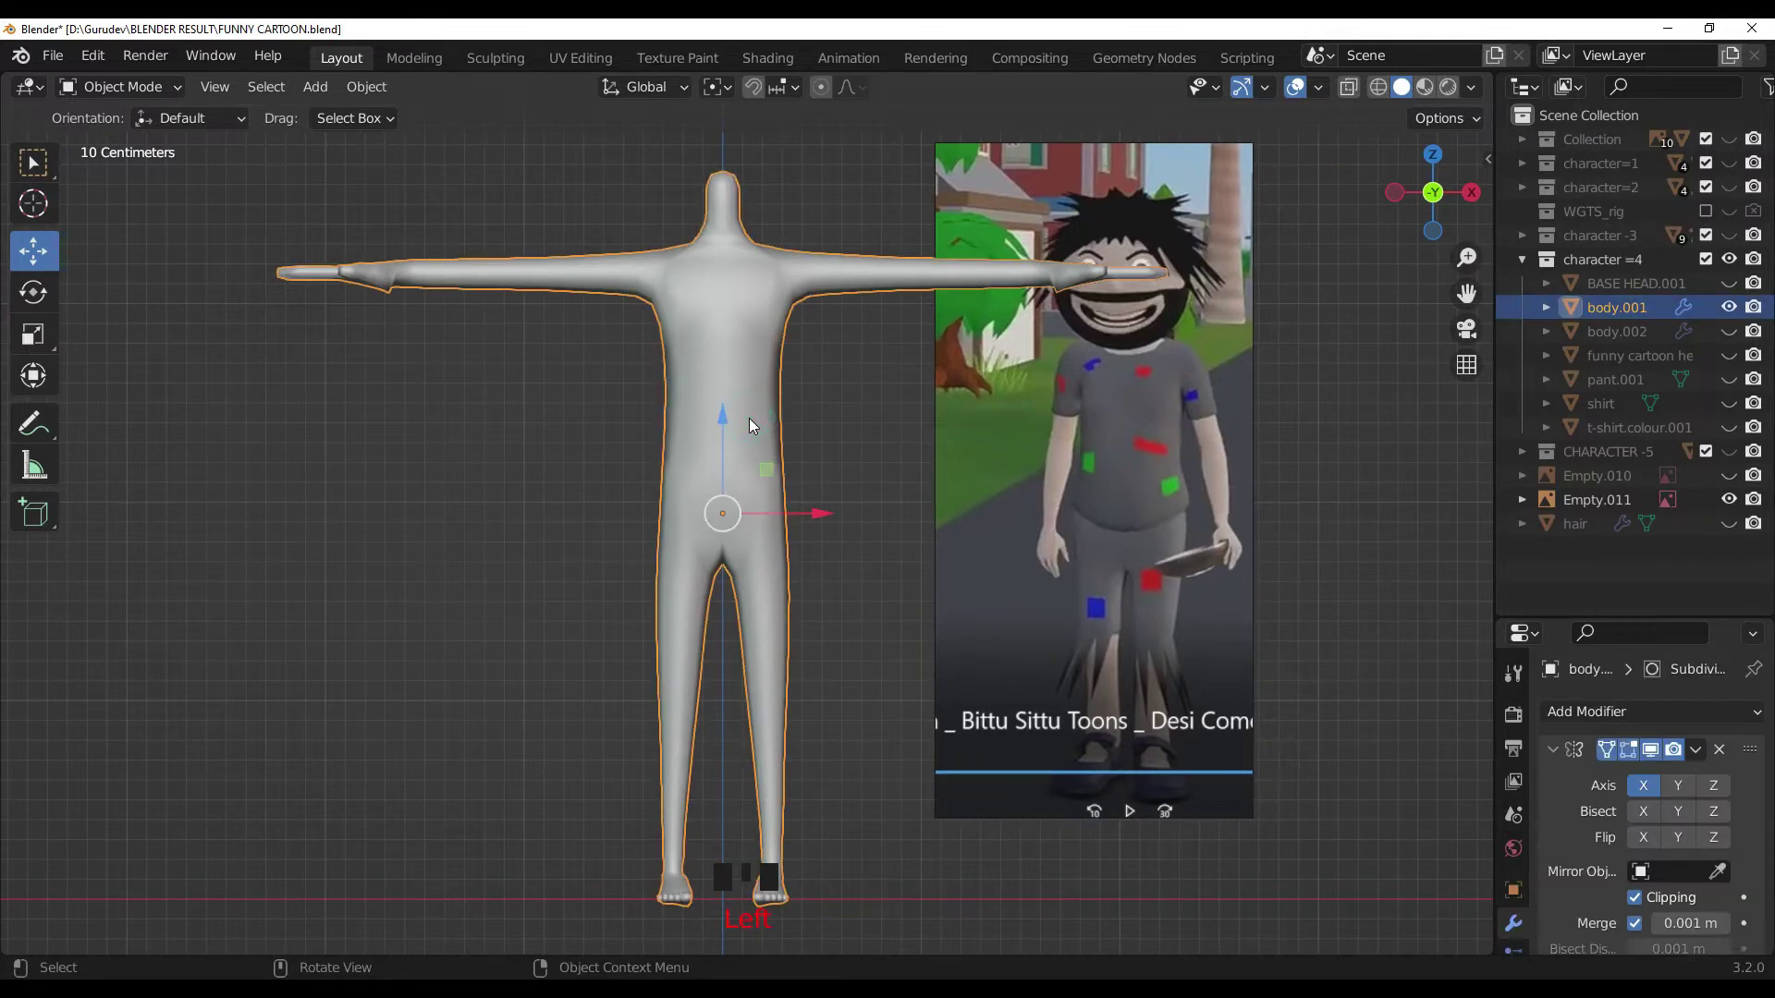
key("Tab")
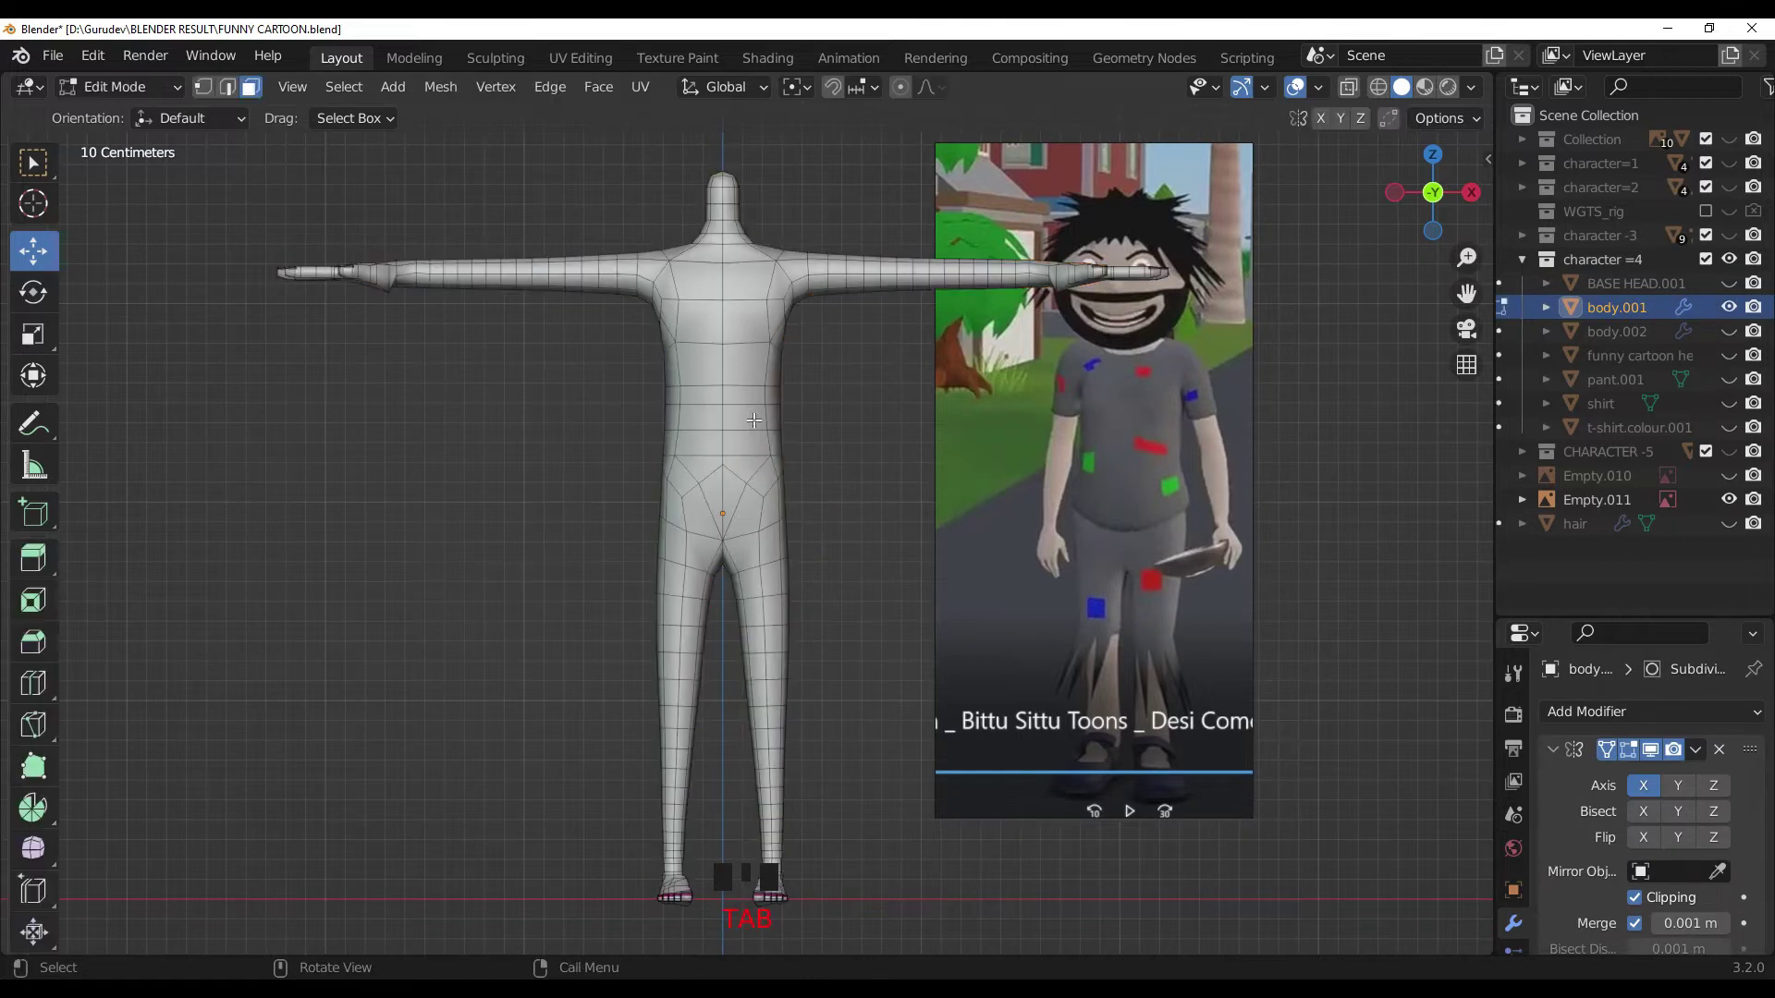
Step: Circle-select the torso and upper-arm faces and duplicate them with Shift+D
key("alt+z")
key("c")
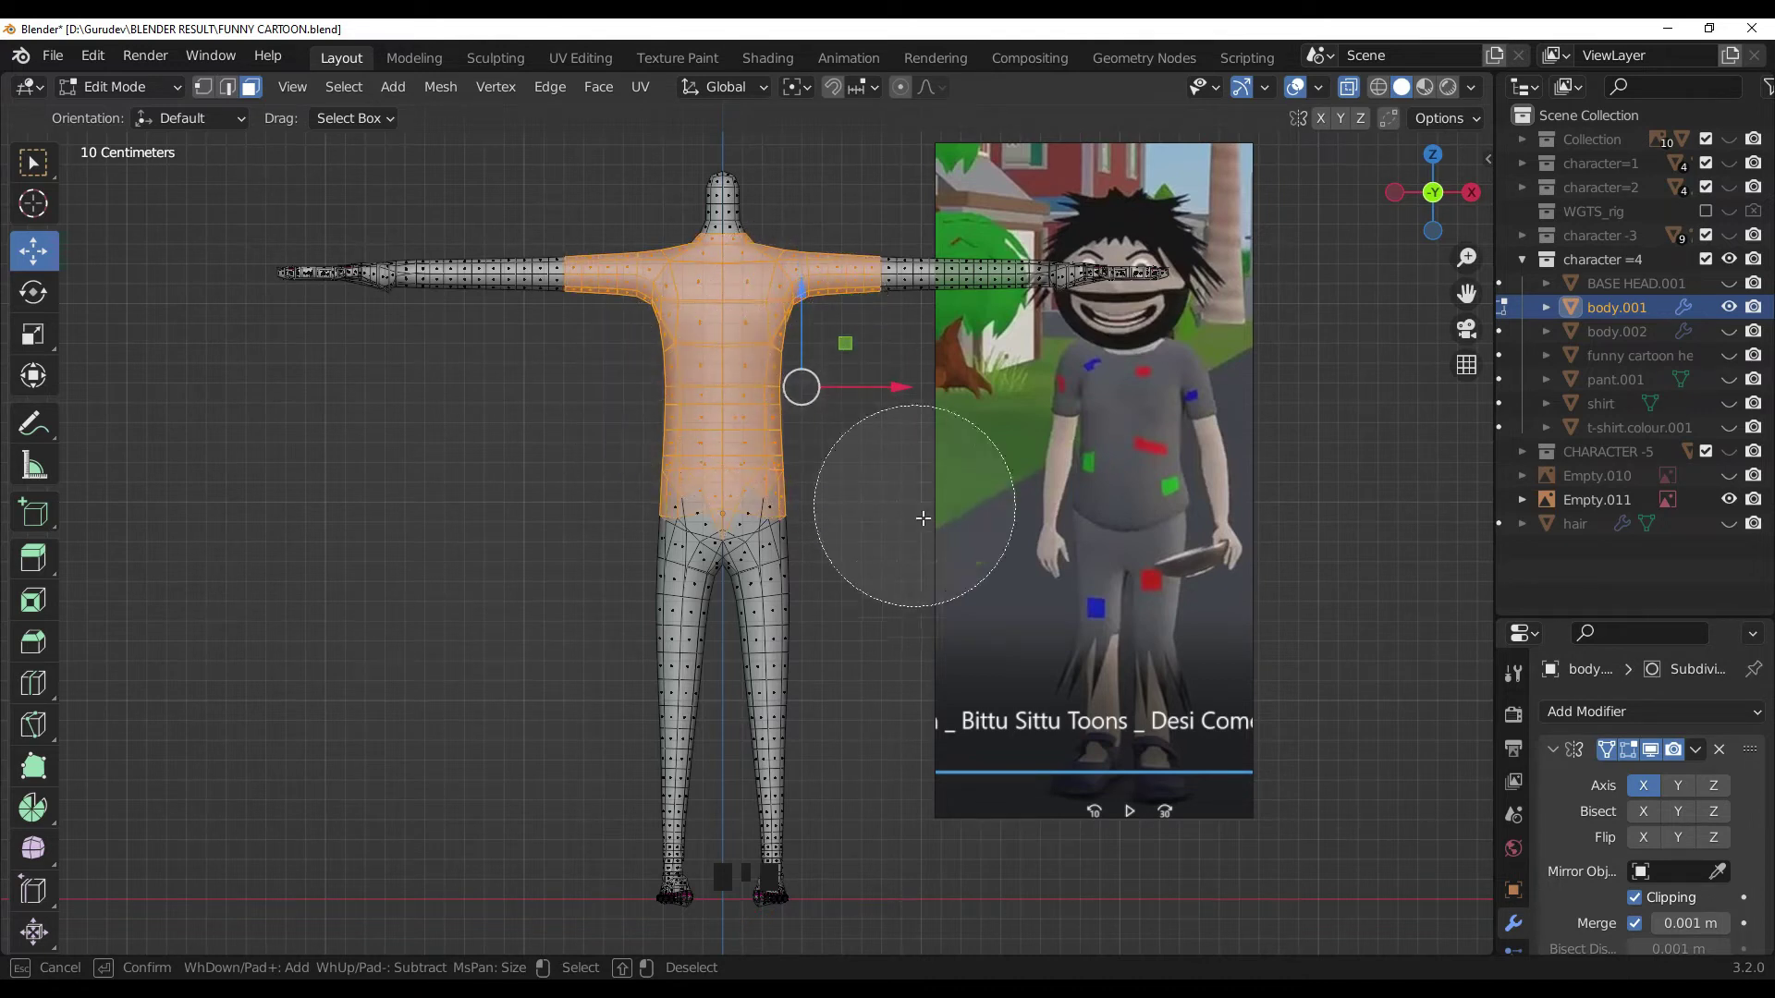
key("alt+z")
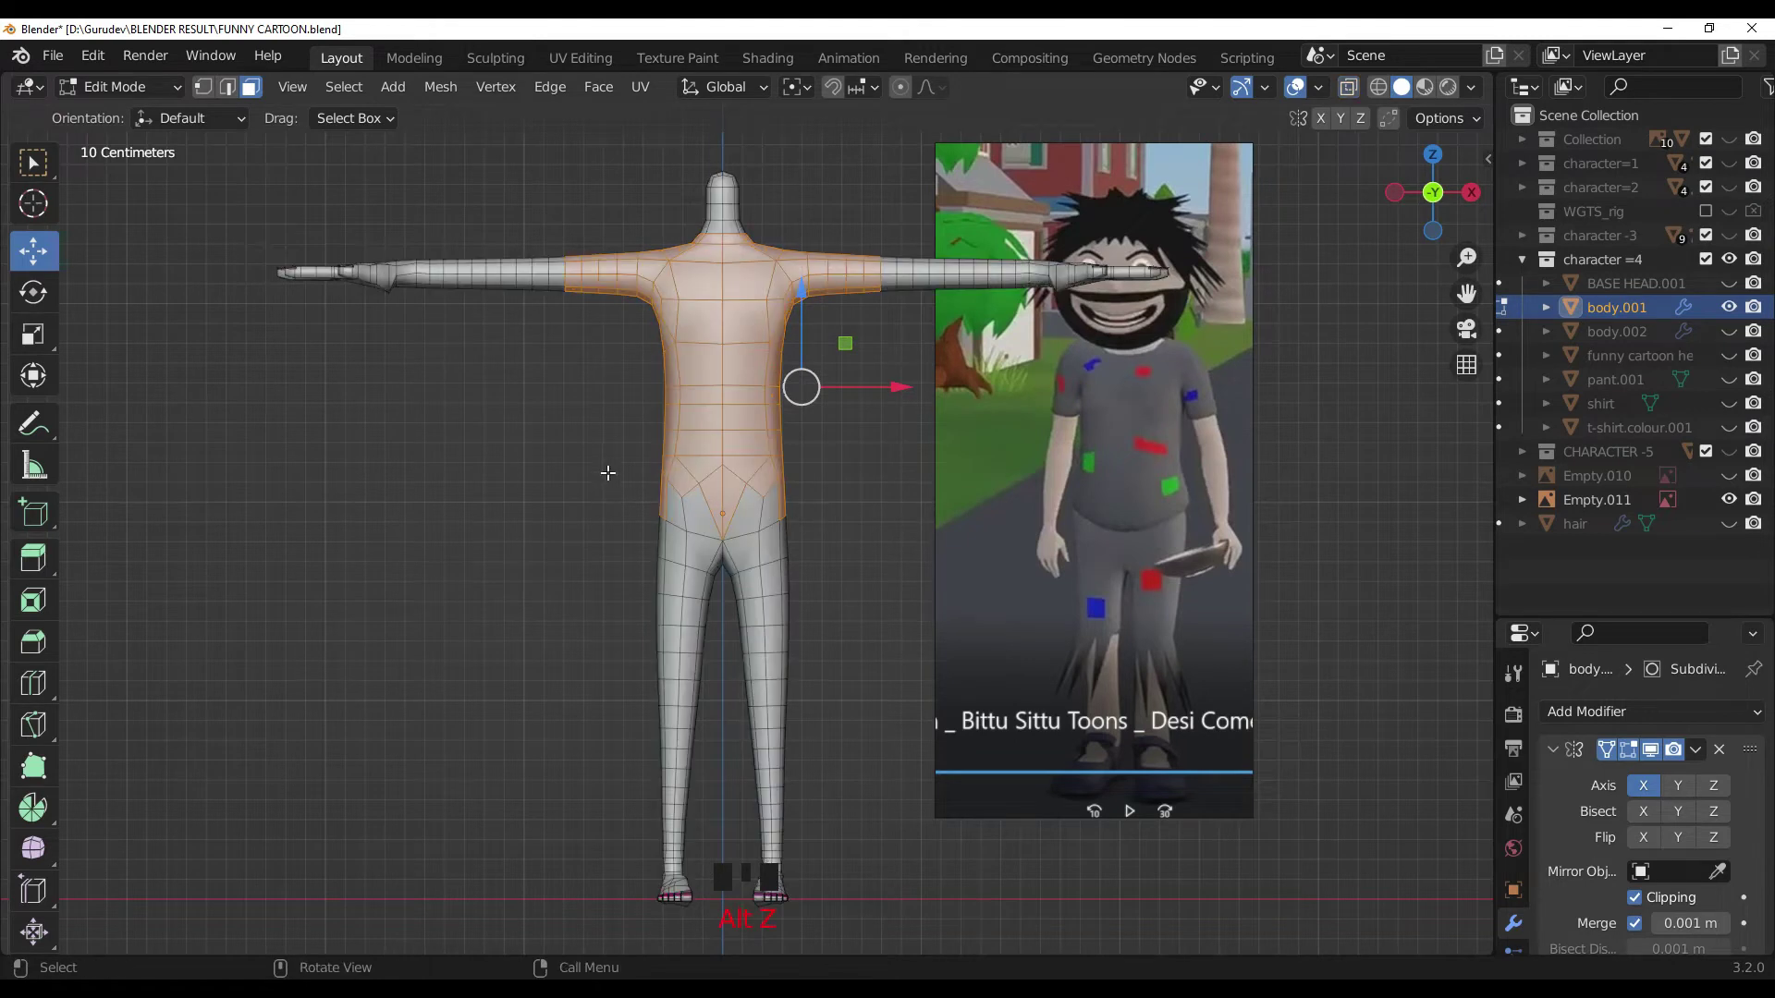
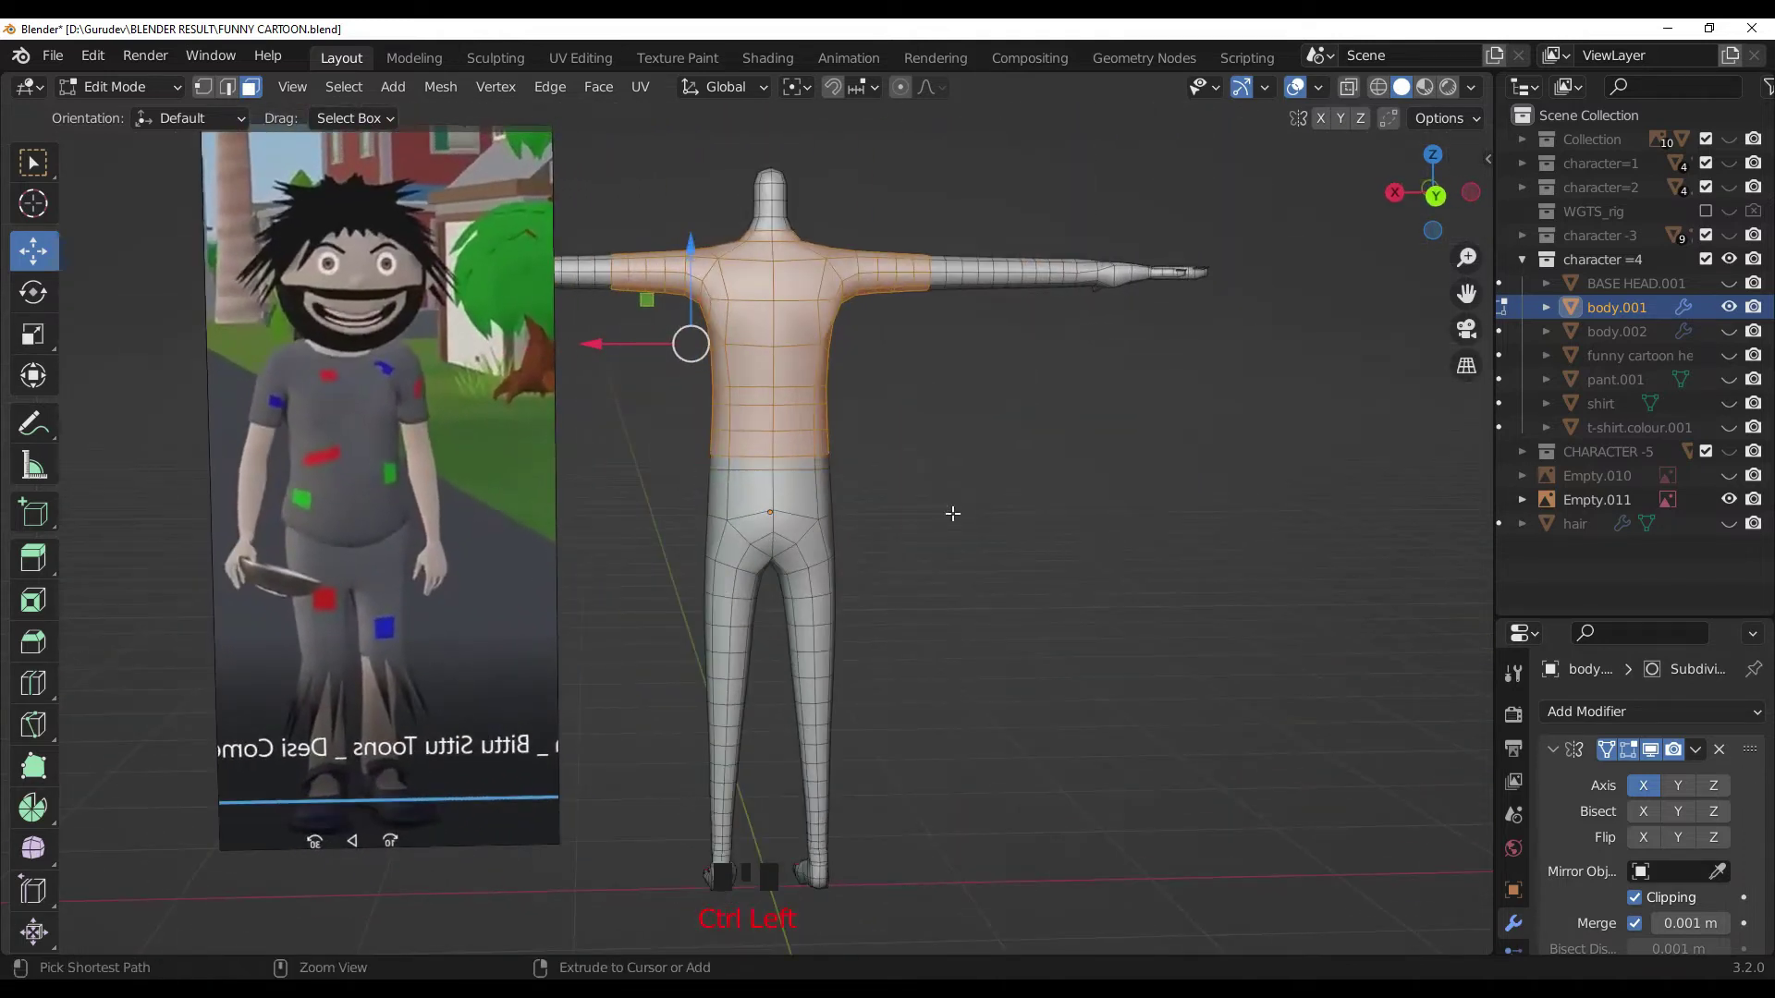
key("KP_1")
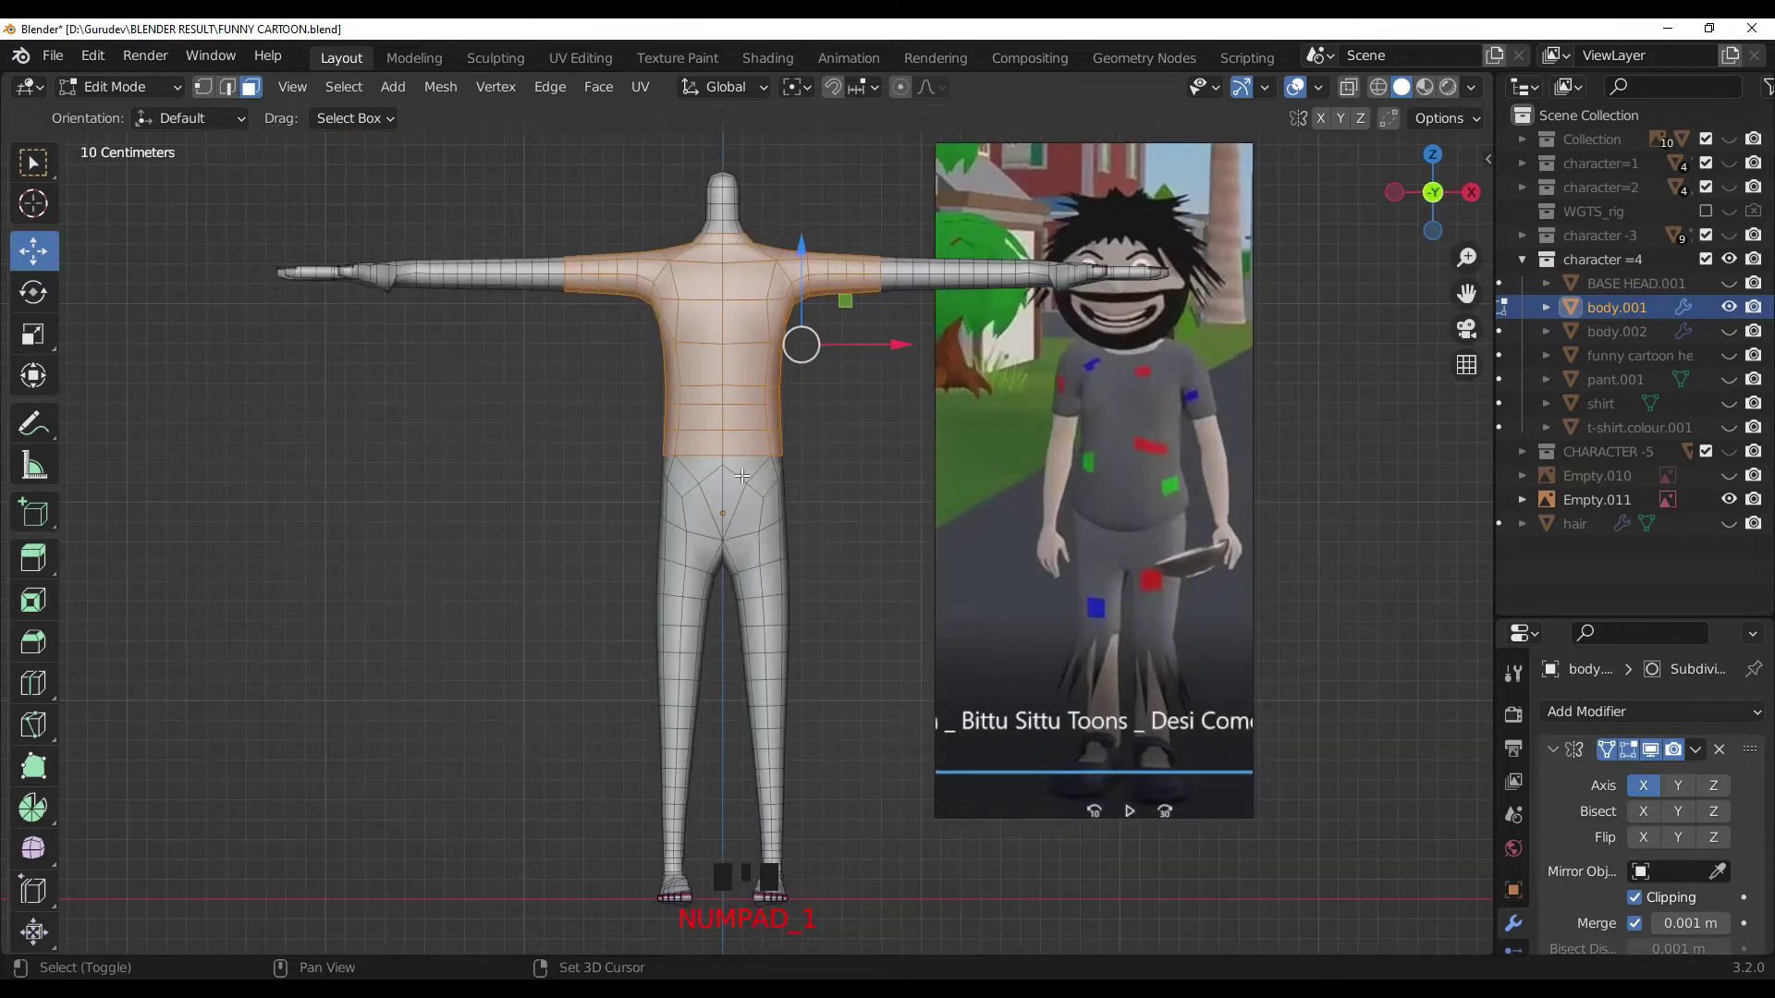
key("shift+d")
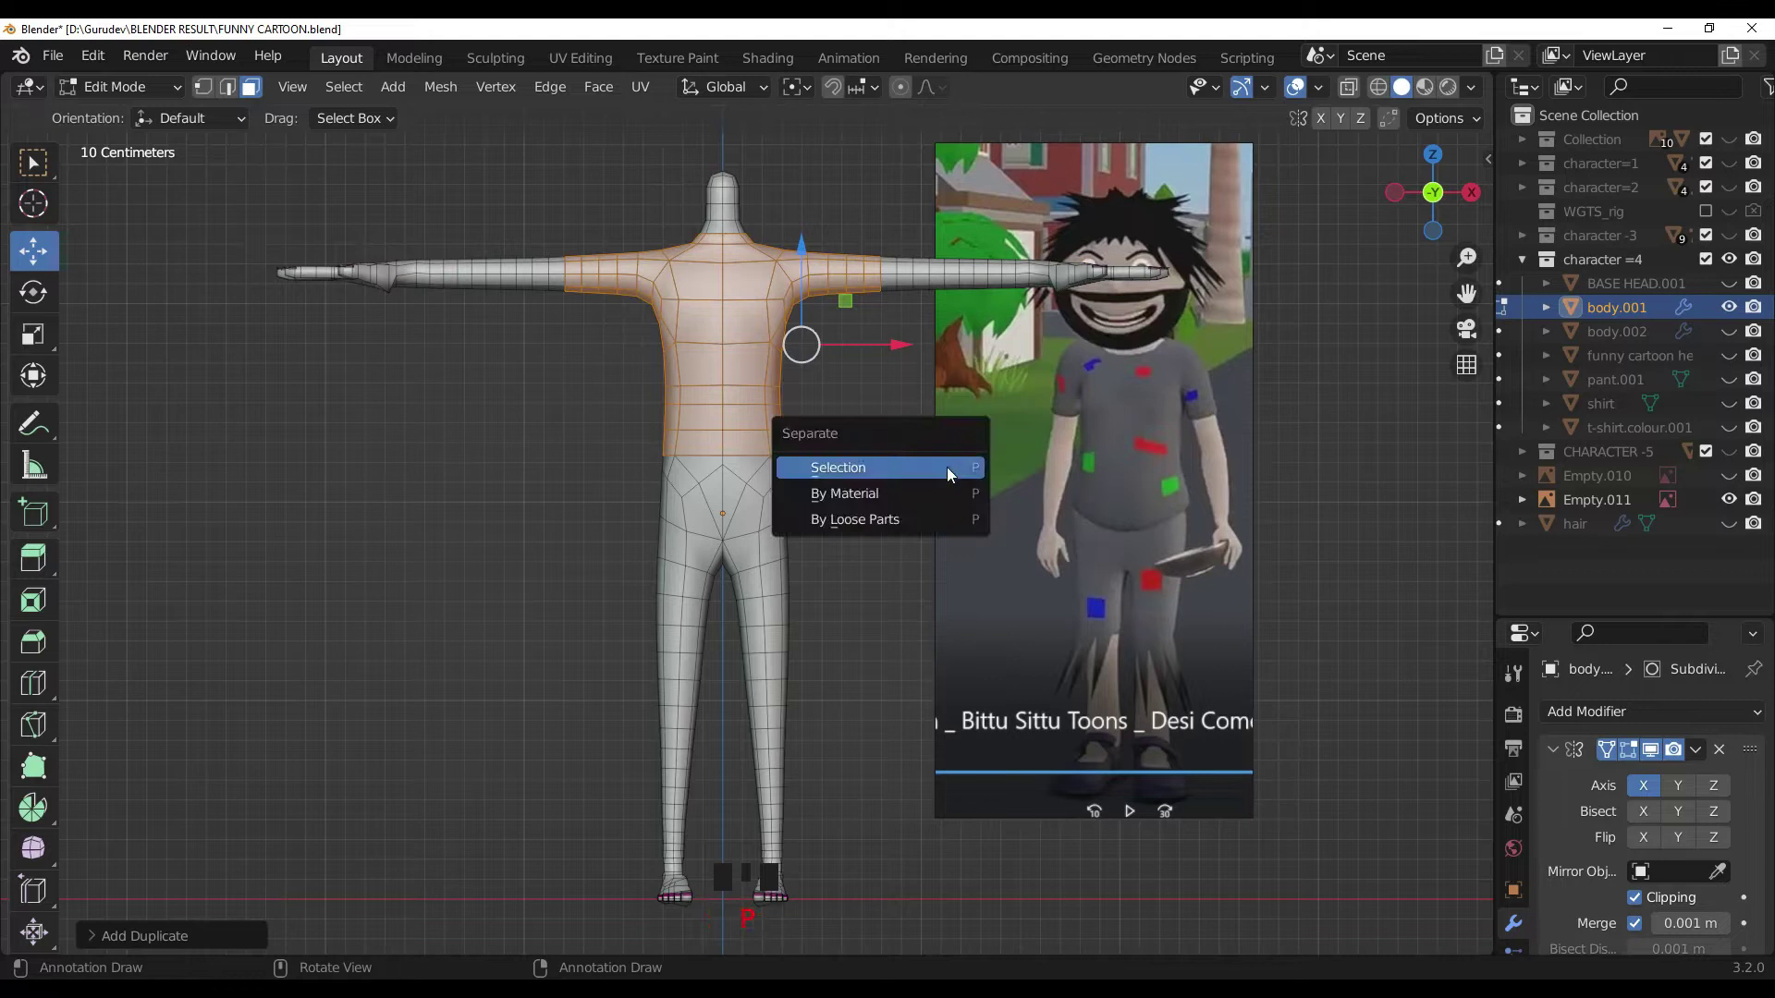
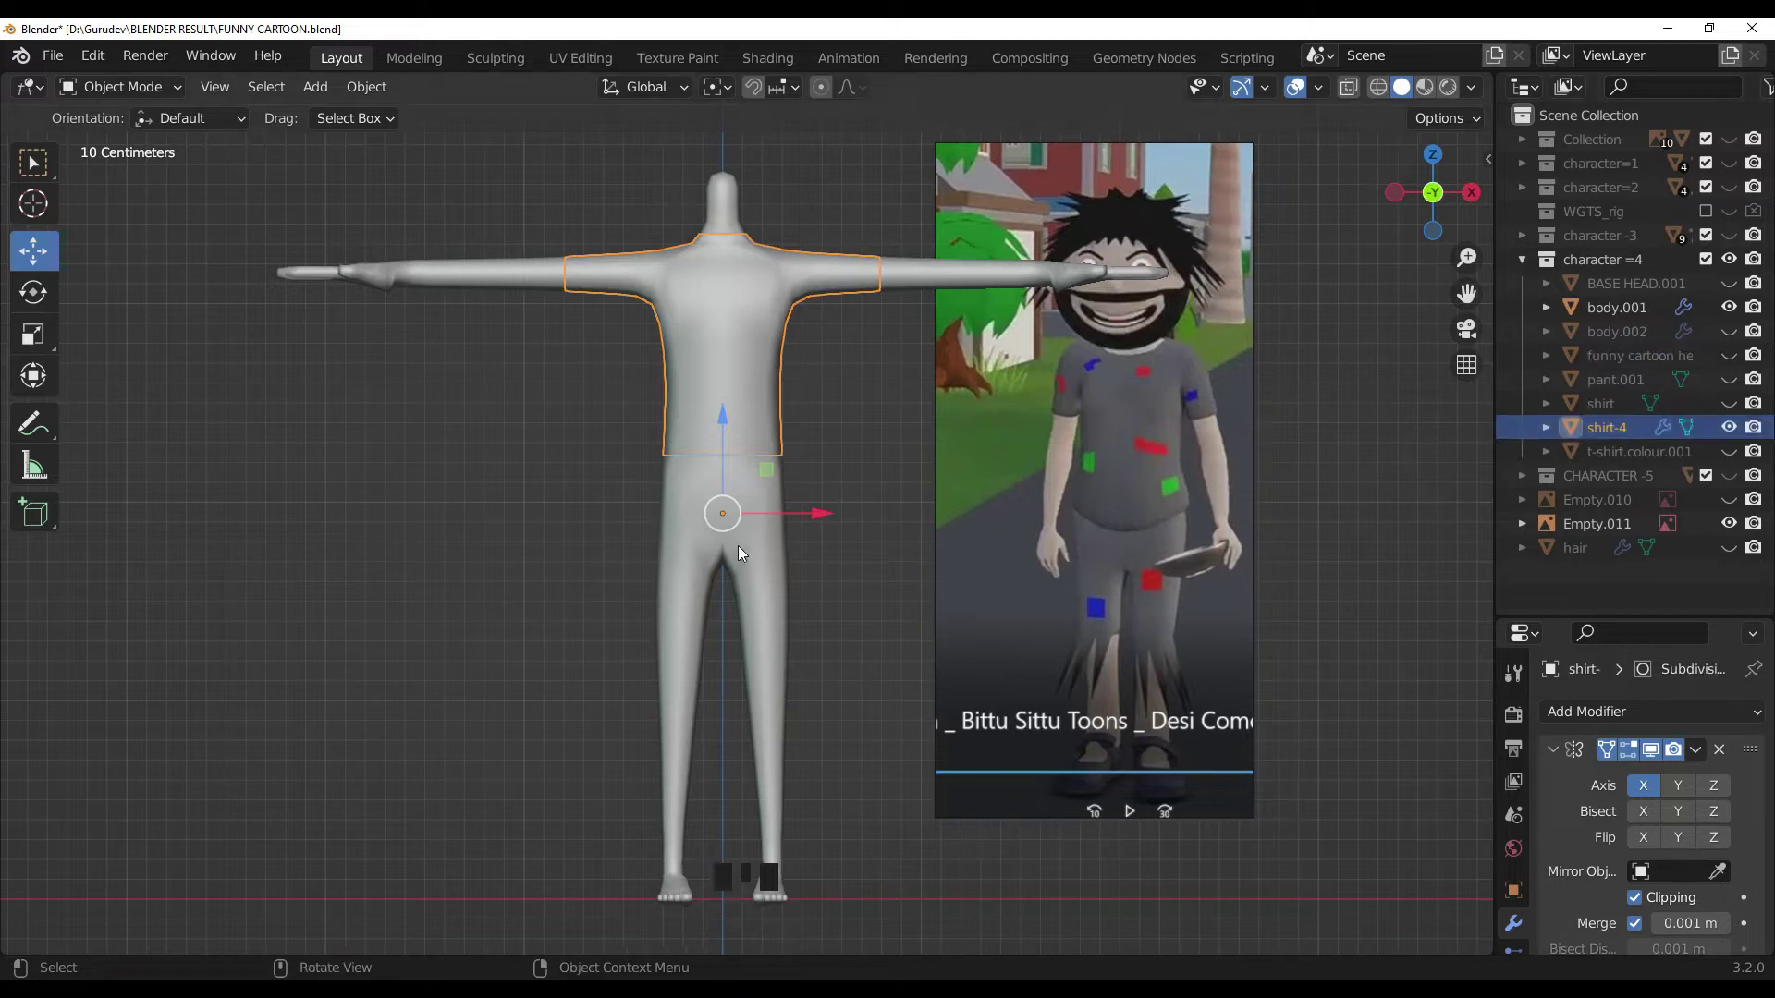
Step: Make the body active again and rough in a face selection over the lower torso
left_click(745, 551)
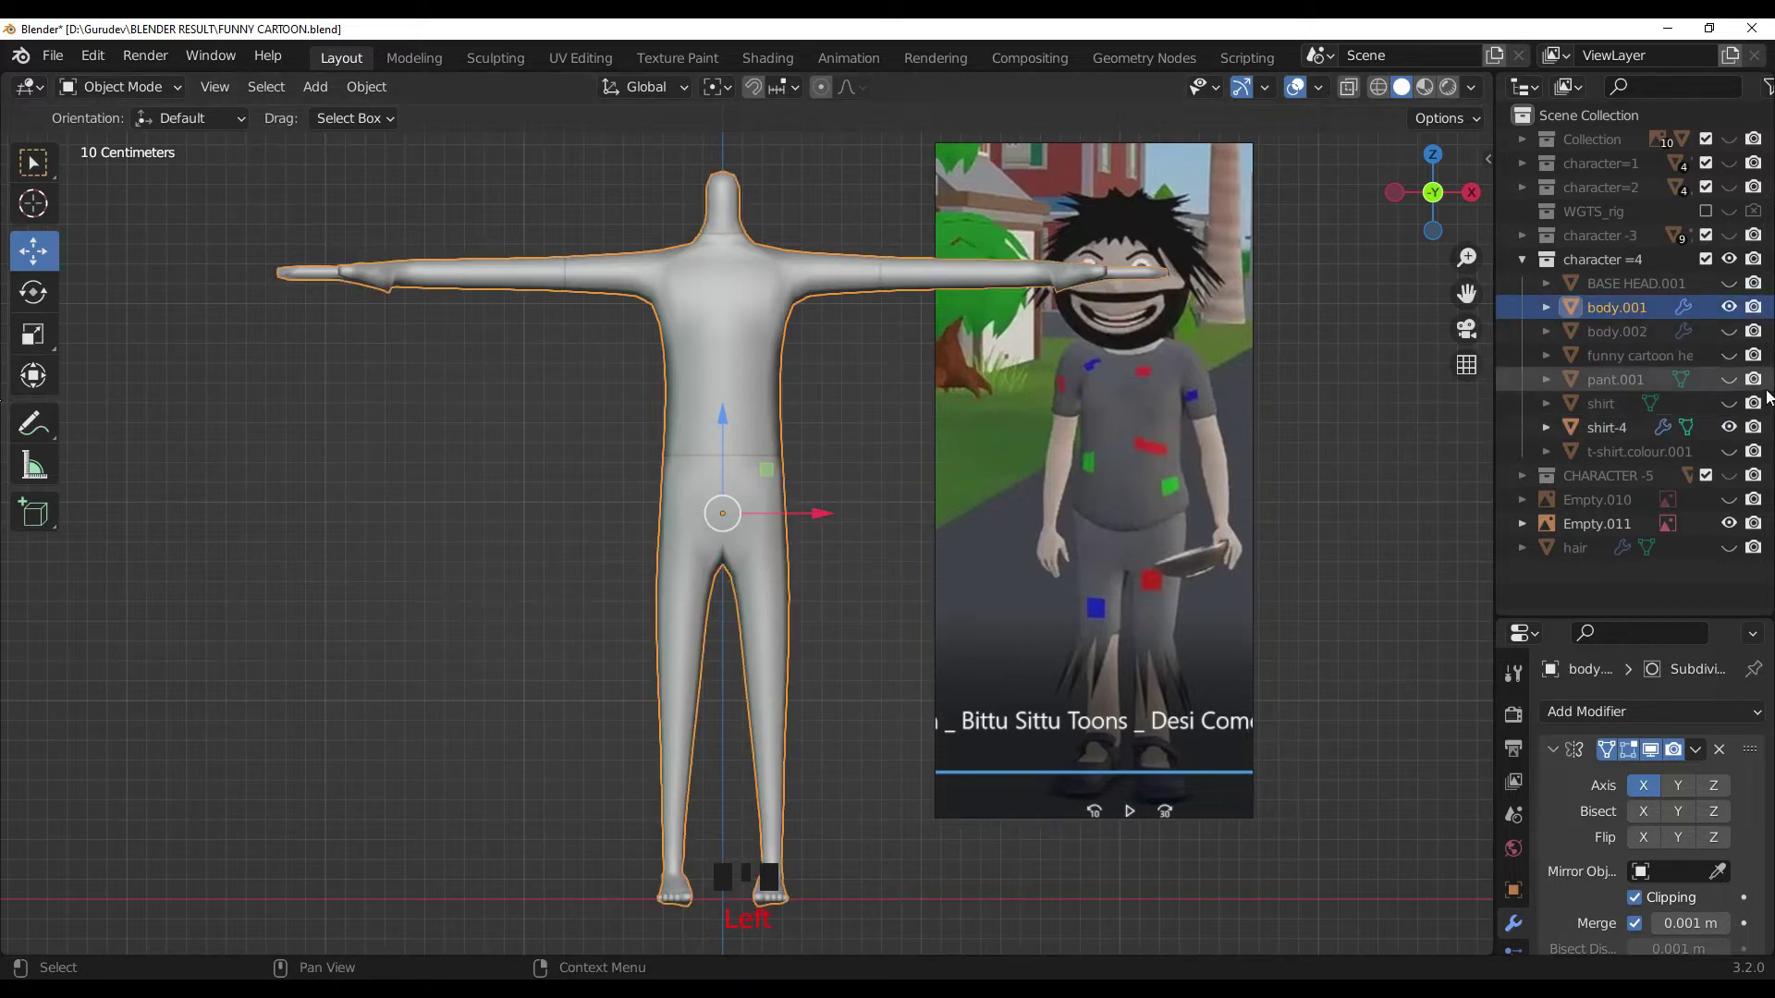
left_click(763, 375)
left_click(746, 540)
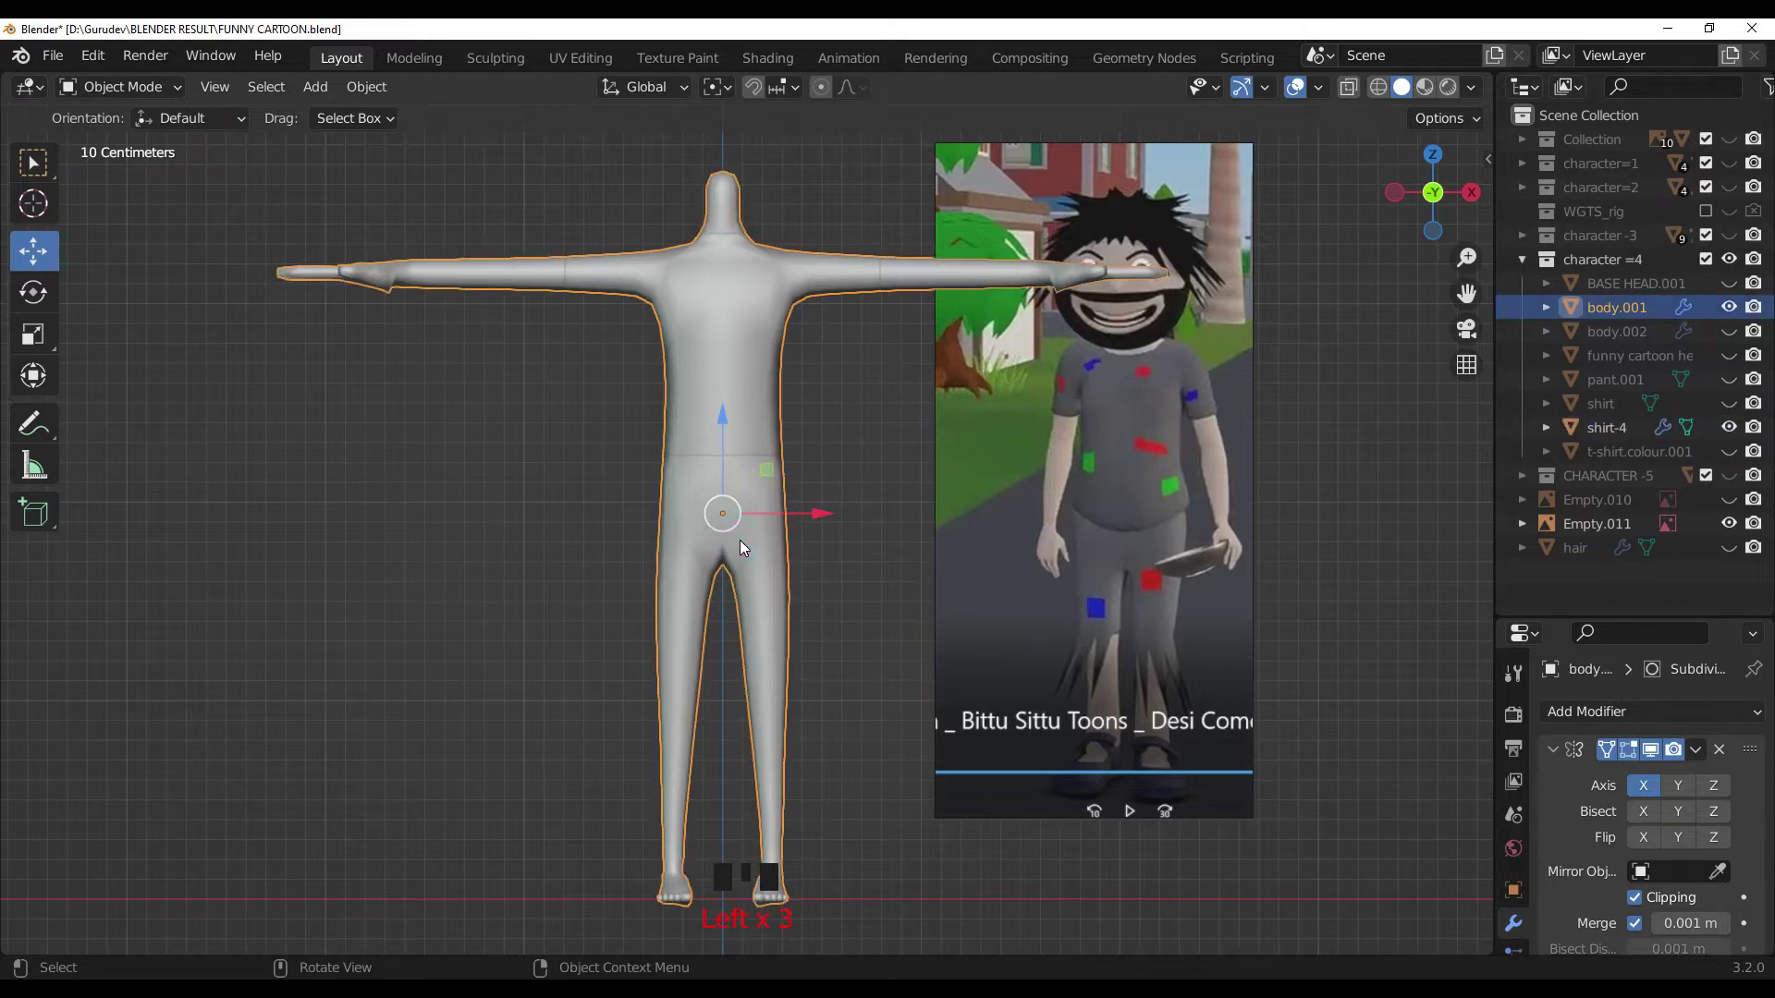
key("Tab")
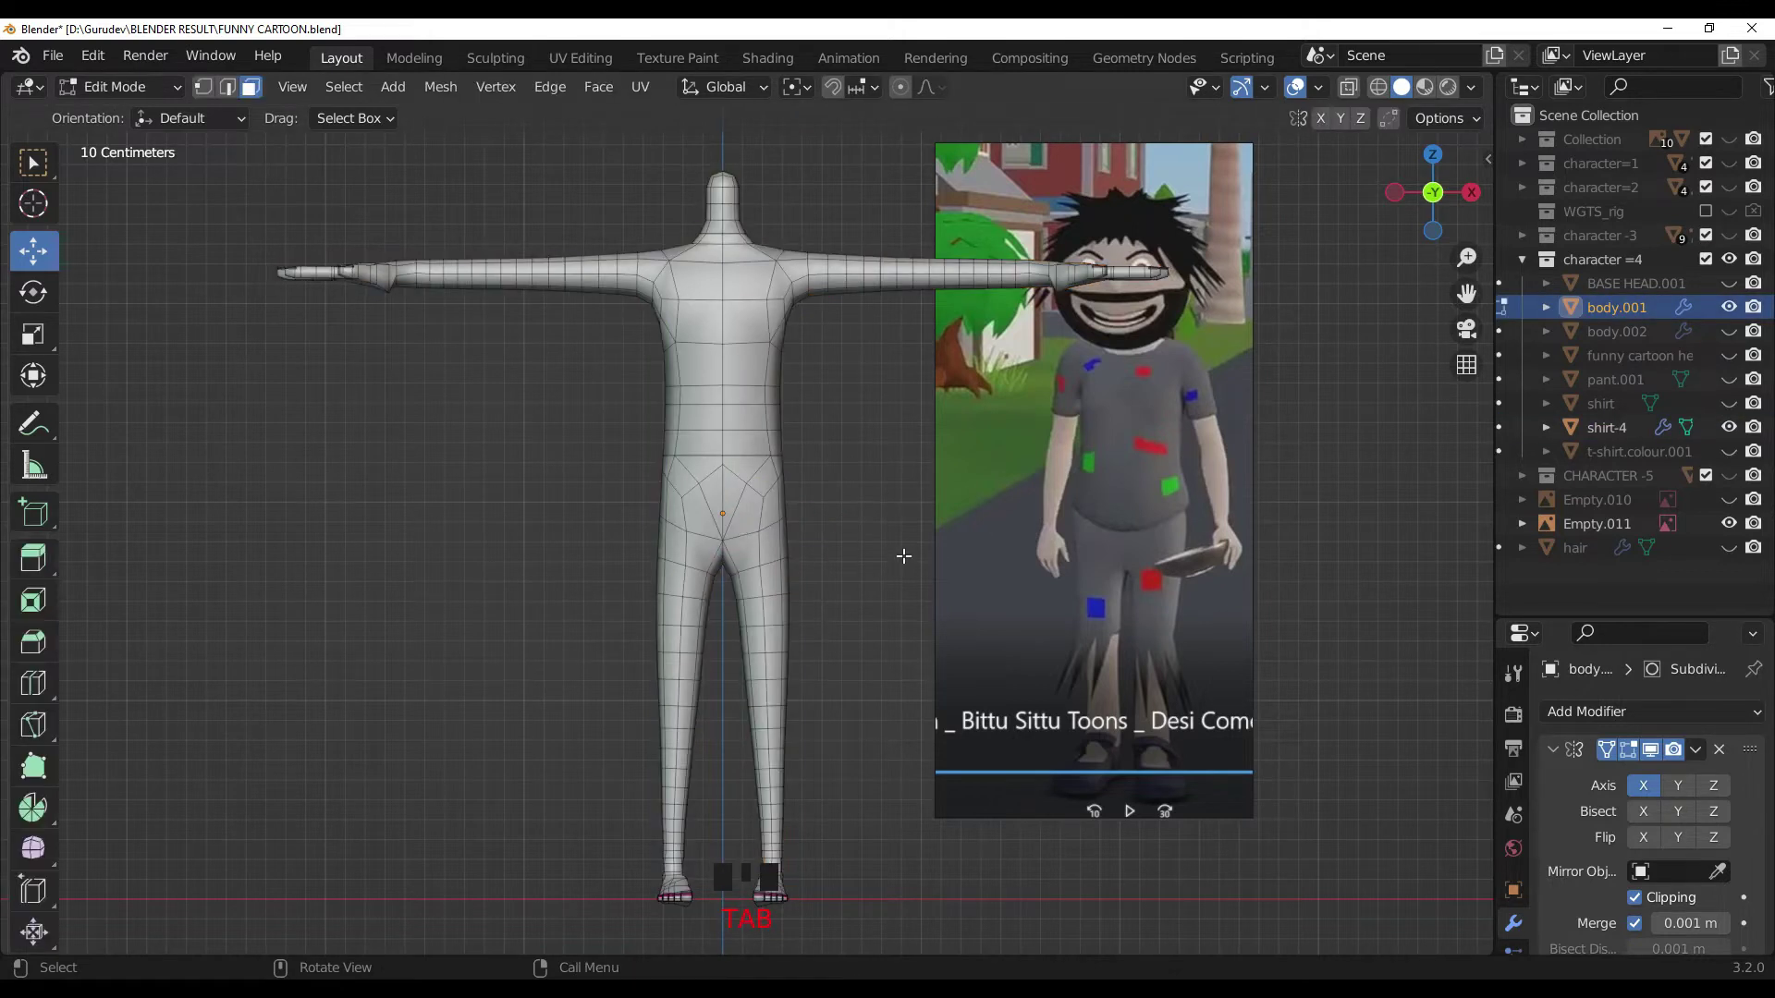
key("alt+z")
key("c")
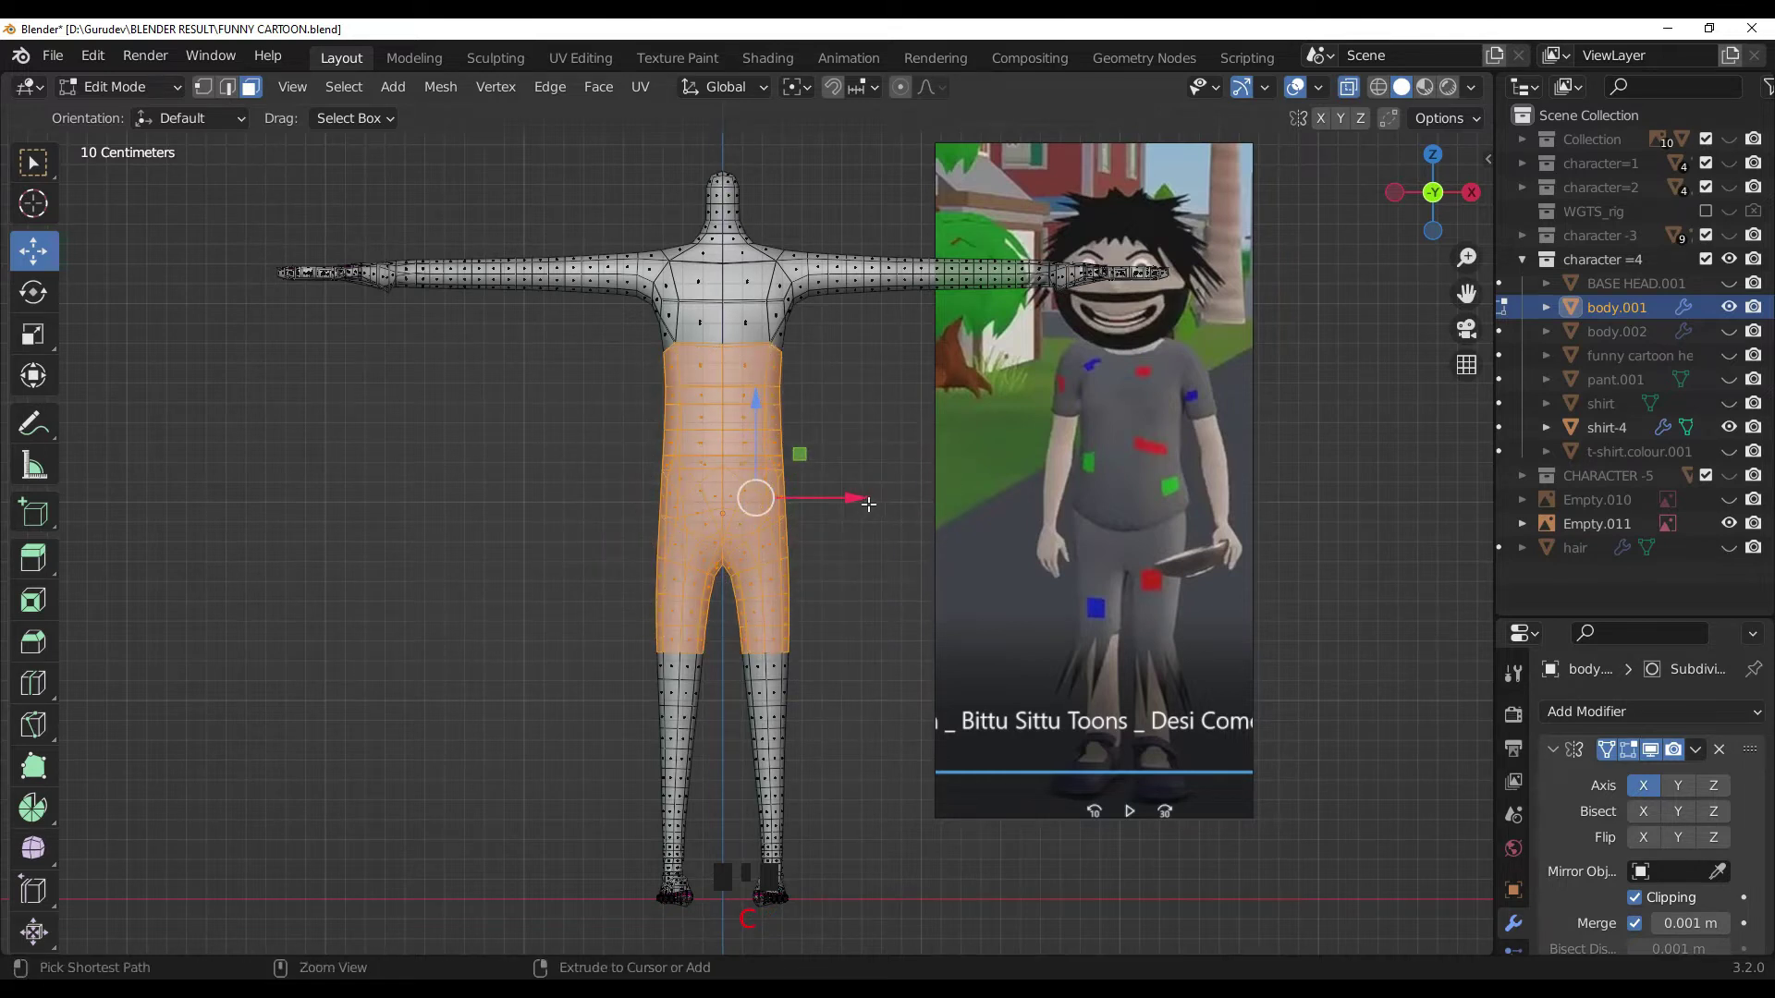
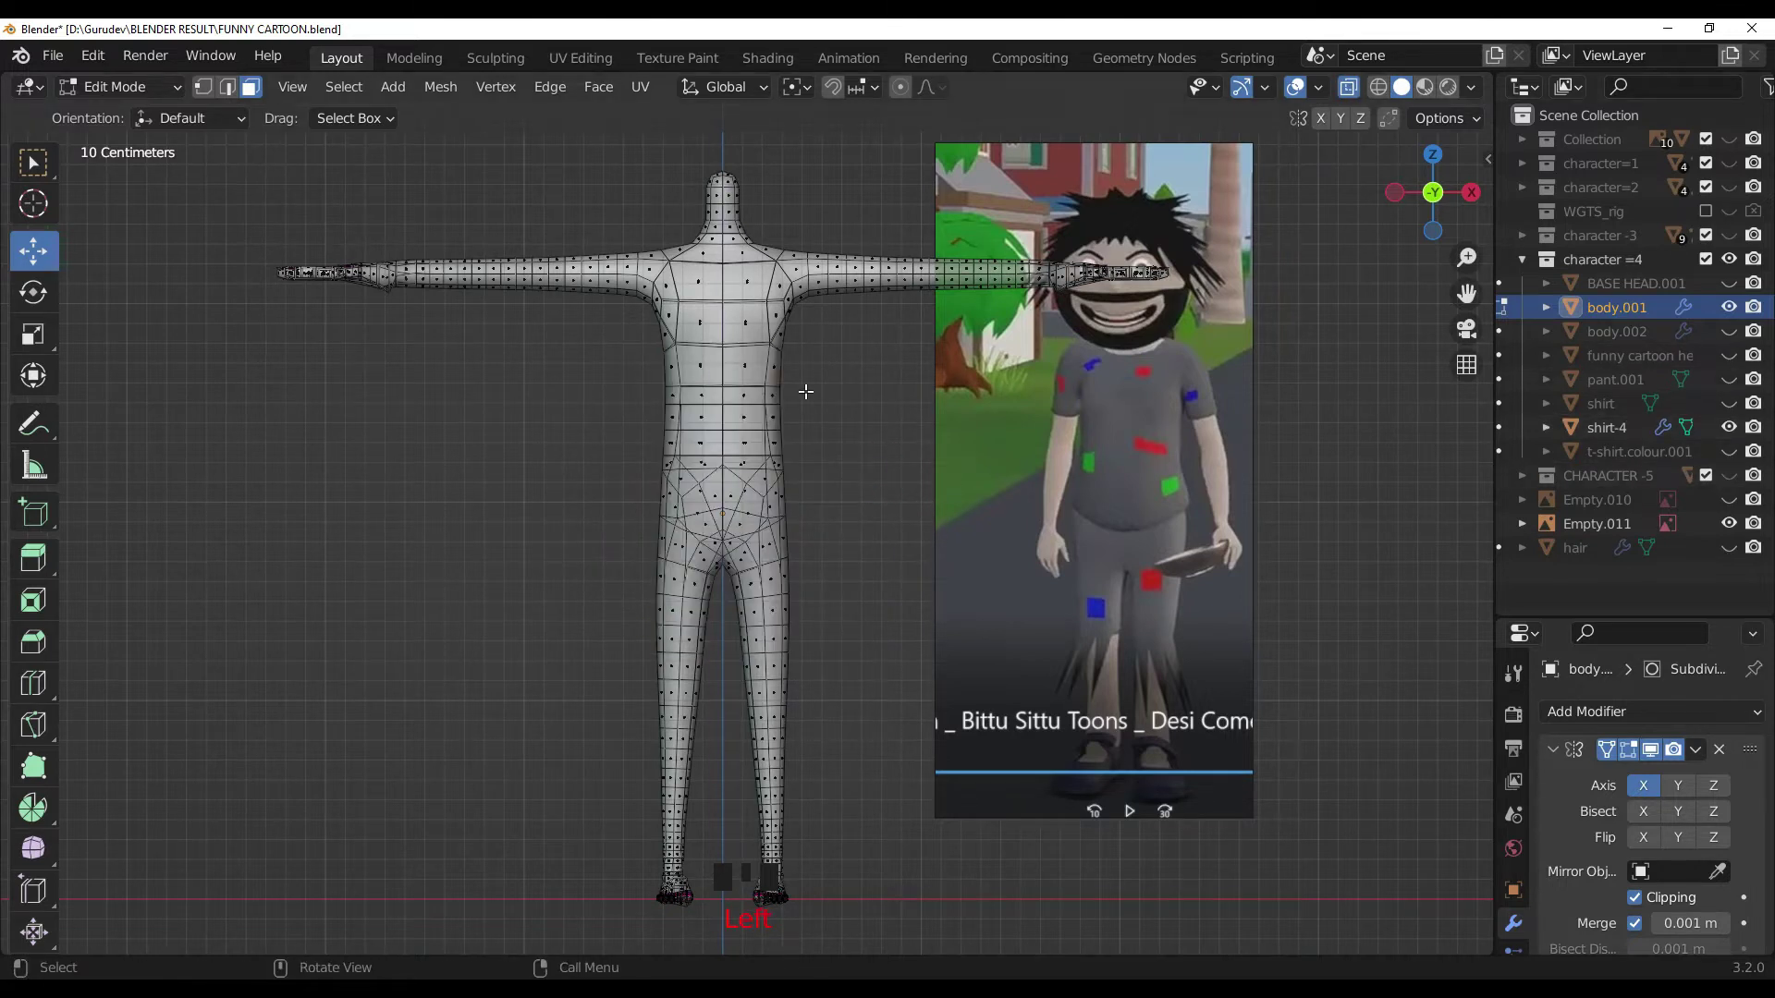
key("Tab")
Step: Circle-select the hip and leg faces, duplicate them and separate them by Selection
left_click(711, 394)
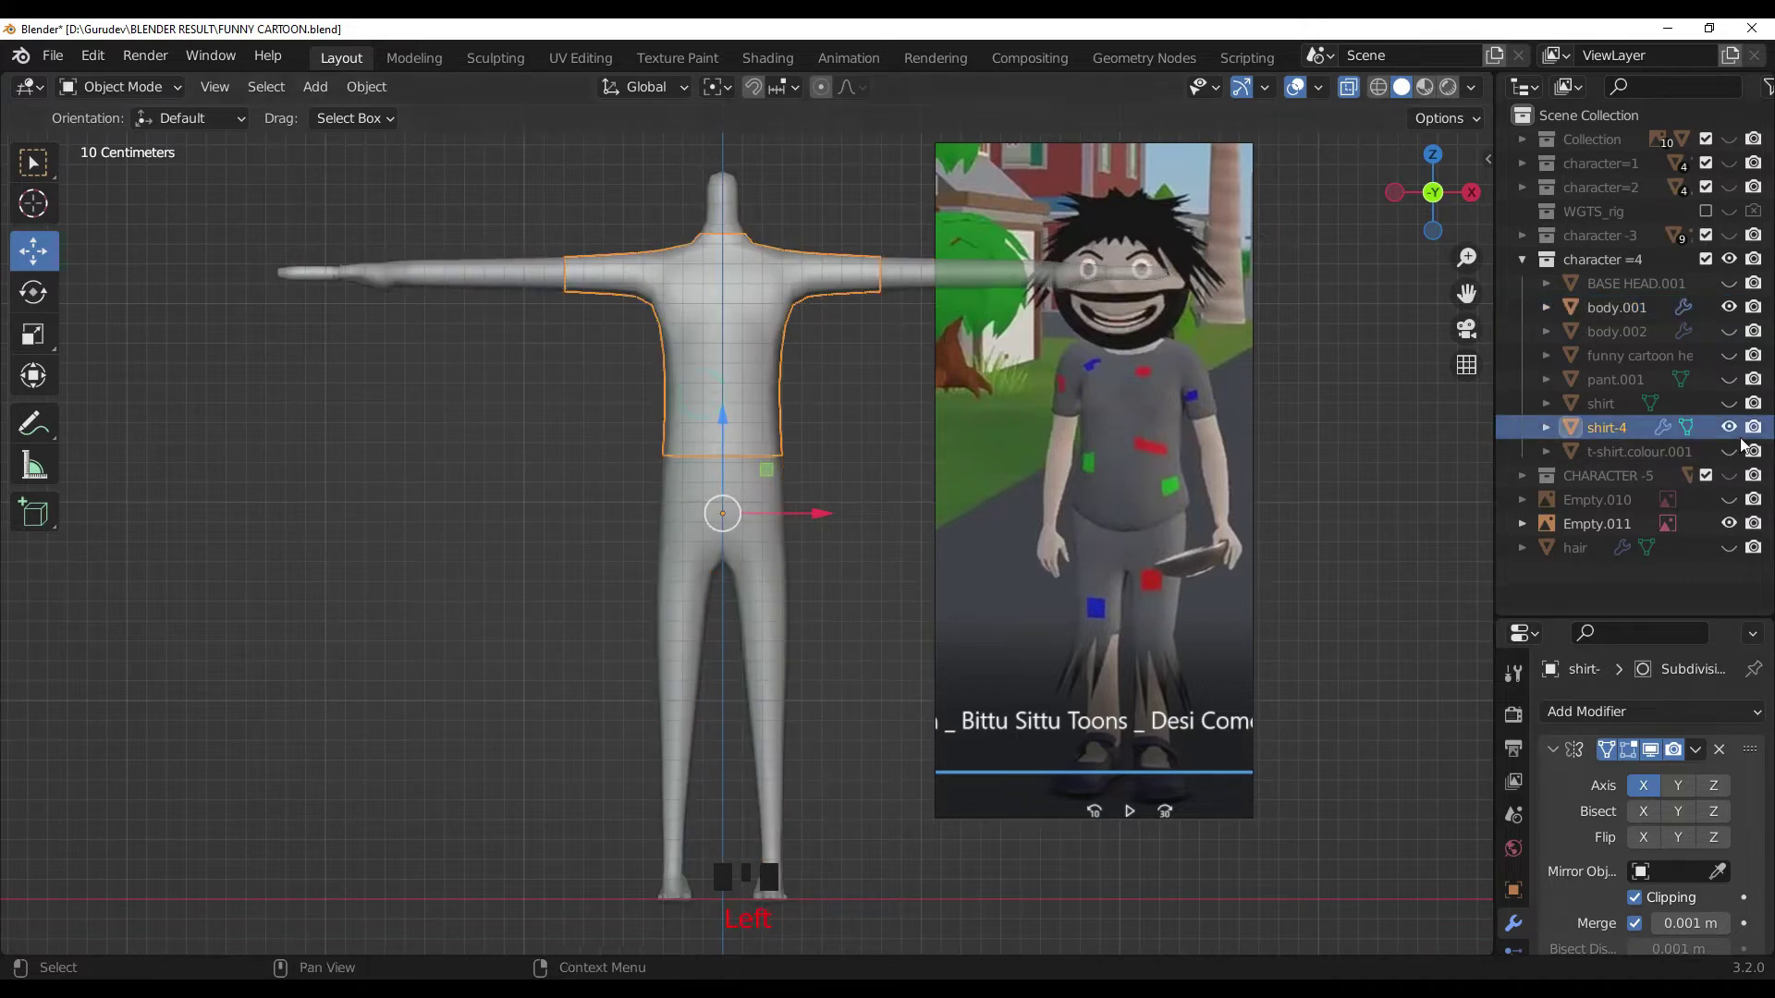
left_click(1737, 425)
left_click(712, 512)
key("Tab")
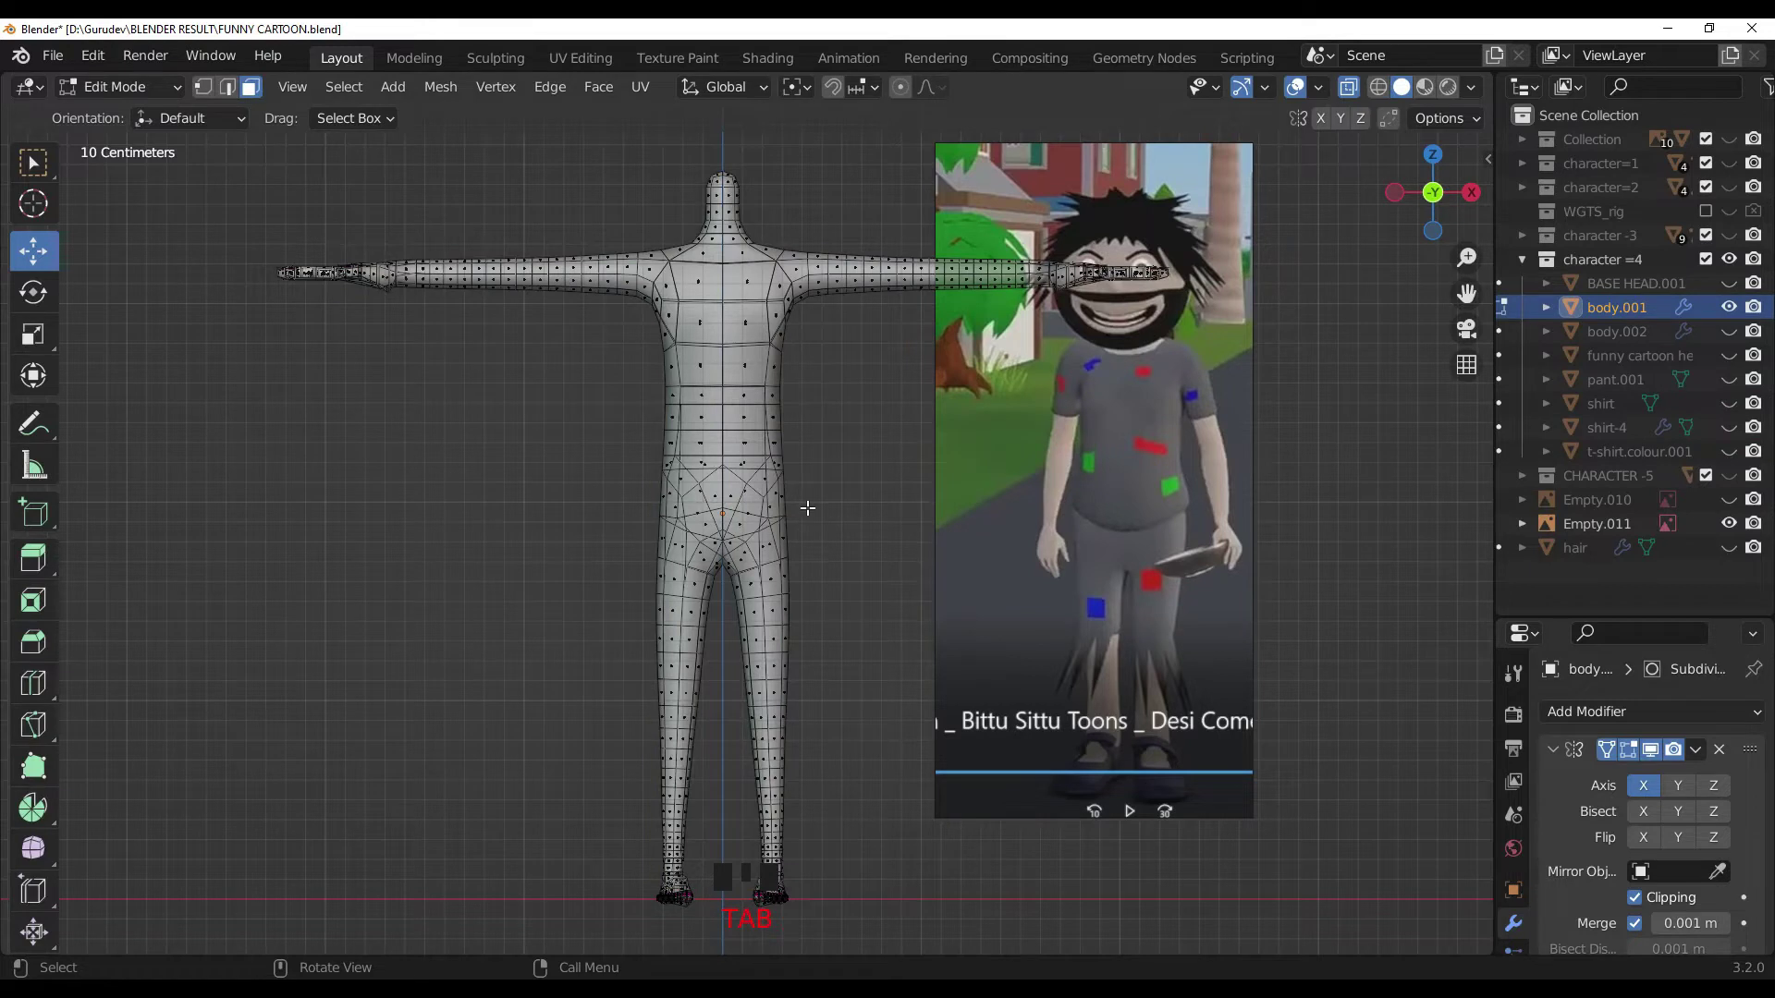
key("c")
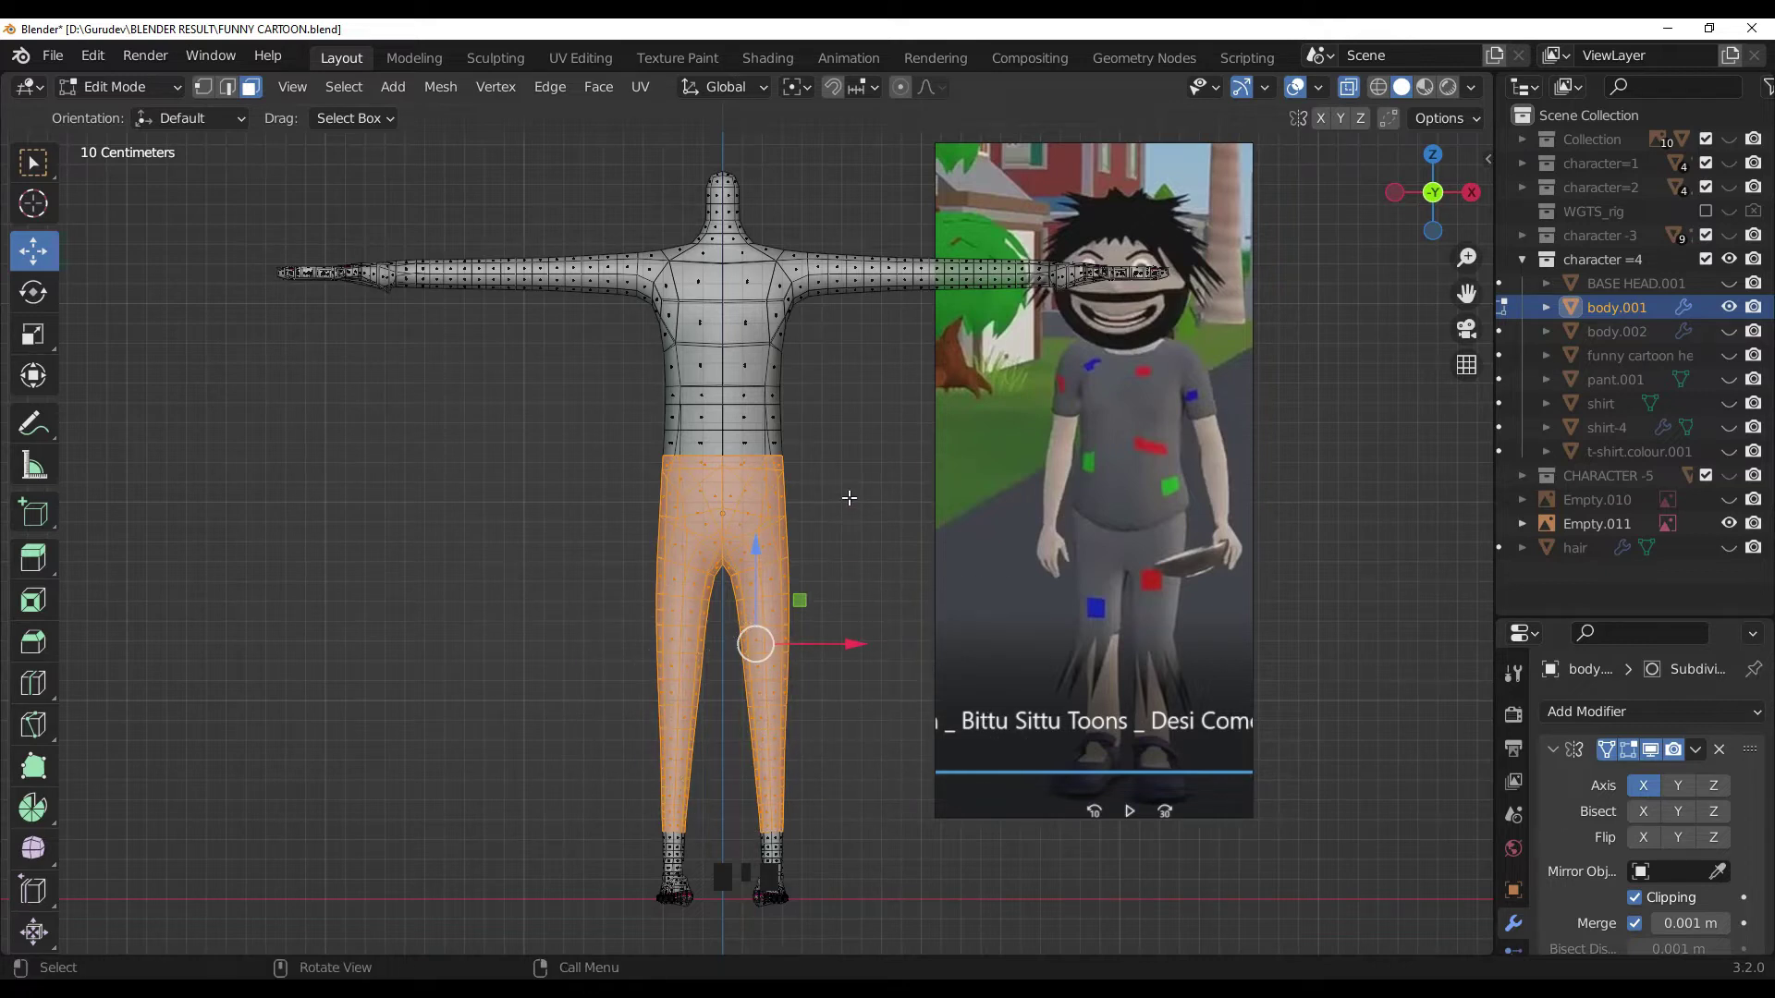
key("alt+z")
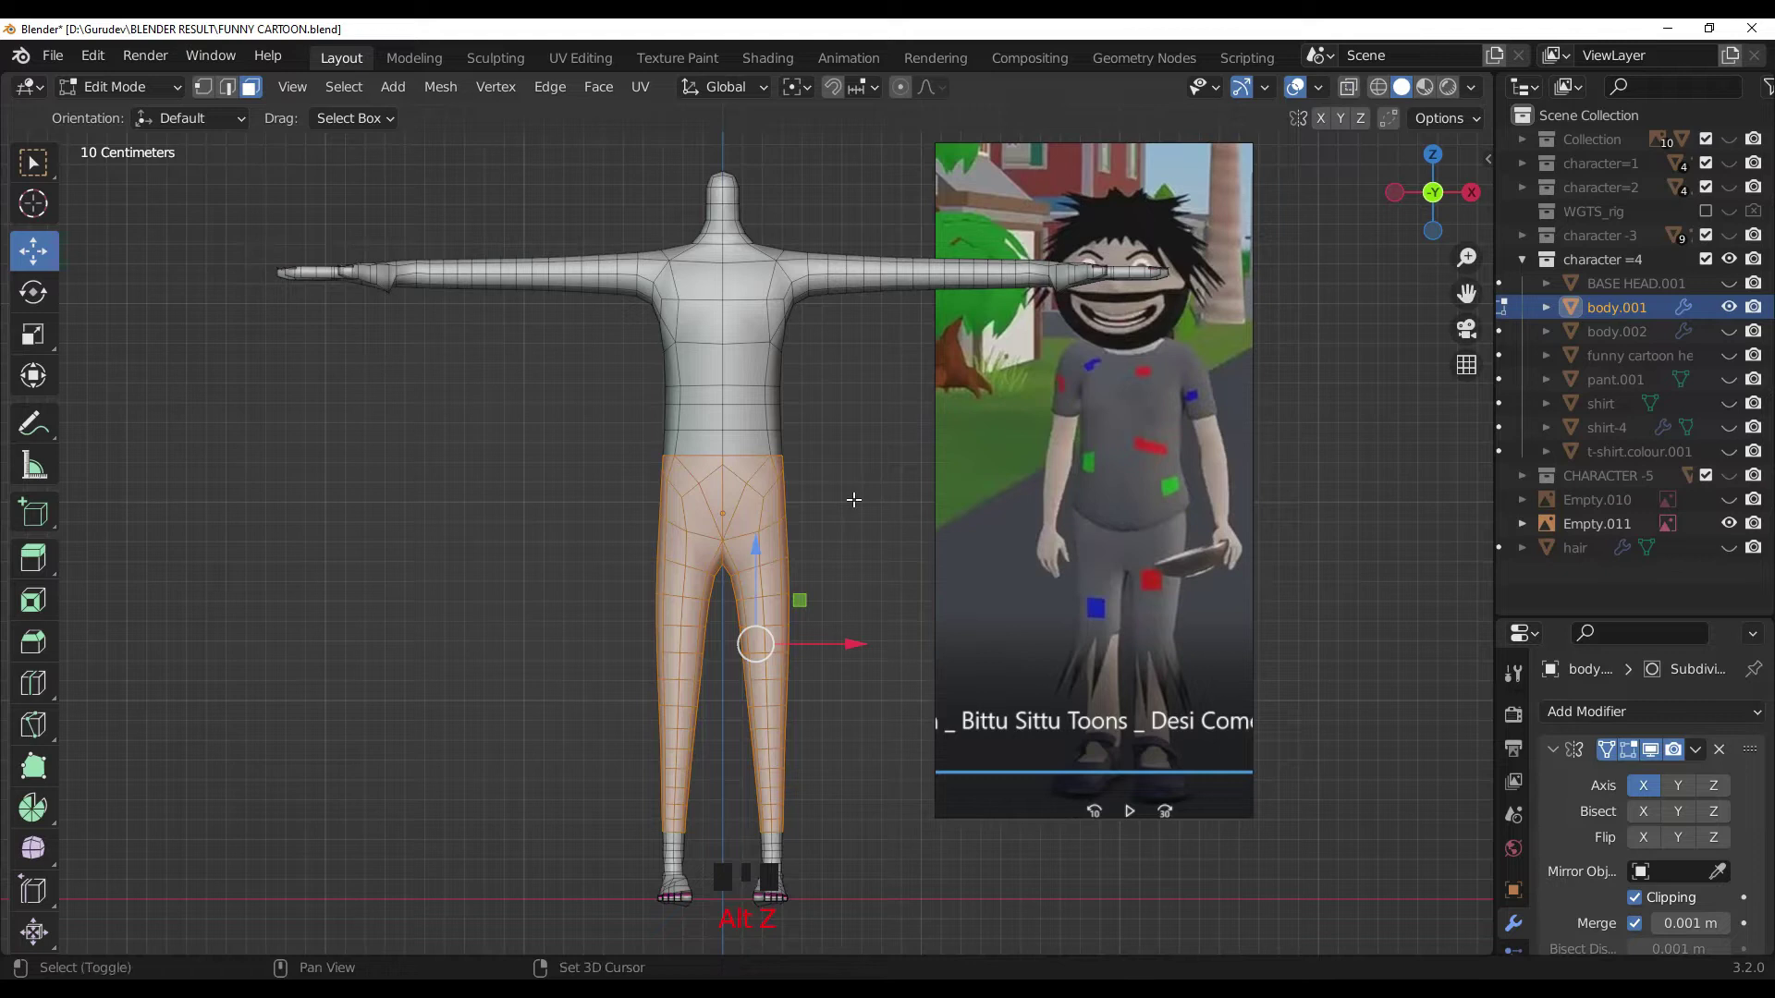
key("shift+d")
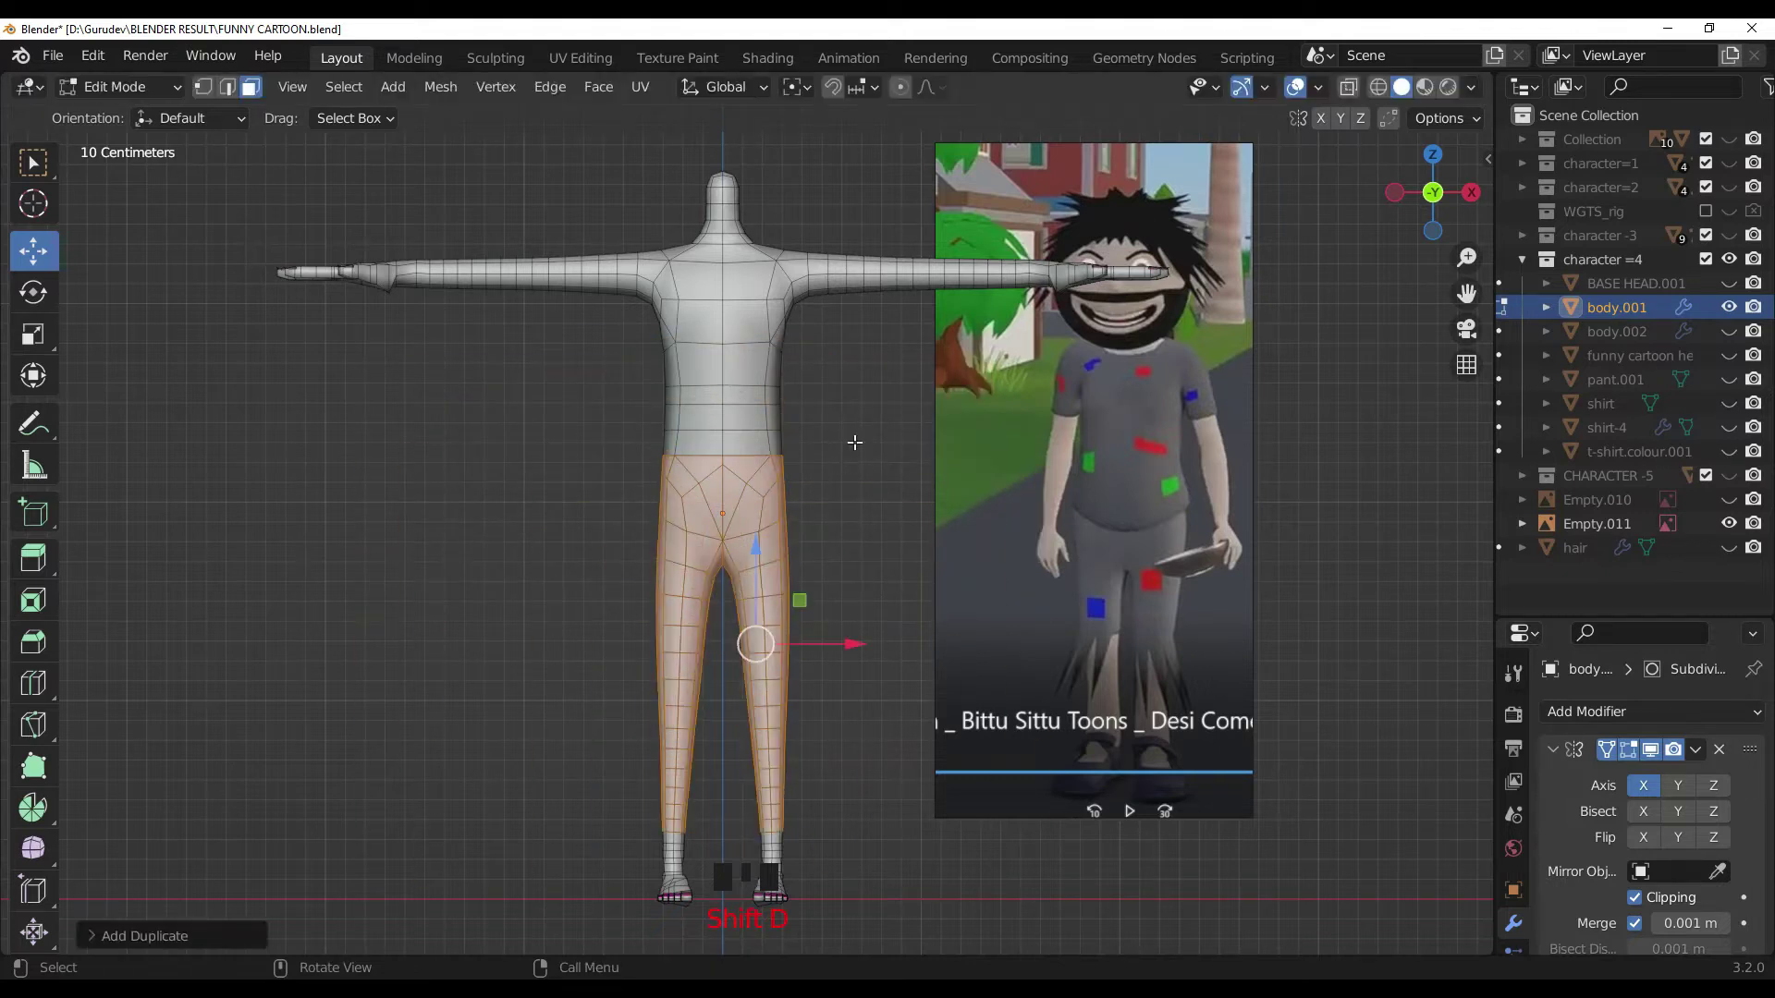
key("p")
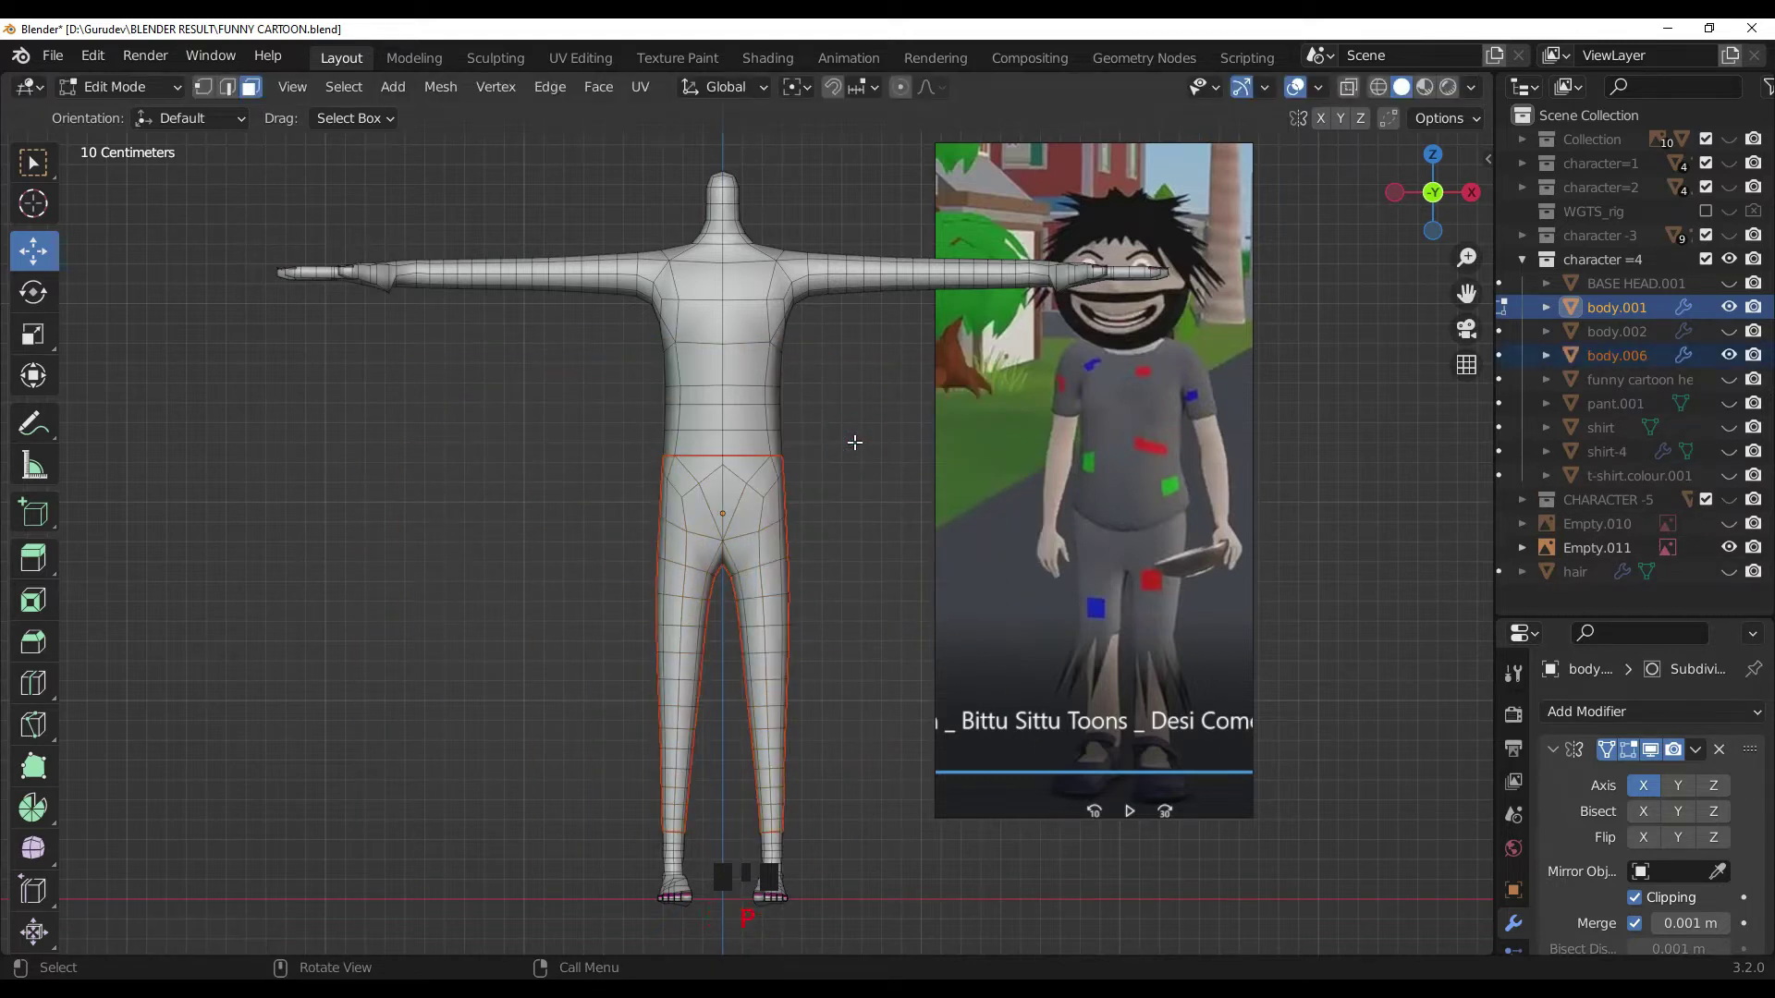
Step: Leave Edit Mode and make the new pants object active
key("Tab")
left_click(899, 510)
left_click(744, 531)
key("g")
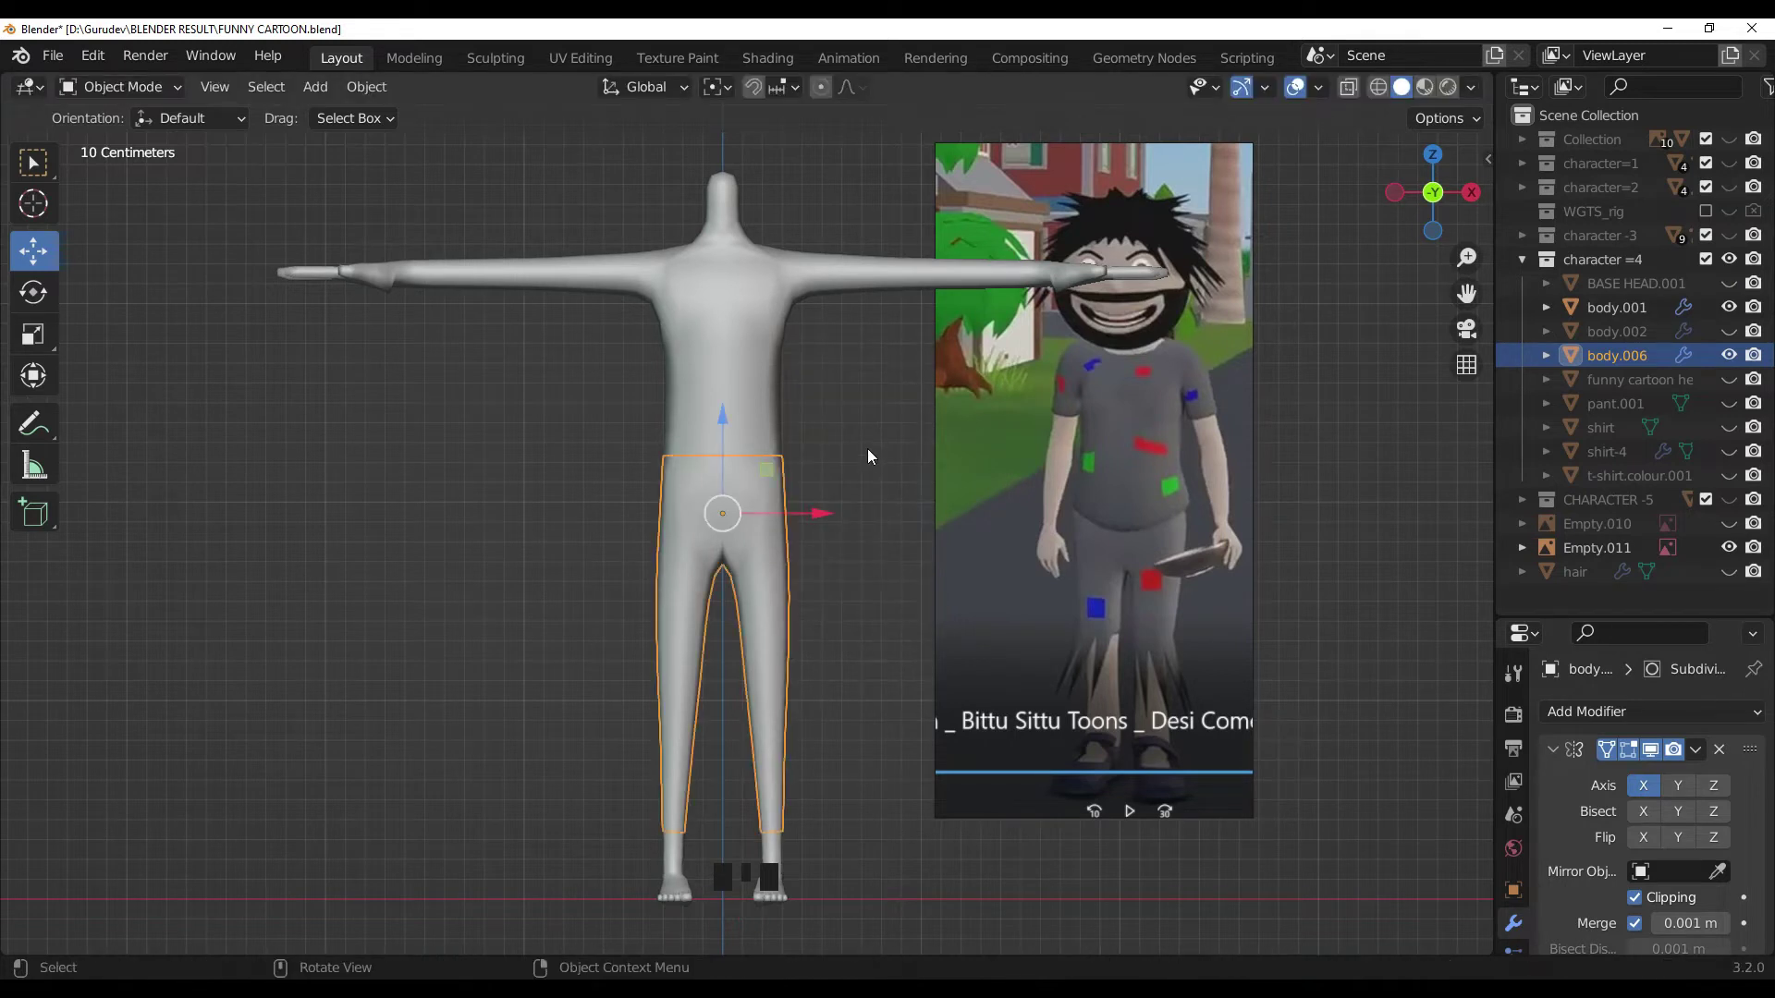
Step: Re-centre the character in the viewport and select the separated leg mesh
left_click_drag(860, 654, 1728, 871)
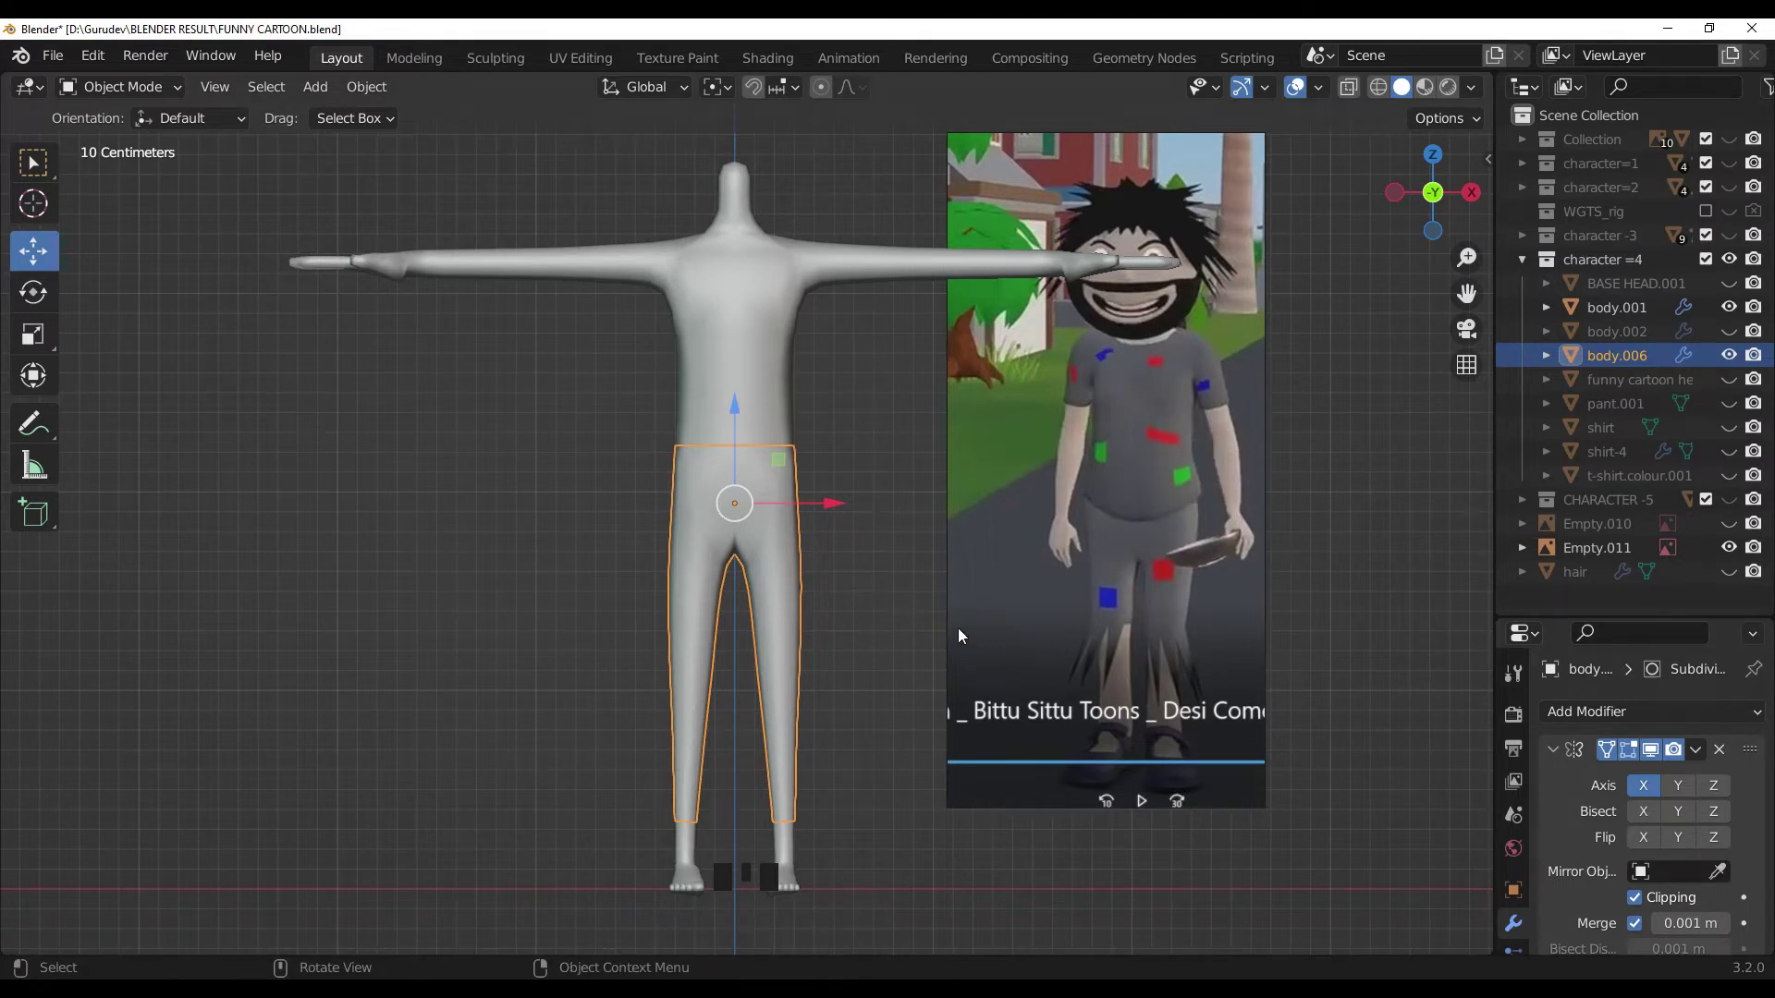
left_click_drag(935, 600, 918, 469)
left_click(918, 469)
left_click(805, 558)
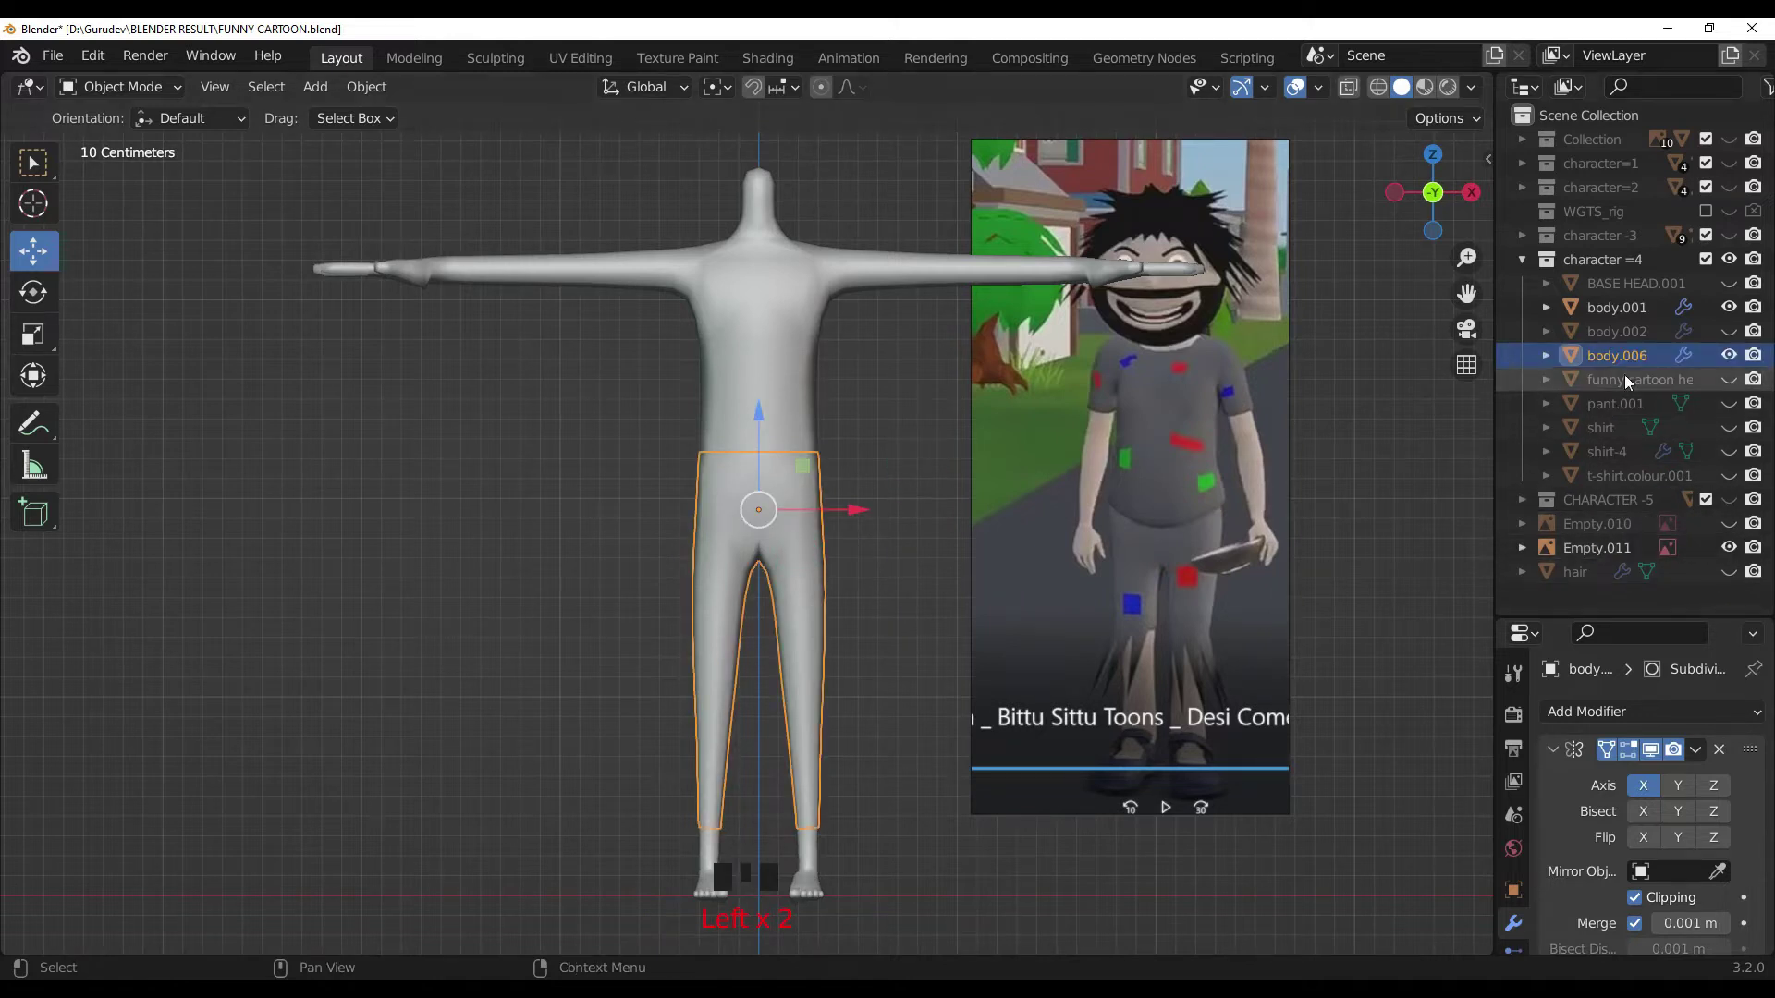
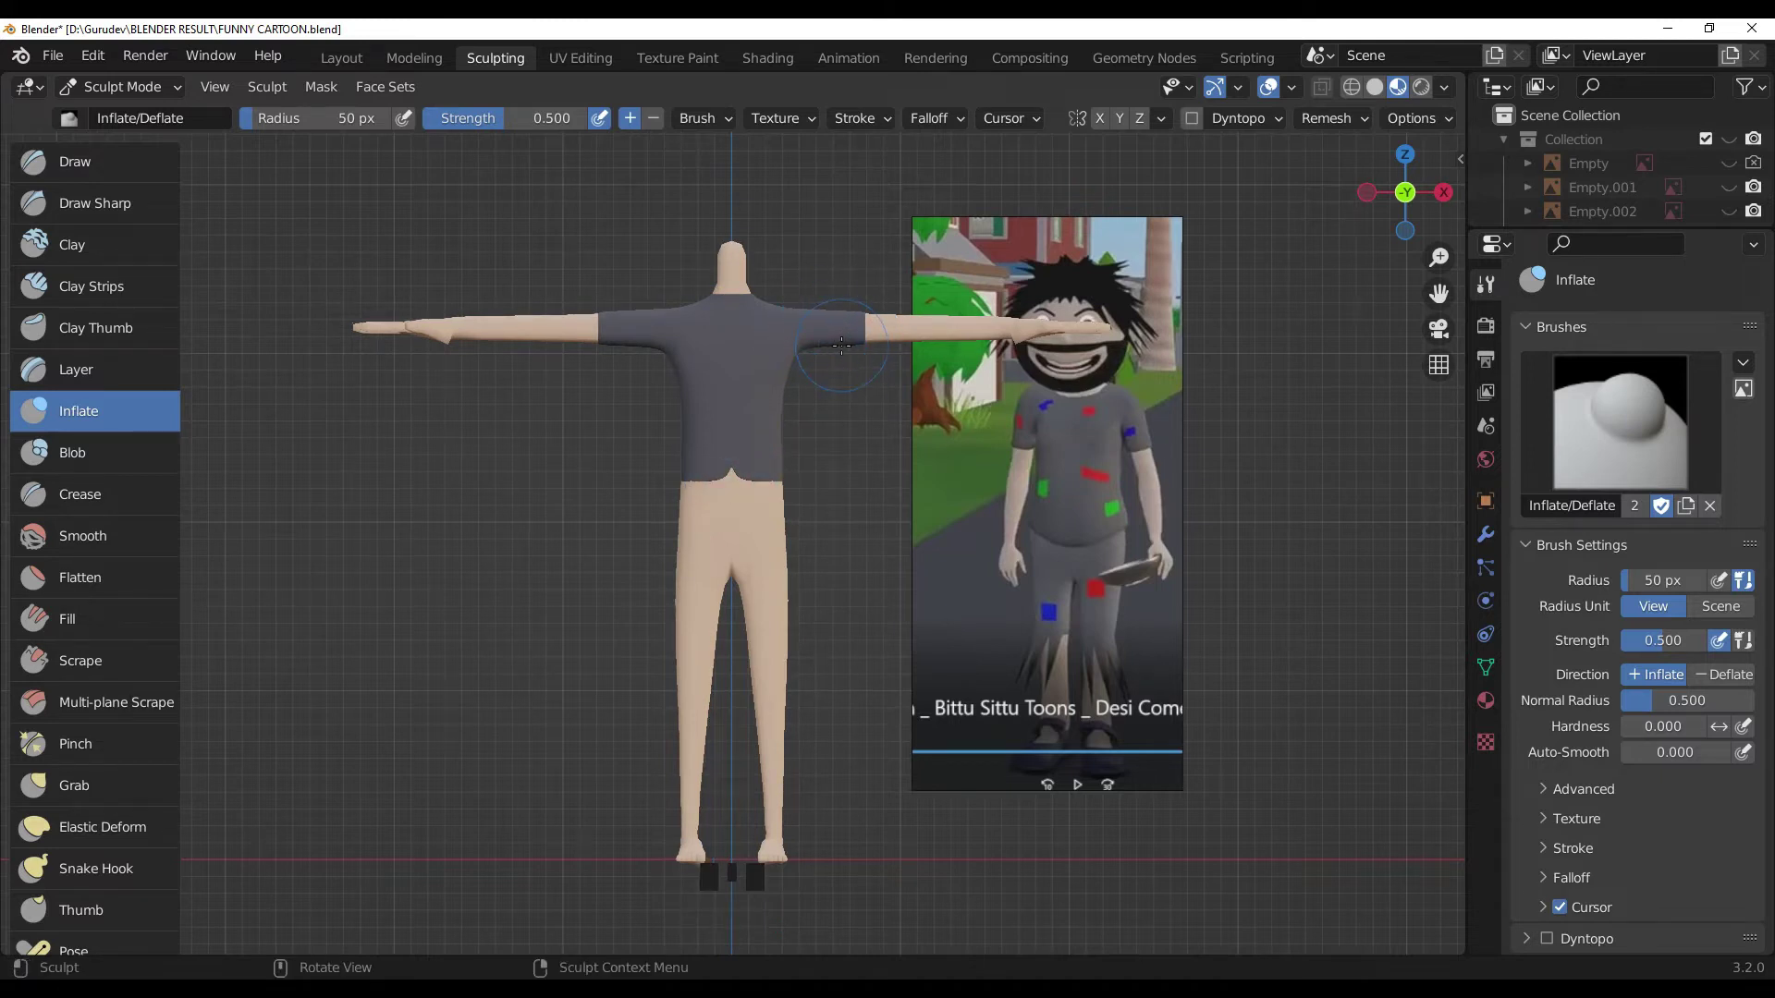
Step: Switch to the side view (numpad 3) of the character
key("KP_3")
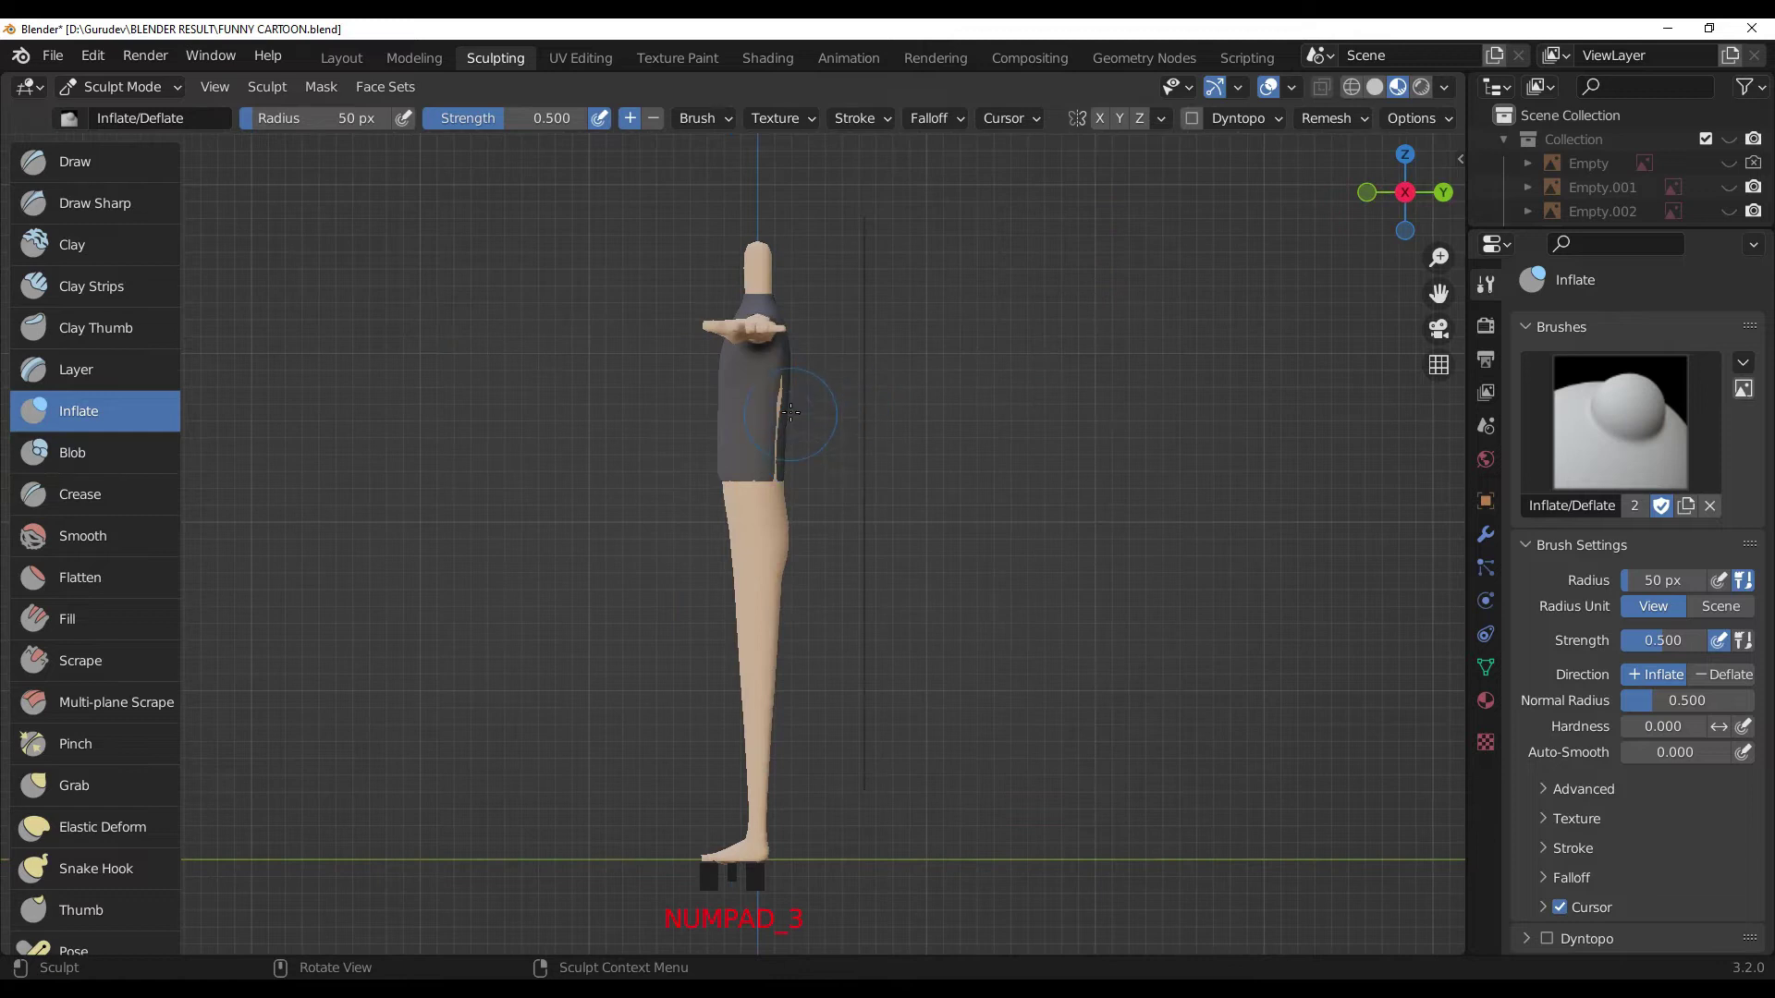
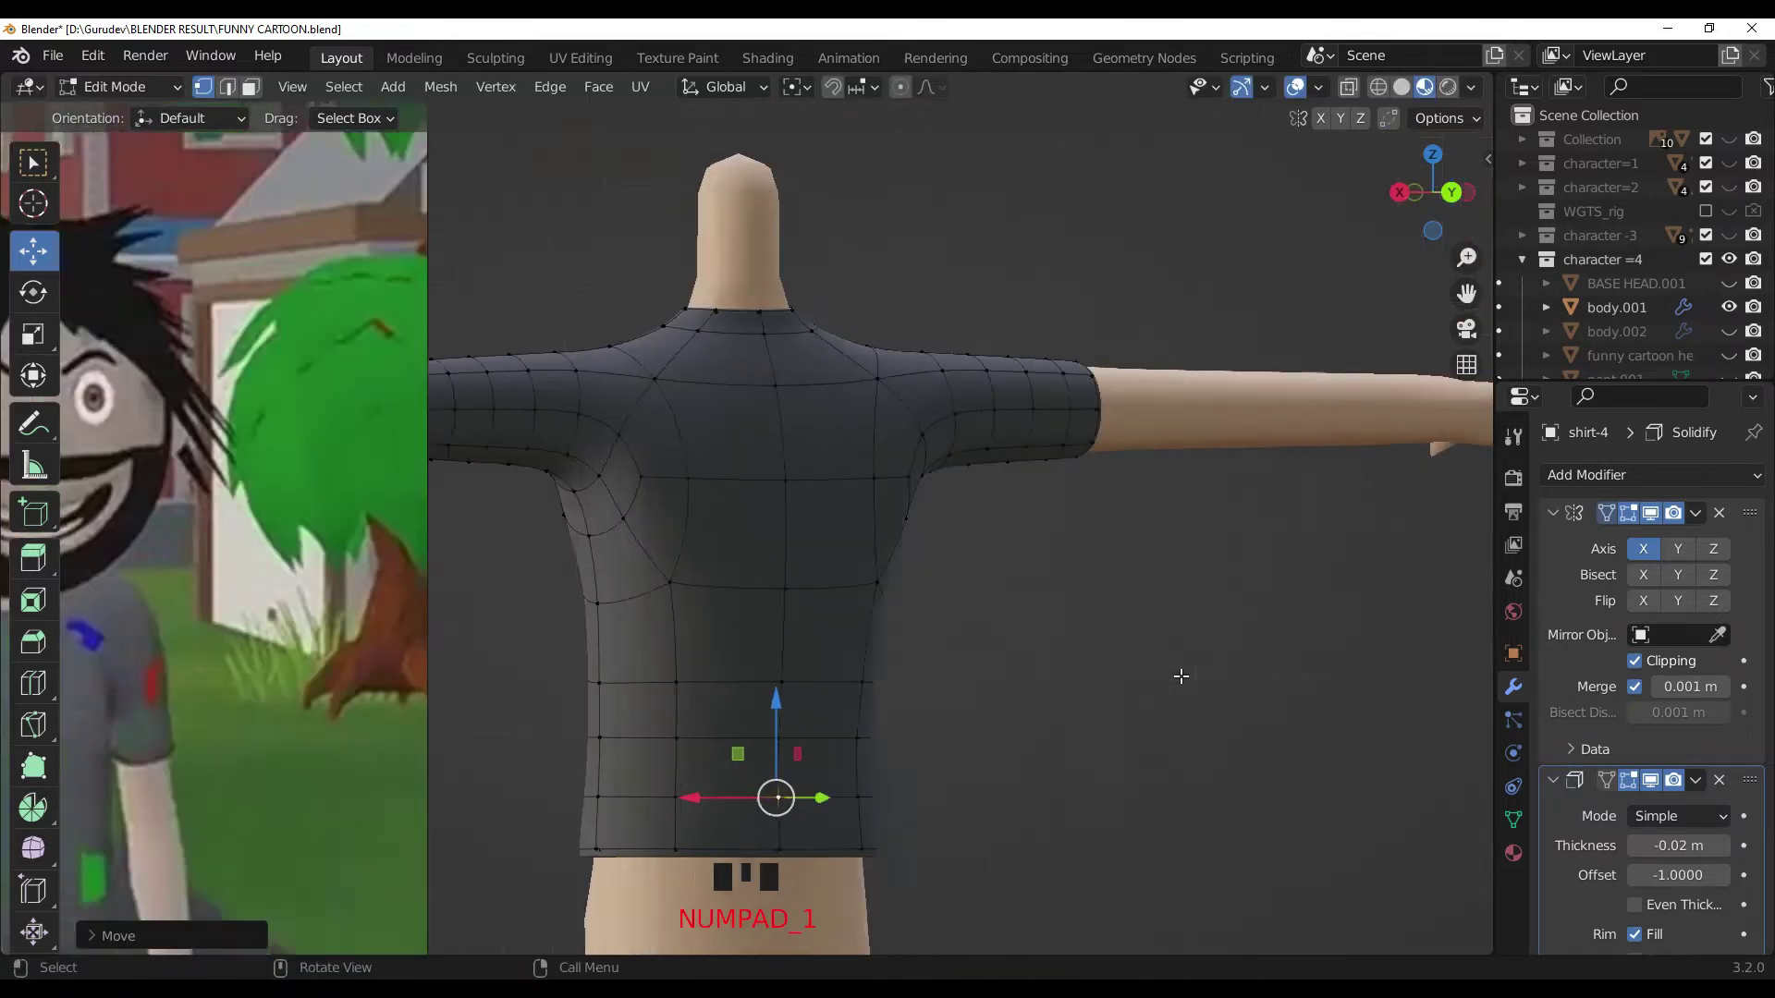
Step: Select five collar vertices and reposition them from side and front views to tighten the neckline
scroll("up", 3)
scroll("down", 3)
scroll("down", 3)
left_click(754, 408)
left_click(765, 405)
left_click(759, 404)
left_click(751, 413)
left_click(741, 410)
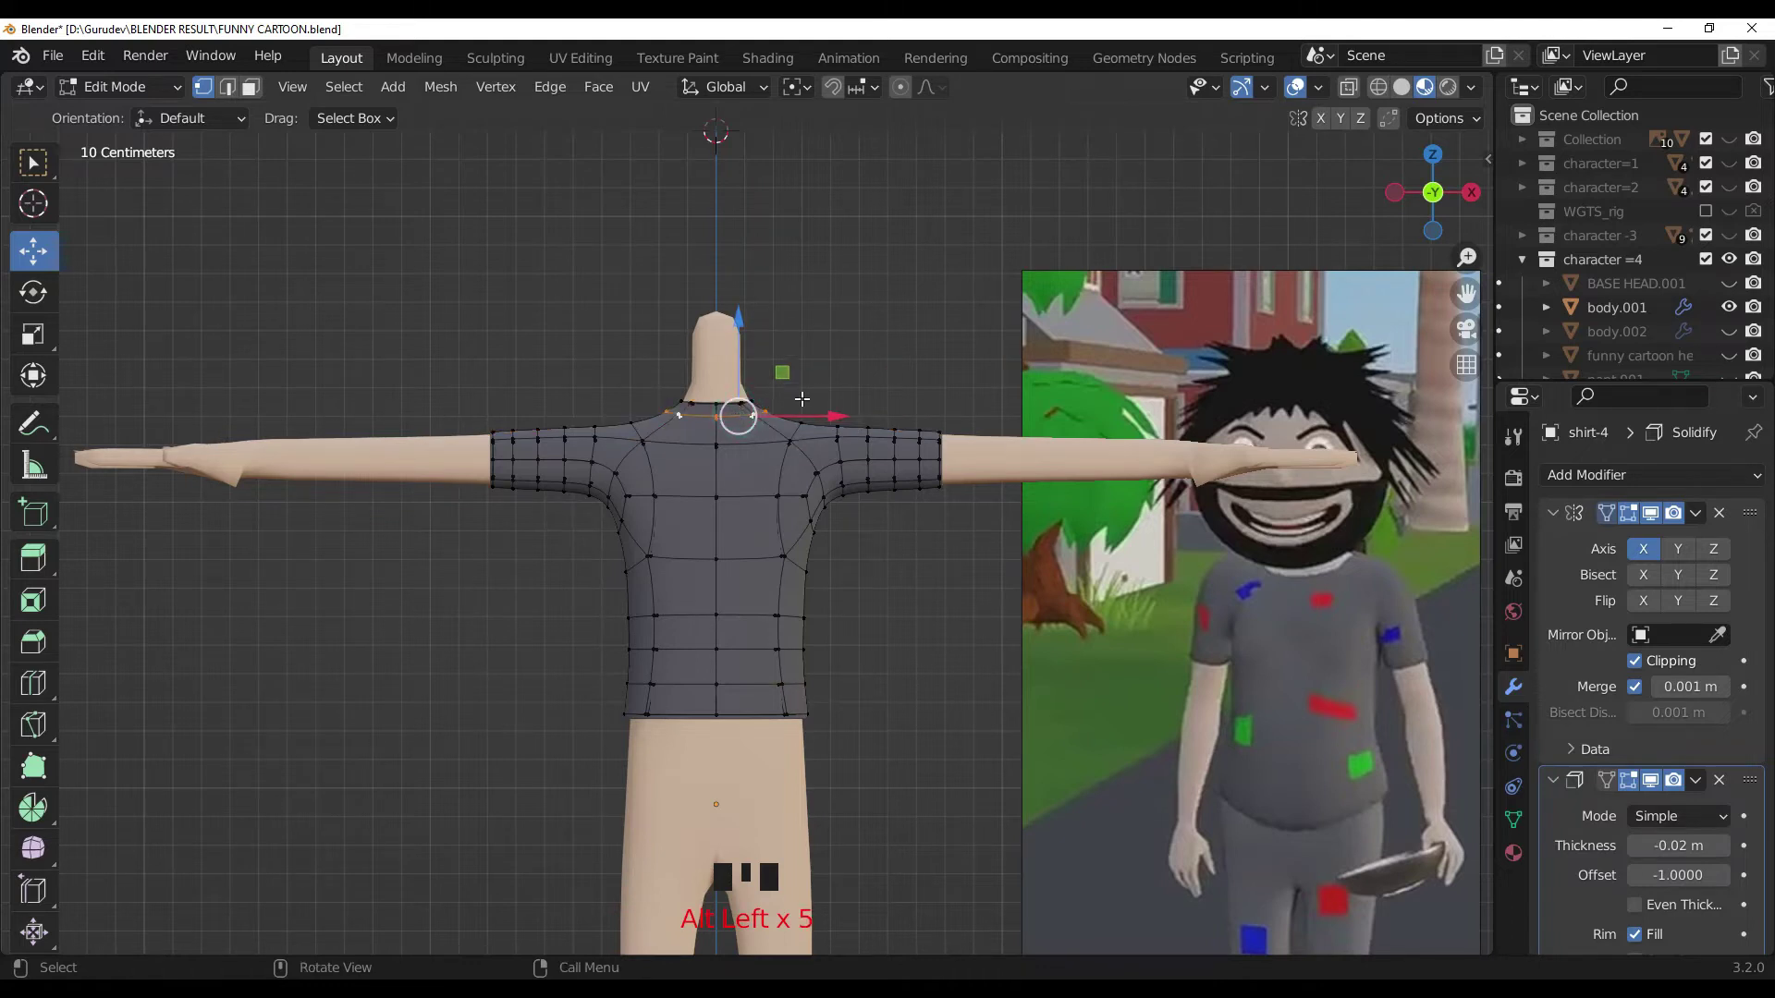
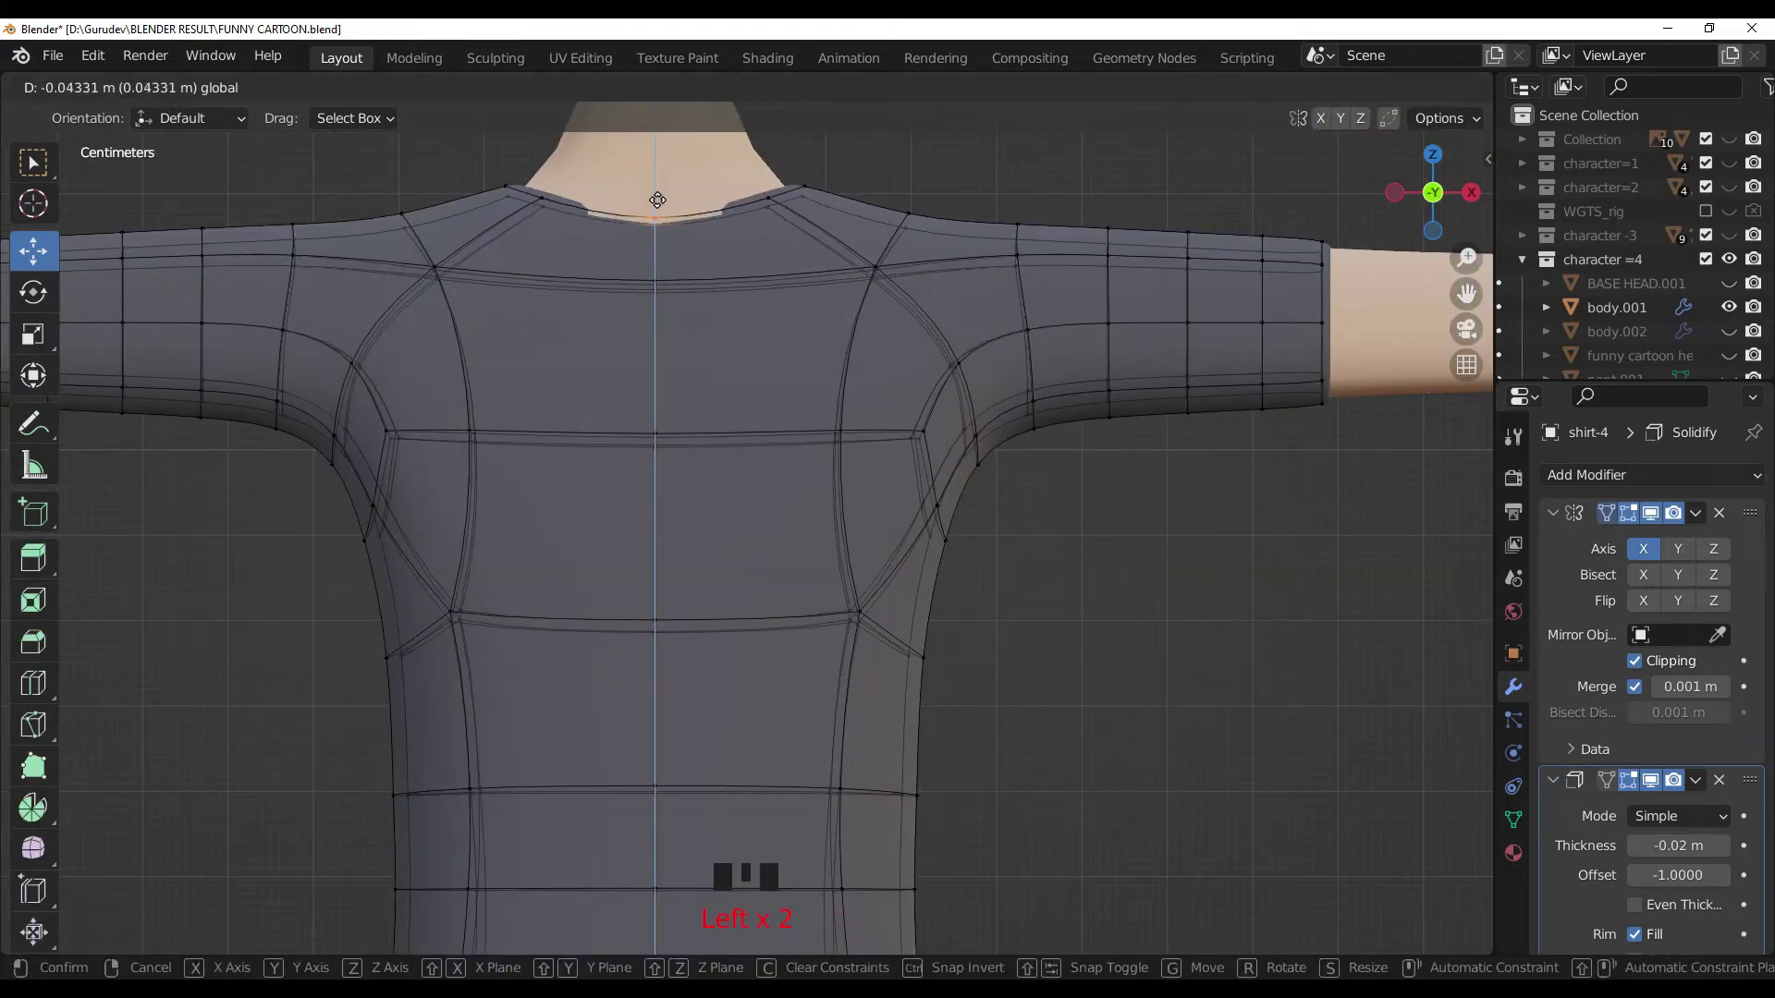
key("KP_3")
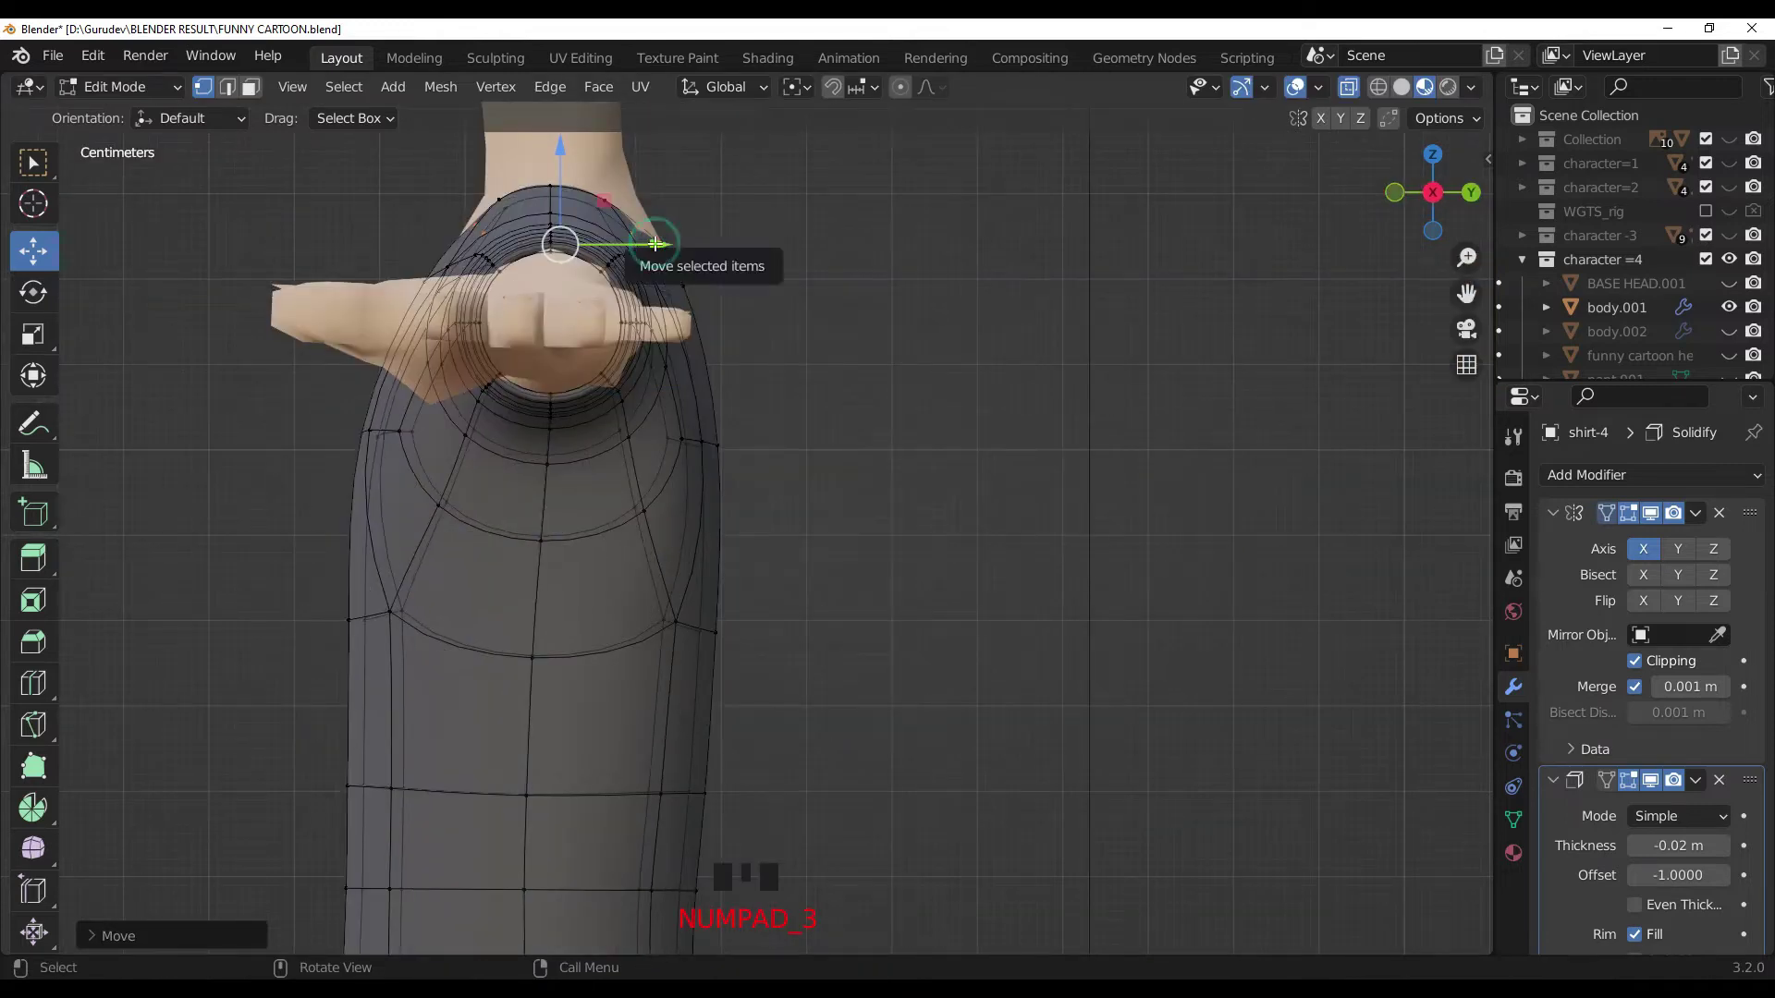
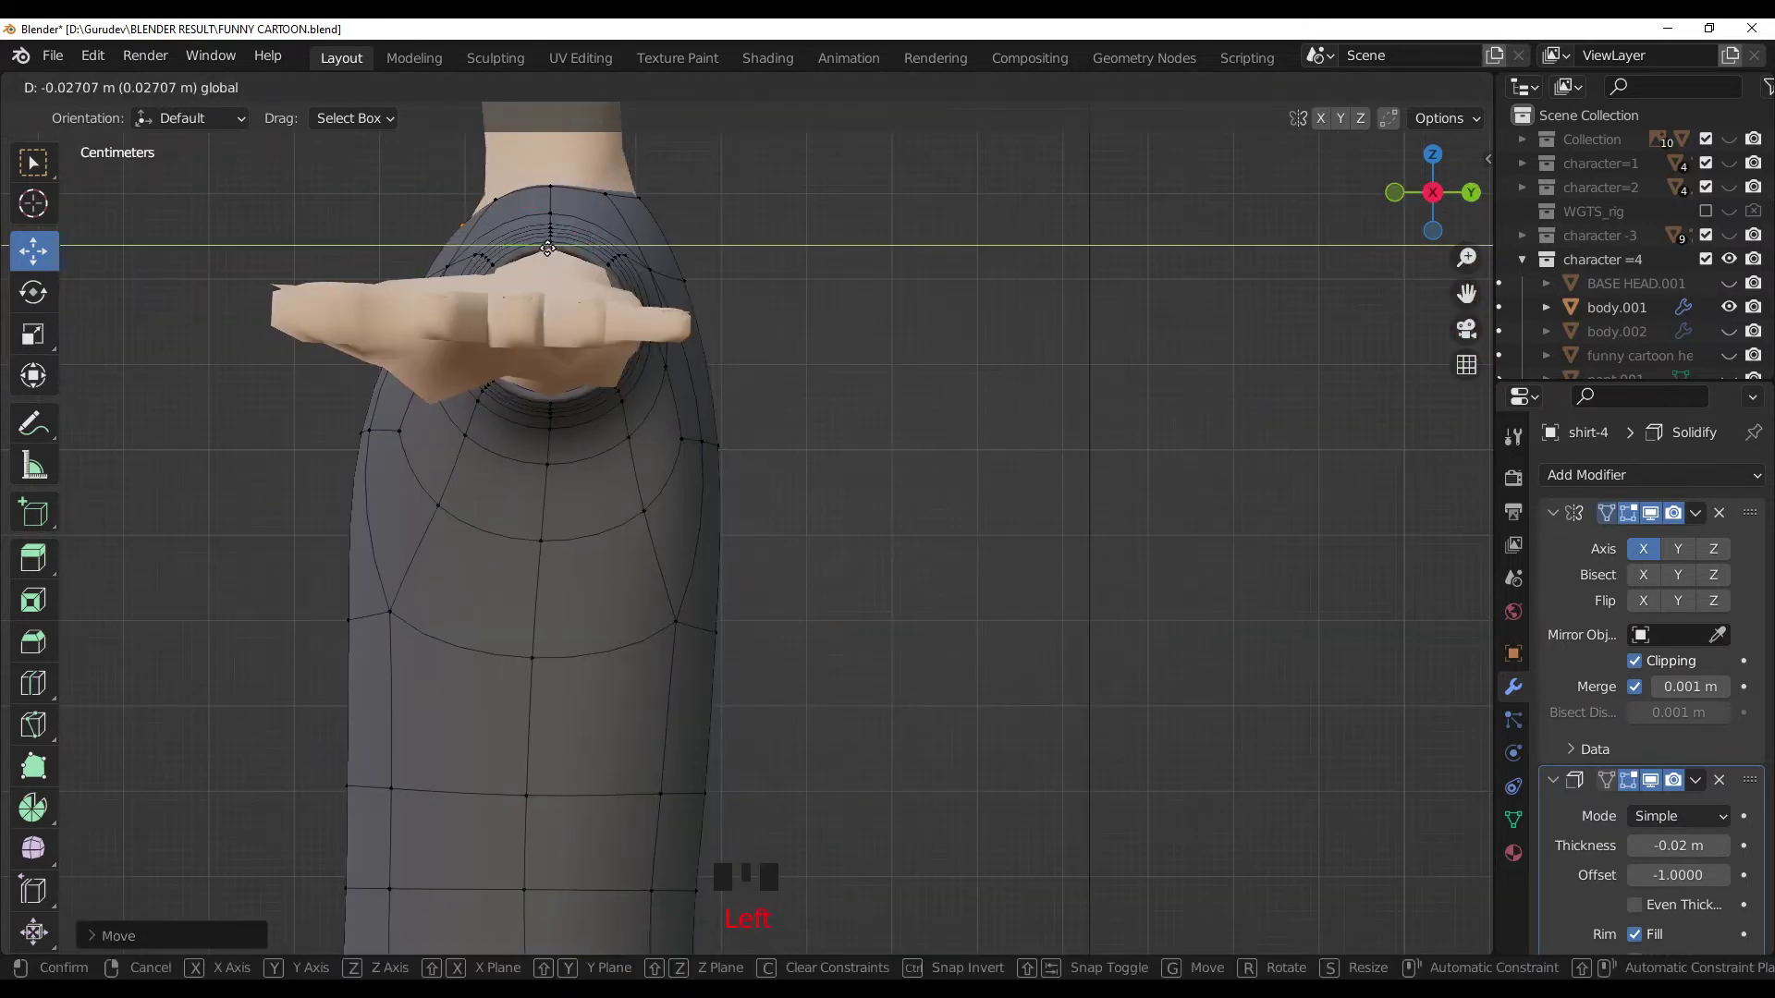
key("KP_1")
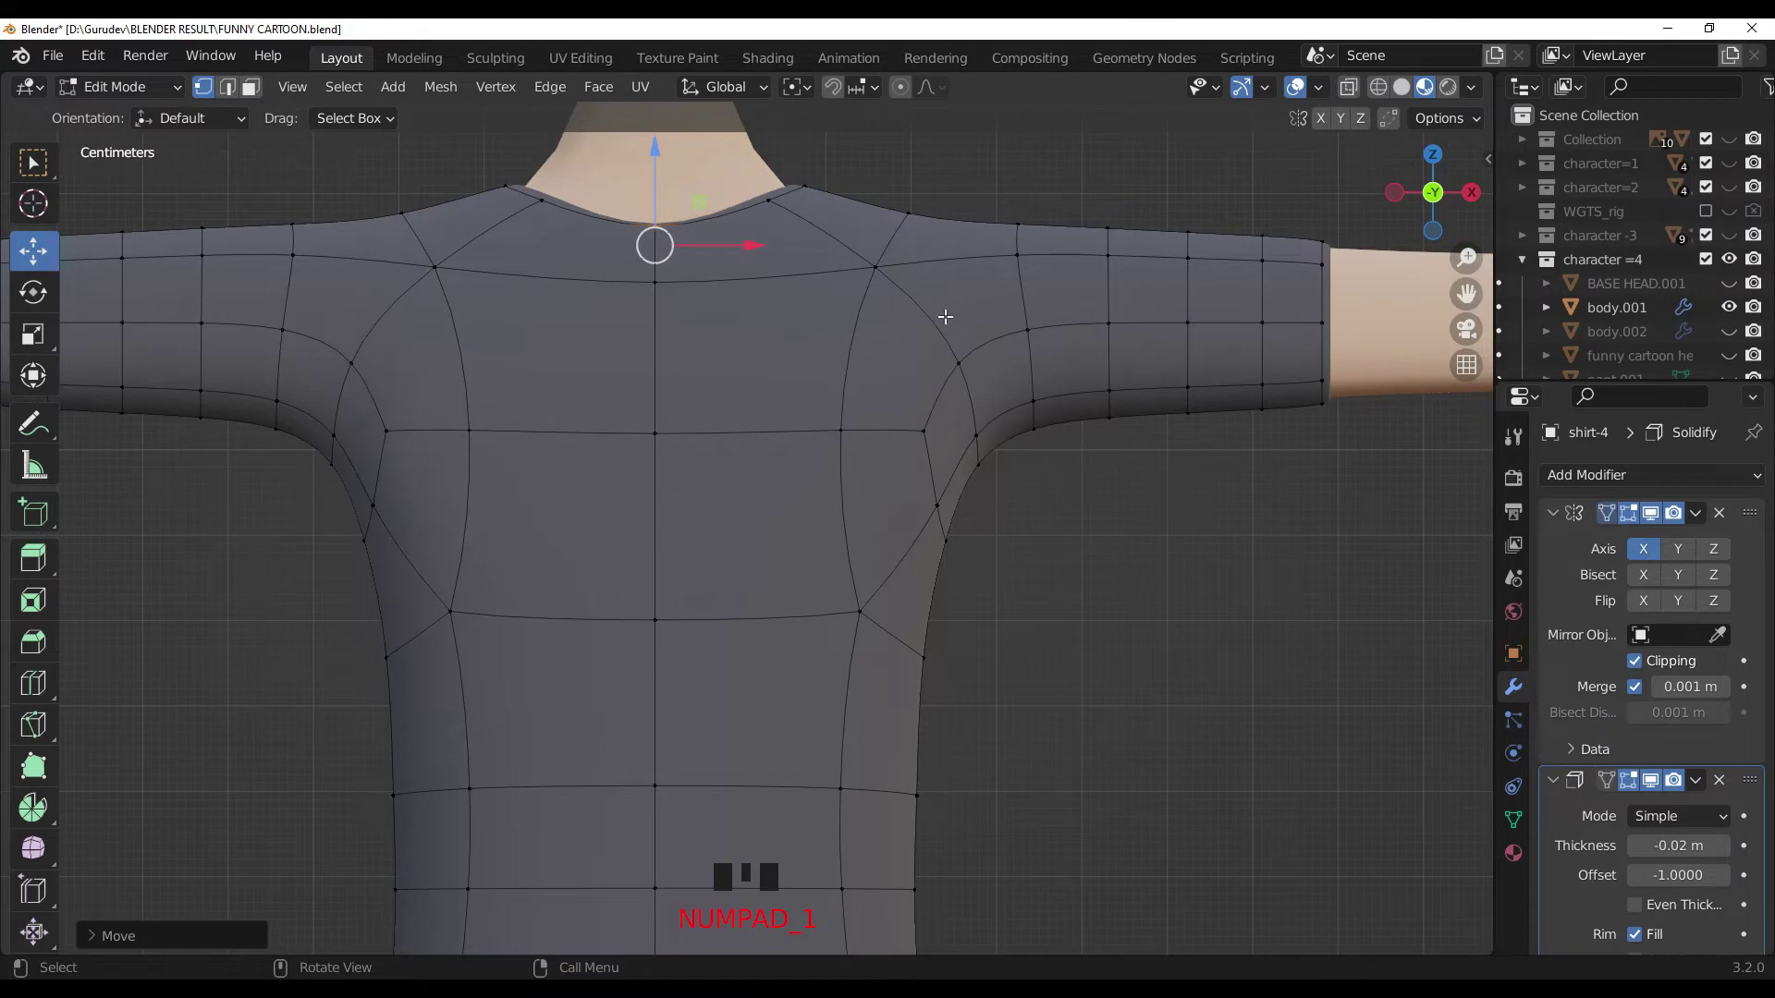
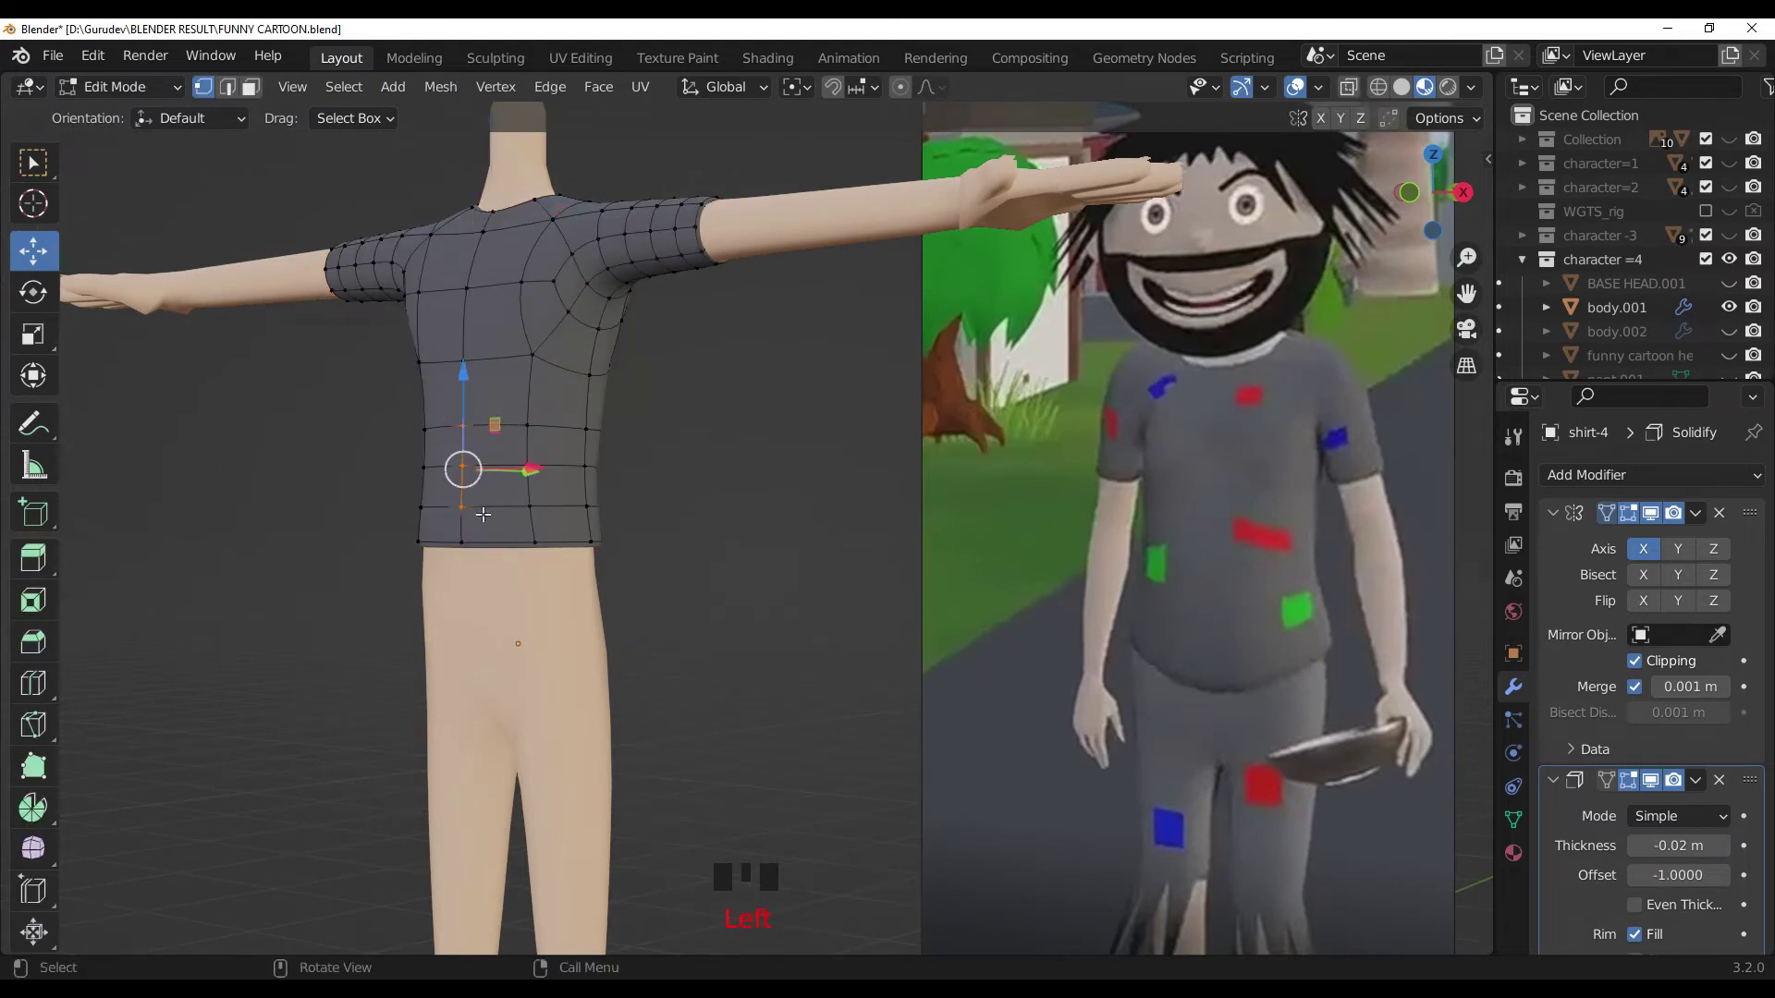
Step: From the side view, grab the shirt's side vertices outward to bulge the belly
key("KP_3")
left_click(709, 465)
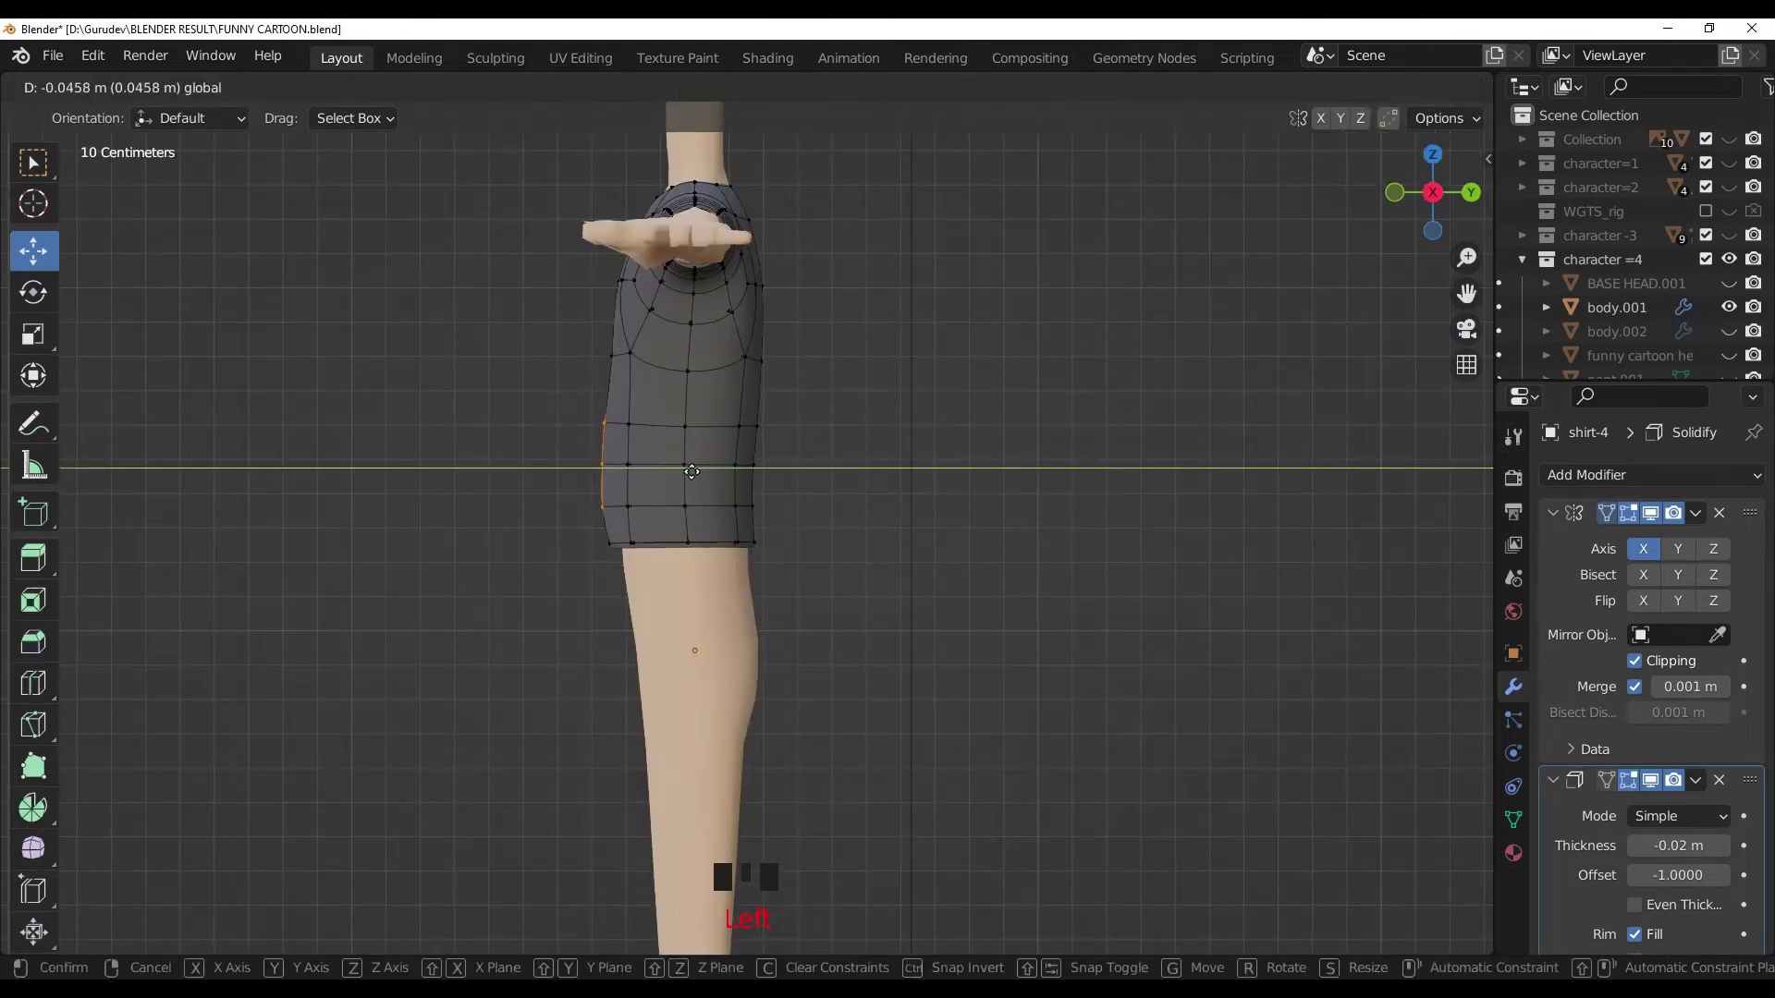
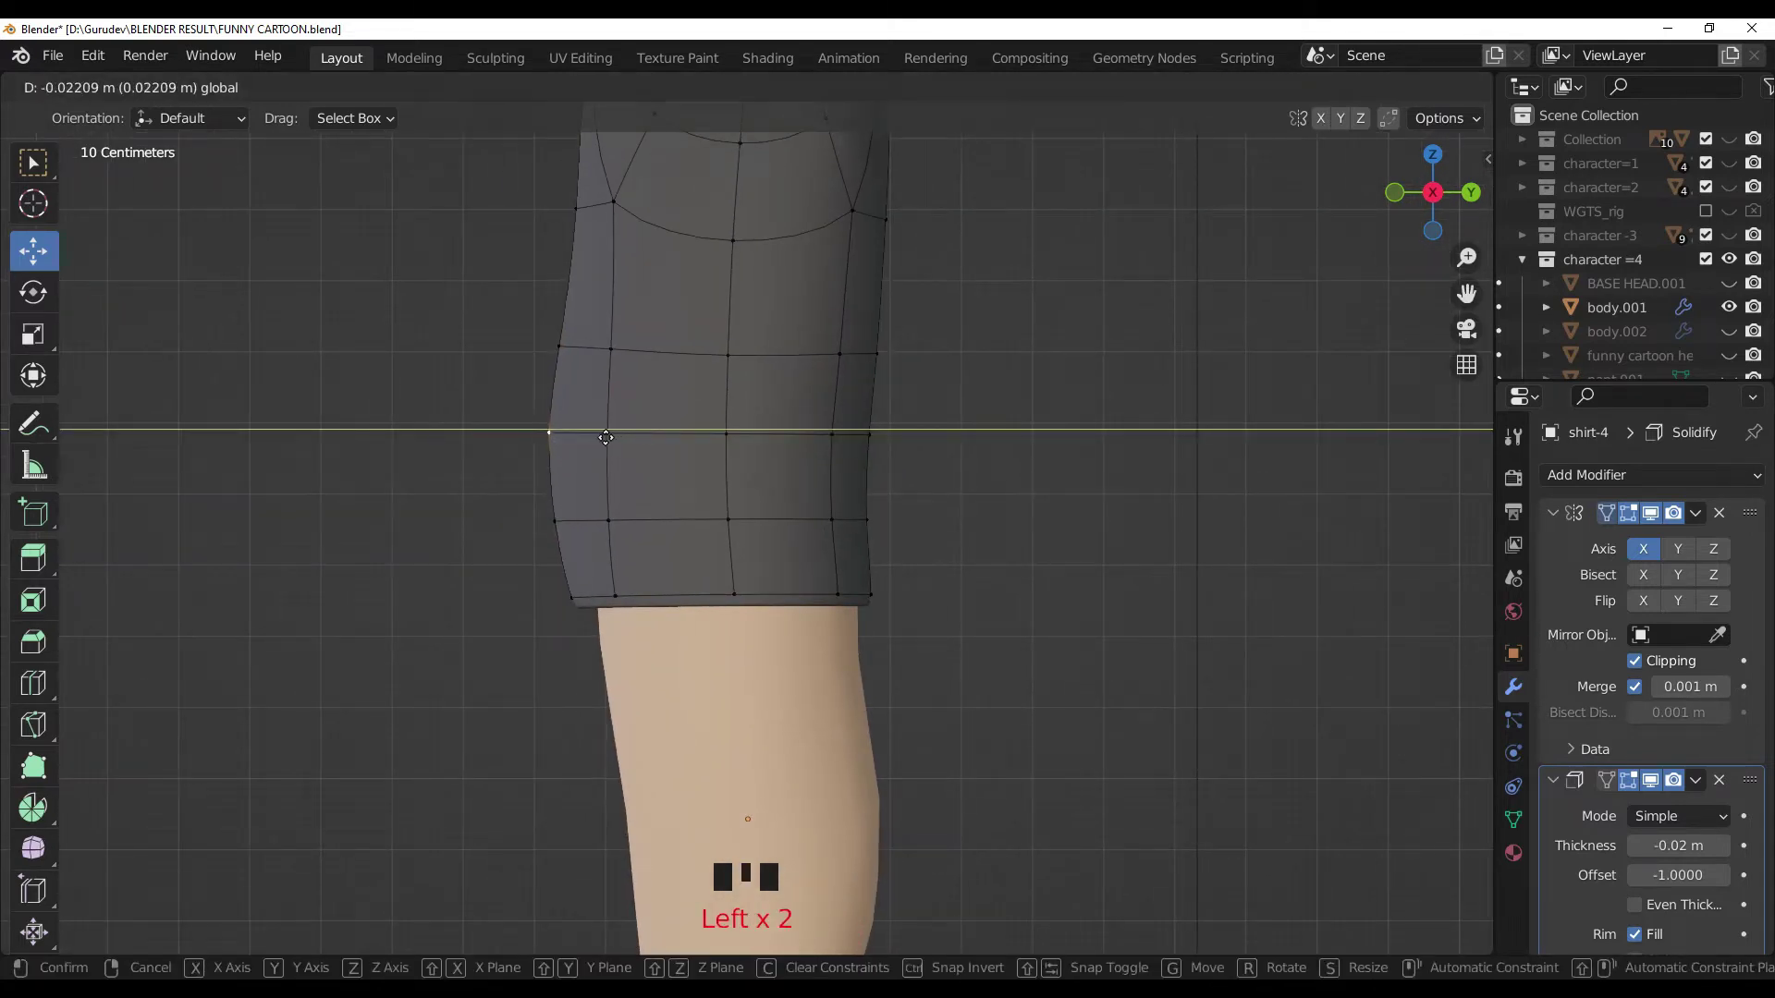
left_click(458, 510)
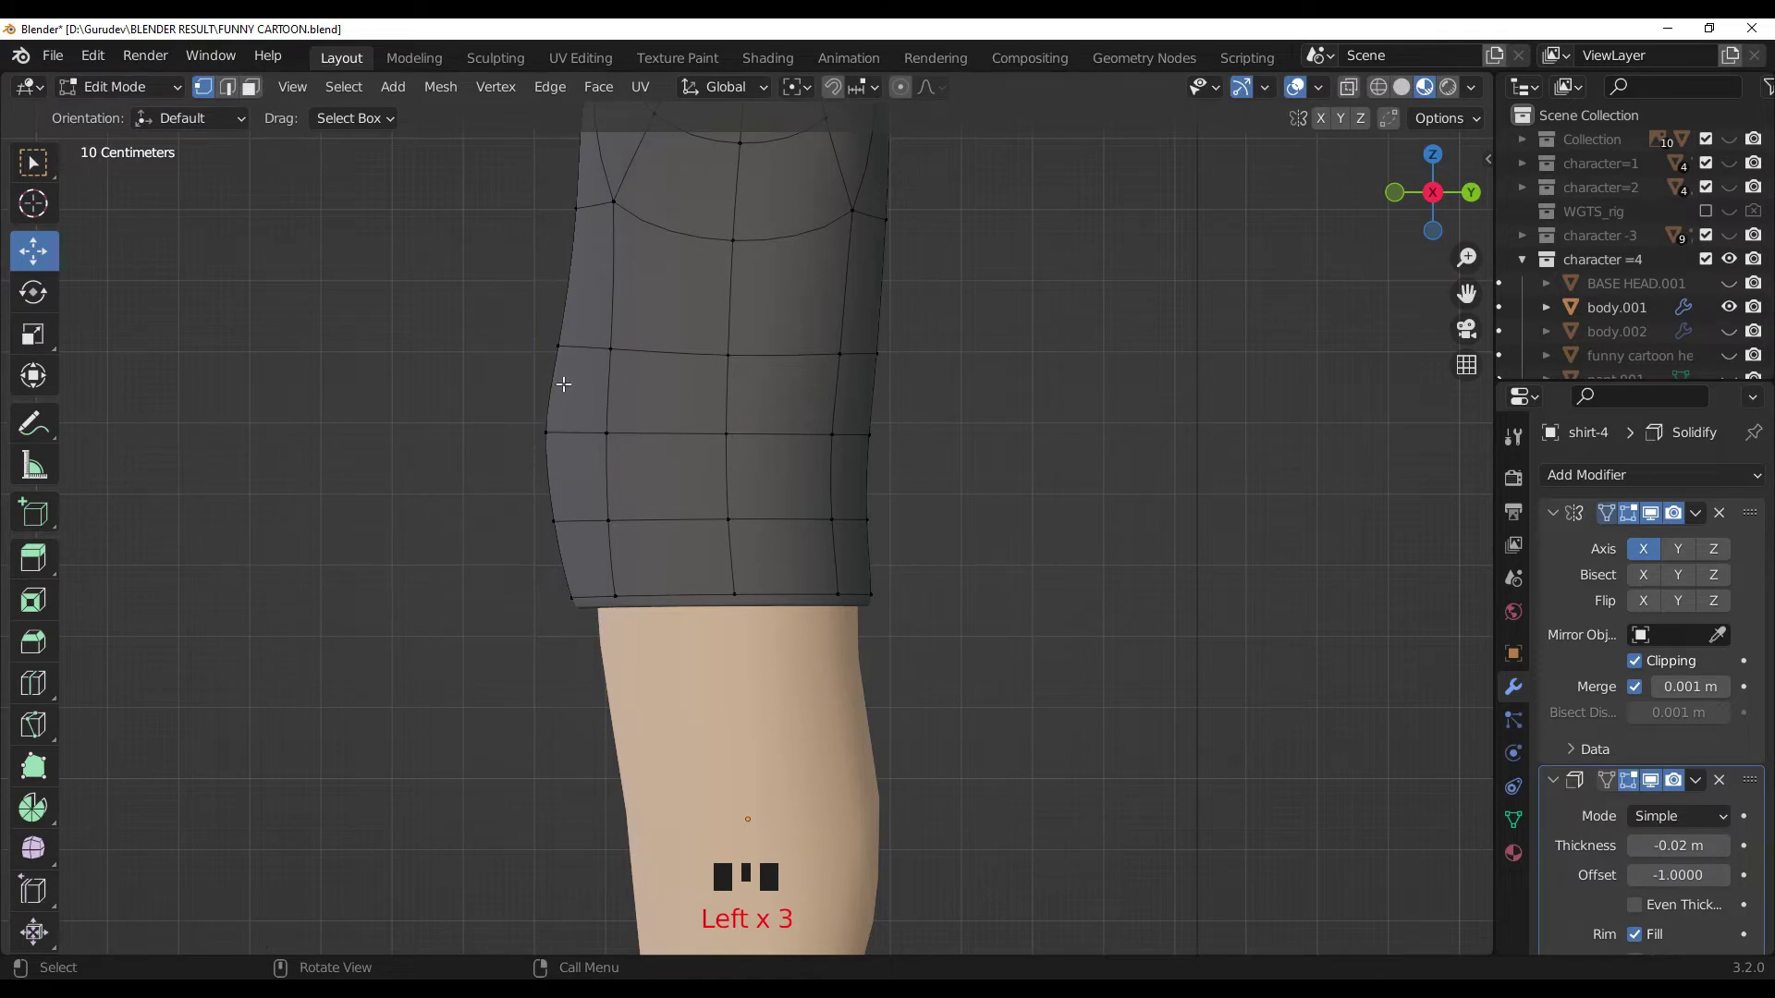
left_click(561, 508)
left_click(600, 519)
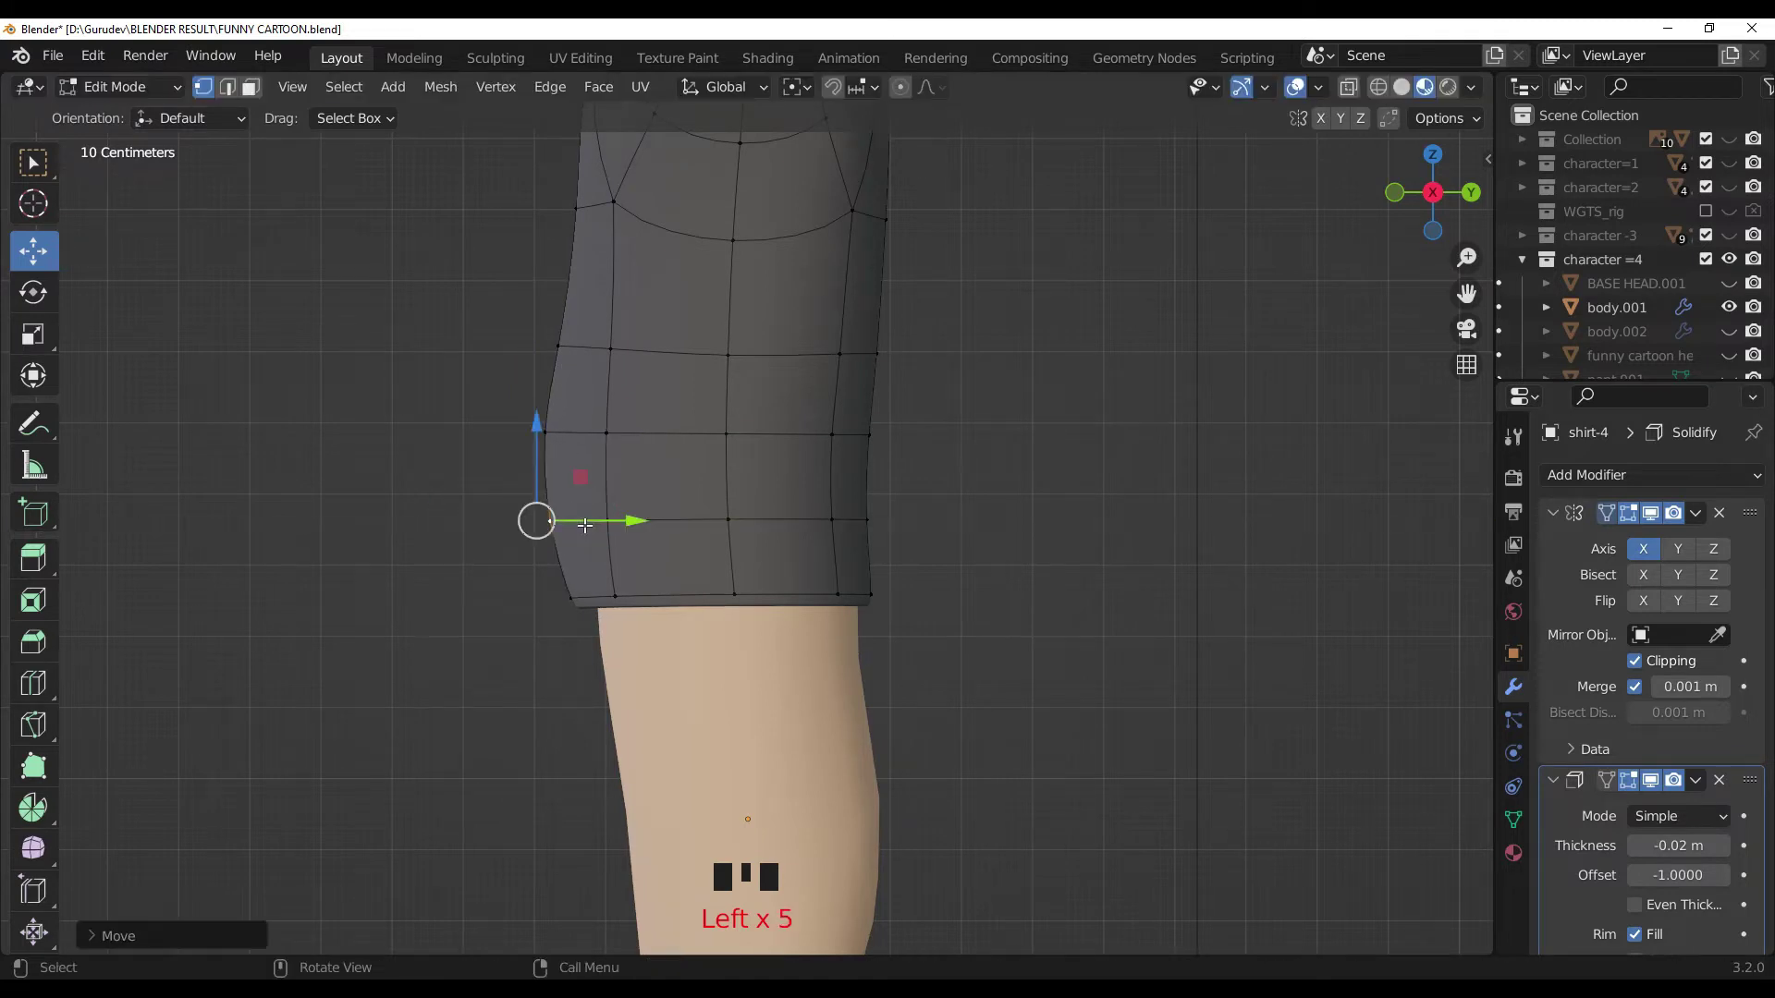
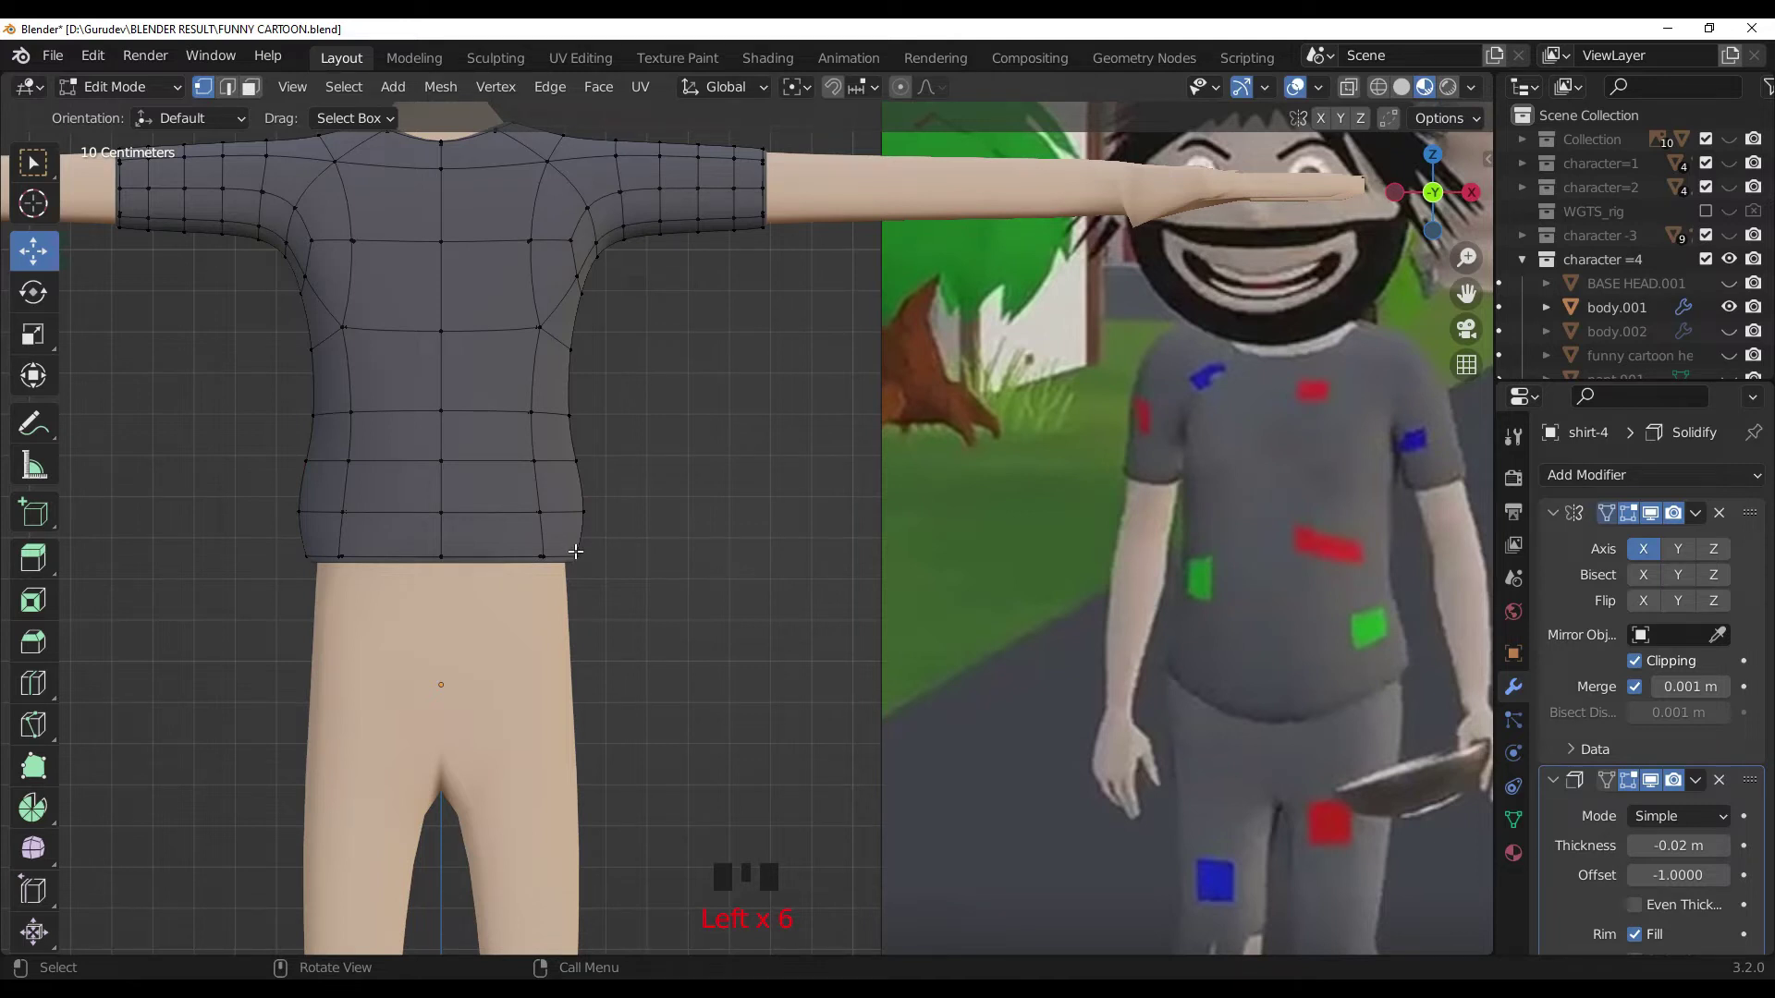
Step: Pull the hem corner outward and lower the middle hem vertex to flare the bottom edge
left_click(579, 549)
left_click(575, 490)
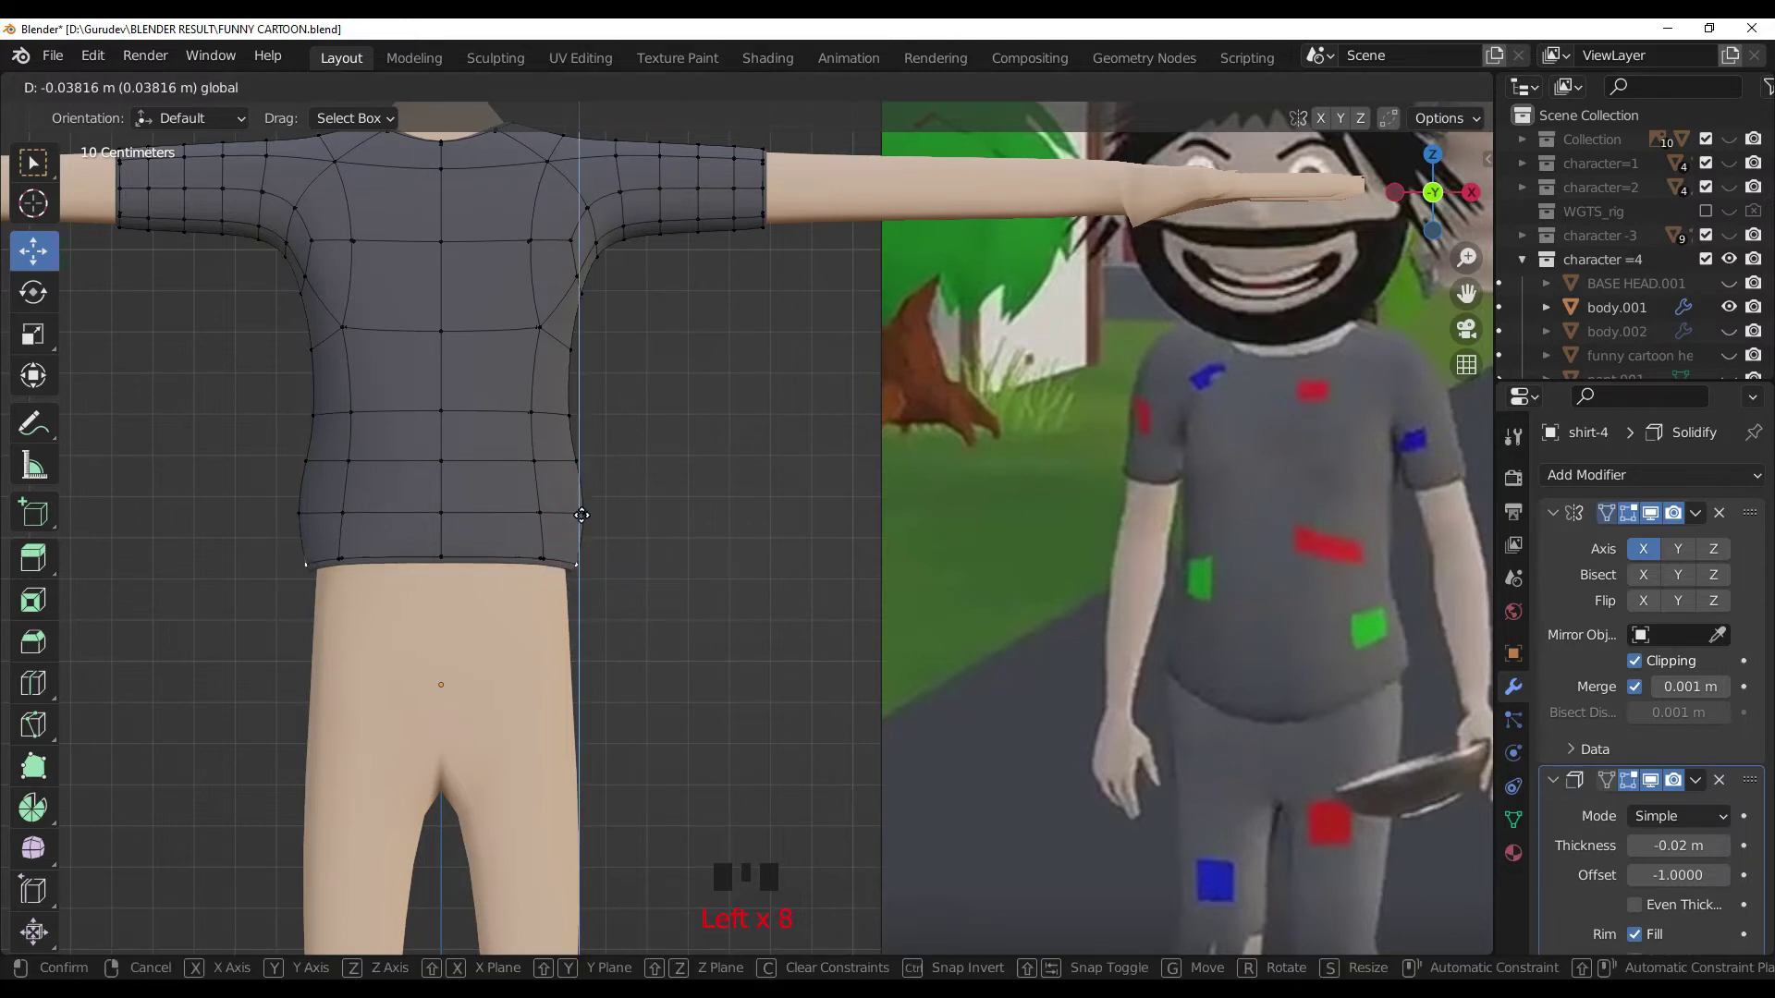
left_click(446, 542)
left_click(437, 487)
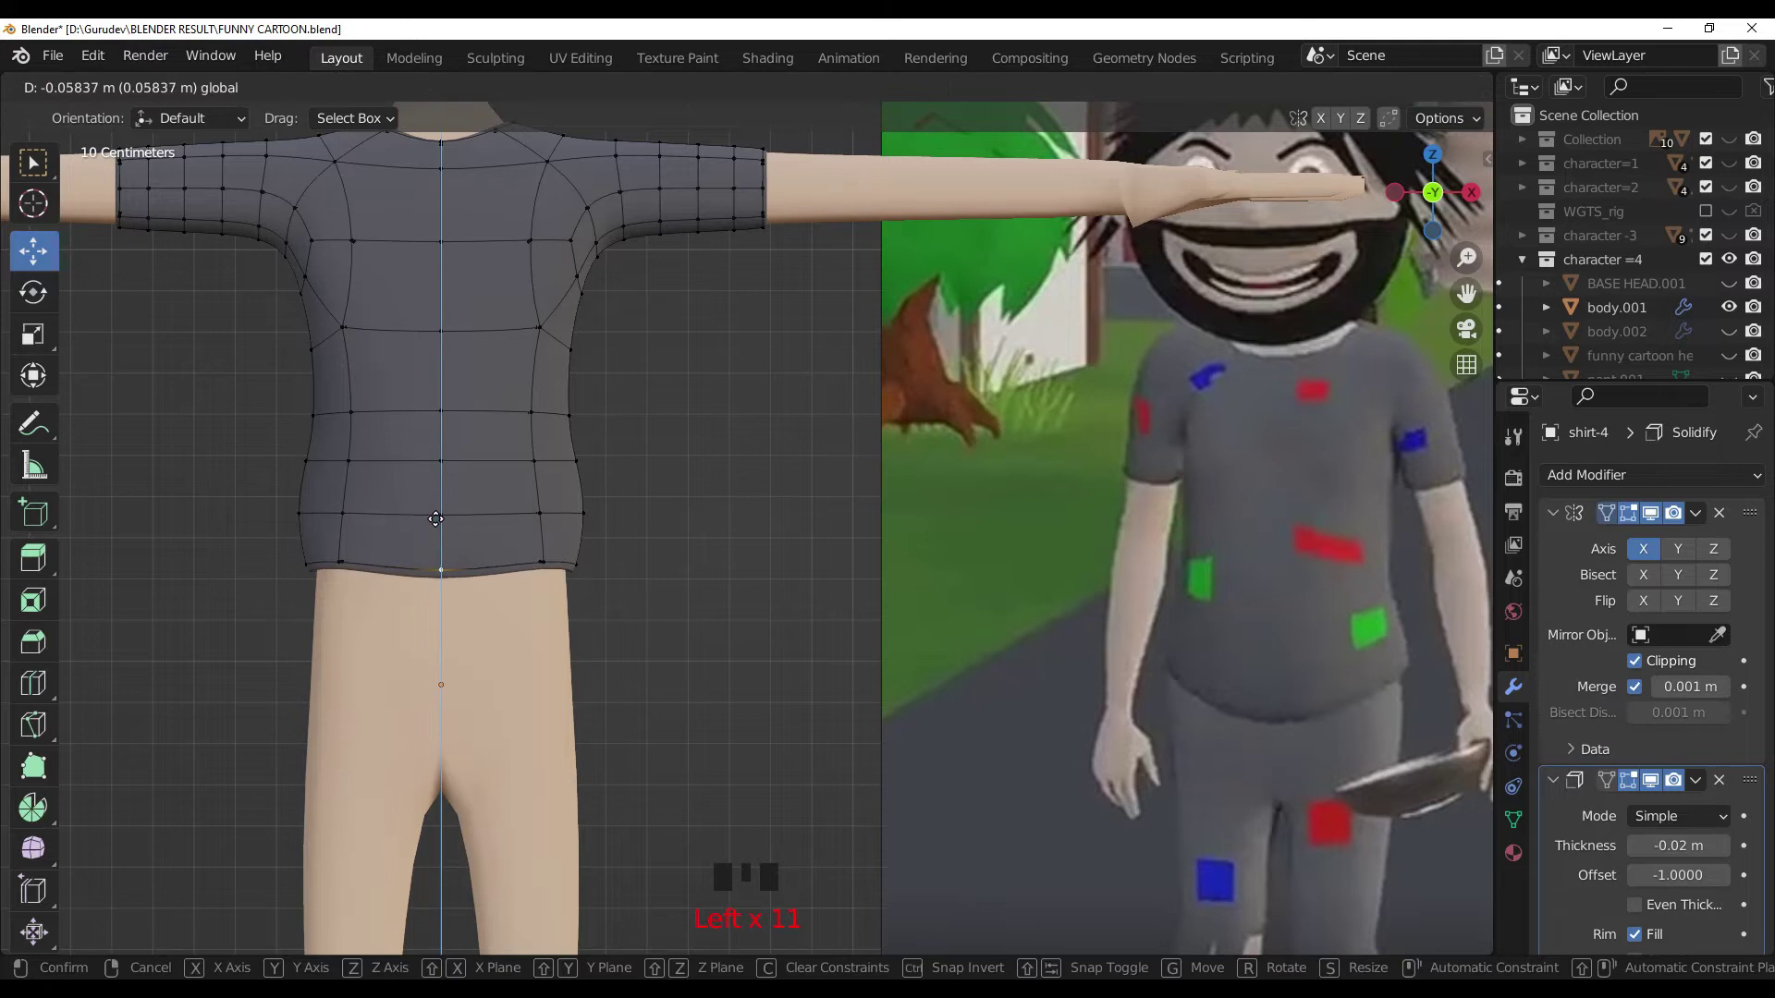
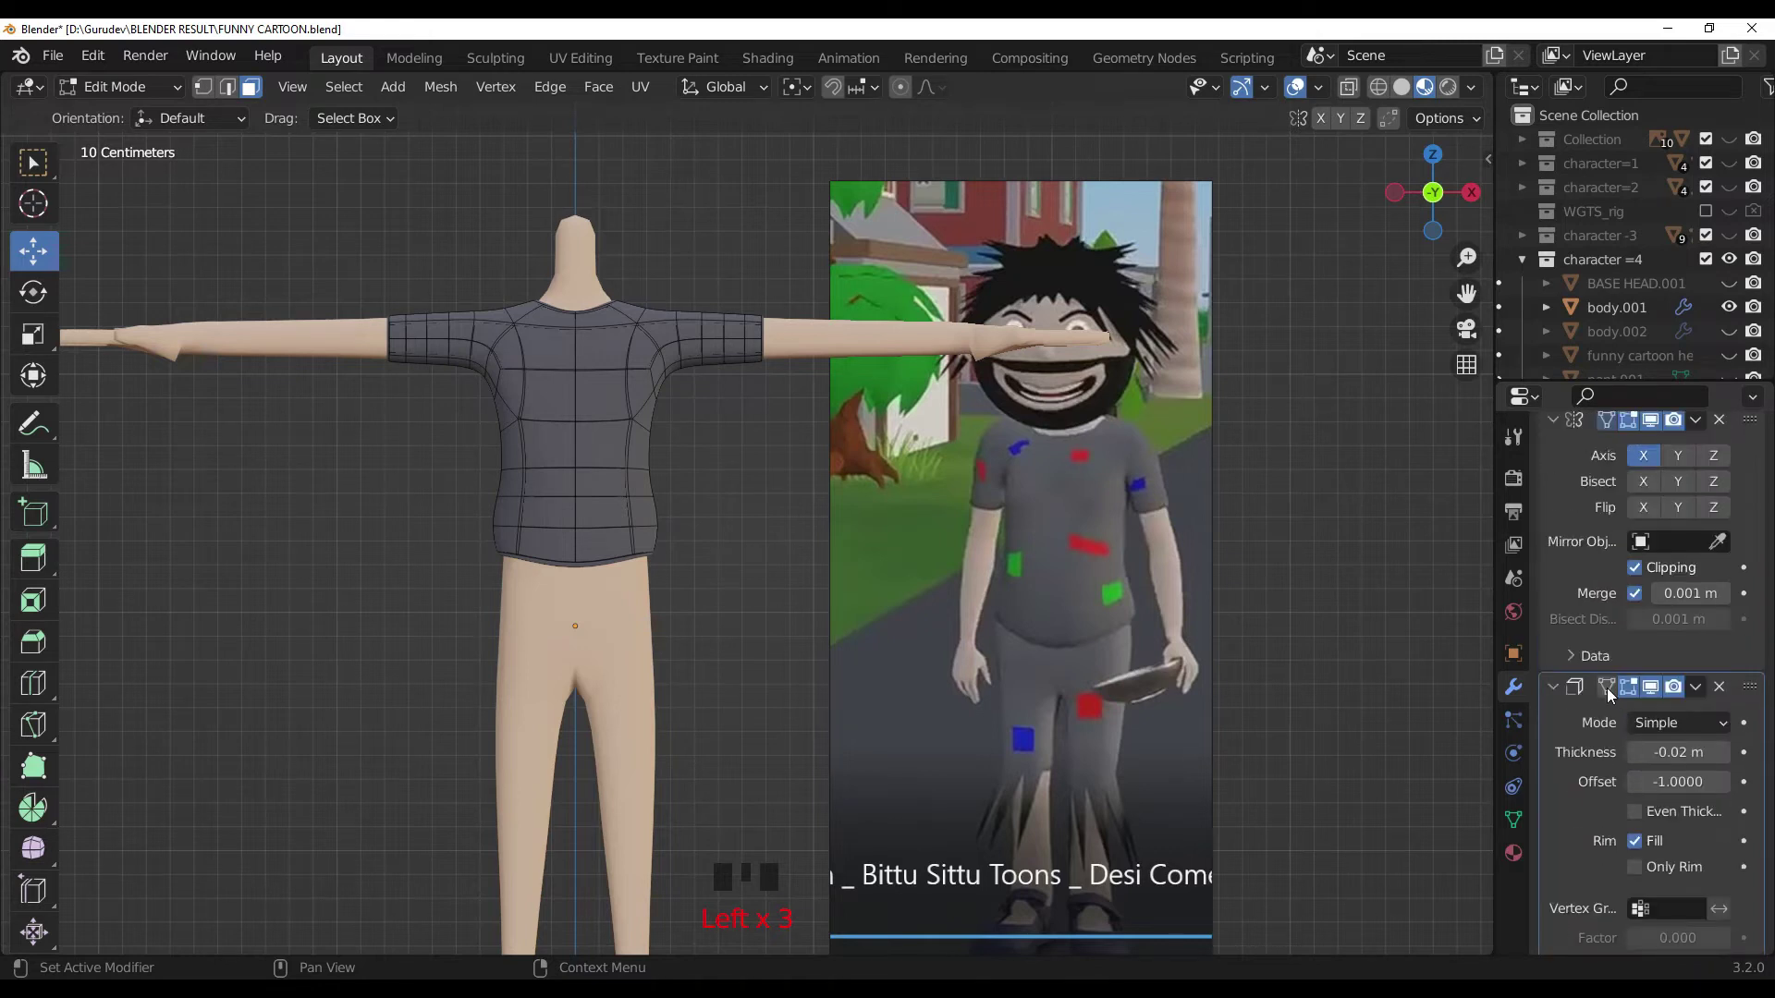
Step: In Face select, move the row of lower belly faces outward, then clear the selection
left_click(1618, 685)
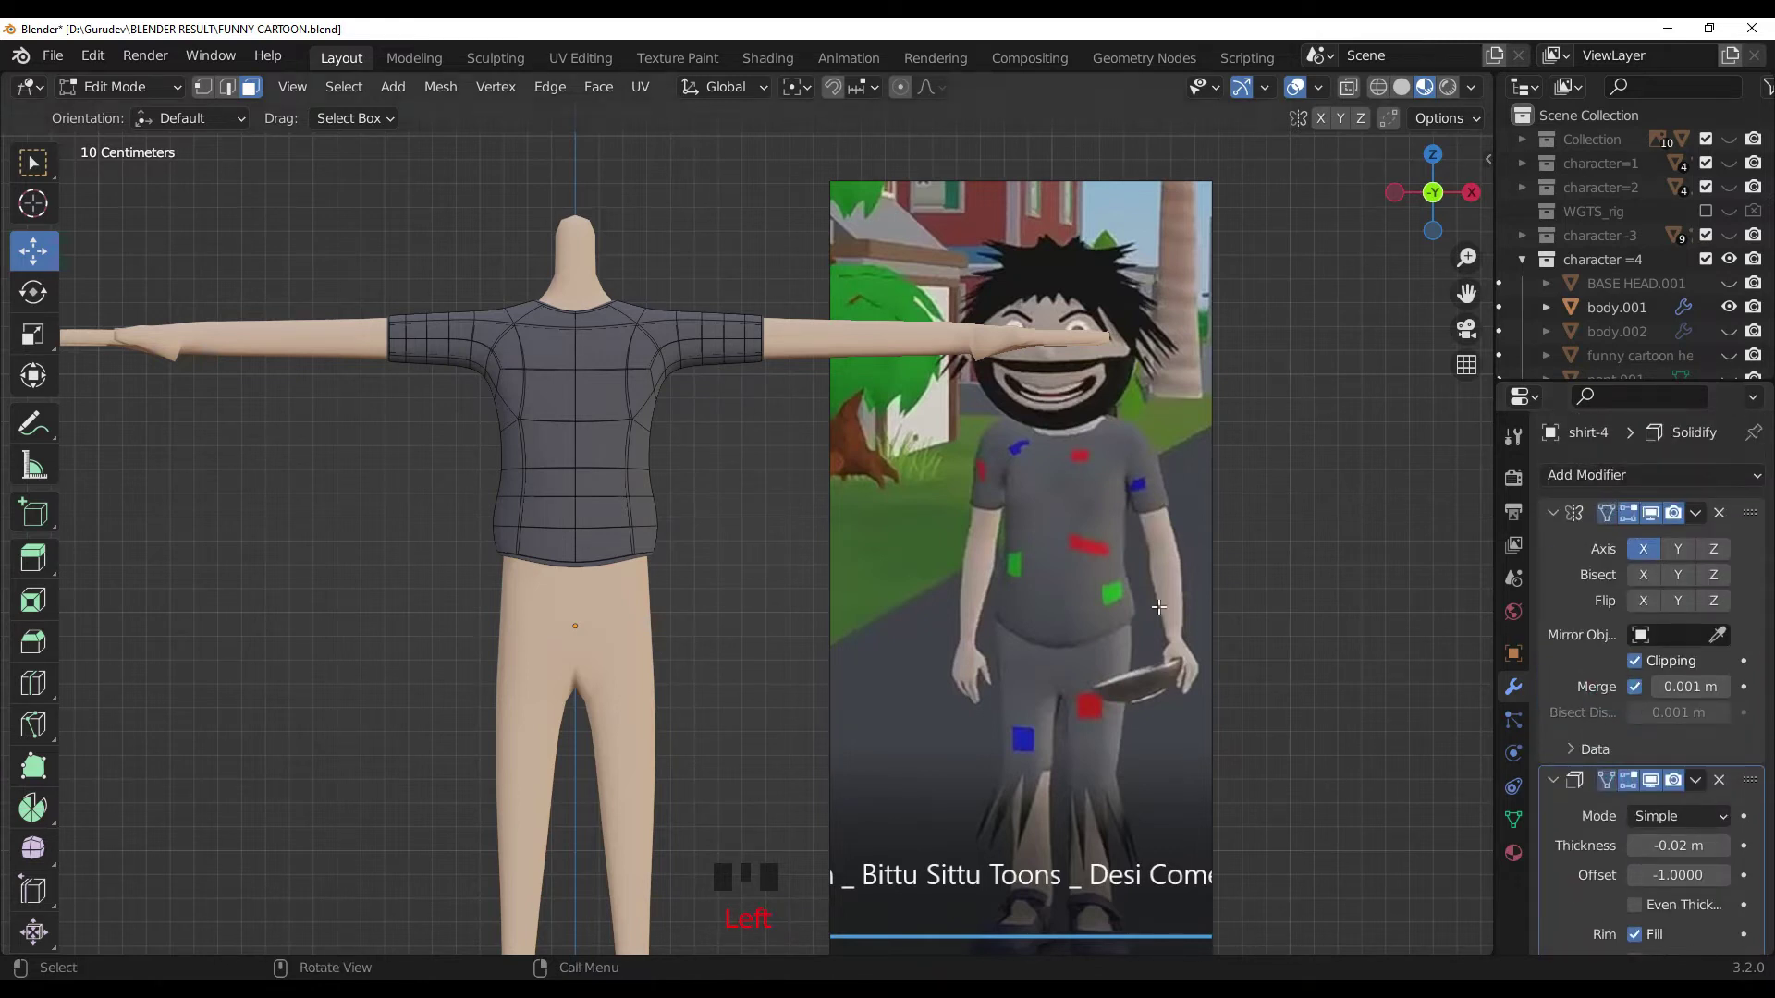
scroll("up", 3)
scroll("down", 3)
left_click(559, 506)
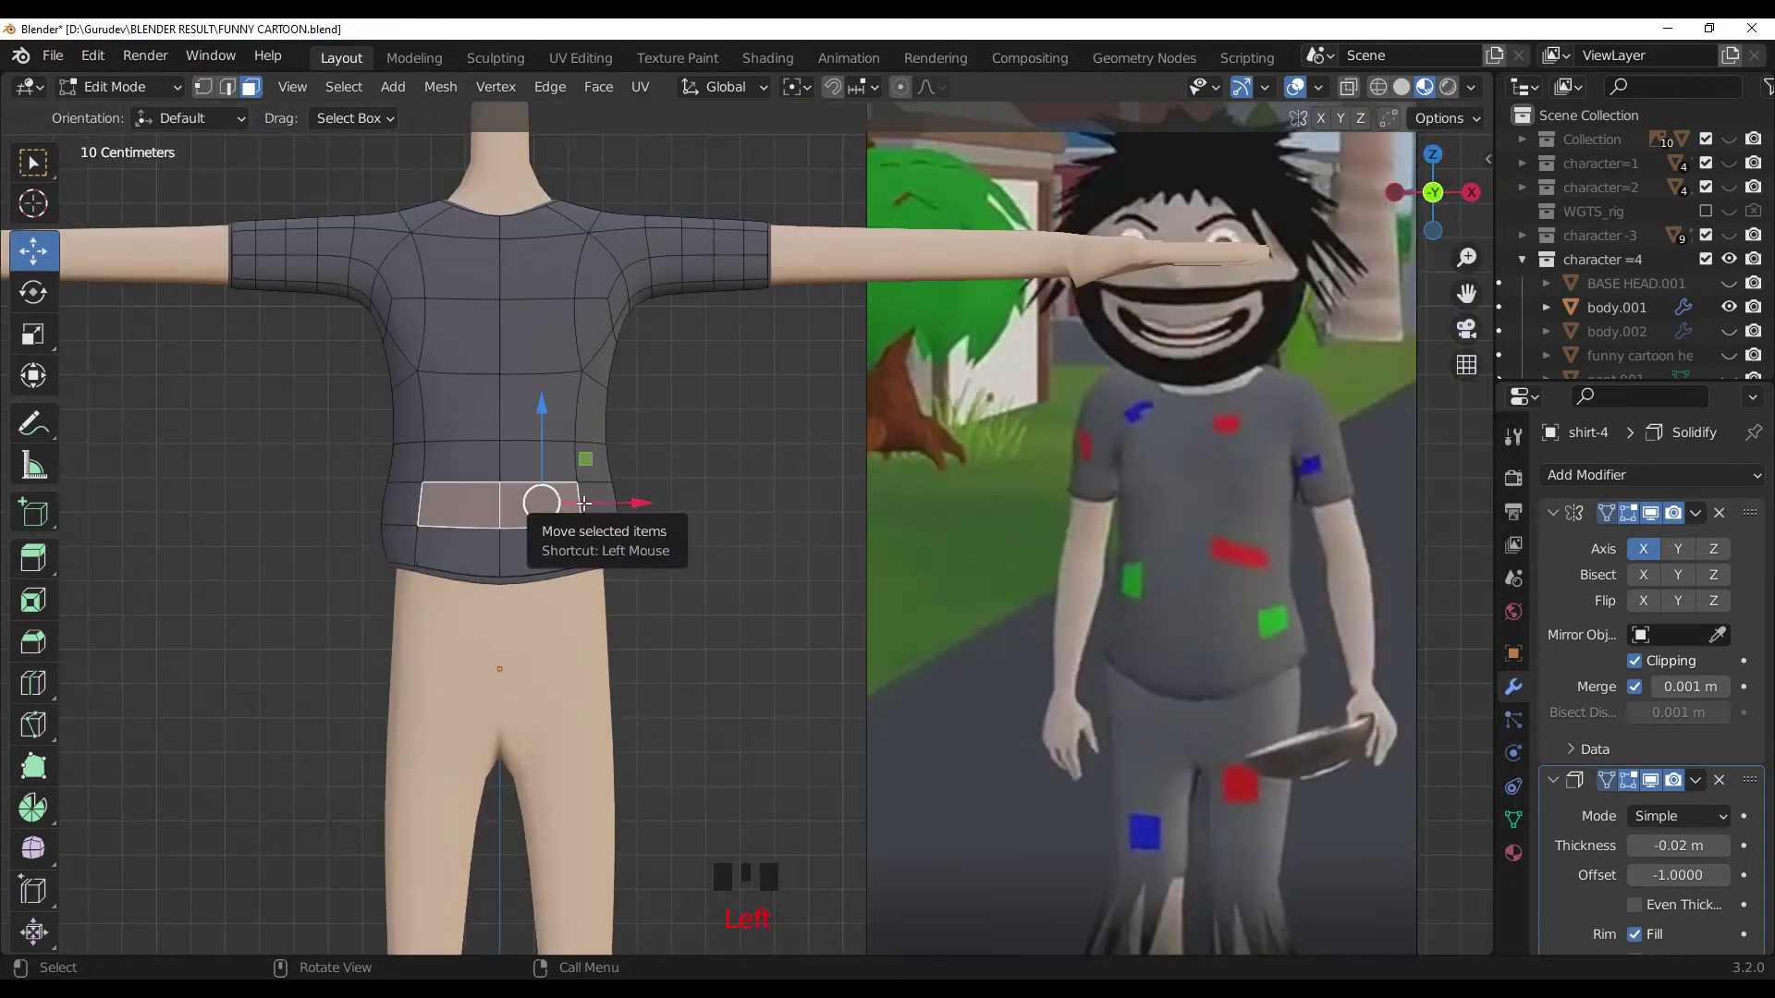
left_click(766, 490)
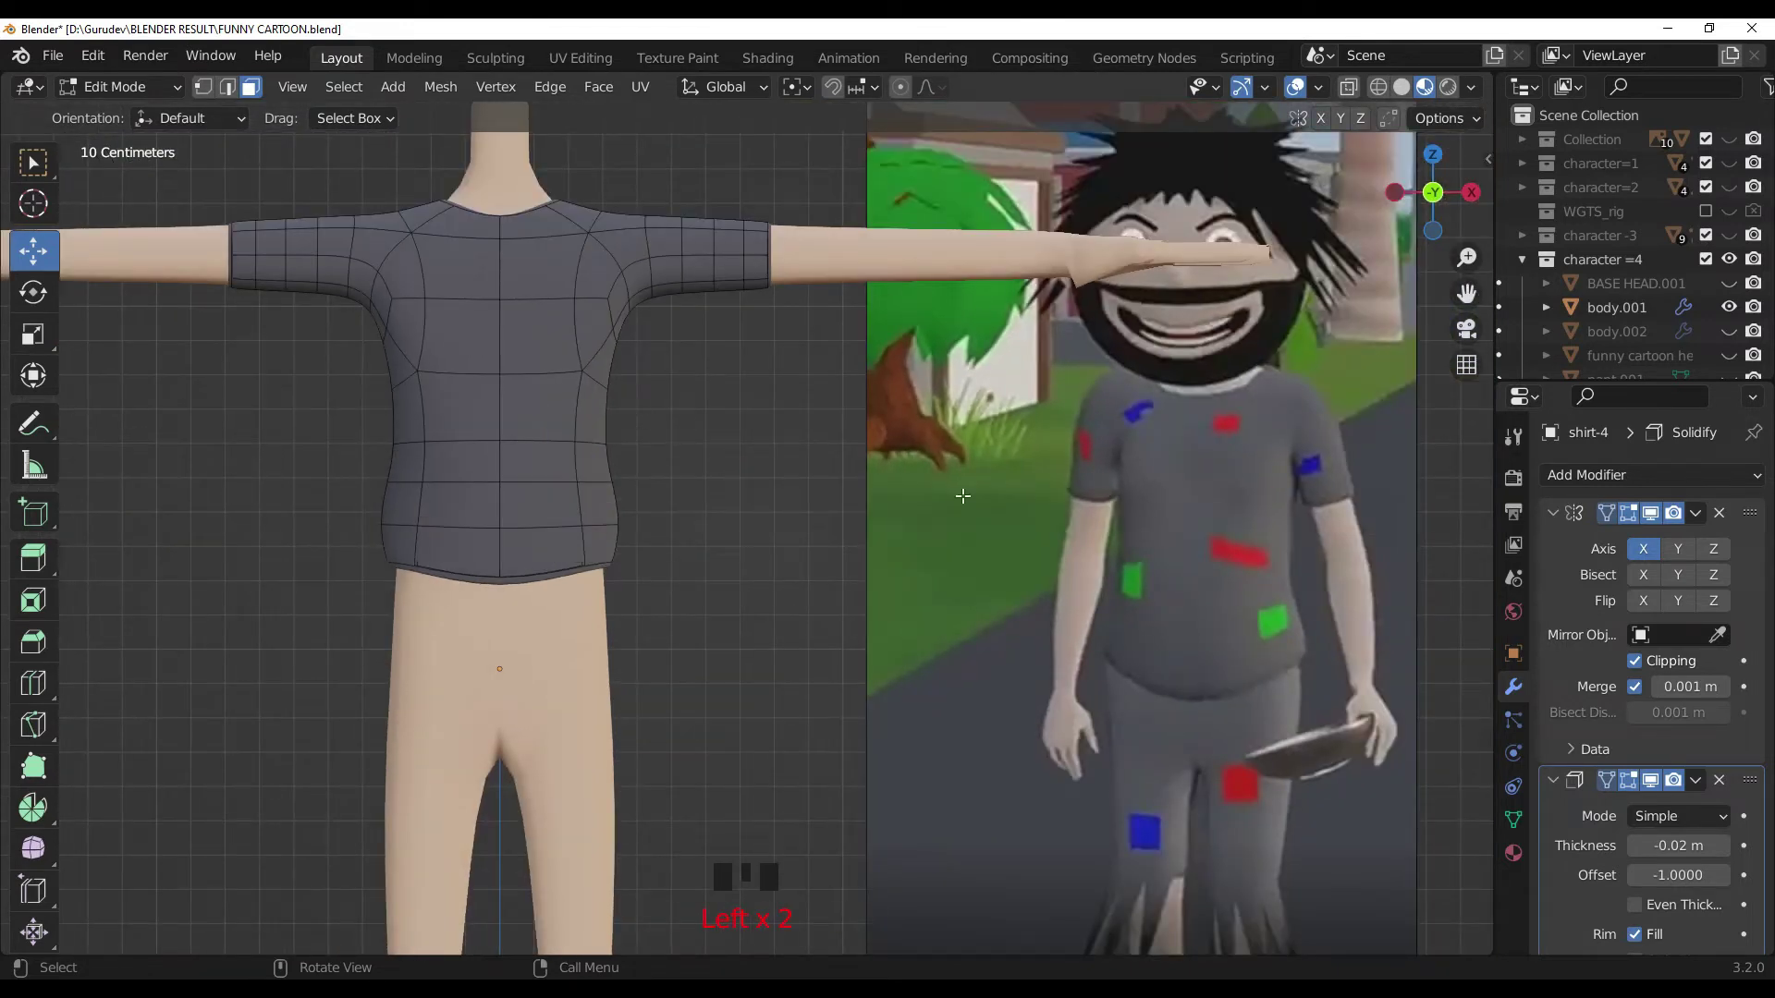
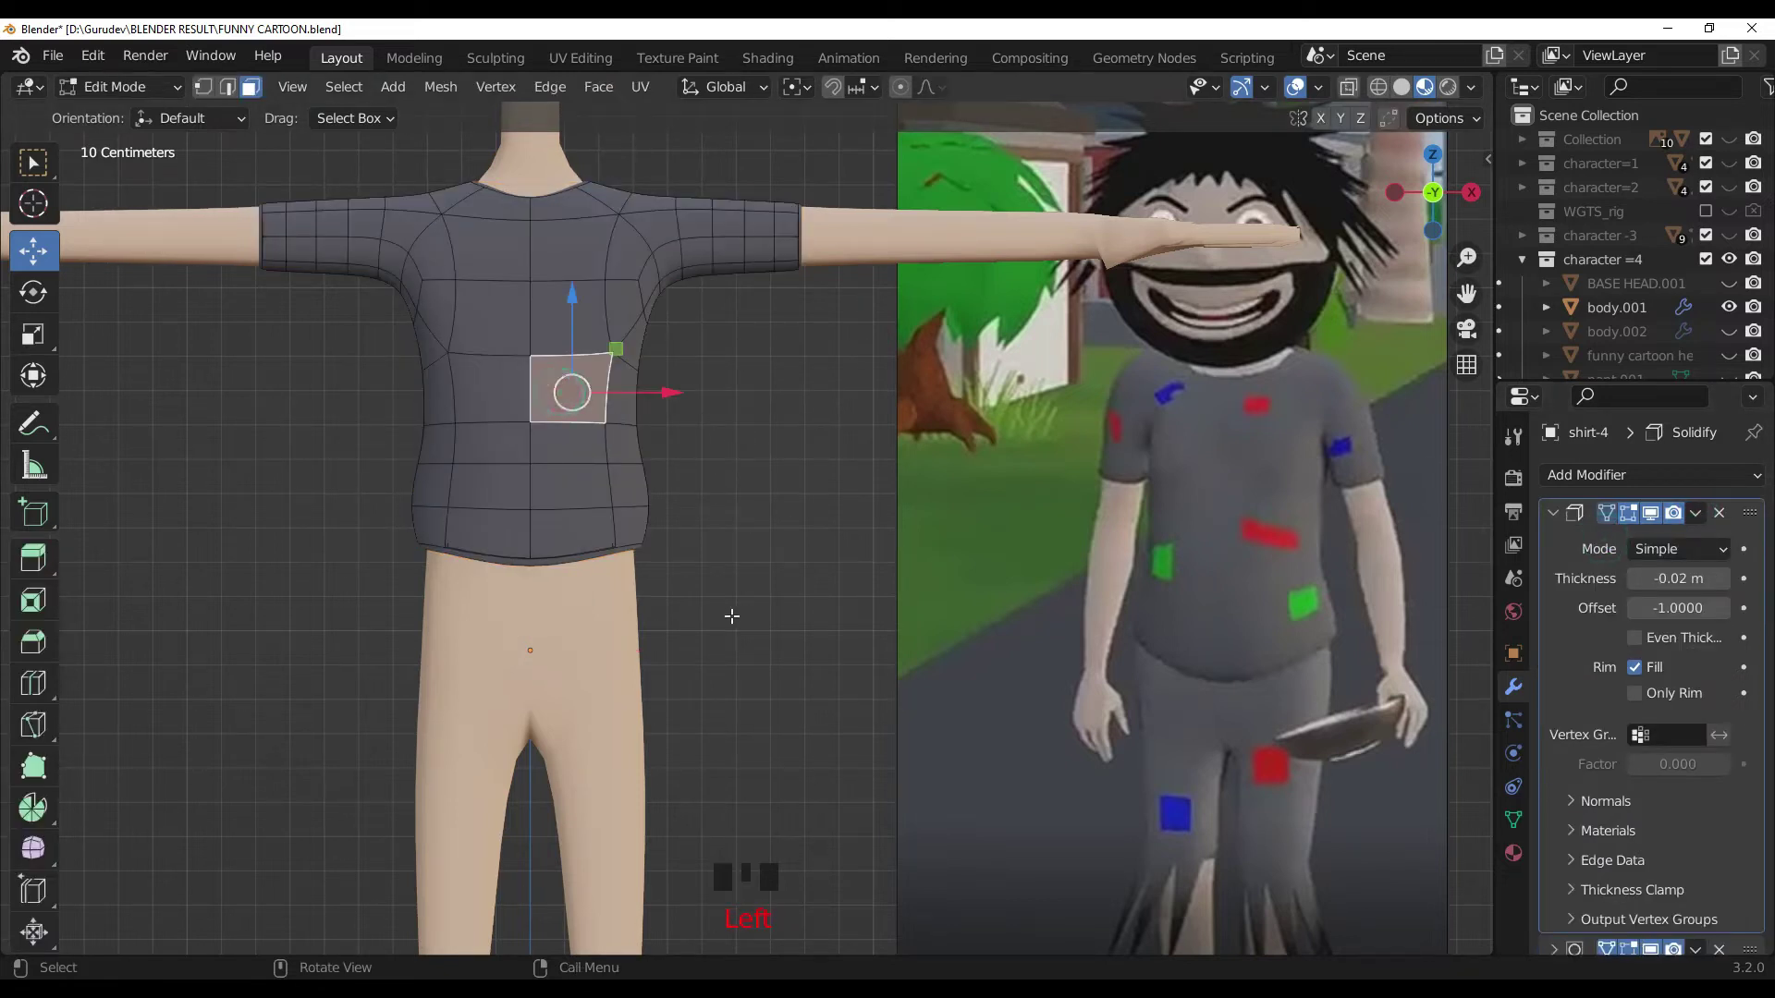
left_click(731, 612)
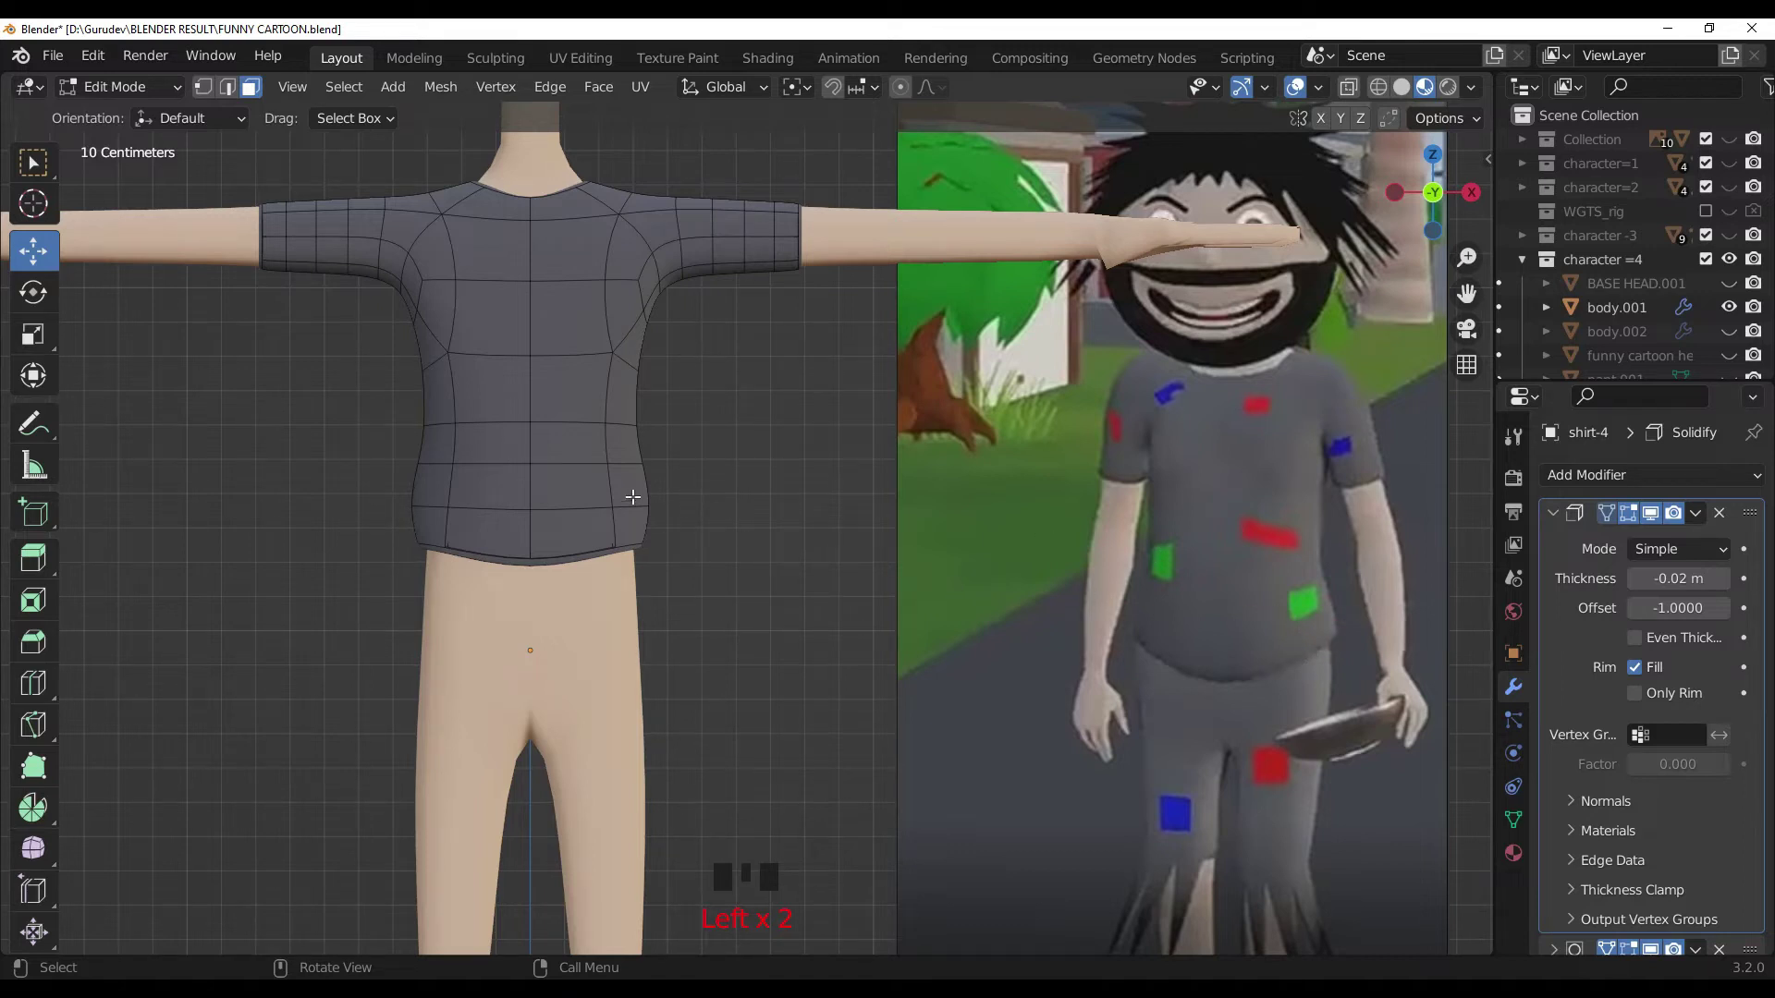
left_click(802, 568)
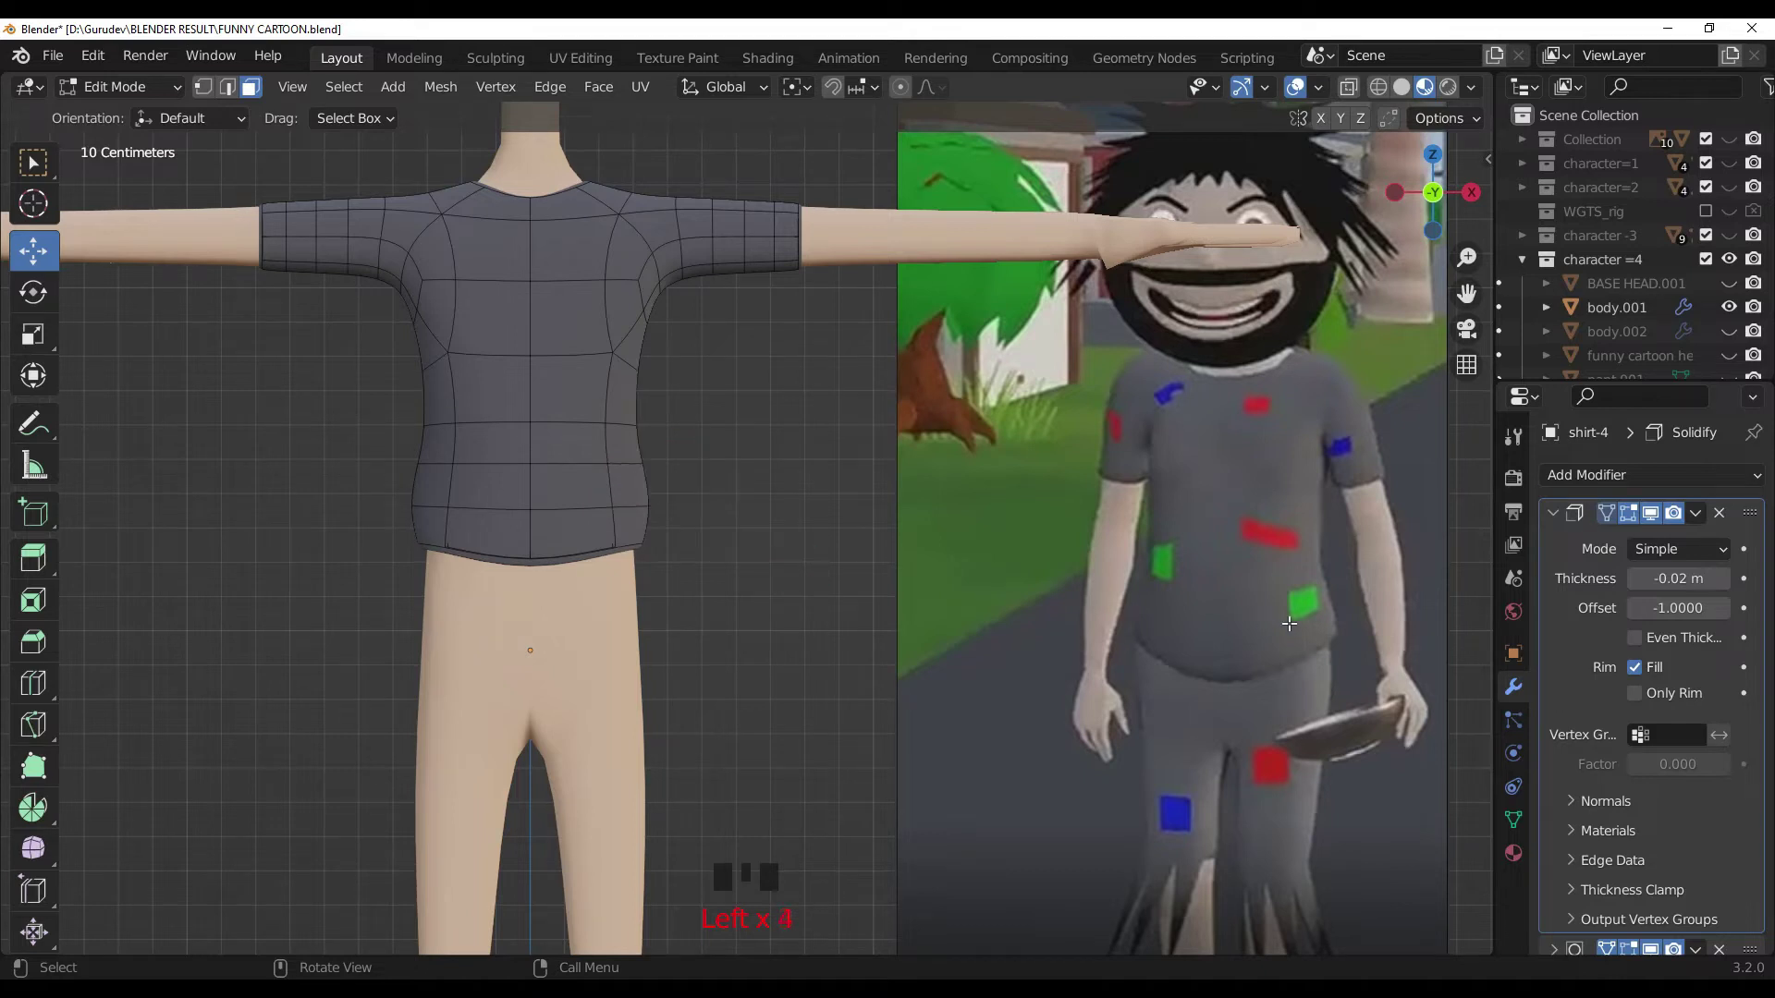
Step: Select the lower-front faces that will become the first patch
key("ctrl+r")
left_click(764, 546)
left_click(627, 492)
left_click(263, 92)
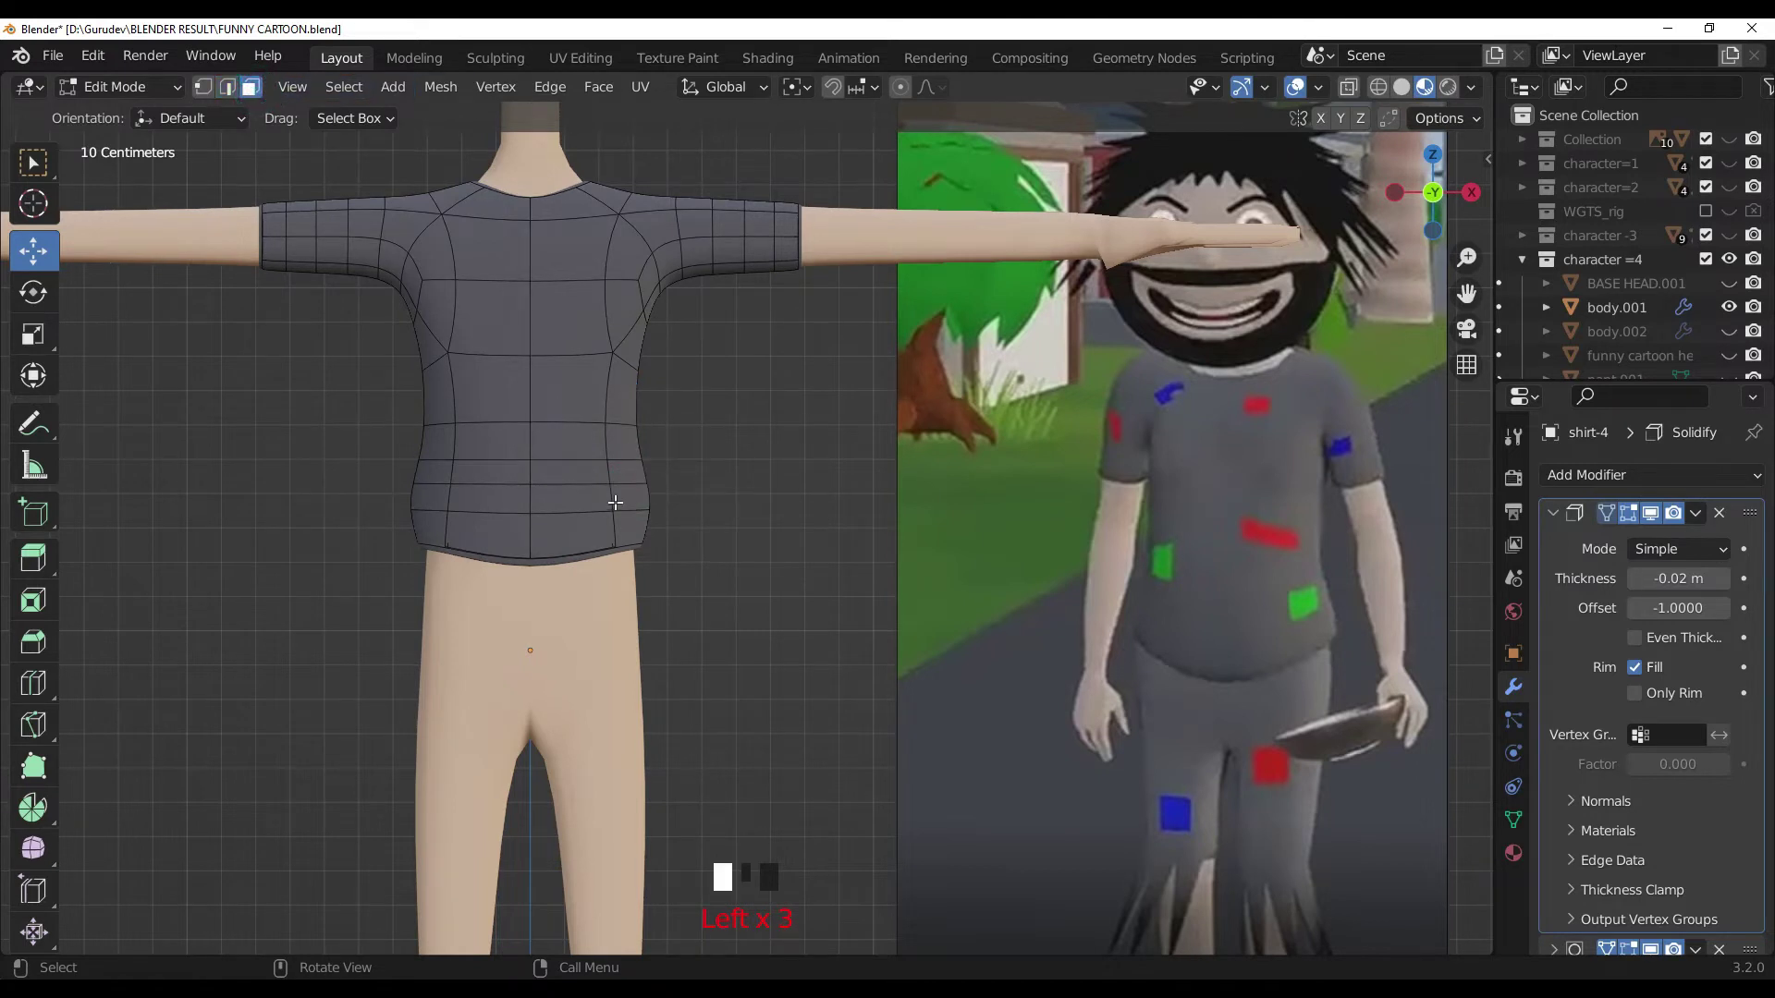
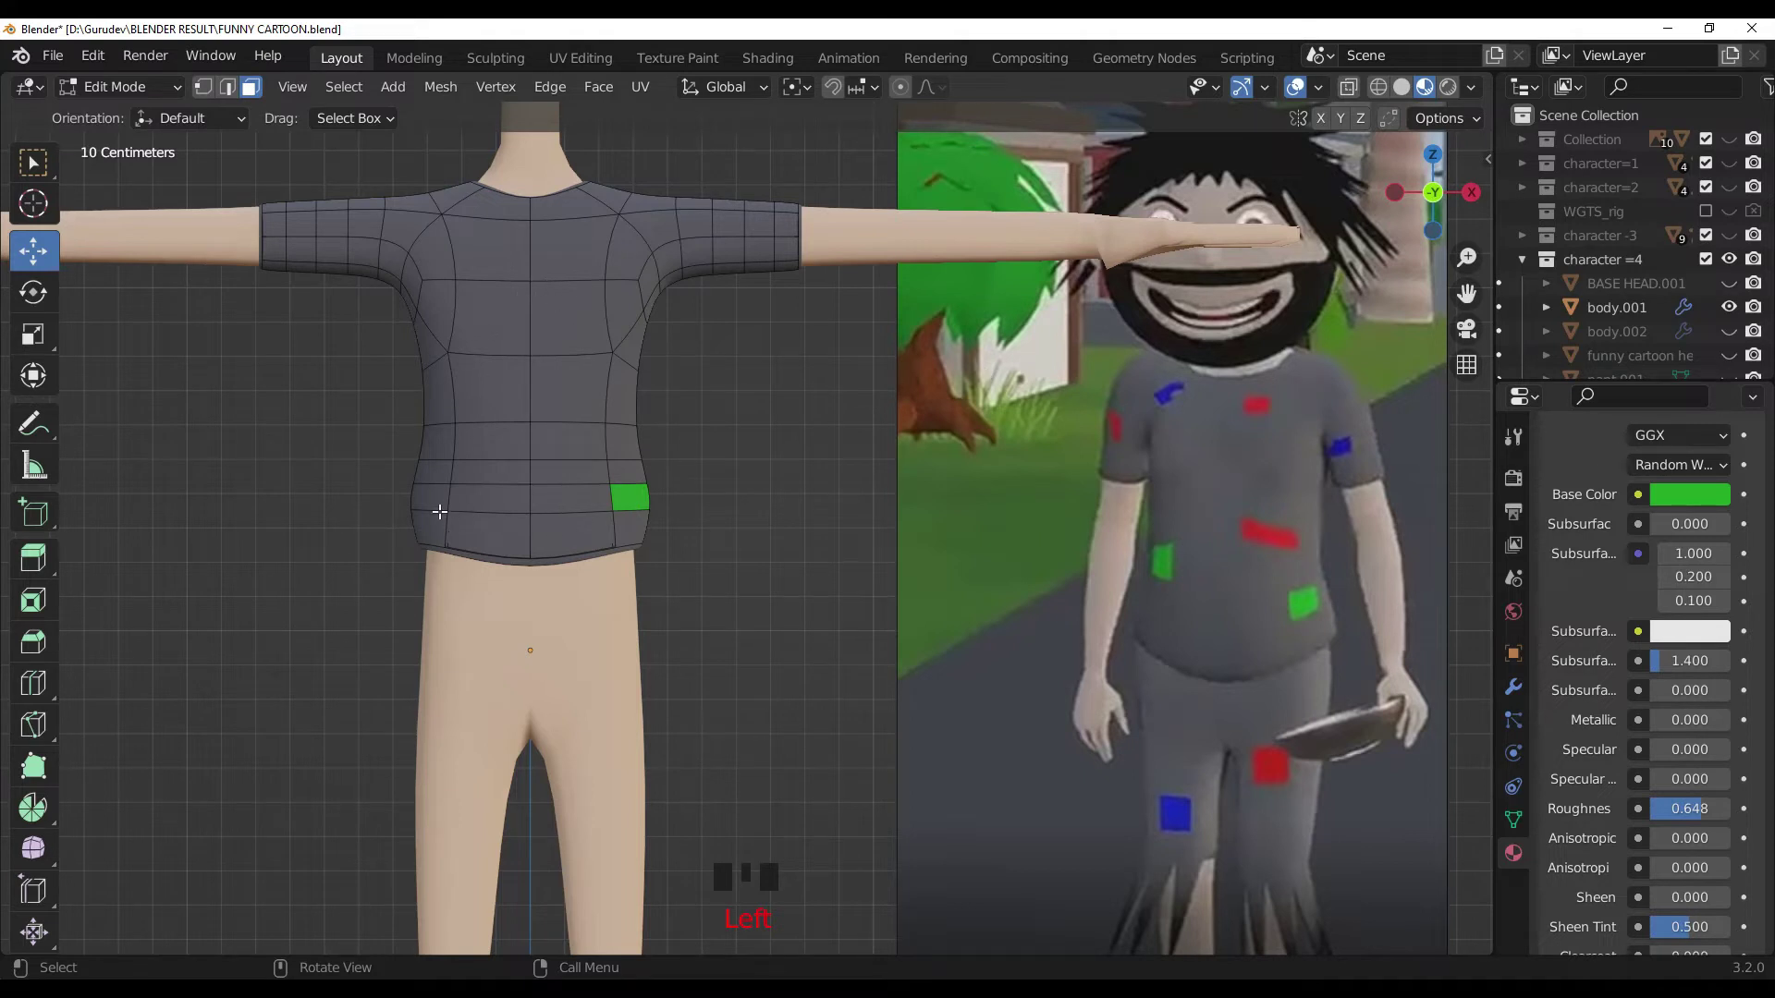
Step: Assign the new green material slot to the left-side patch faces
left_click(447, 475)
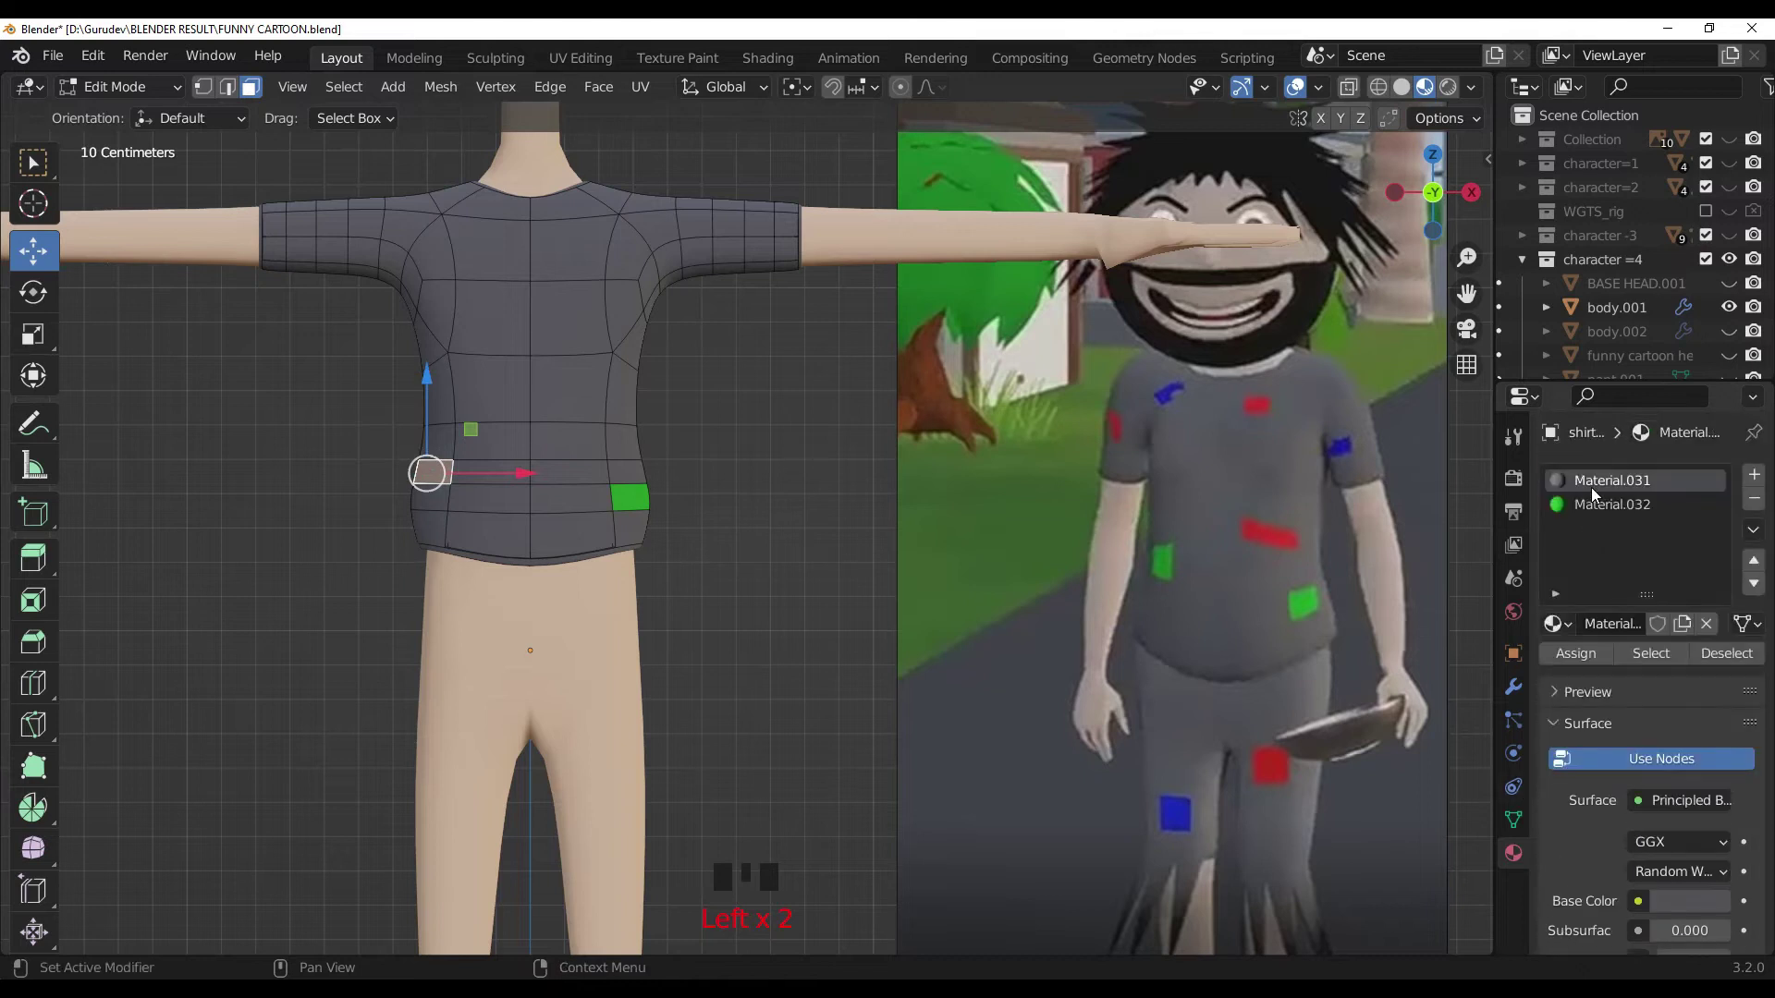
left_click_drag(1599, 498, 1605, 618)
left_click(1605, 644)
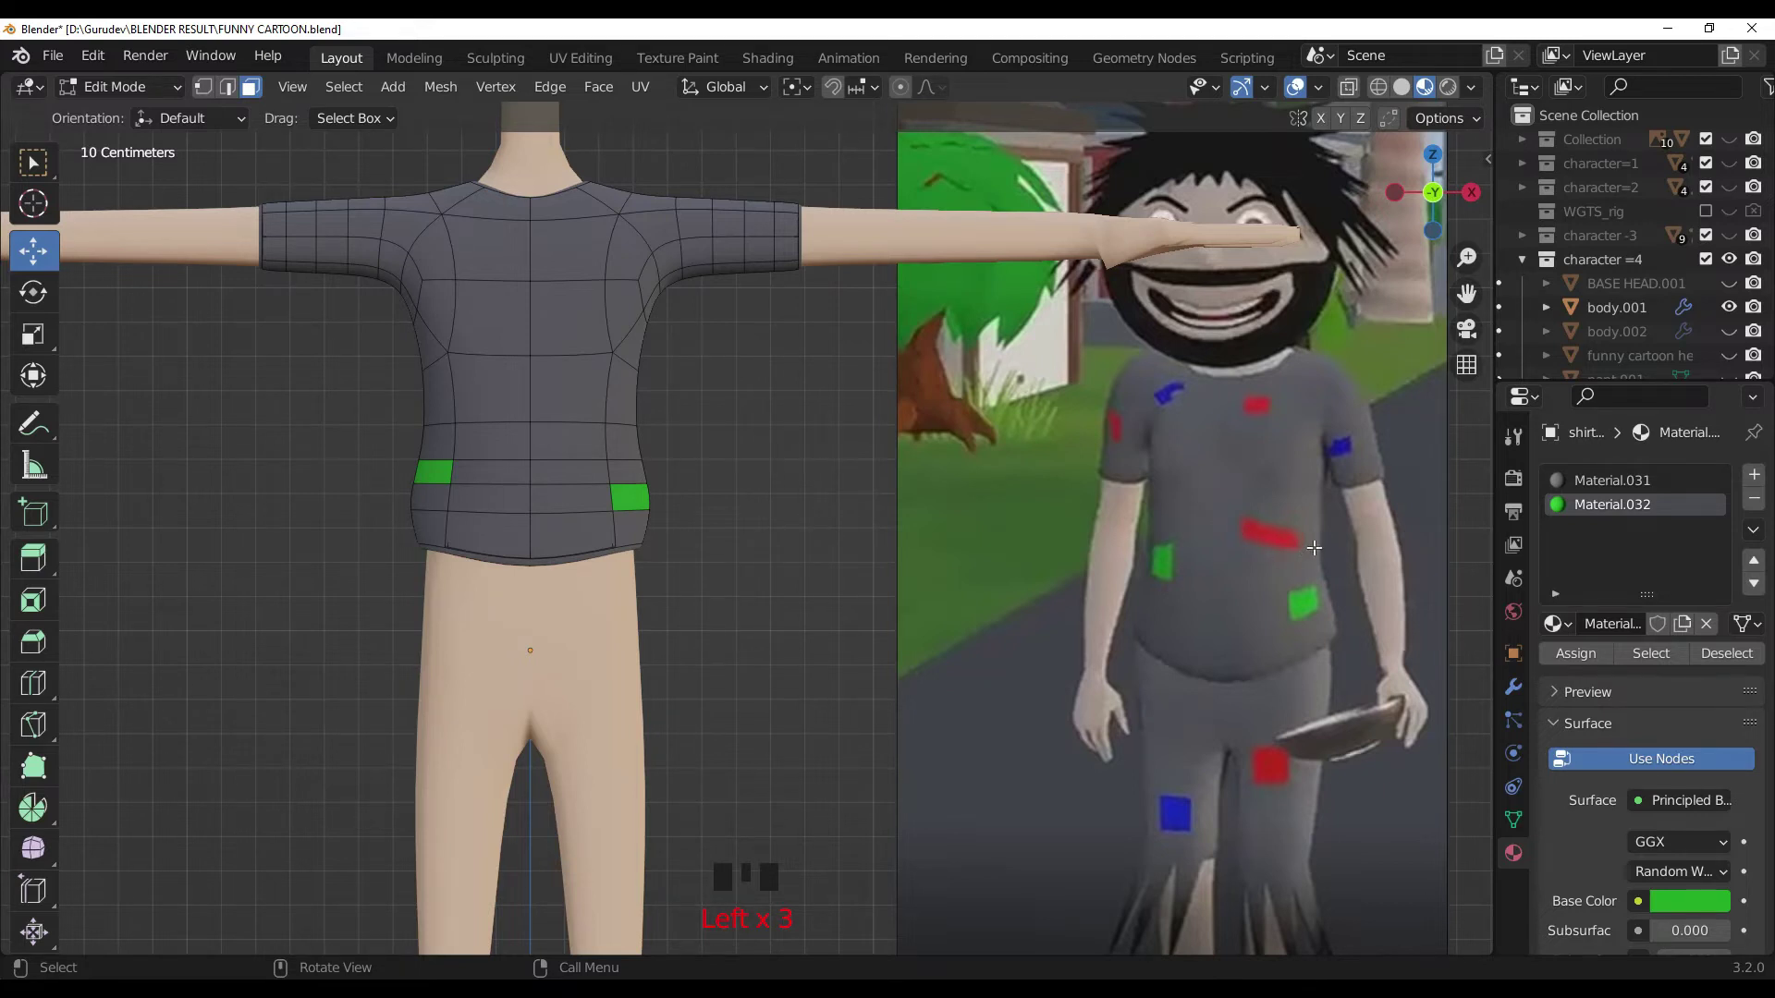
Step: Clear the selection and pick a chest face for the next patch
key("ctrl+r")
left_click(802, 431)
left_click(384, 166)
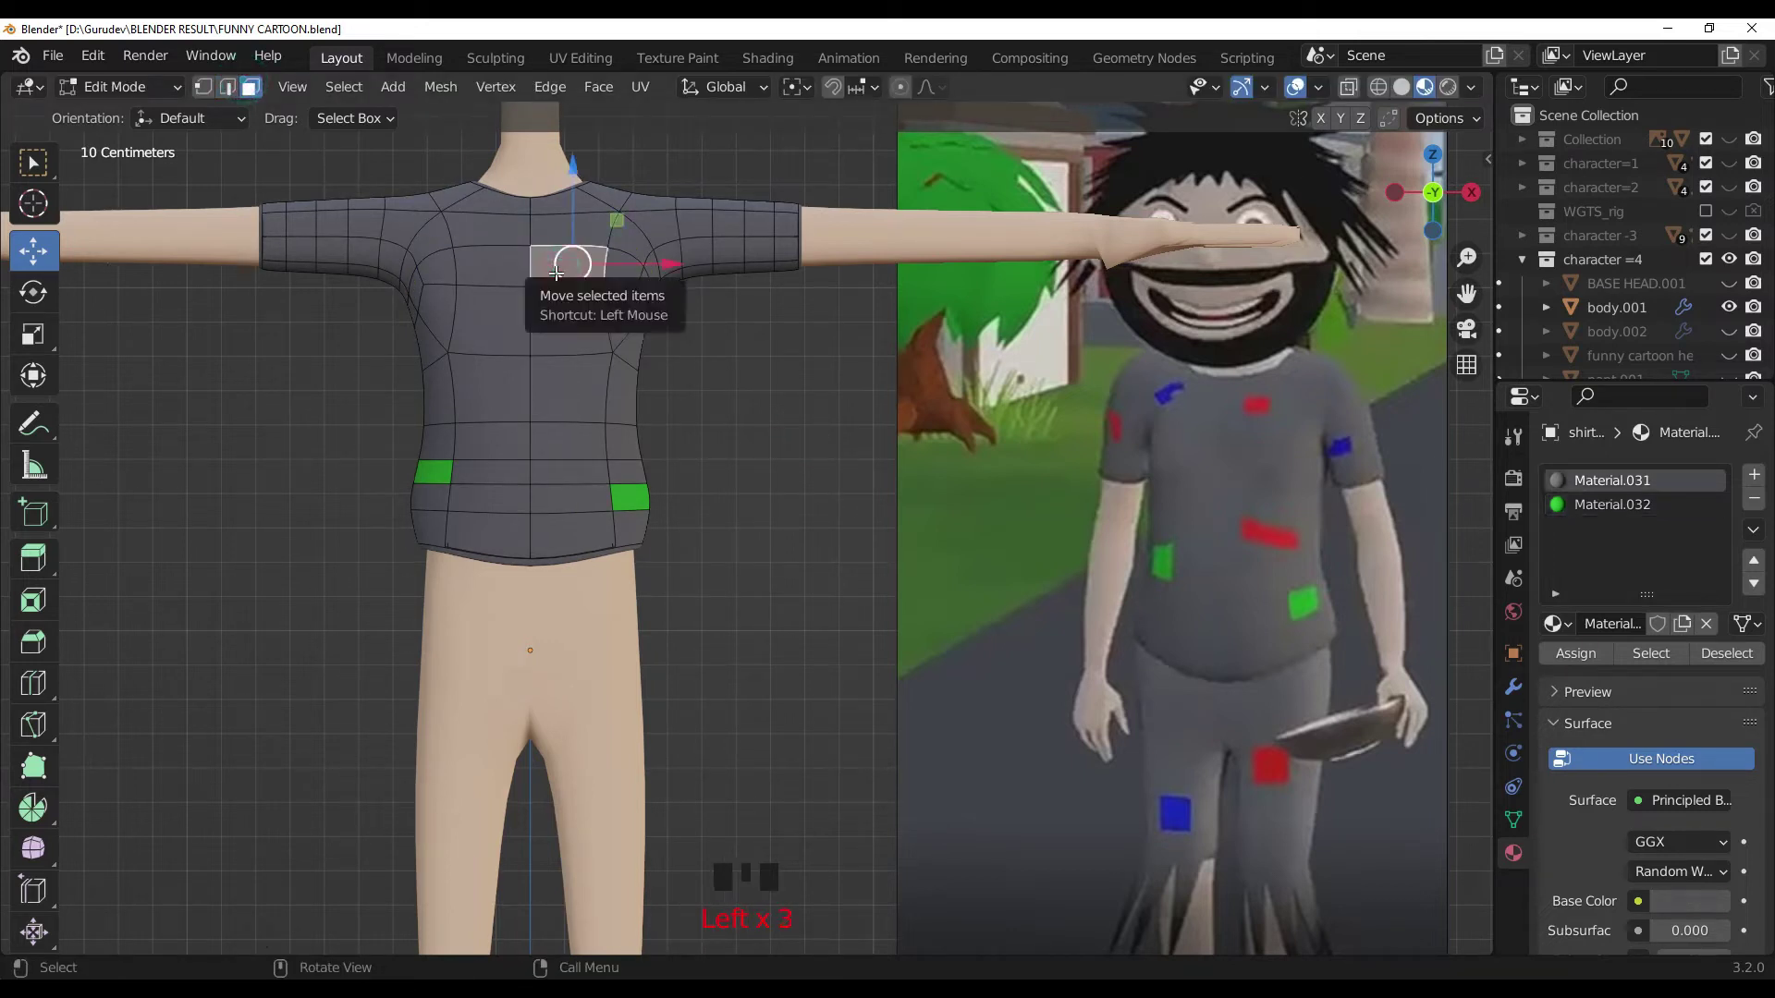
left_click(847, 439)
key("ctrl+r")
left_click(686, 336)
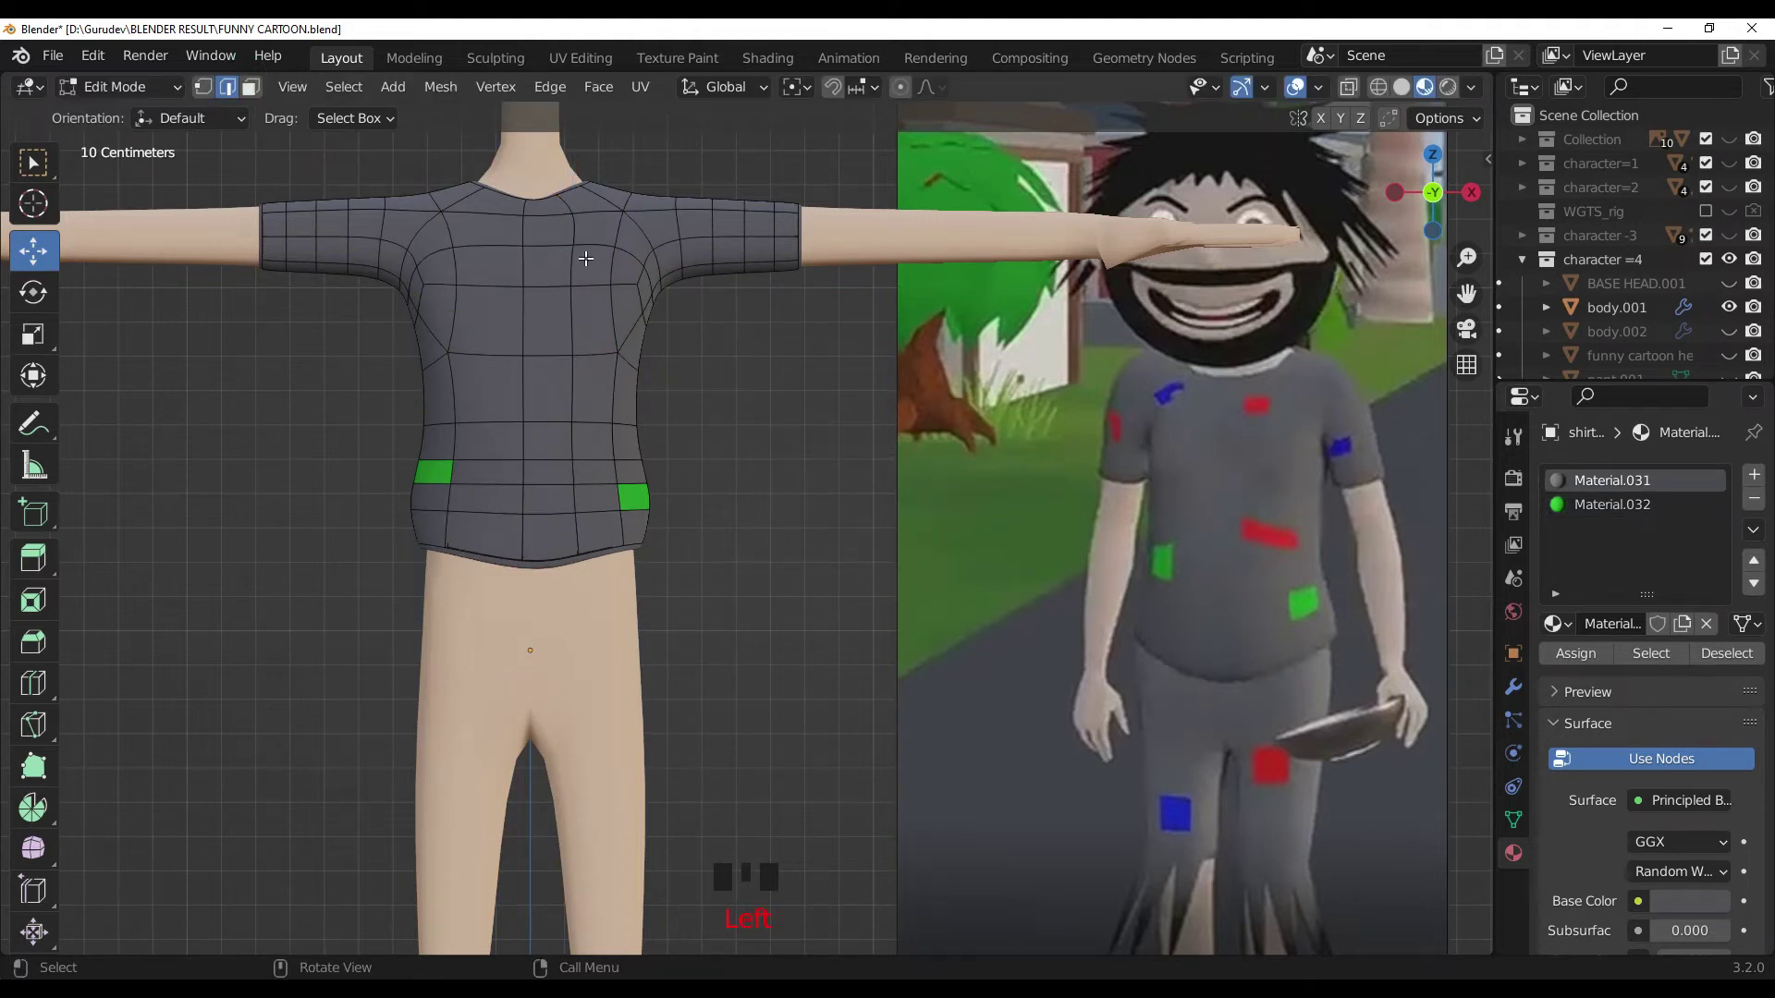
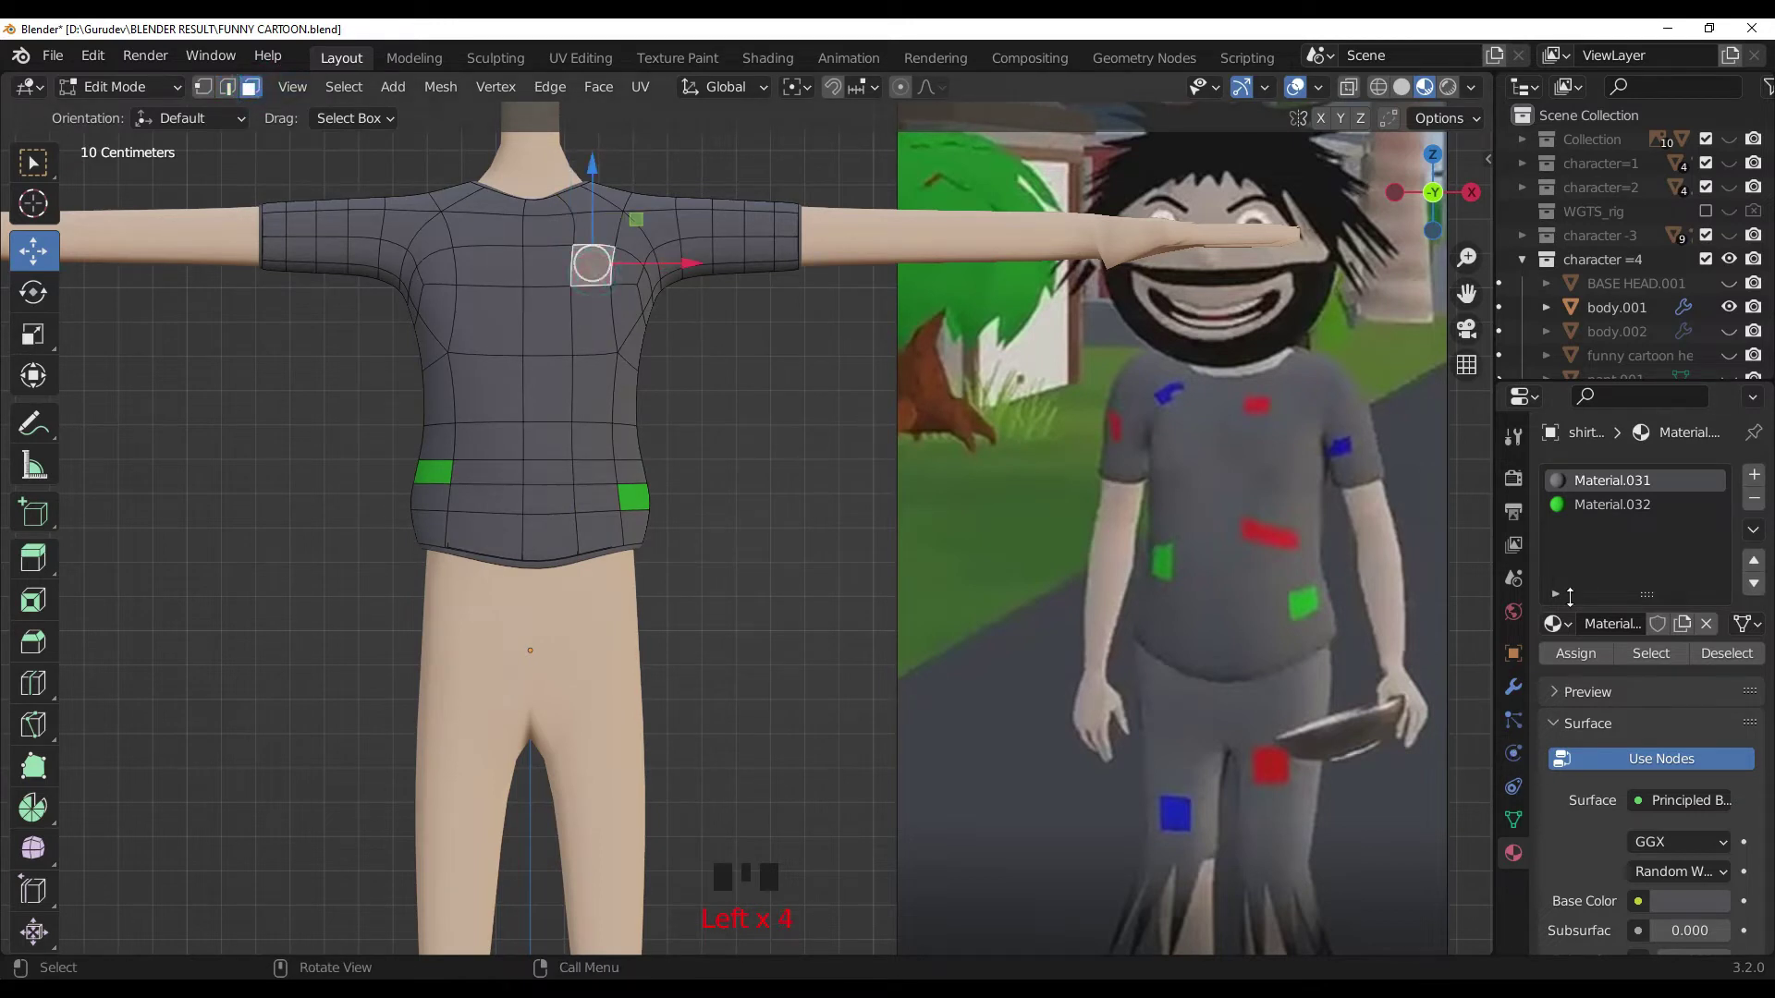
Step: Widen the material slot list and reframe the view around the chest and shoulders
left_click_drag(1763, 478, 1288, 541)
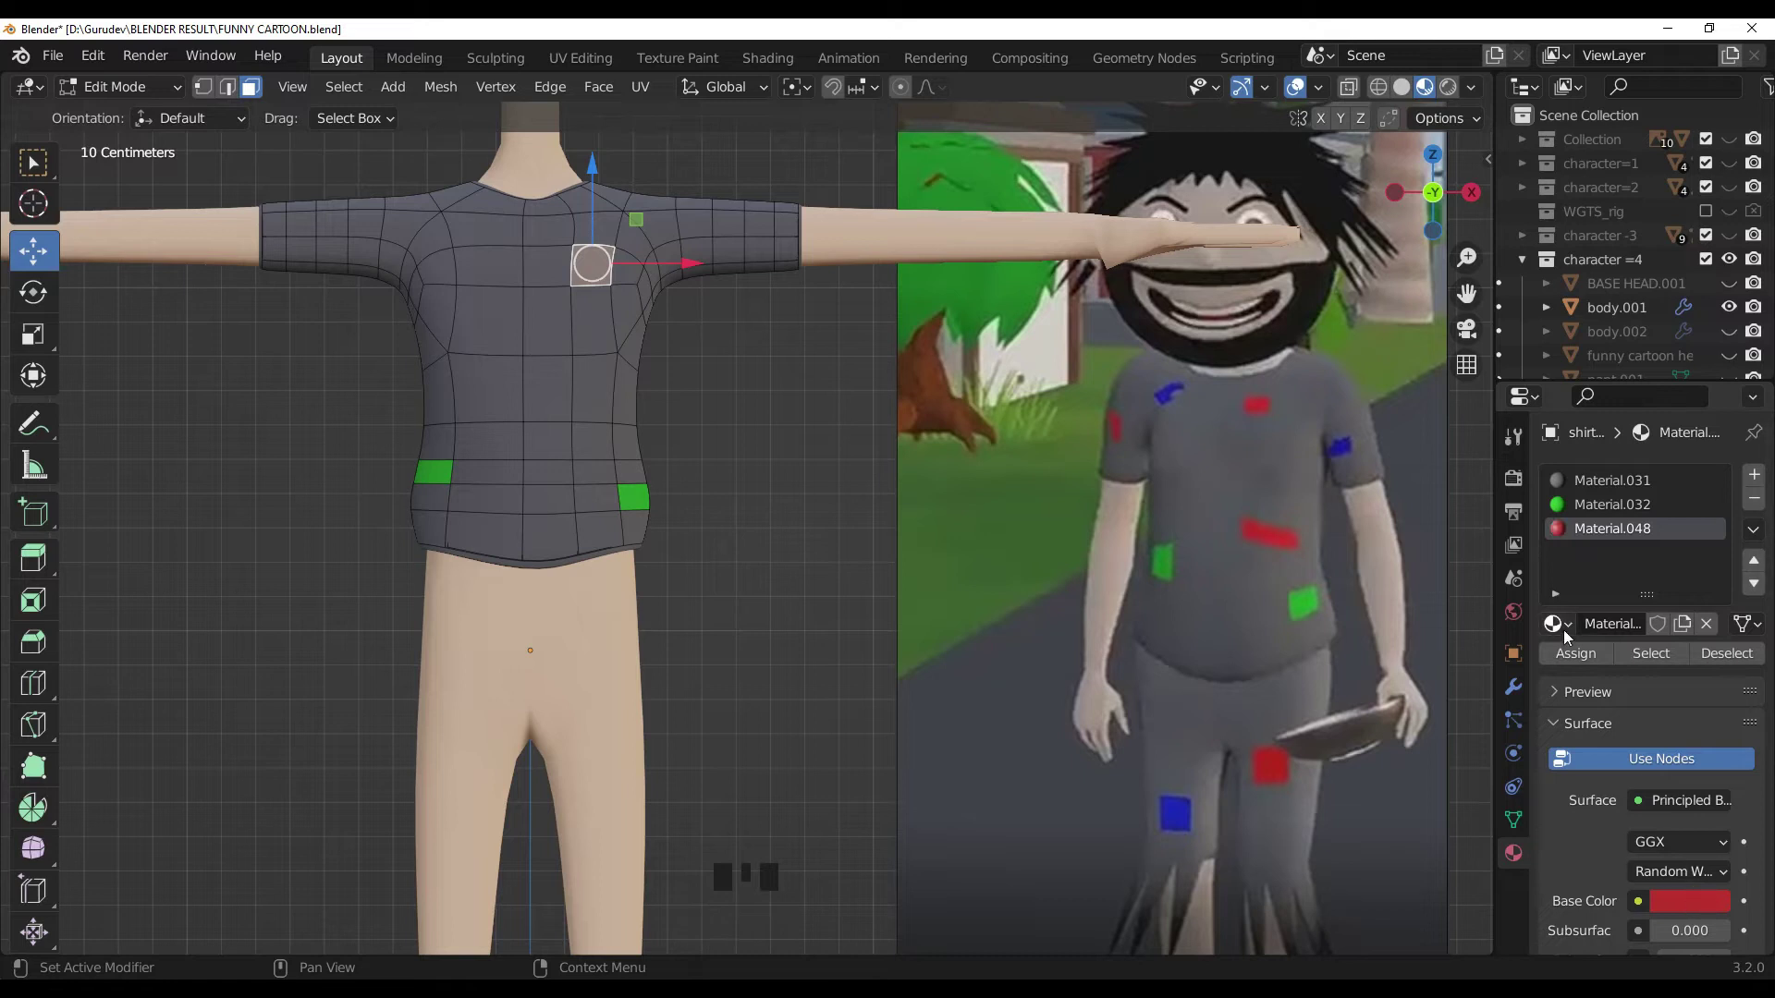
left_click_drag(1573, 664, 823, 436)
scroll("down", 3)
middle_click(645, 342)
scroll("up", 3)
left_click_drag(654, 362, 745, 281)
left_click(745, 281)
left_click_drag(1765, 480, 1361, 474)
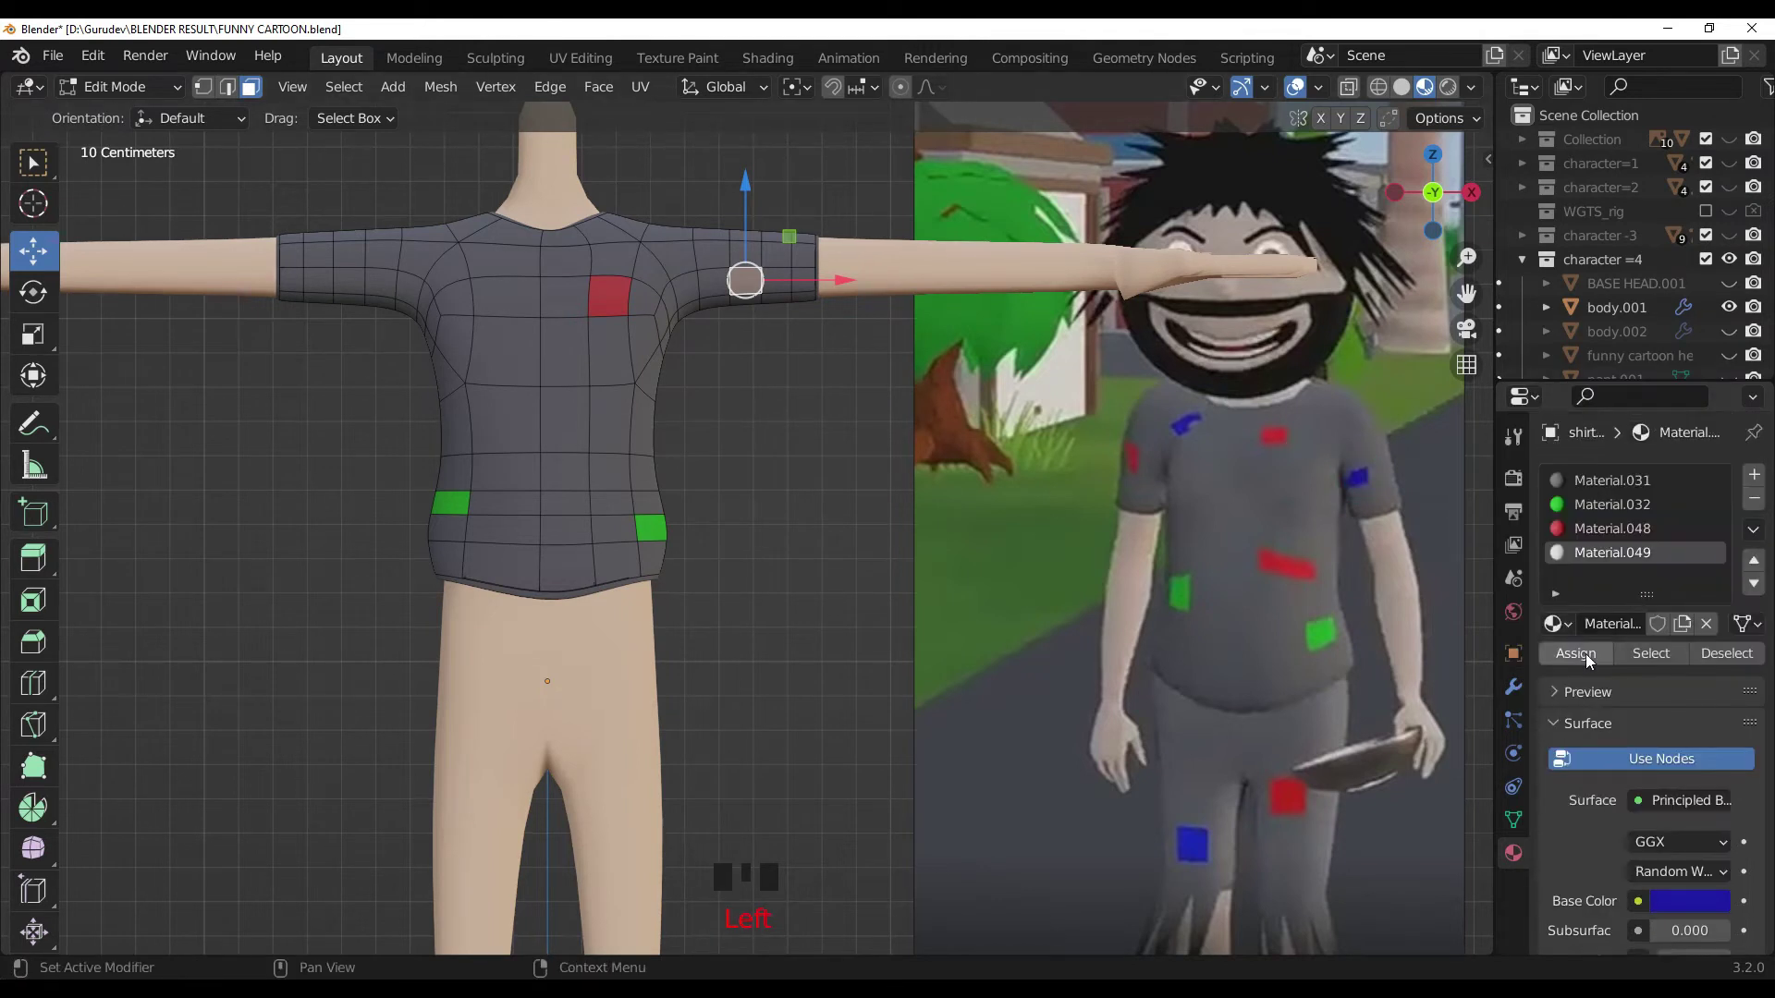
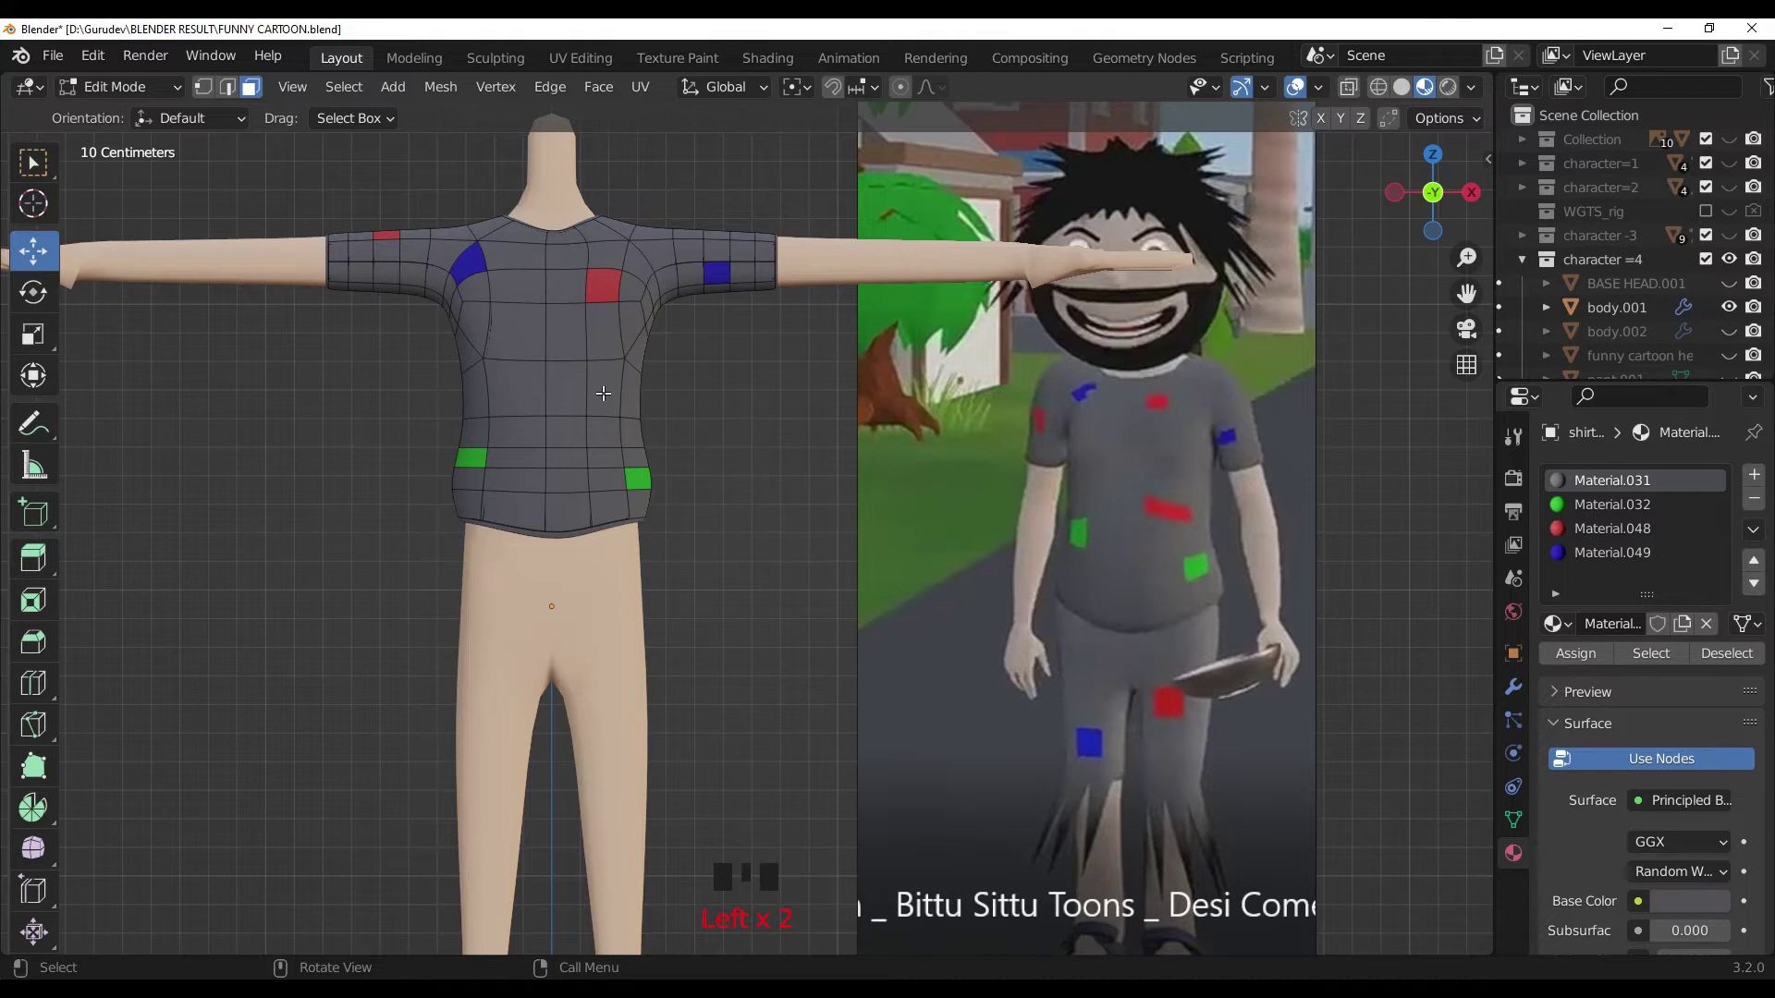
Step: Select short edges across the shirt's belly and rotate them into a slanted patch line
scroll("up", 3)
left_click_drag(611, 394, 262, 129)
left_click_drag(262, 130, 548, 435)
key("r")
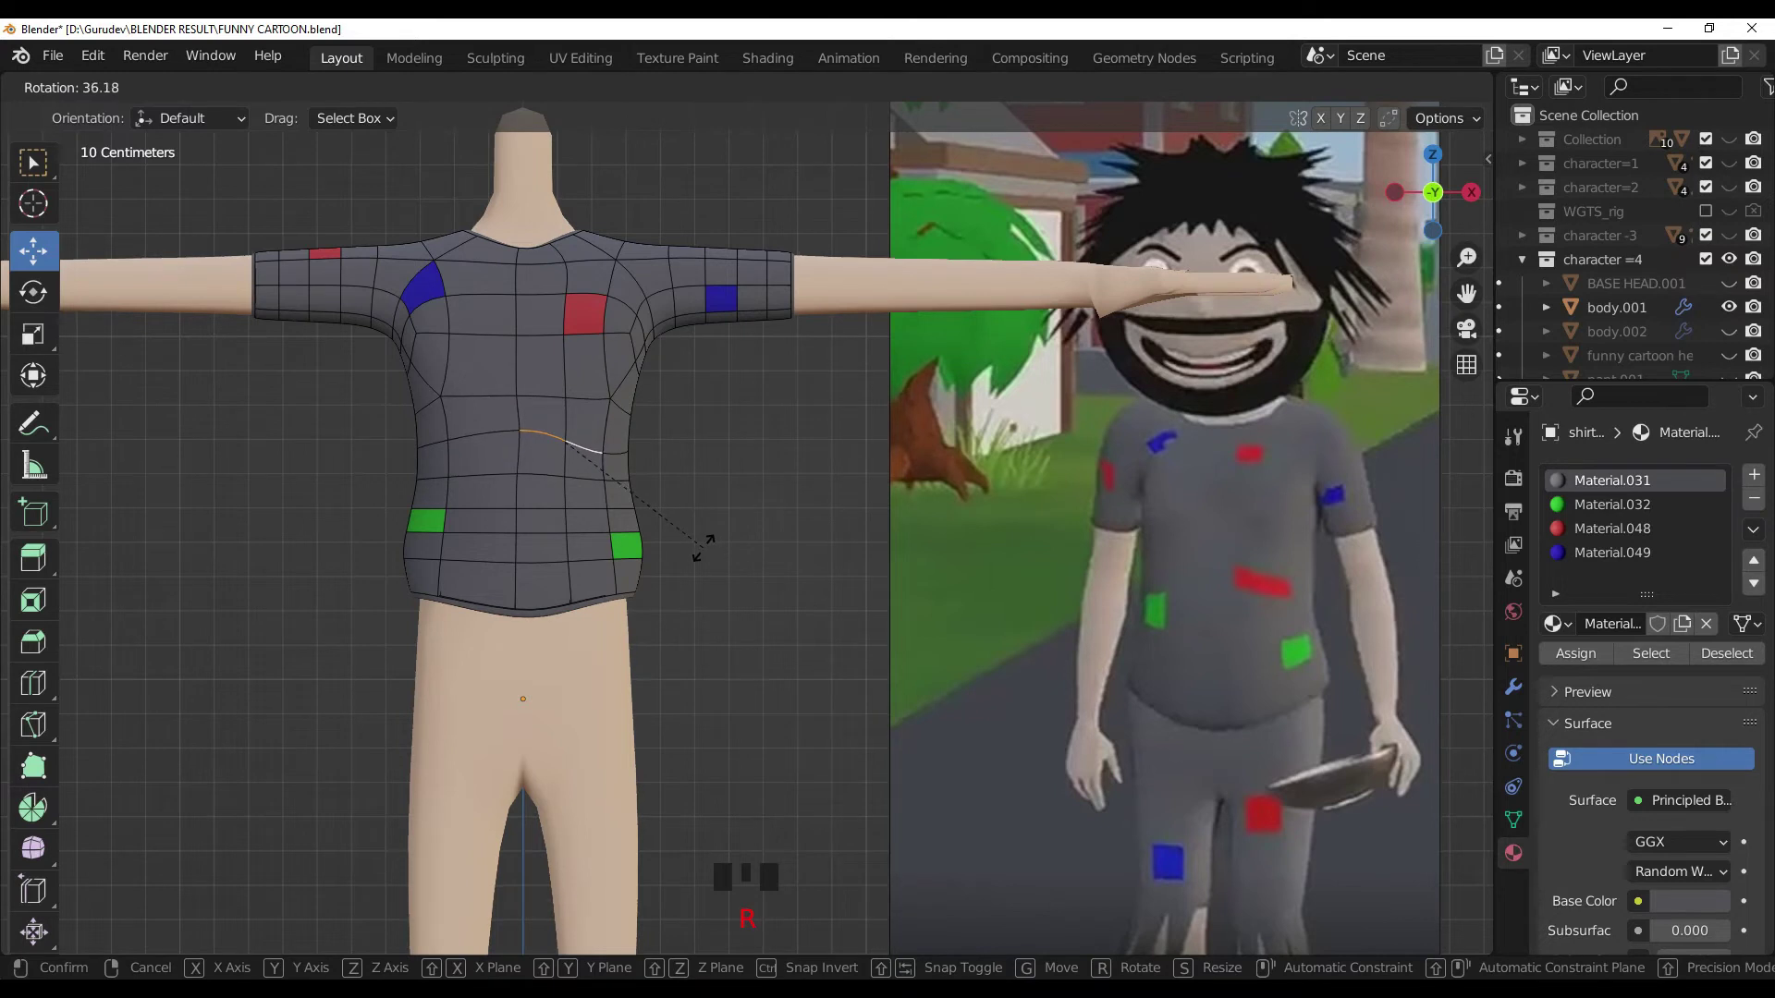
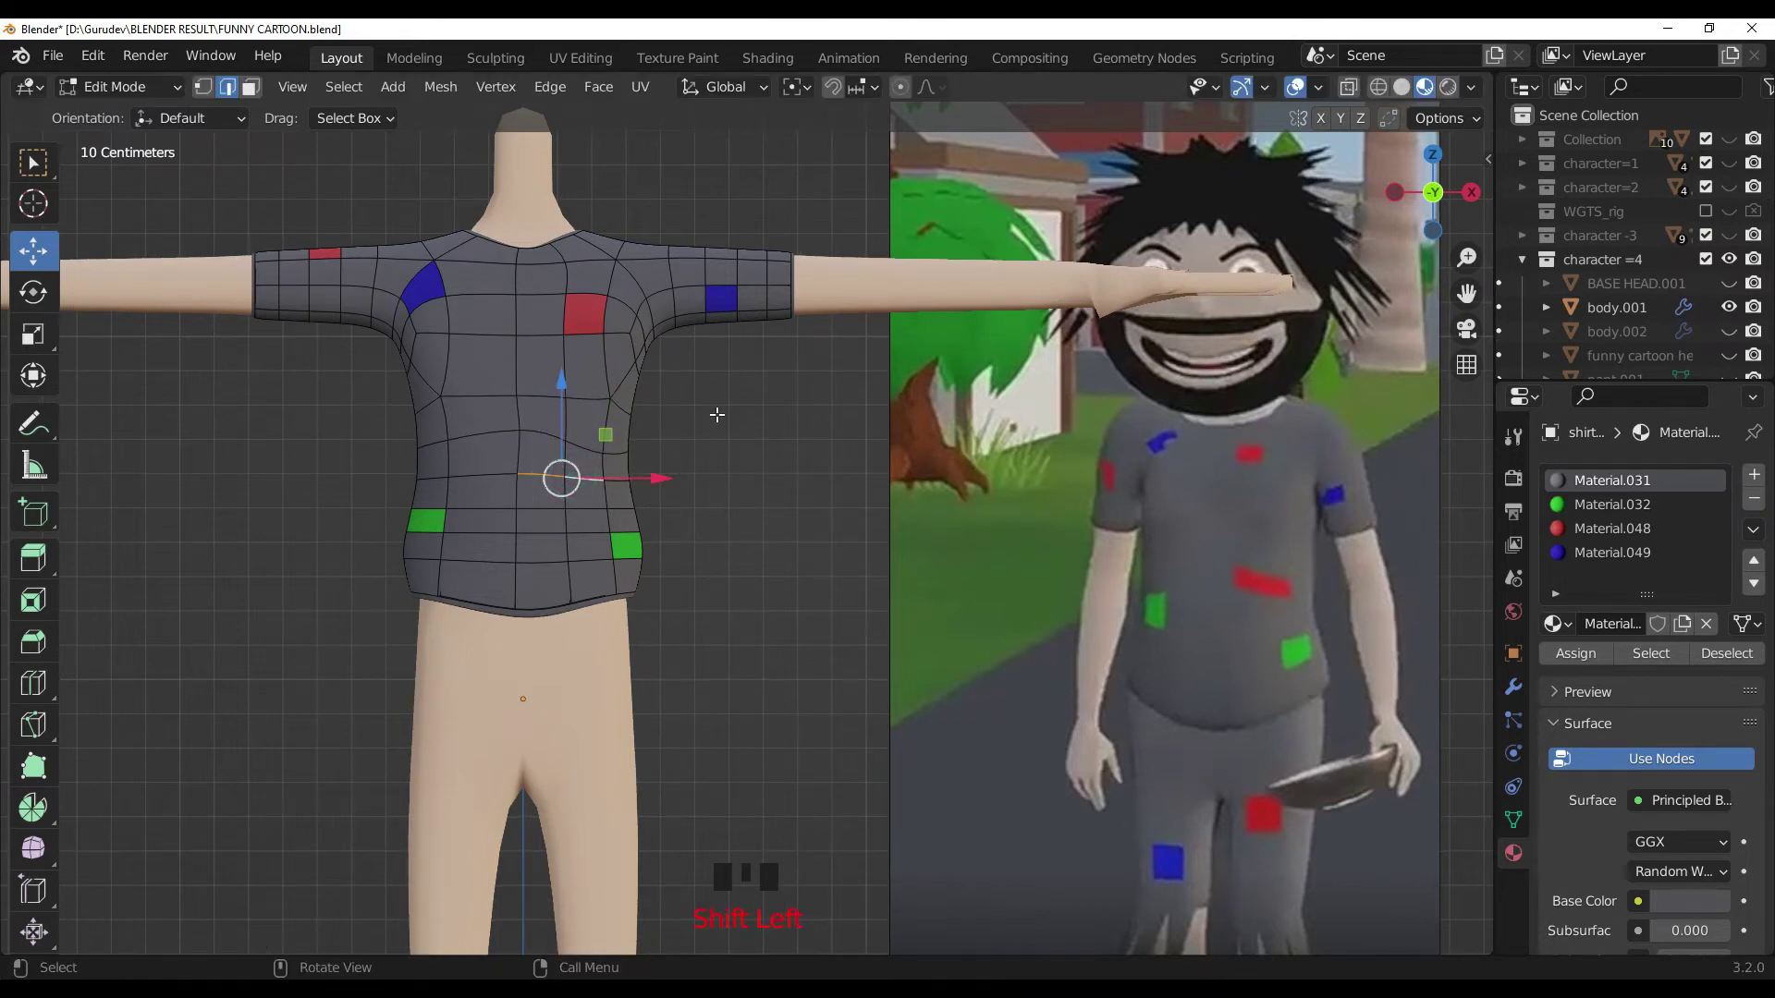
key("r")
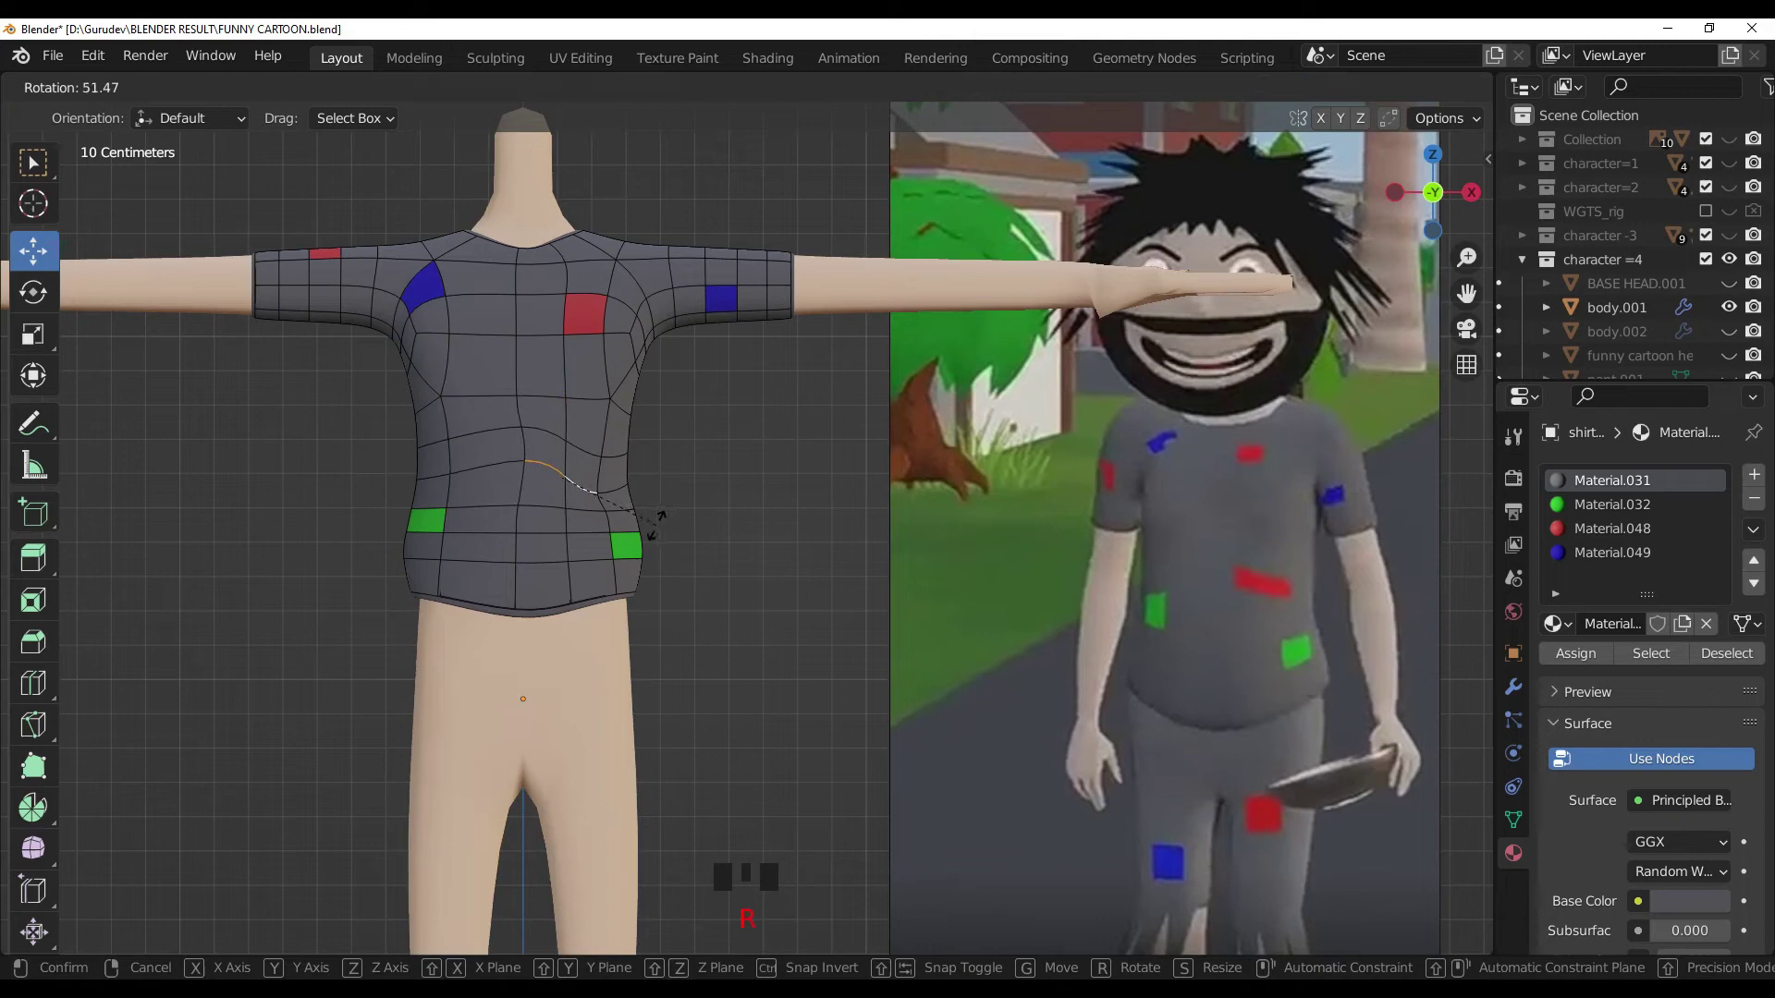
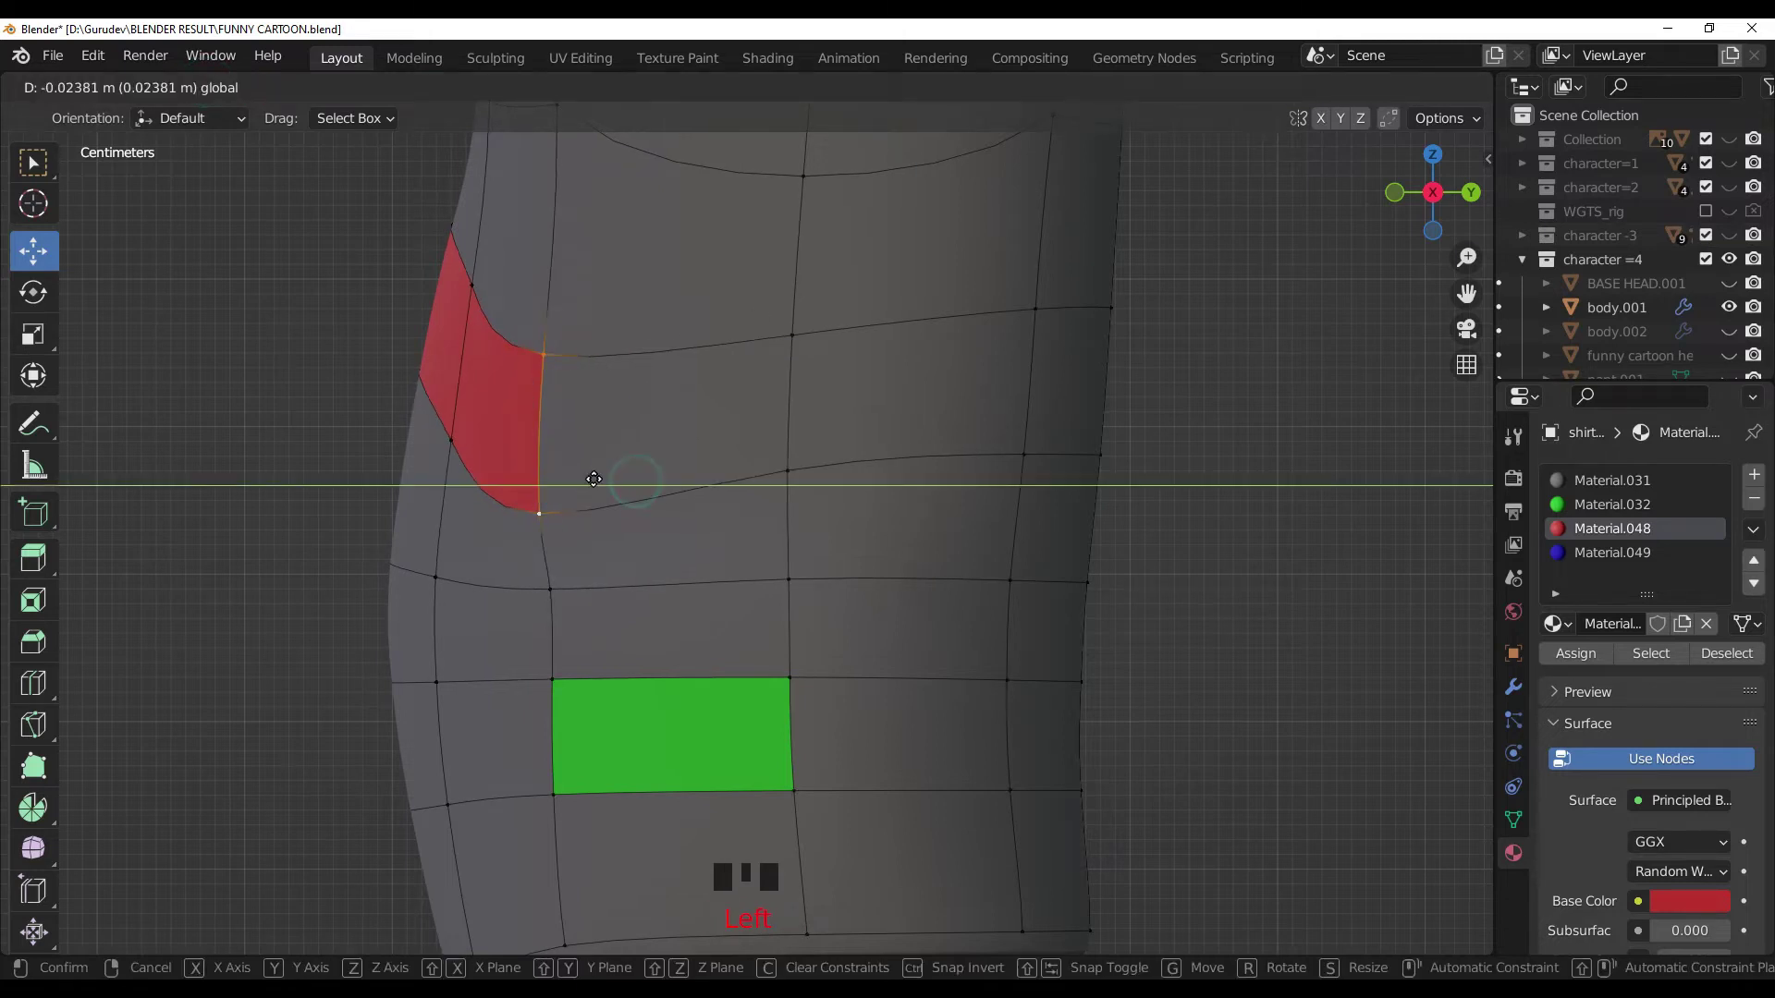
Step: Move the red patch's corner vertices so the patch reads as a slanted red piece
left_click(527, 383)
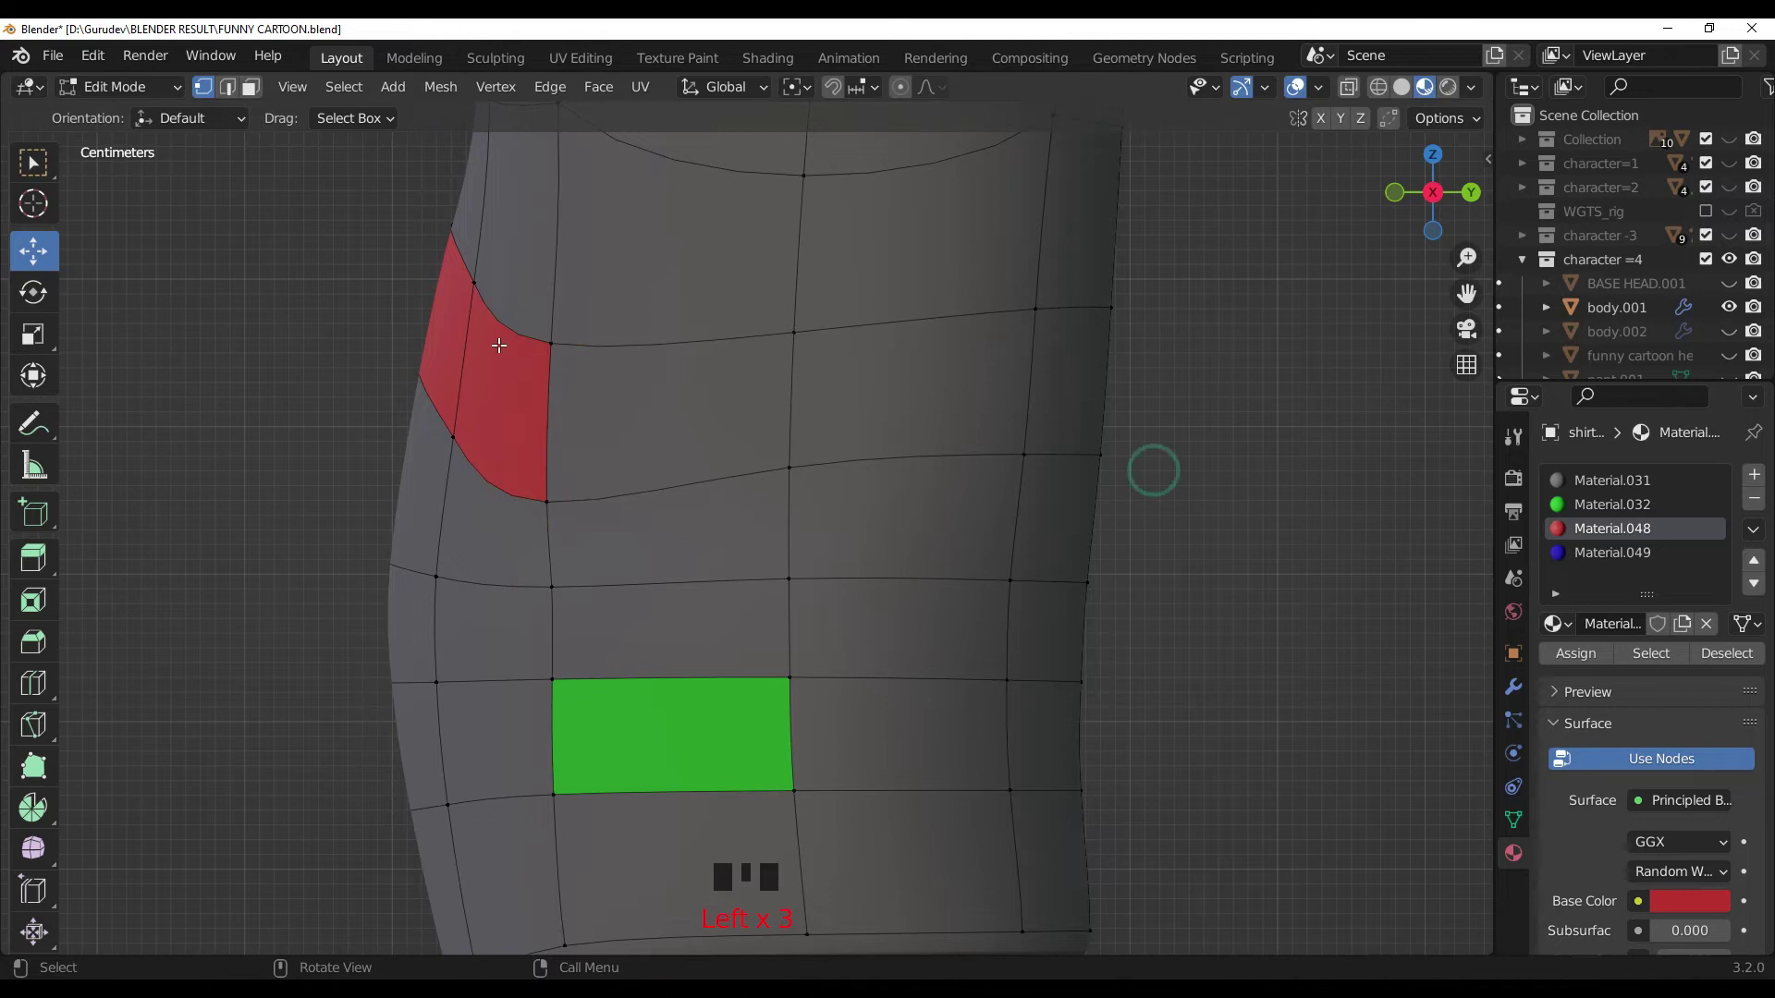
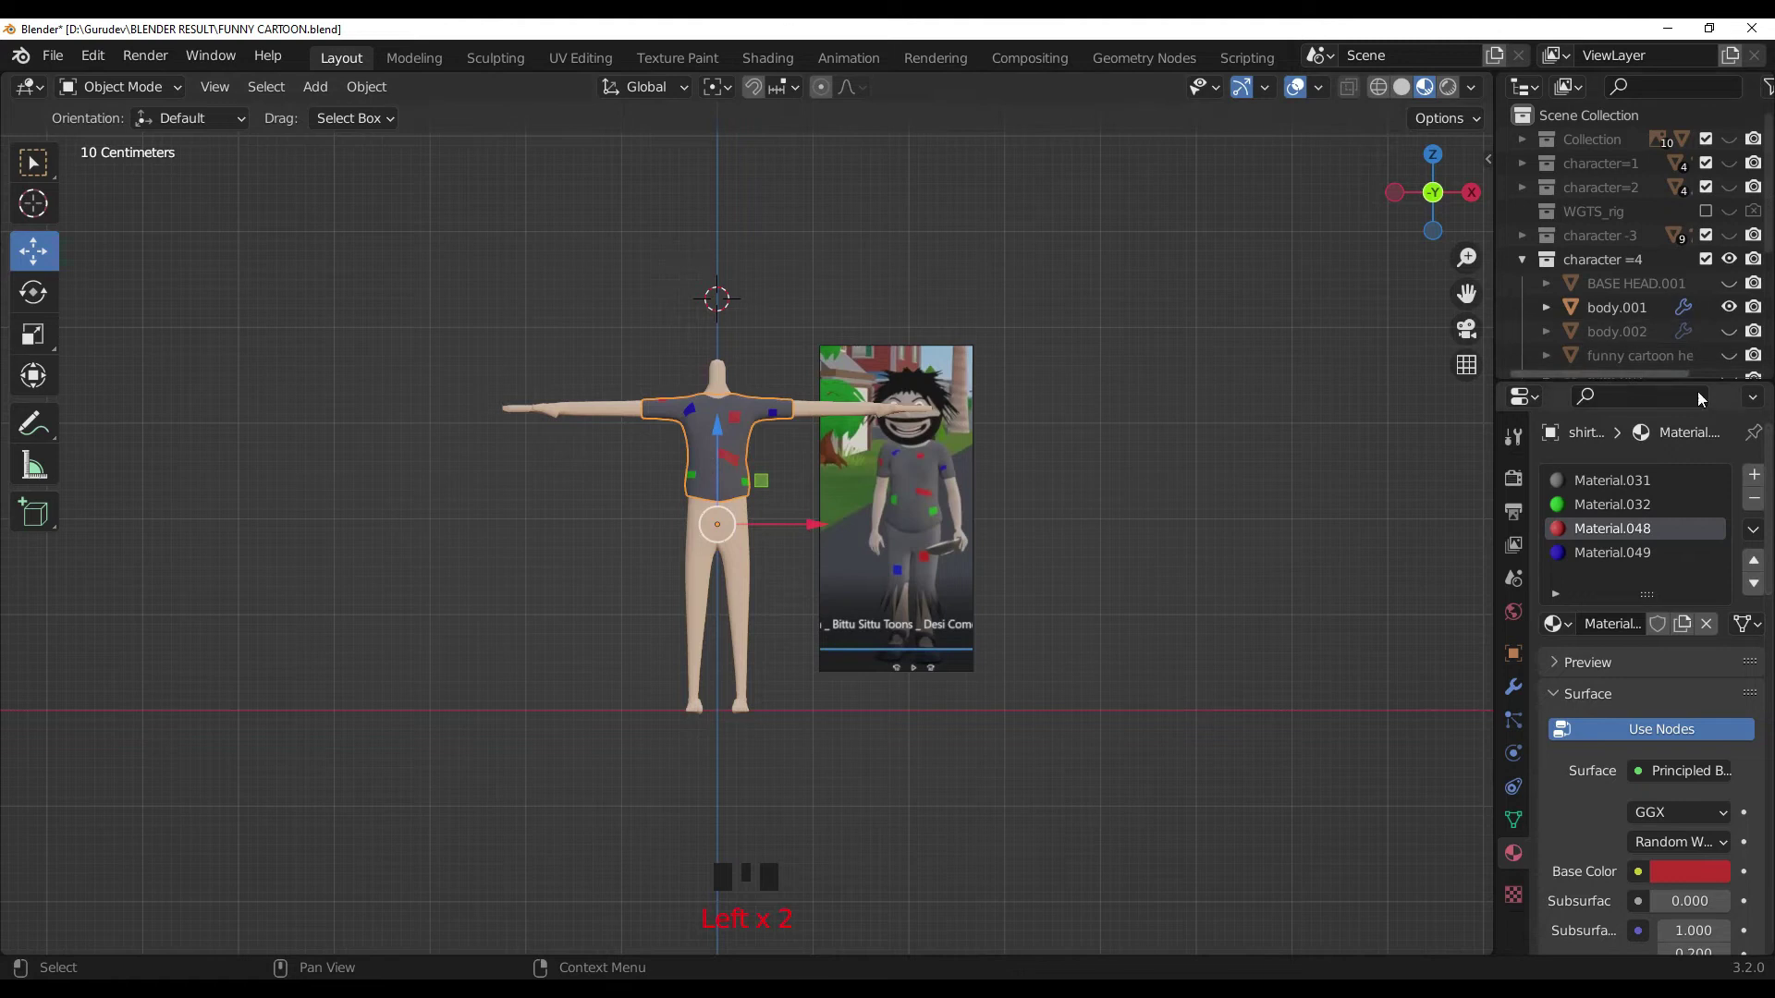
Step: Hide shirt-4, select pant-4 and add a new dark grey material to it
left_click(1737, 453)
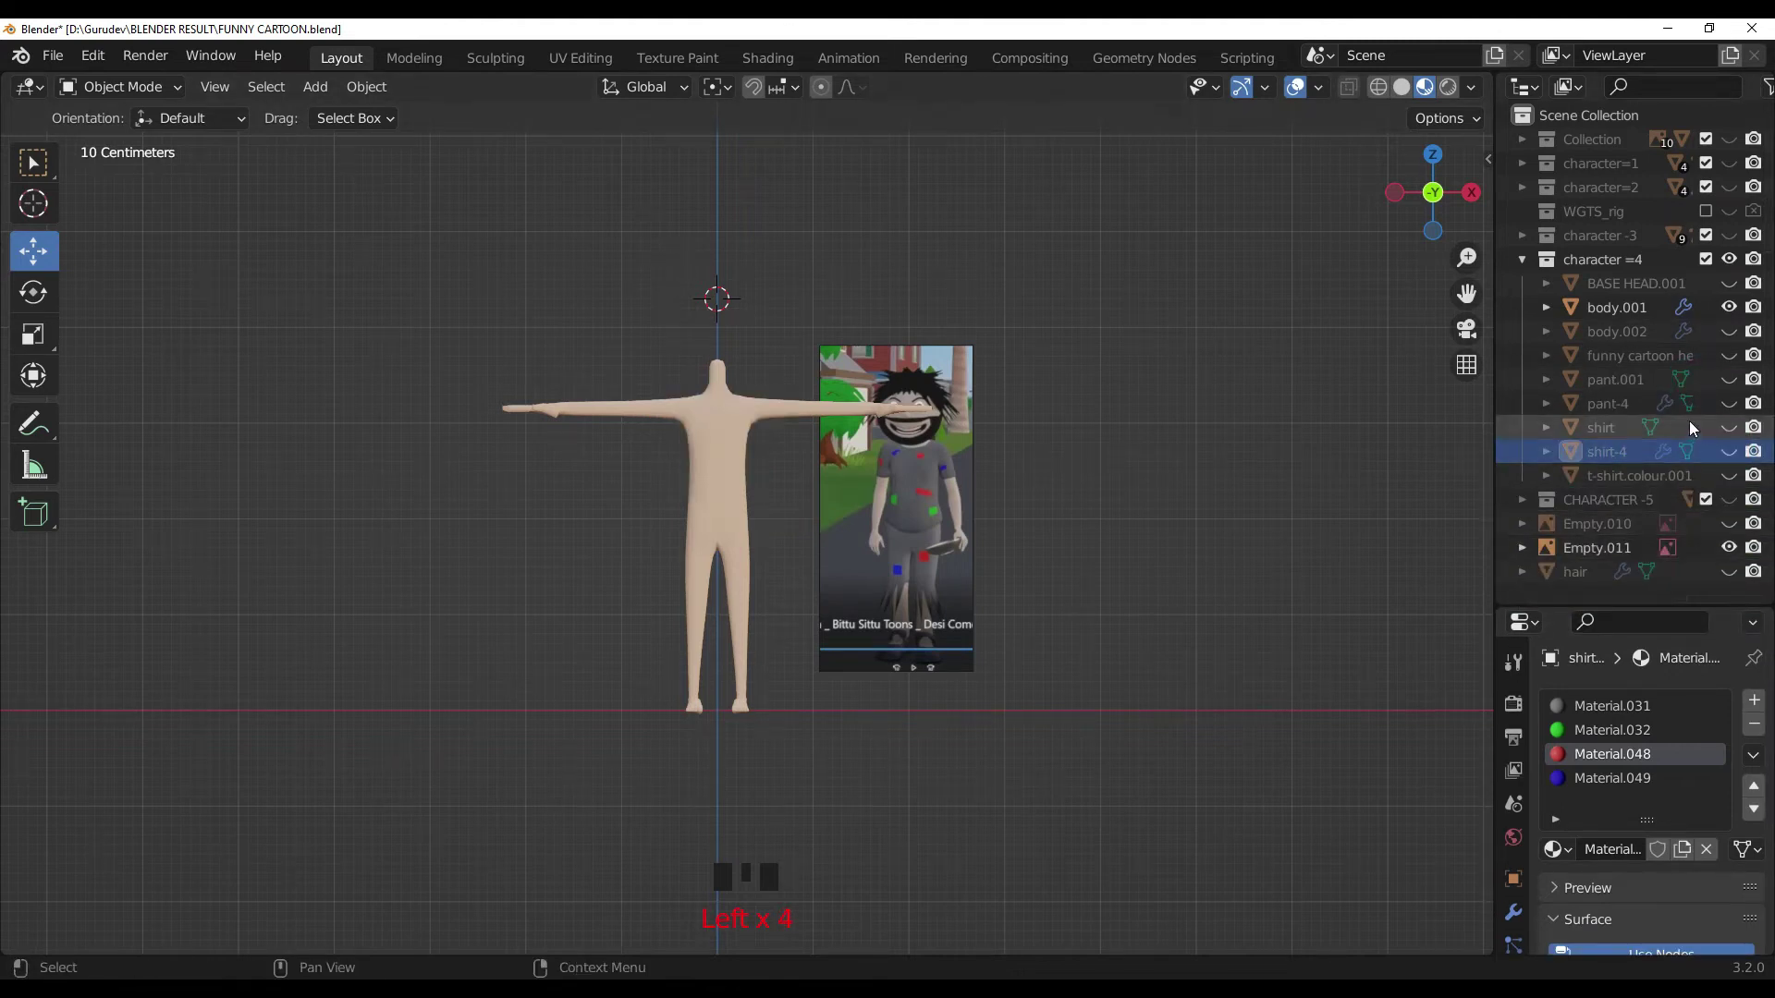
left_click(1744, 399)
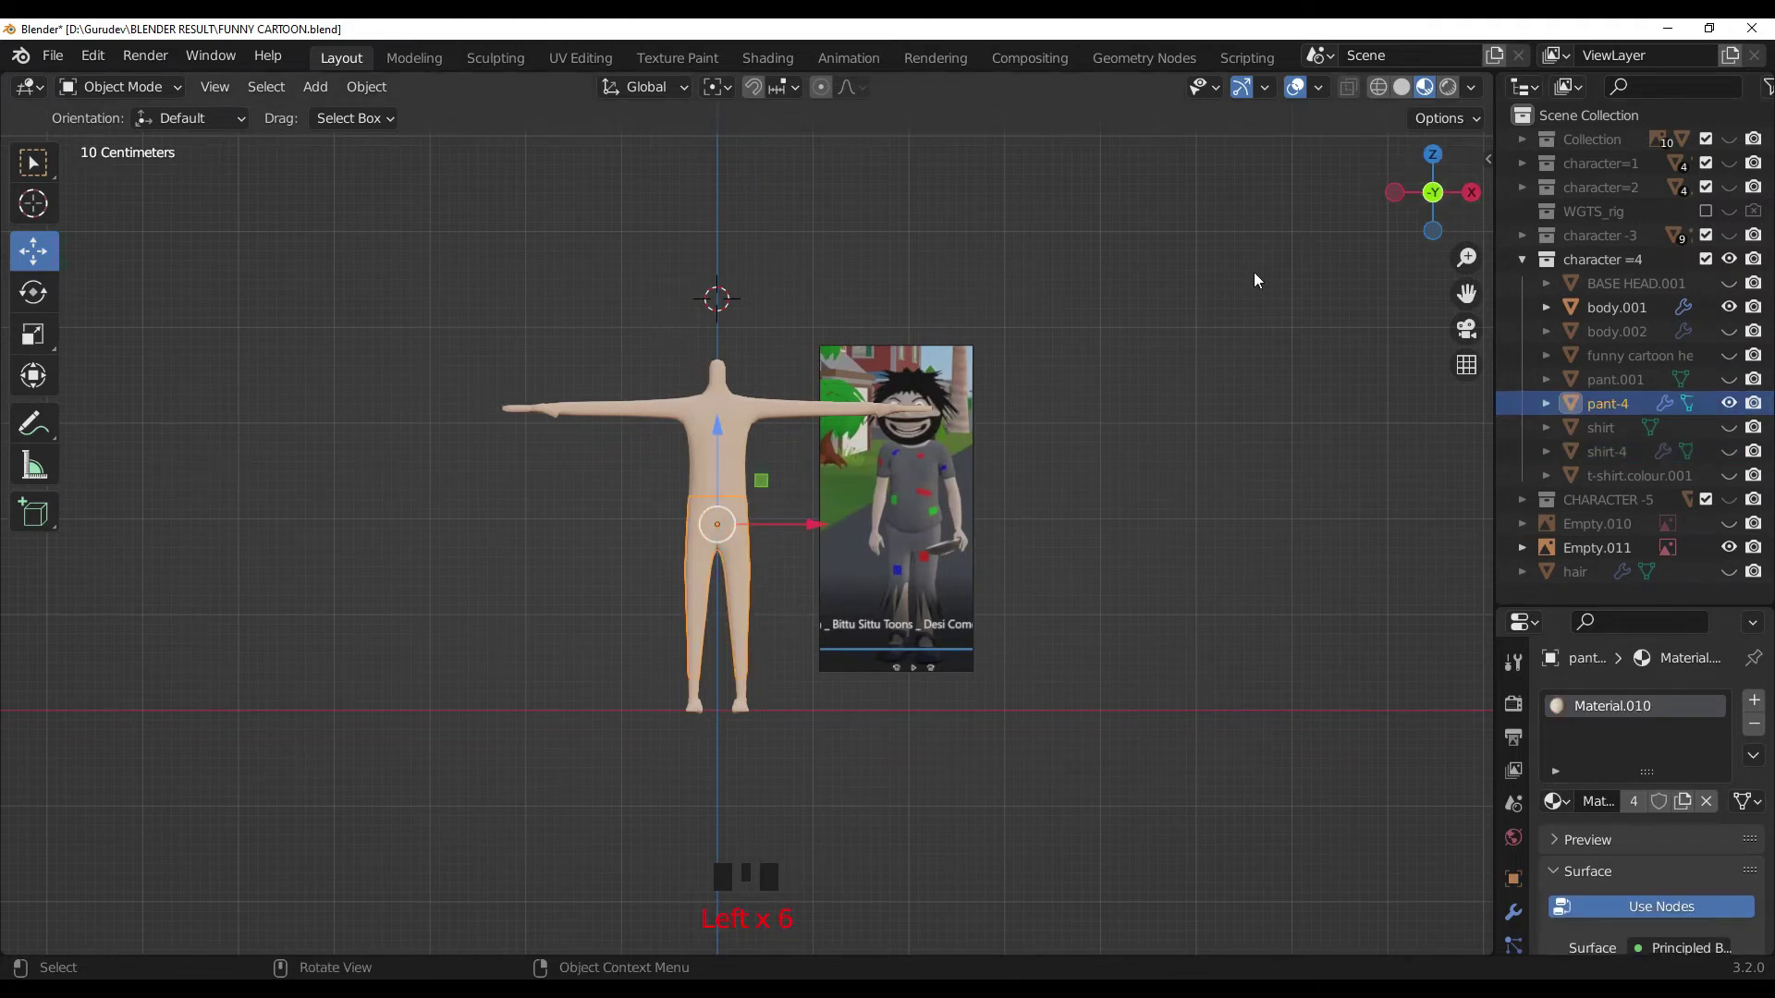
left_click(1557, 813)
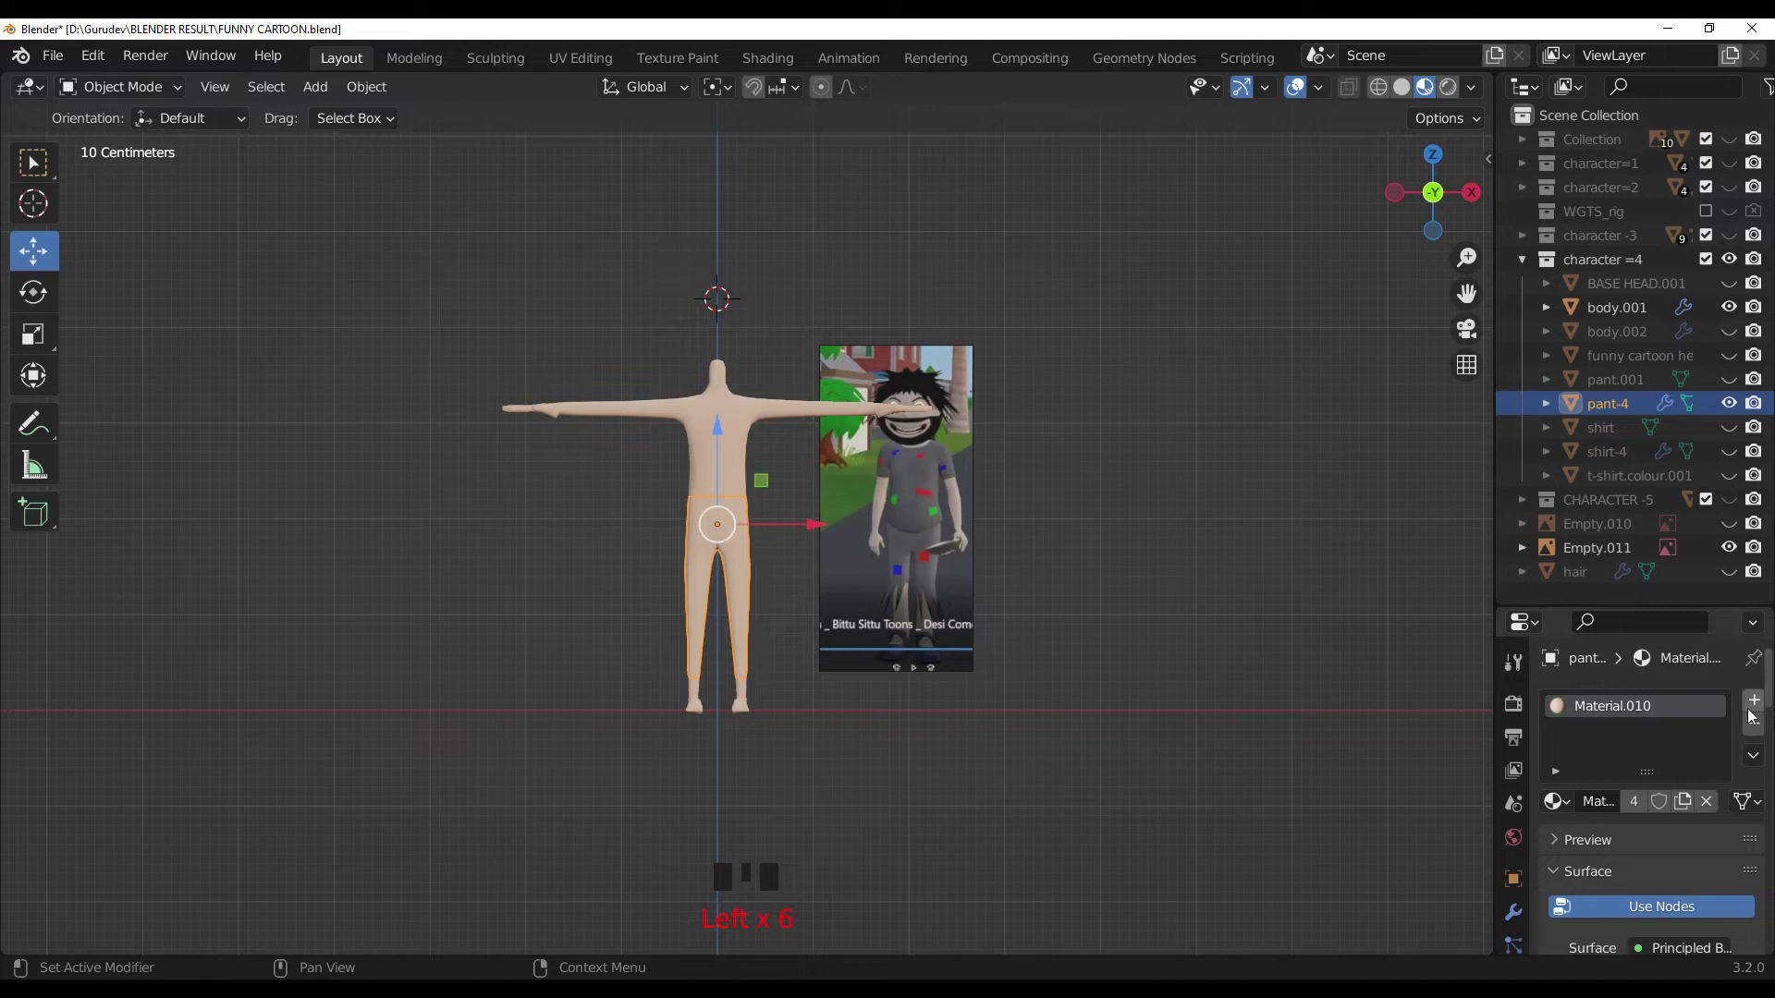
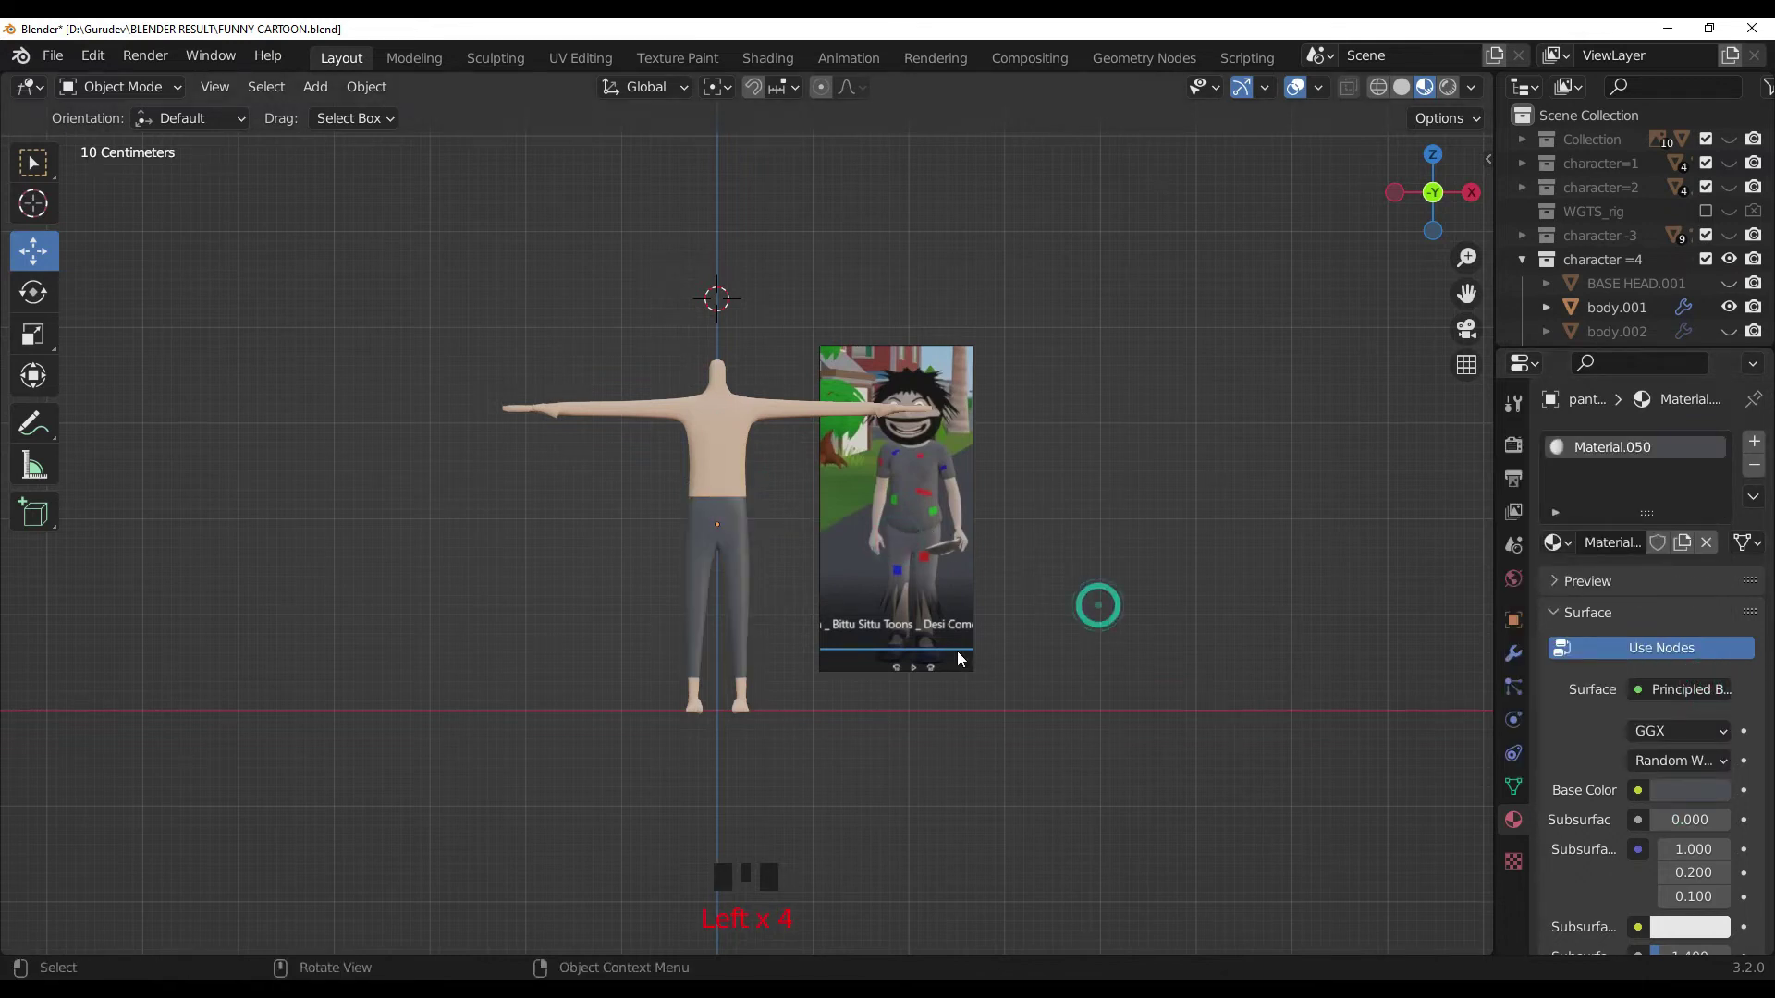
Step: Adjust the surface settings of the pants' new dark grey material
left_click(1660, 745)
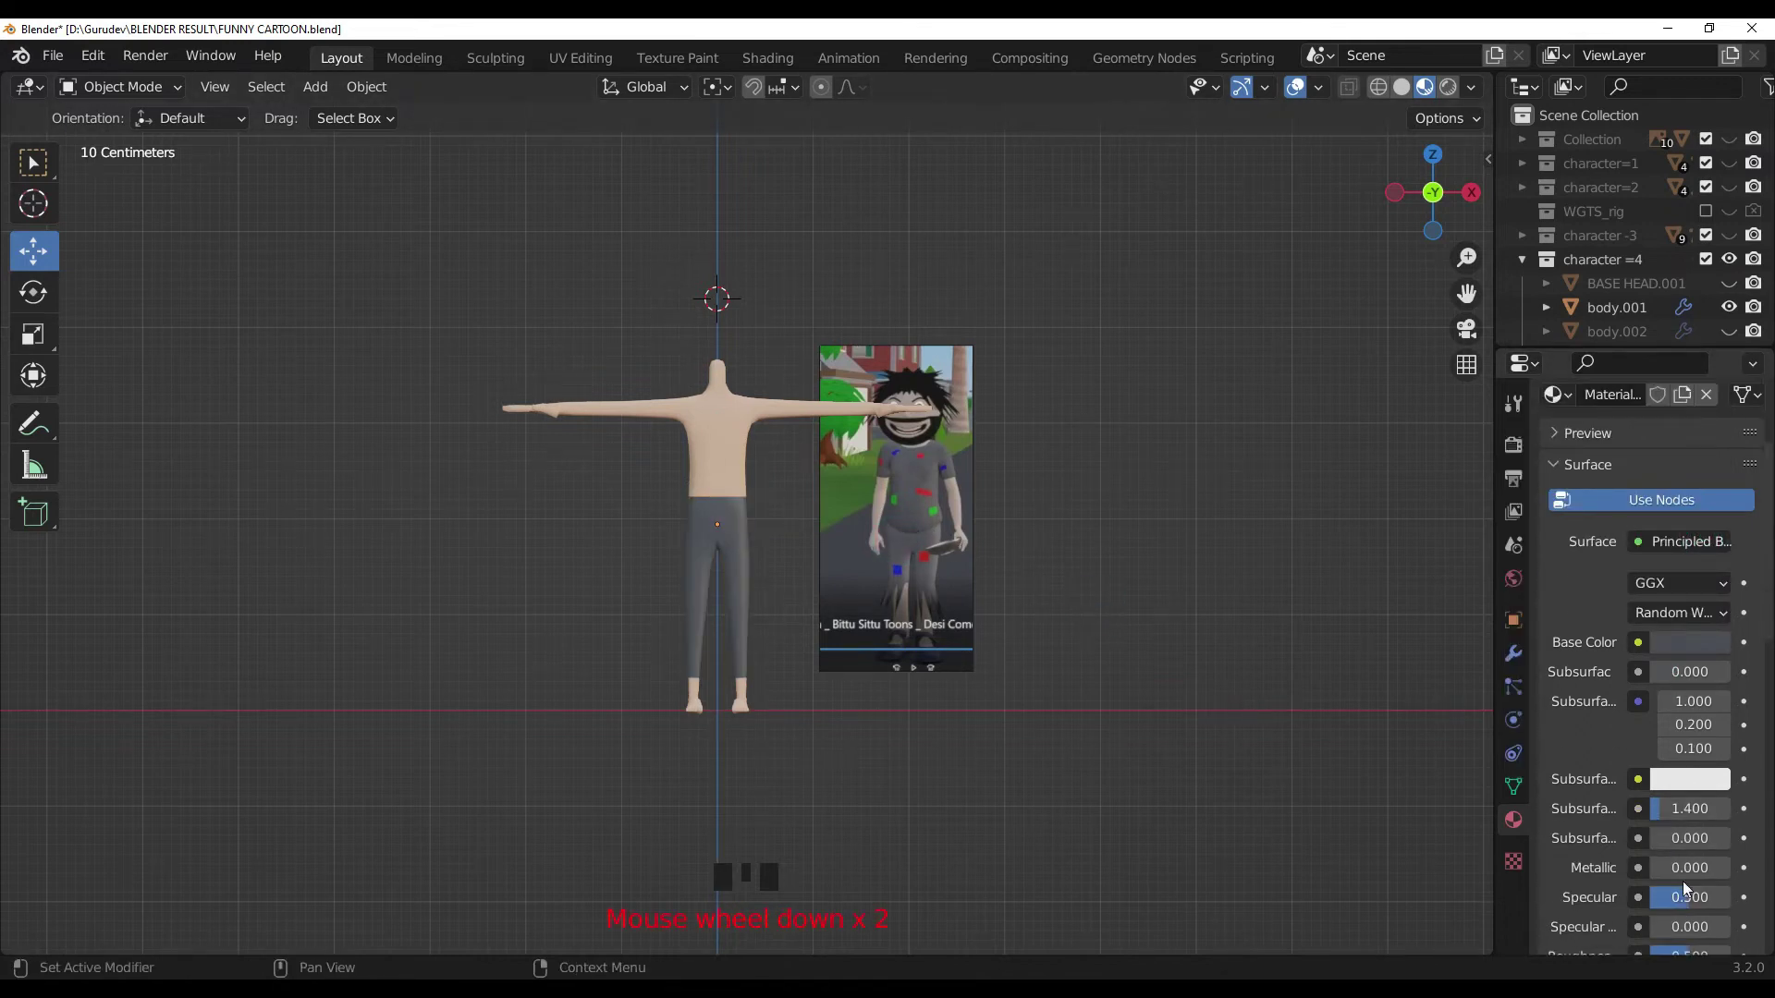
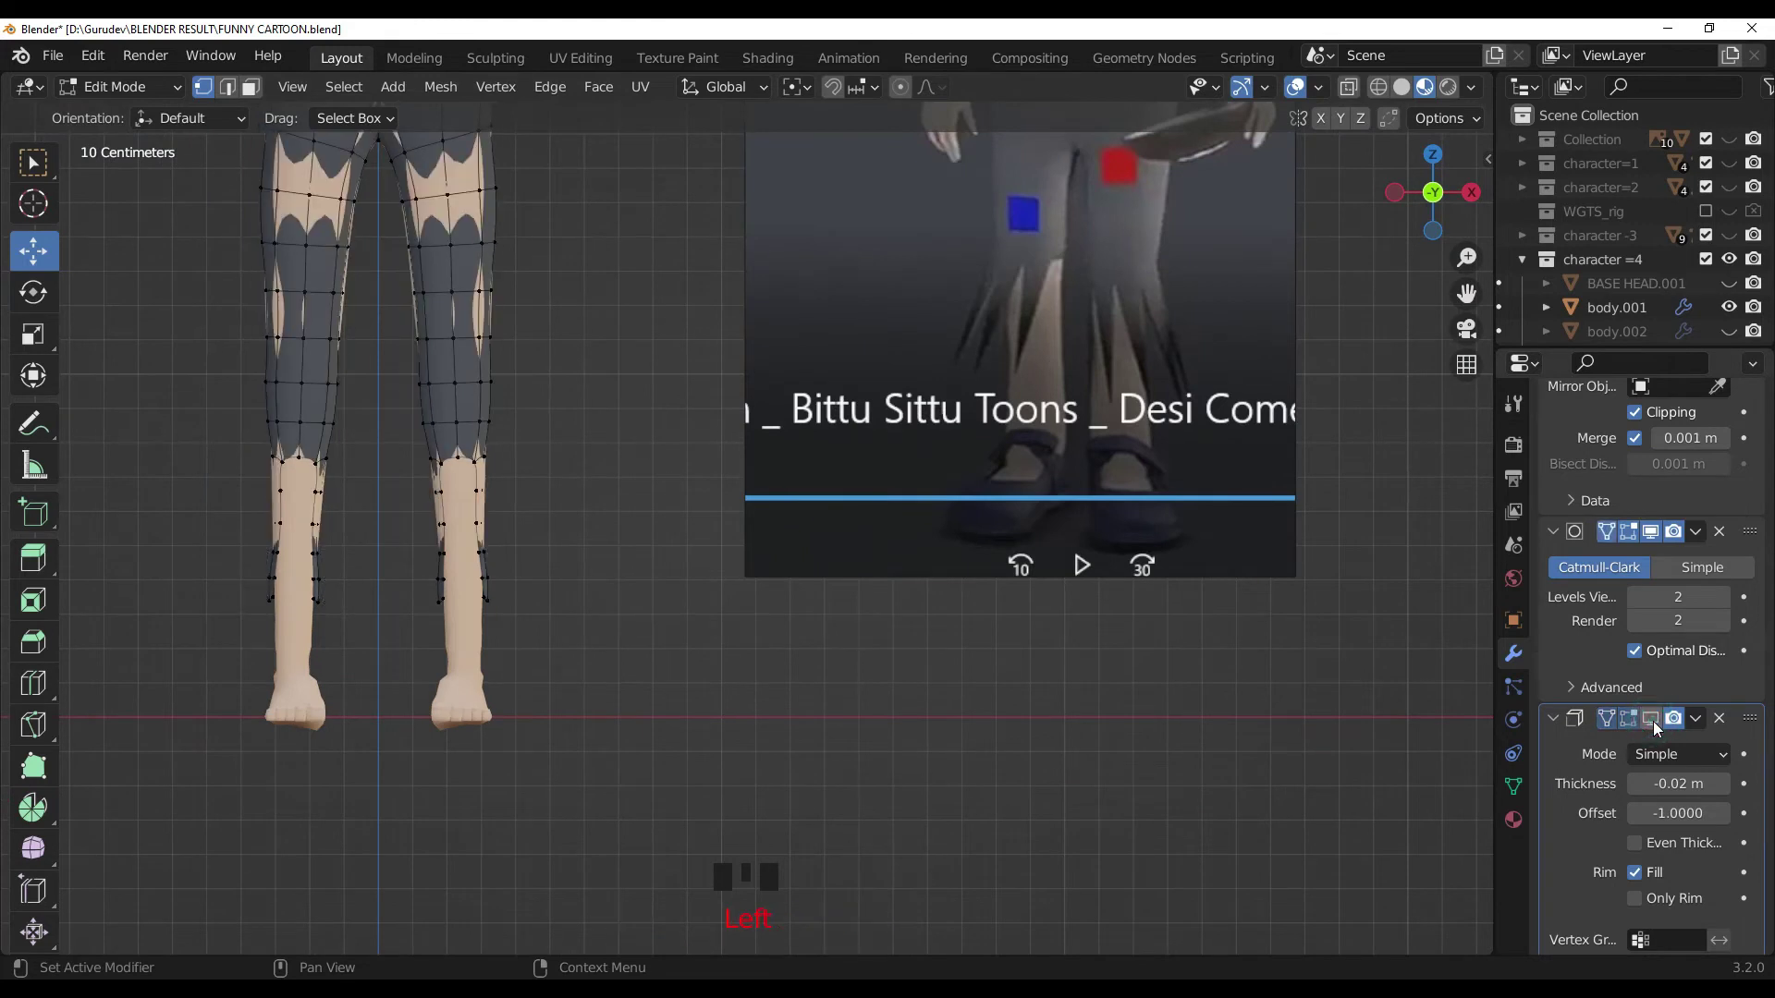
Step: Show the Solidify thickness in Edit Mode and delete the lower leg rows so the pants end below the knees
left_click(1661, 727)
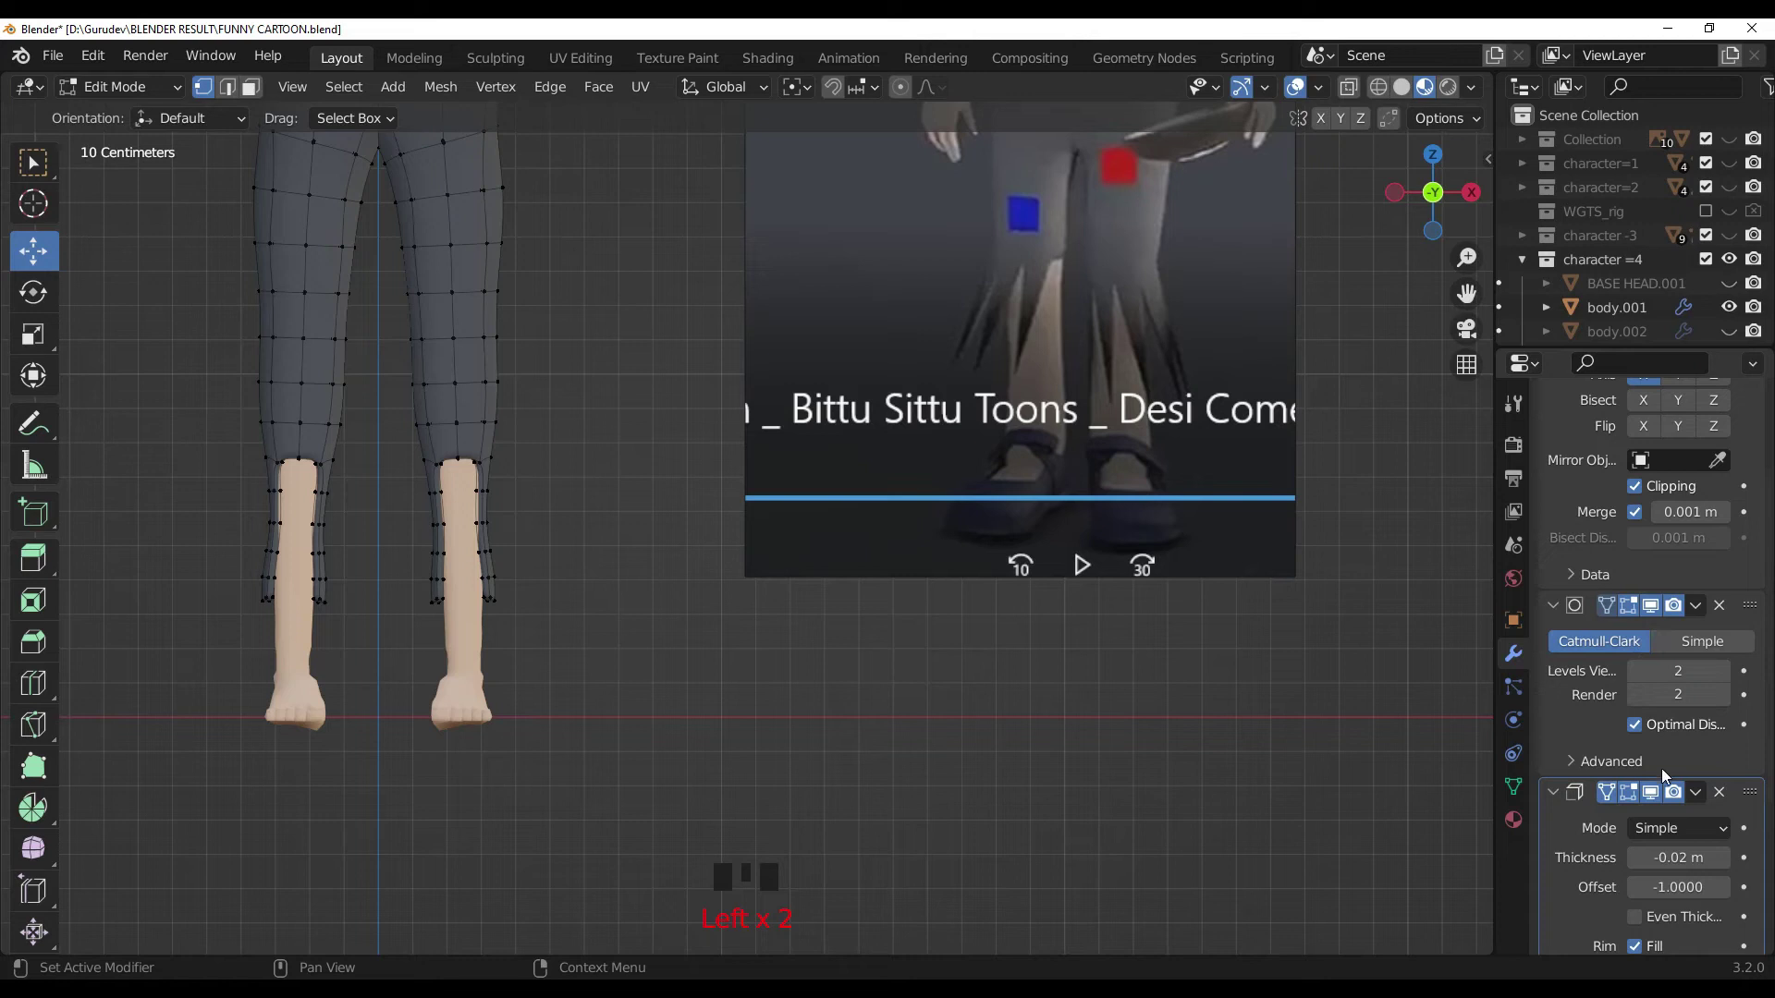
left_click_drag(1656, 793, 1656, 780)
left_click(1658, 605)
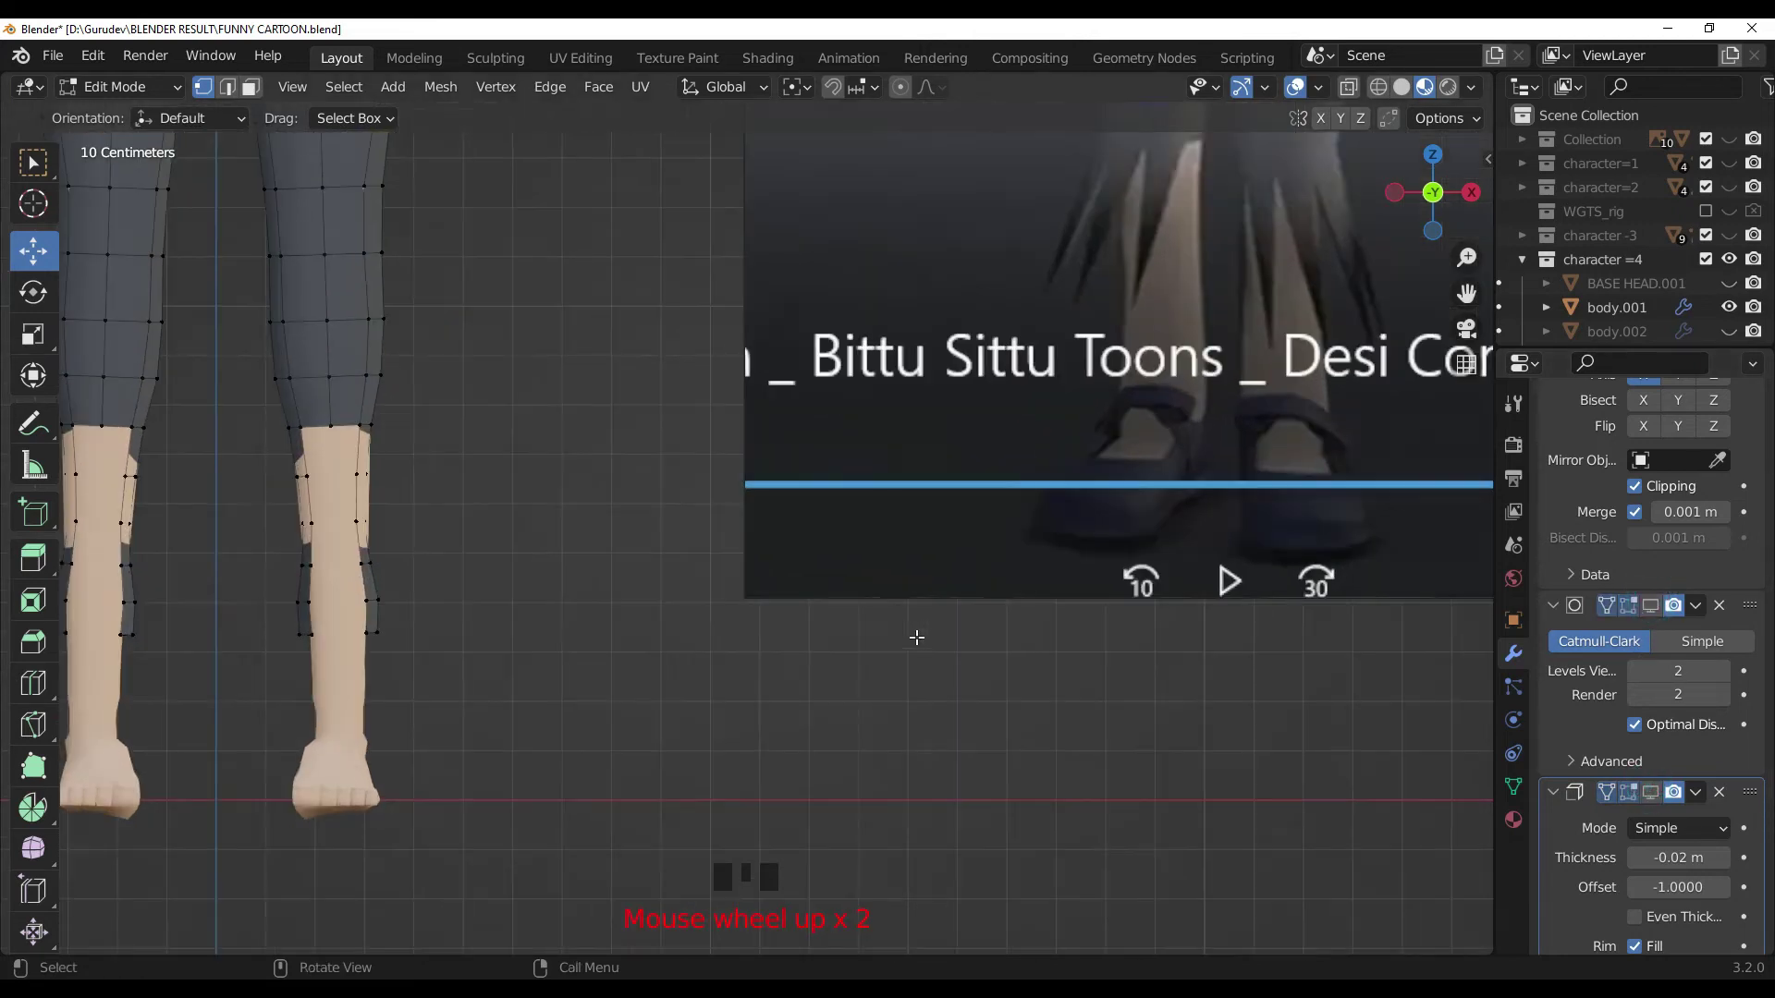
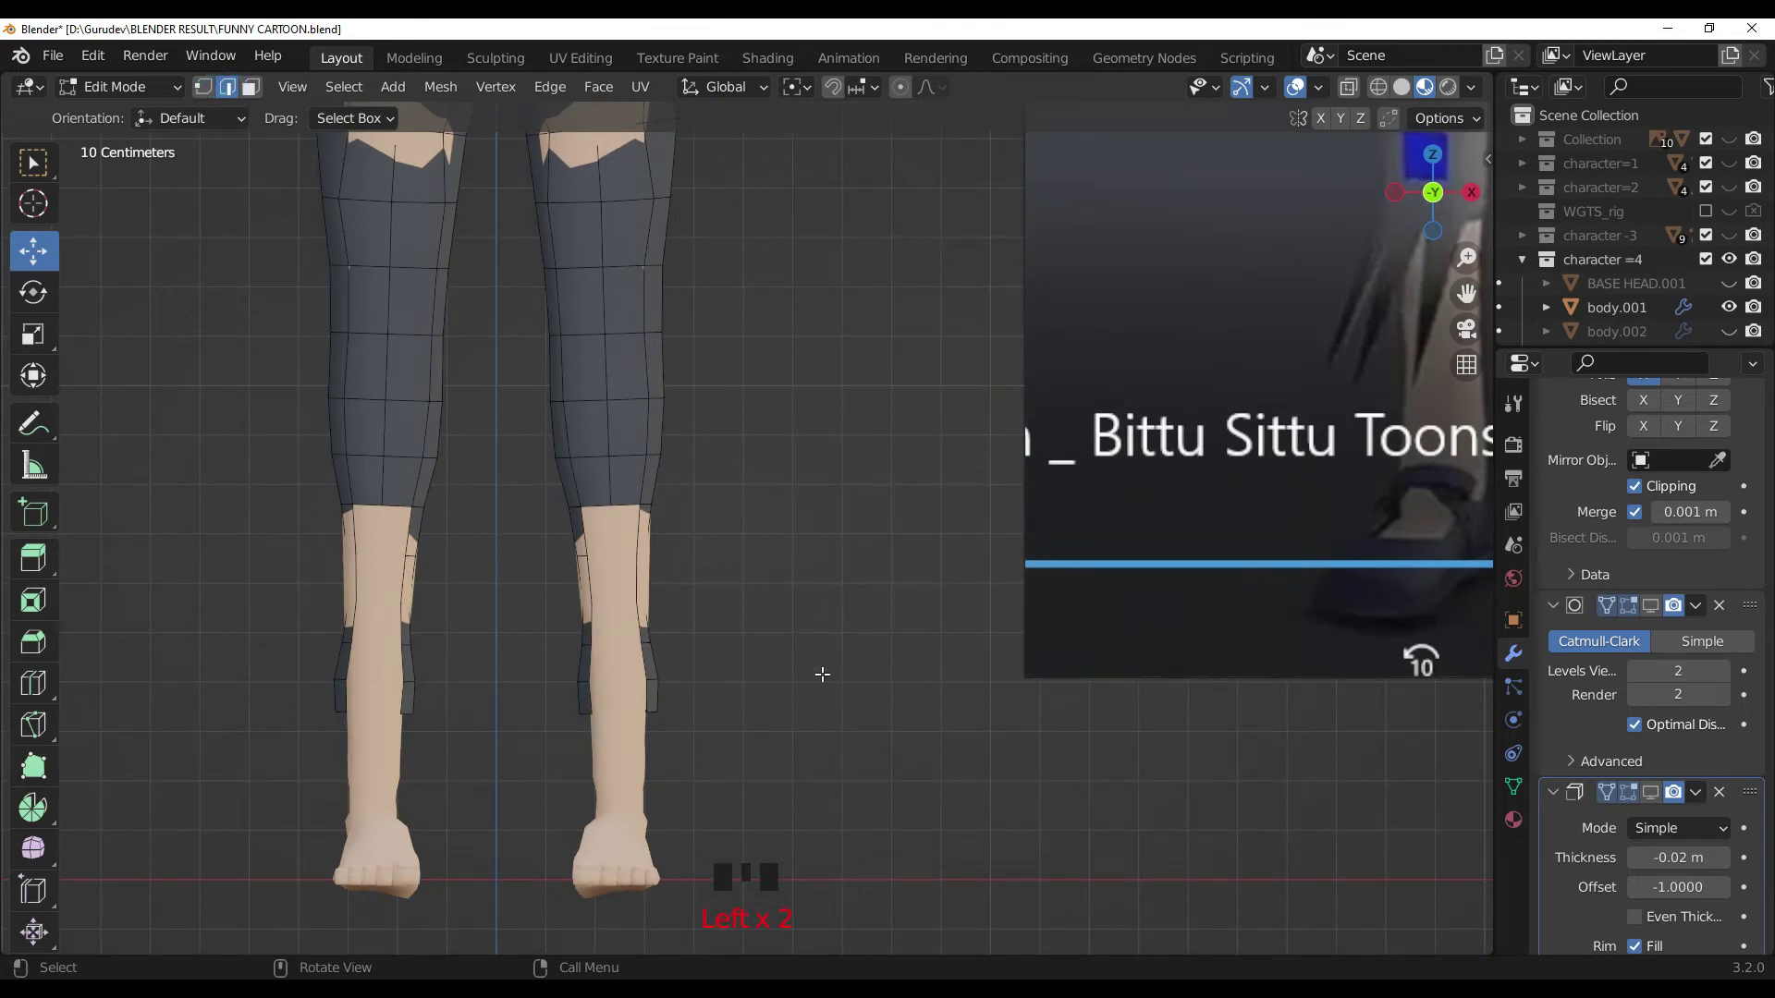
scroll("down", 3)
left_click_drag(816, 660, 742, 558)
key("alt+z")
left_click(817, 659)
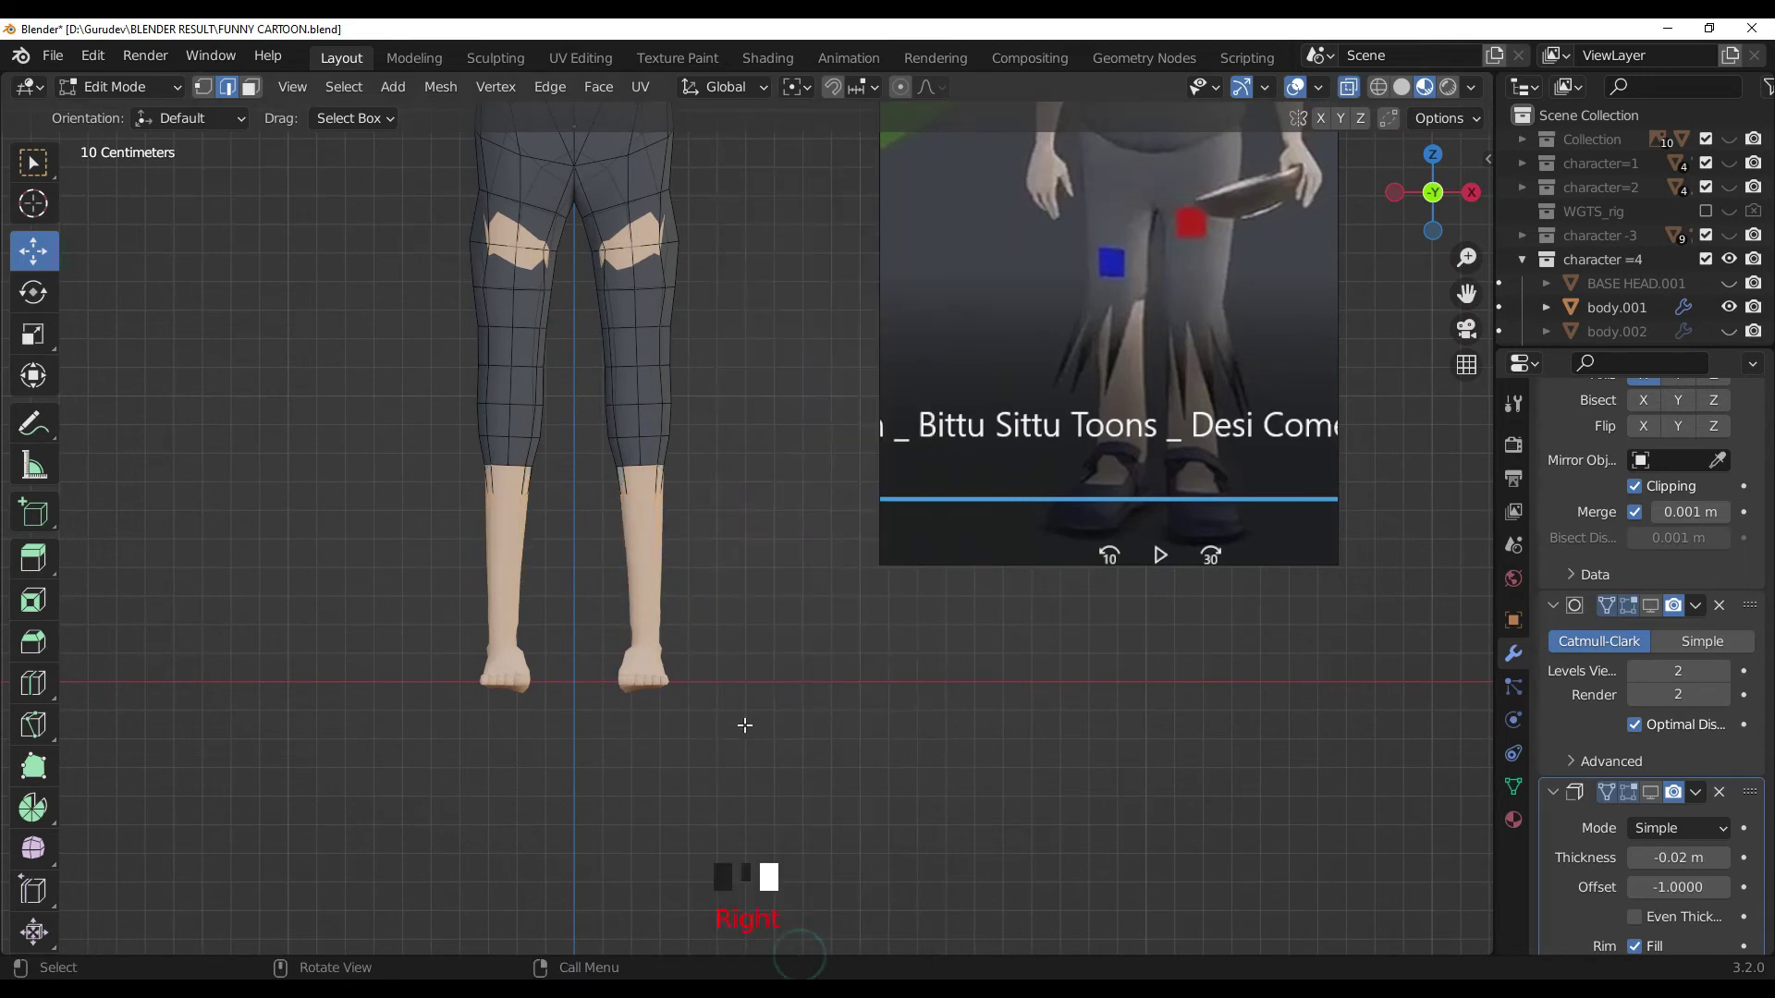
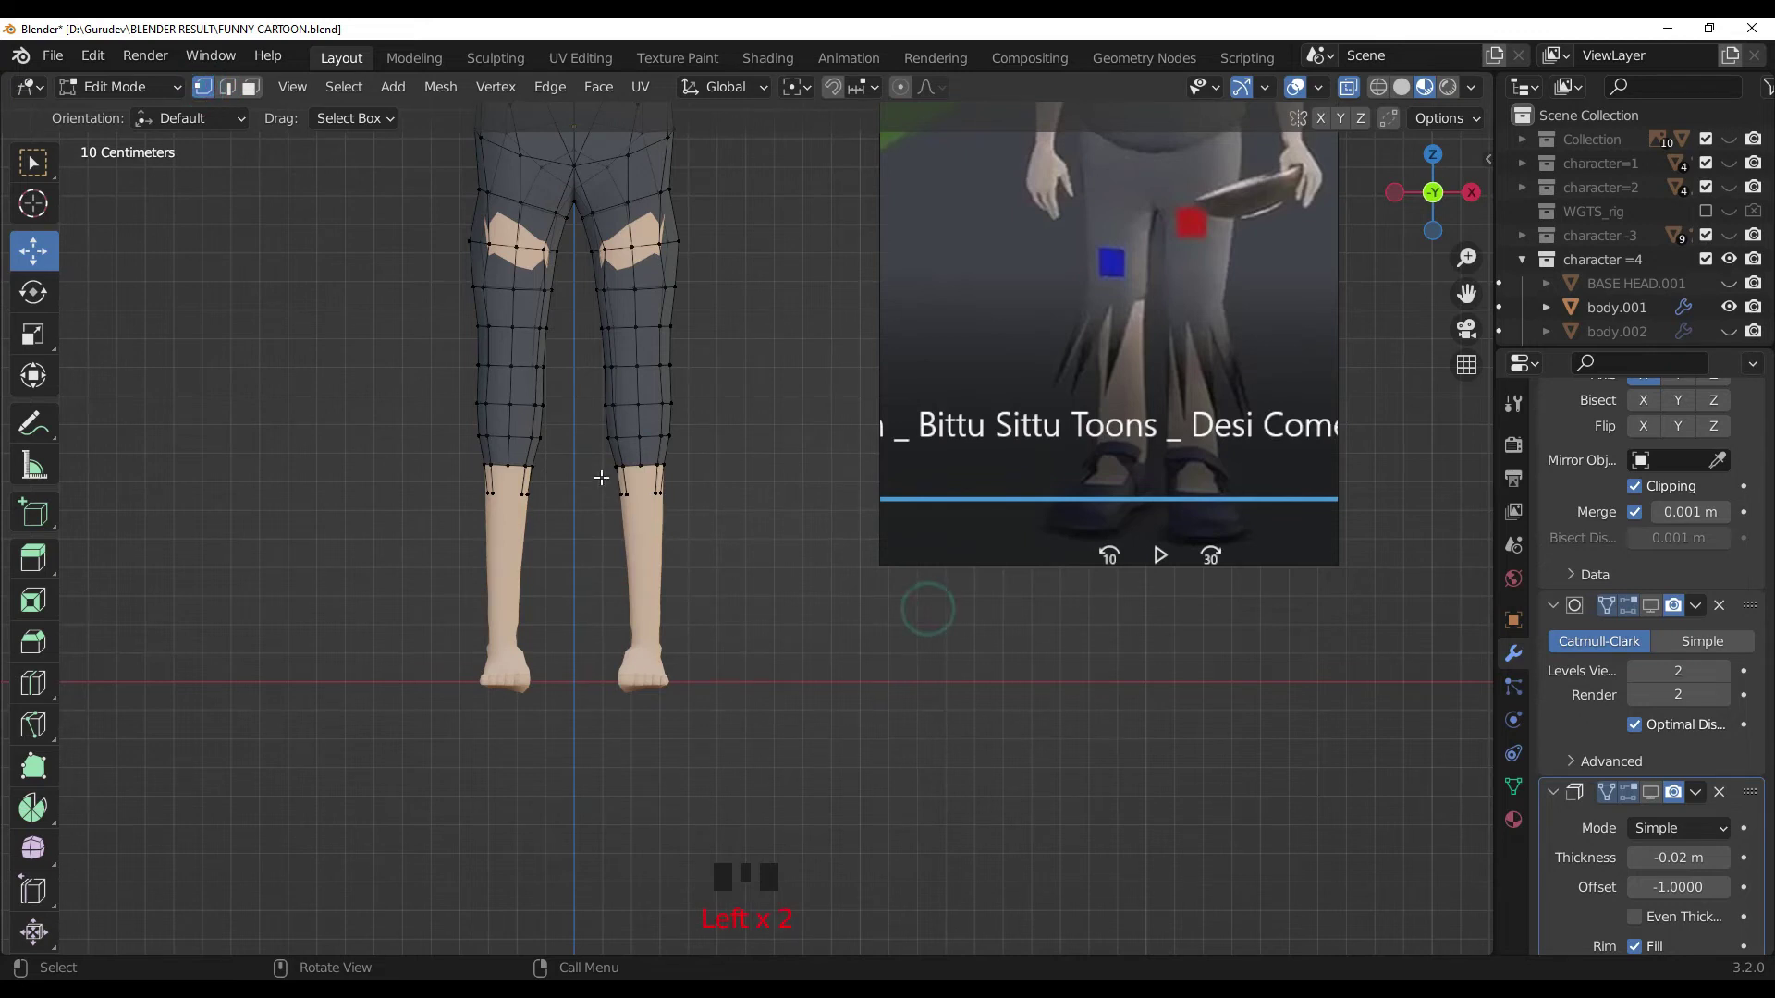
Step: Select vertices along the pants hem in preparation for the torn edge
left_click(907, 781)
left_click(235, 87)
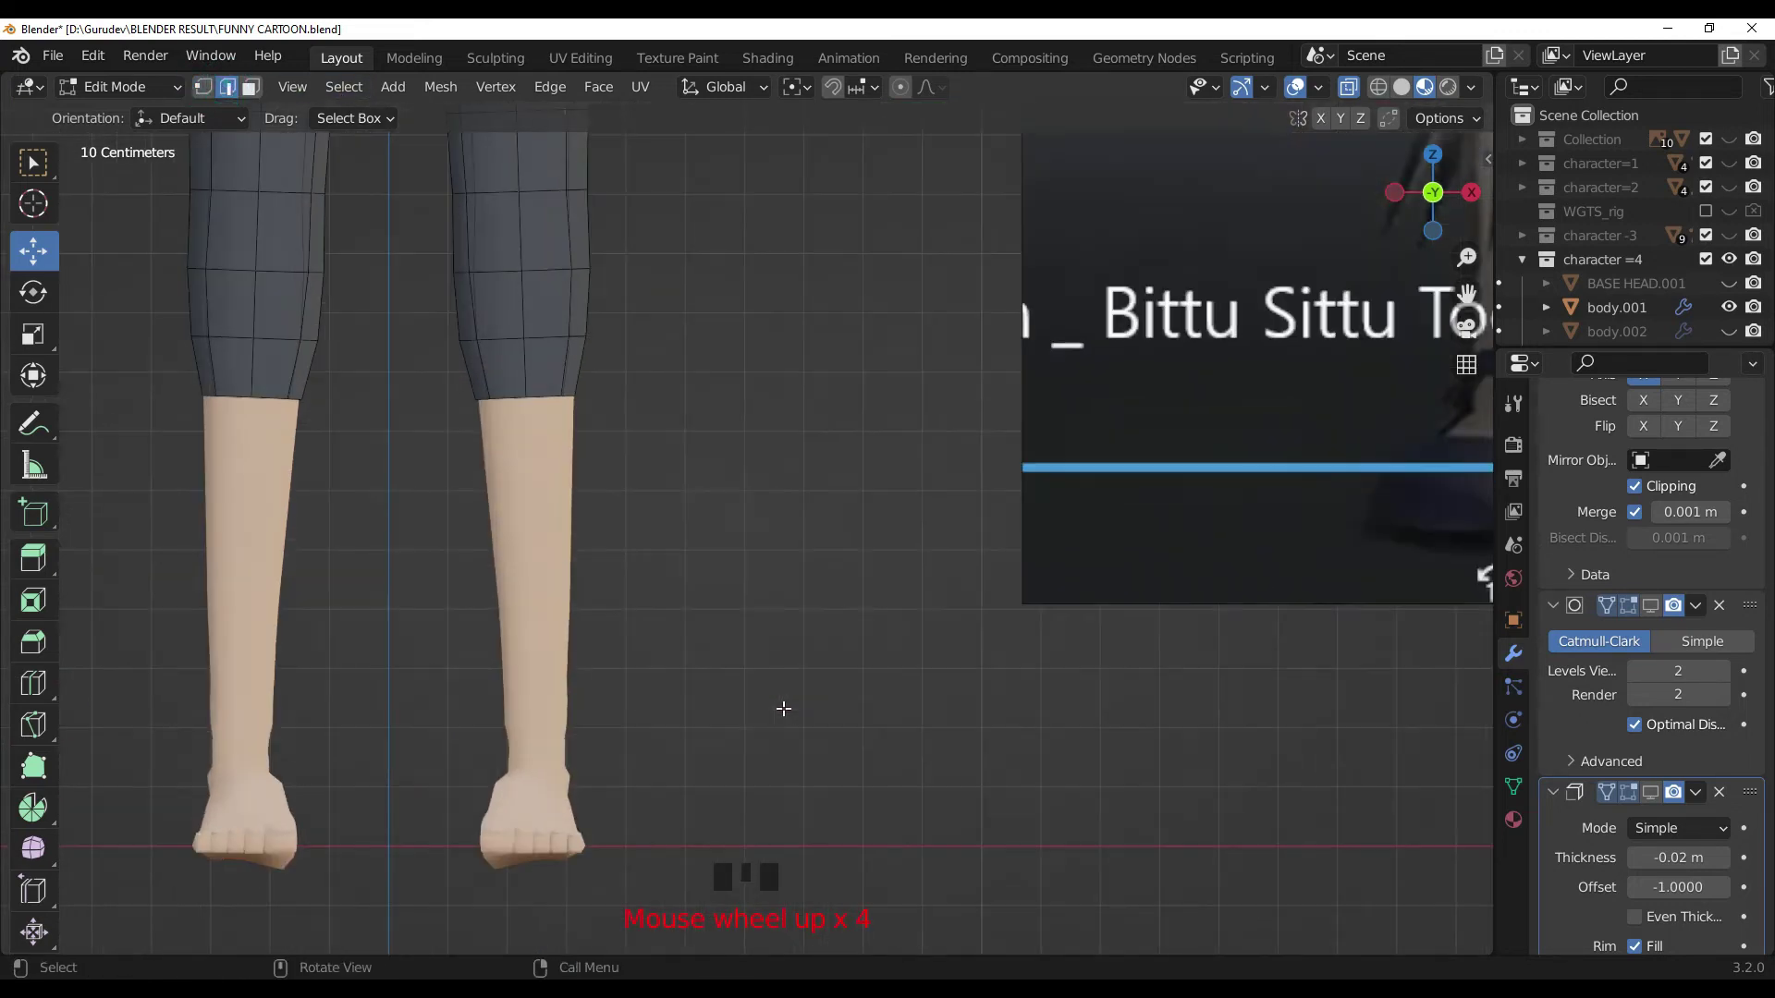
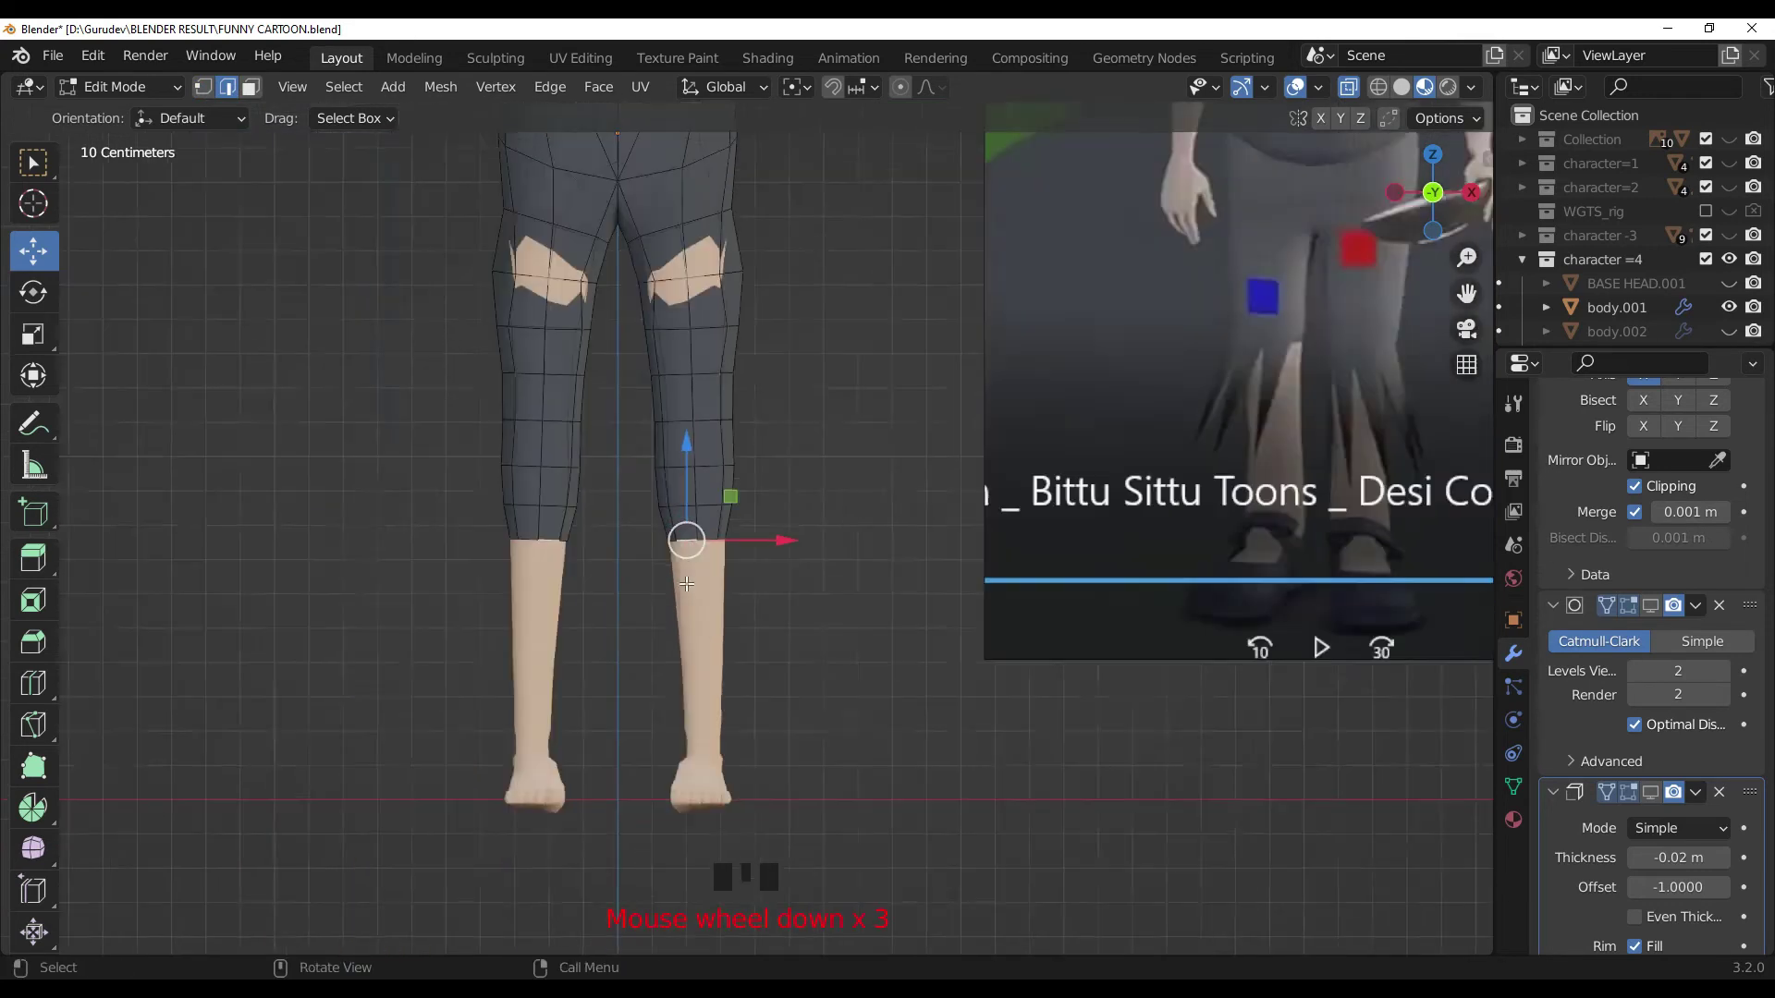
Step: Extrude hem edges downward and scale their ends to points, forming the first torn spikes
key("e")
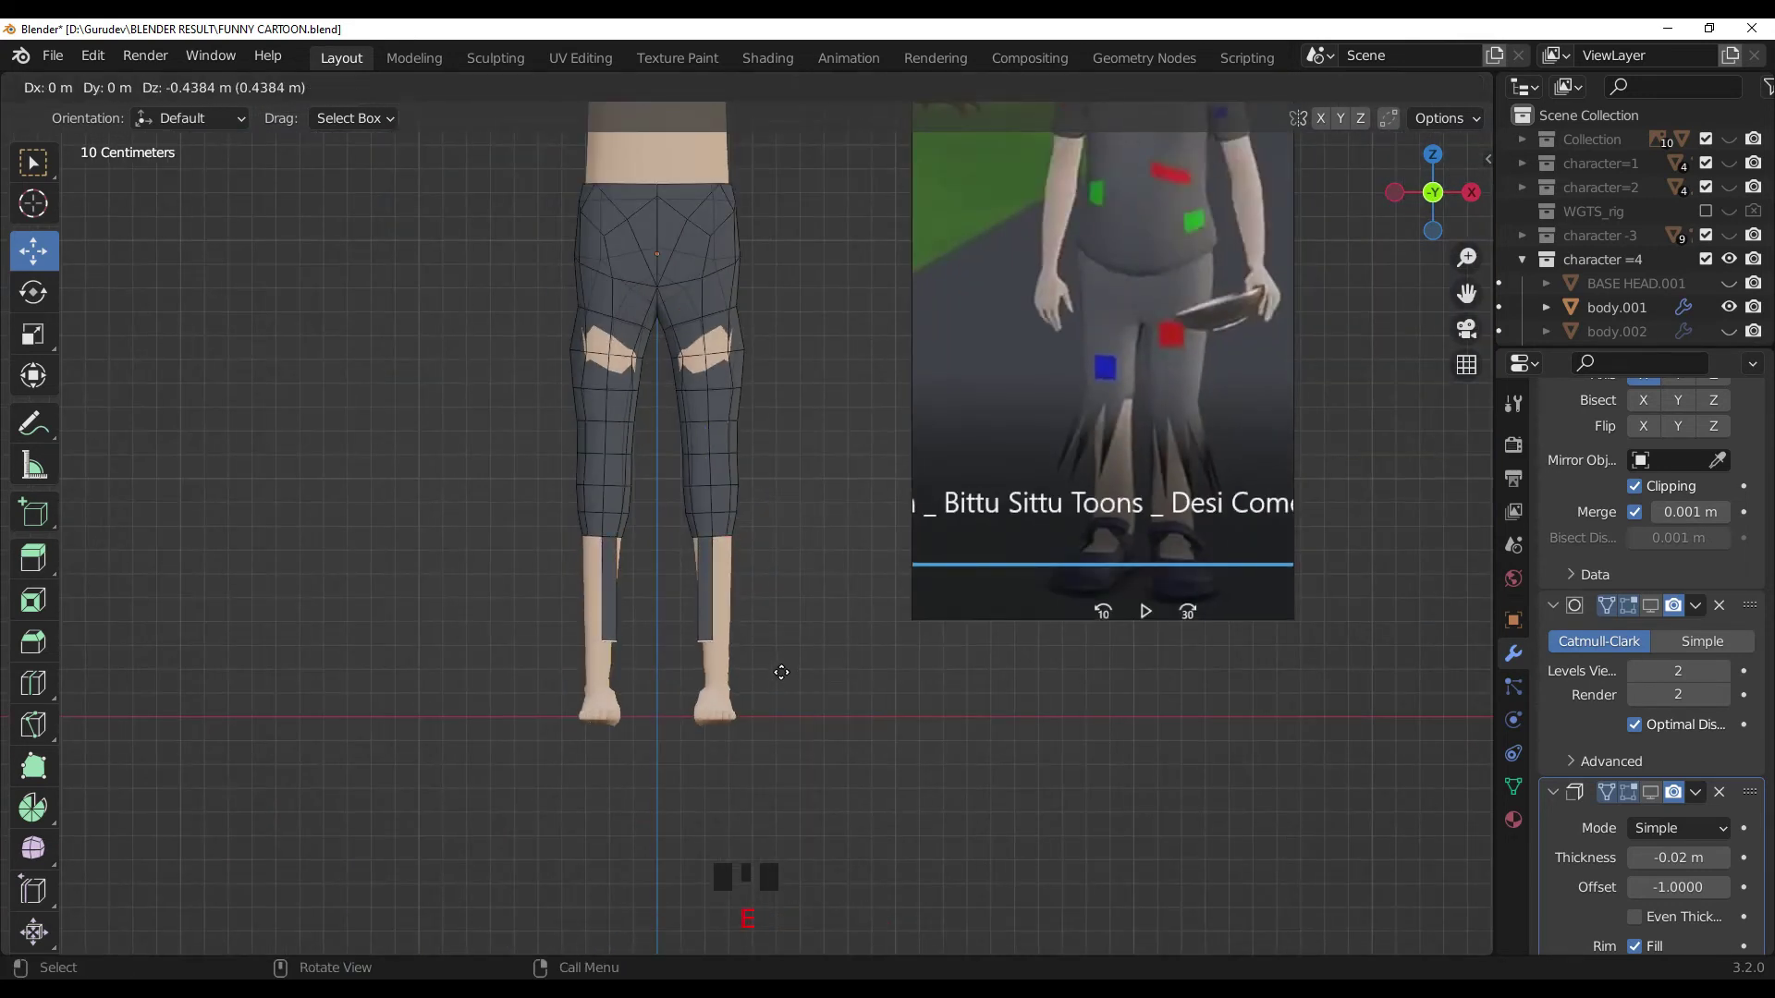
key("s")
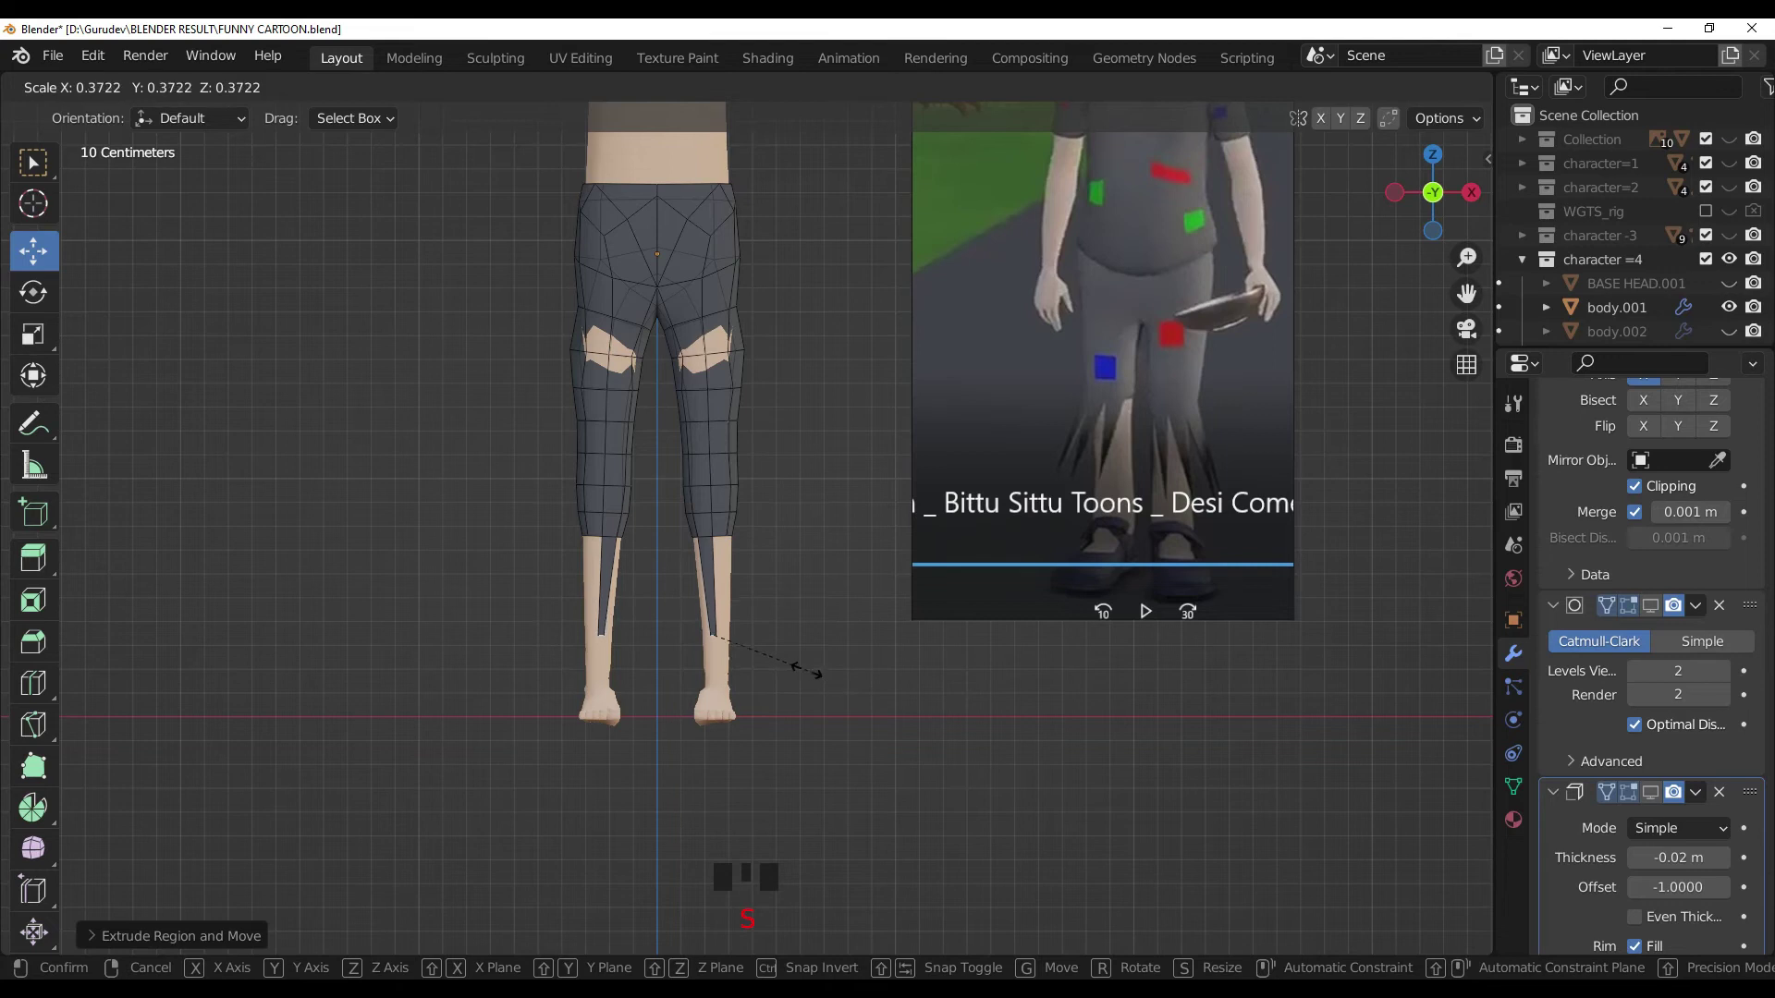
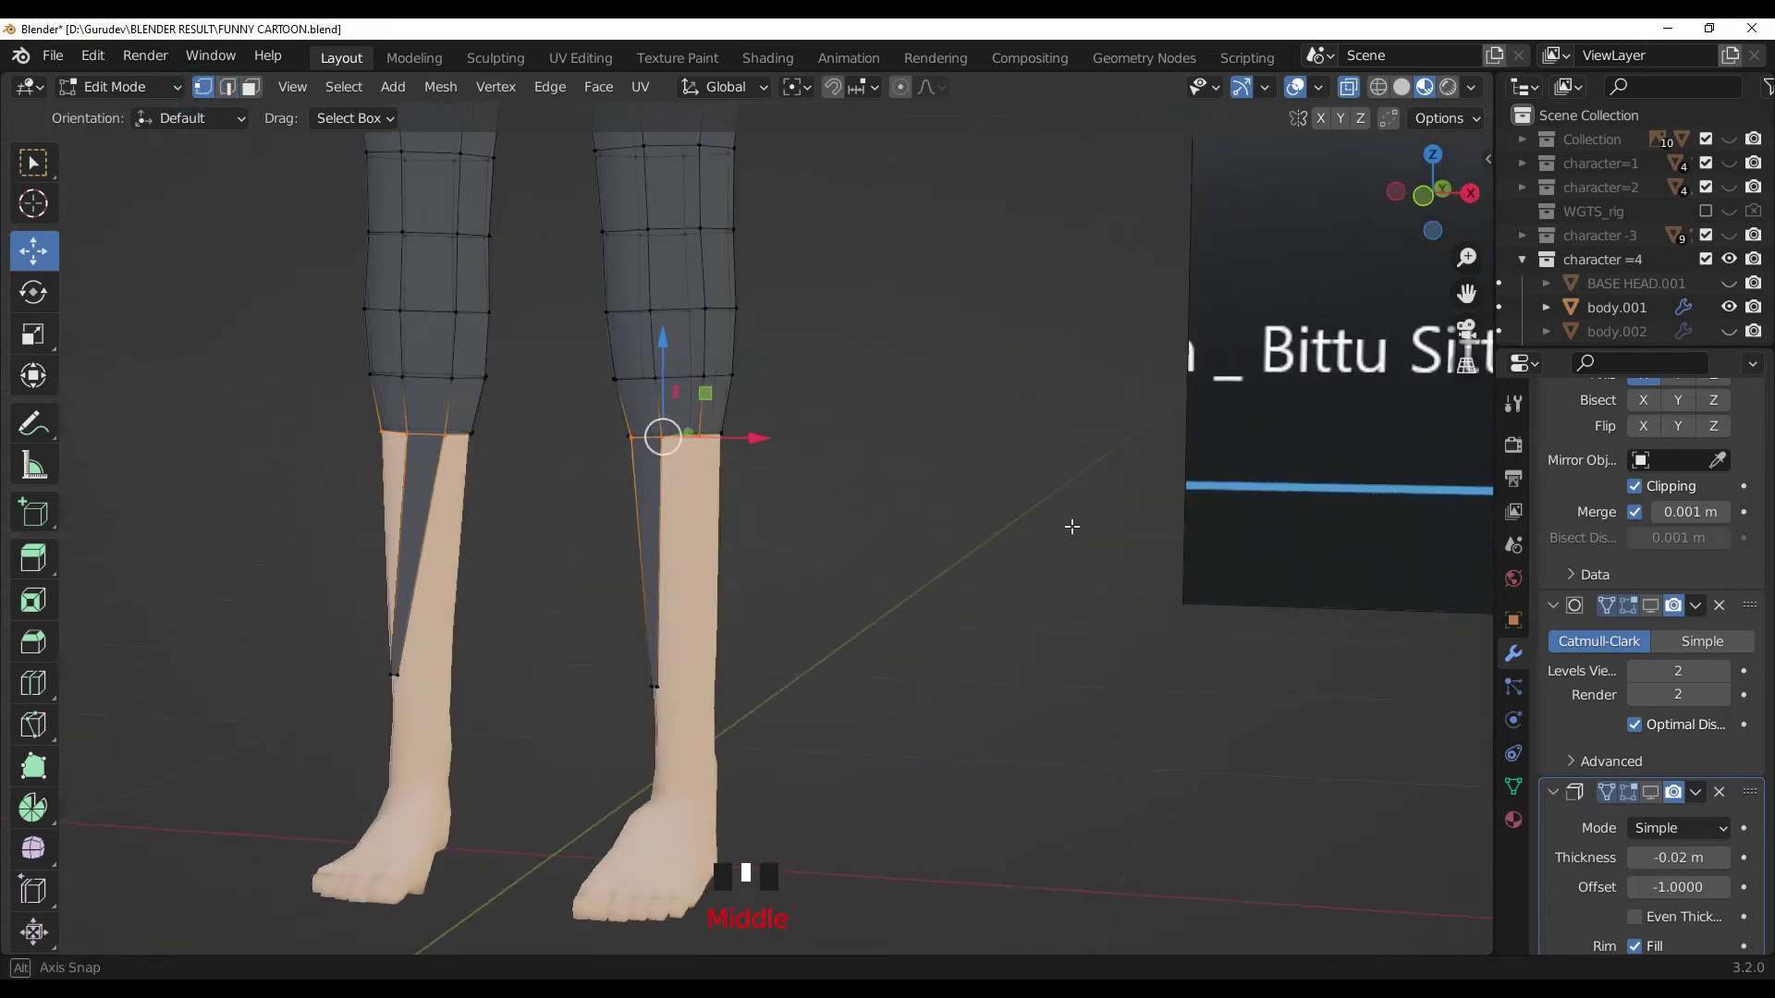
scroll("up", 3)
left_click(1077, 651)
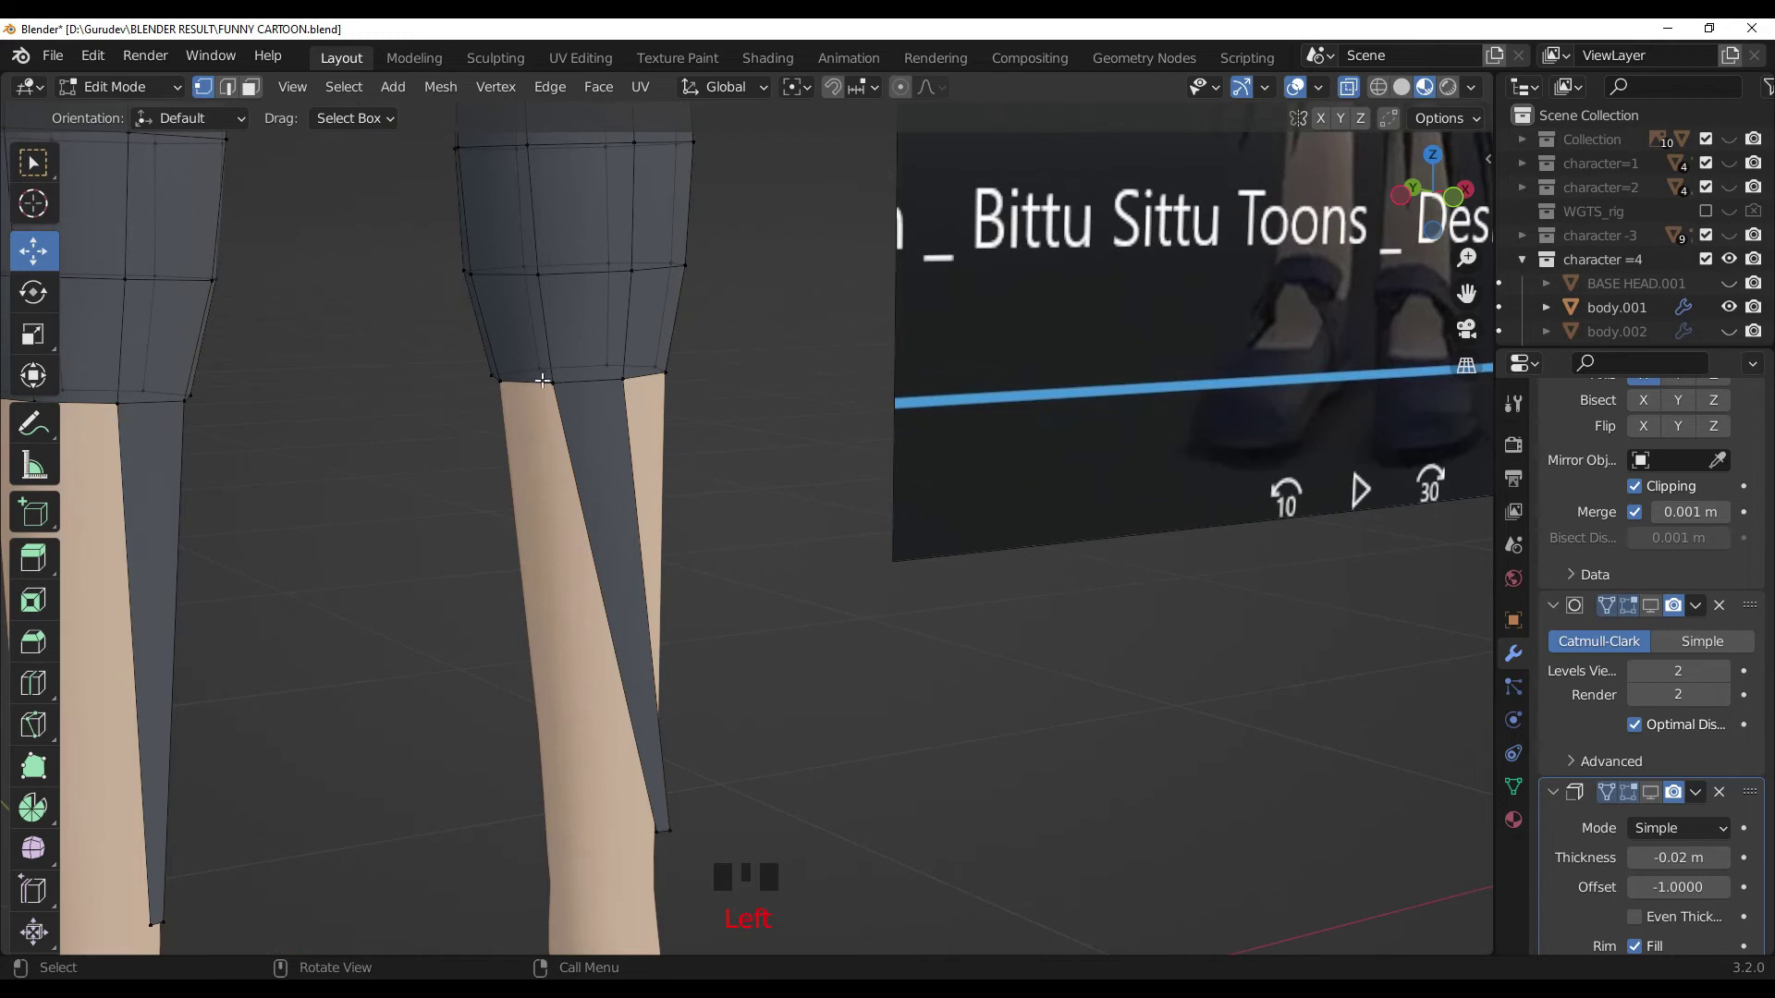
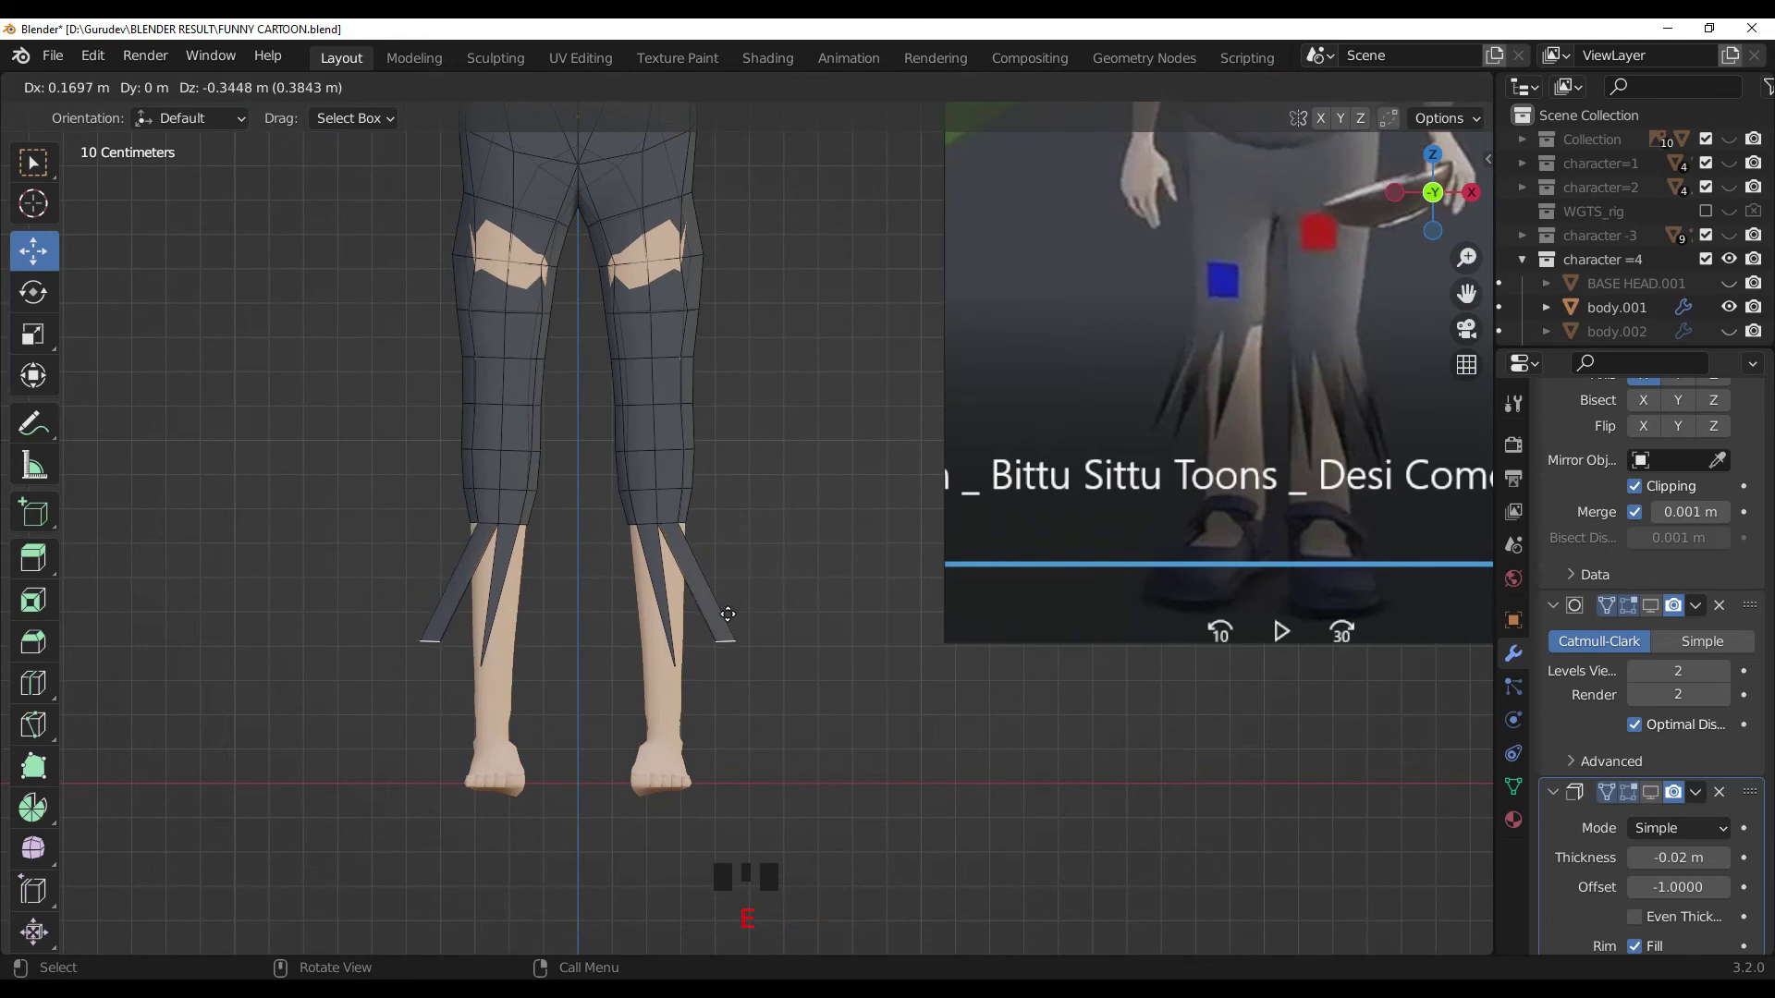
key("s")
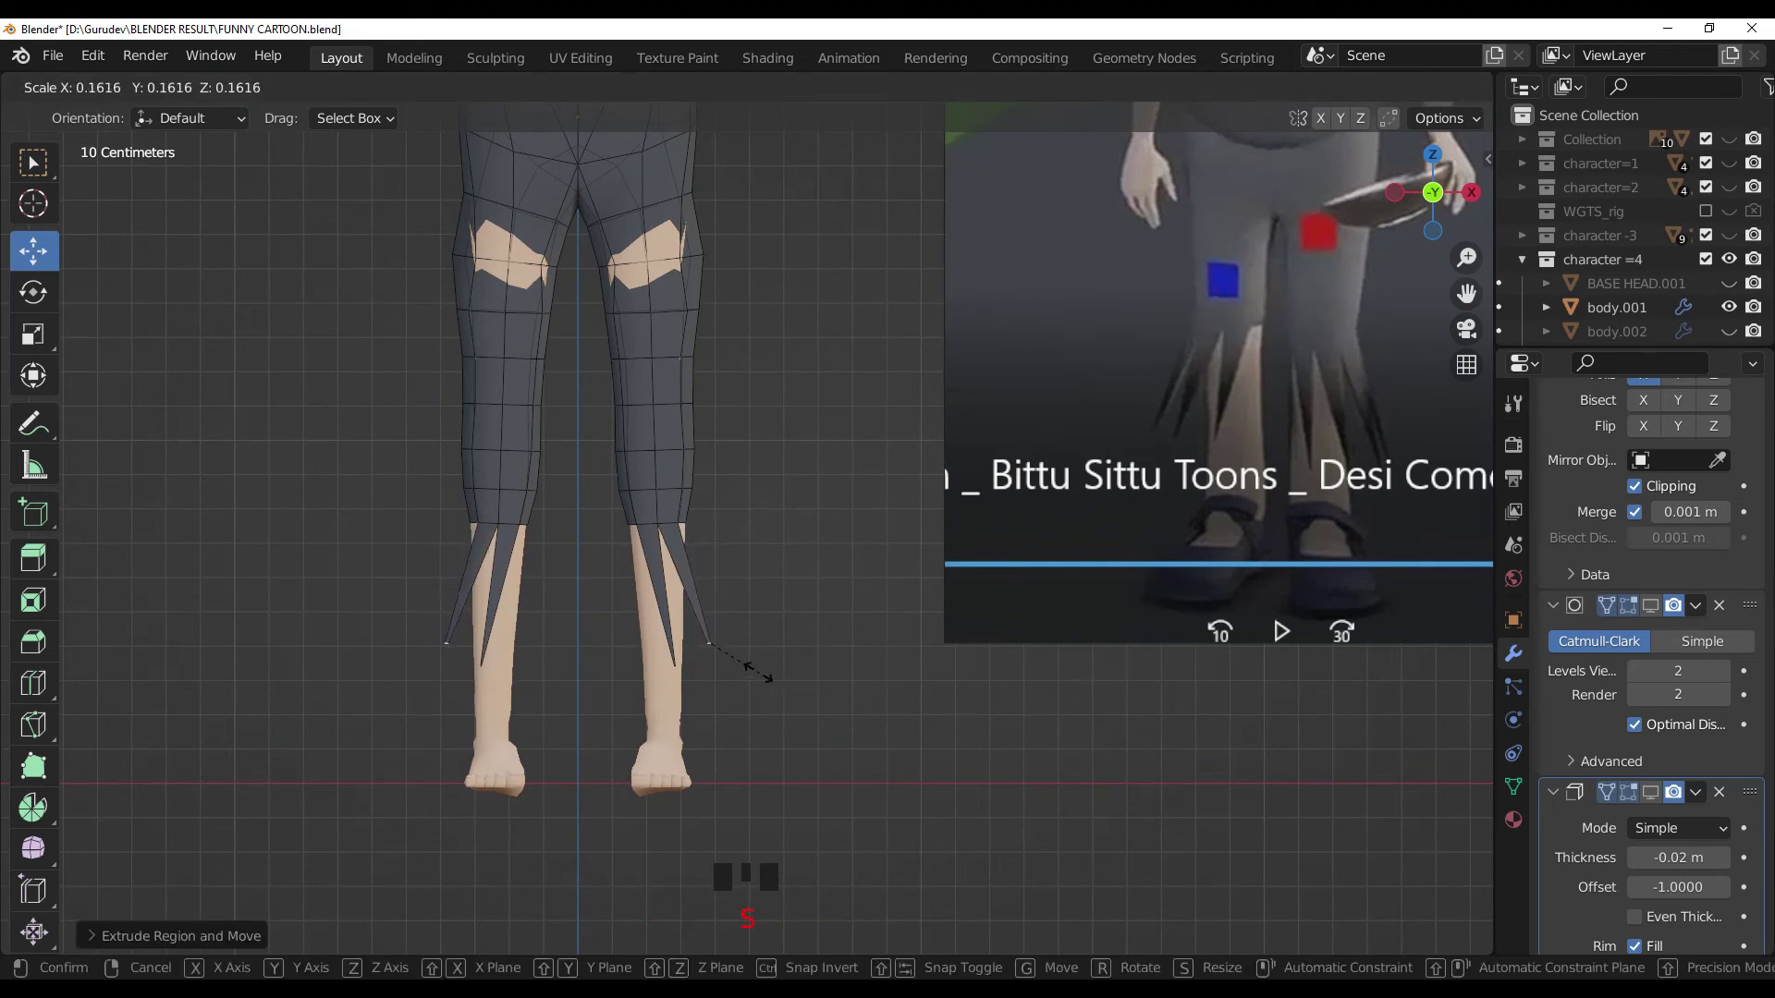
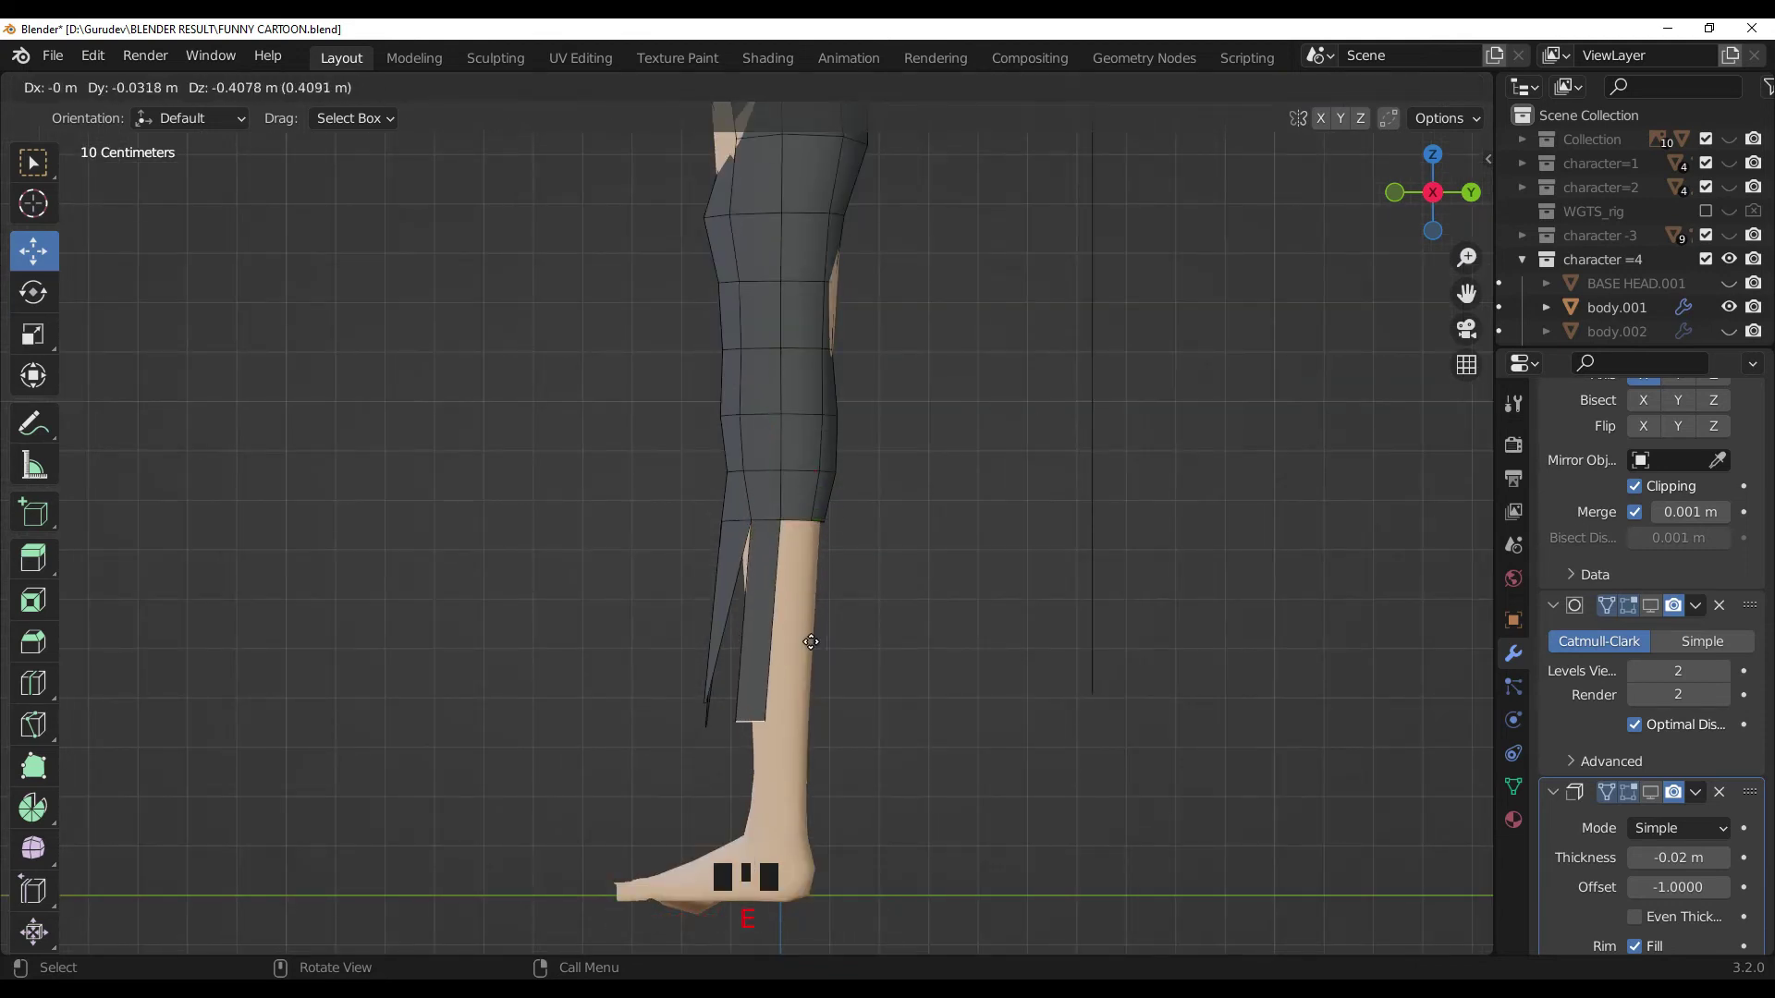
Step: Taper another hem strip to a point and pick side and back hem vertices, undoing a wrong selection
key("s")
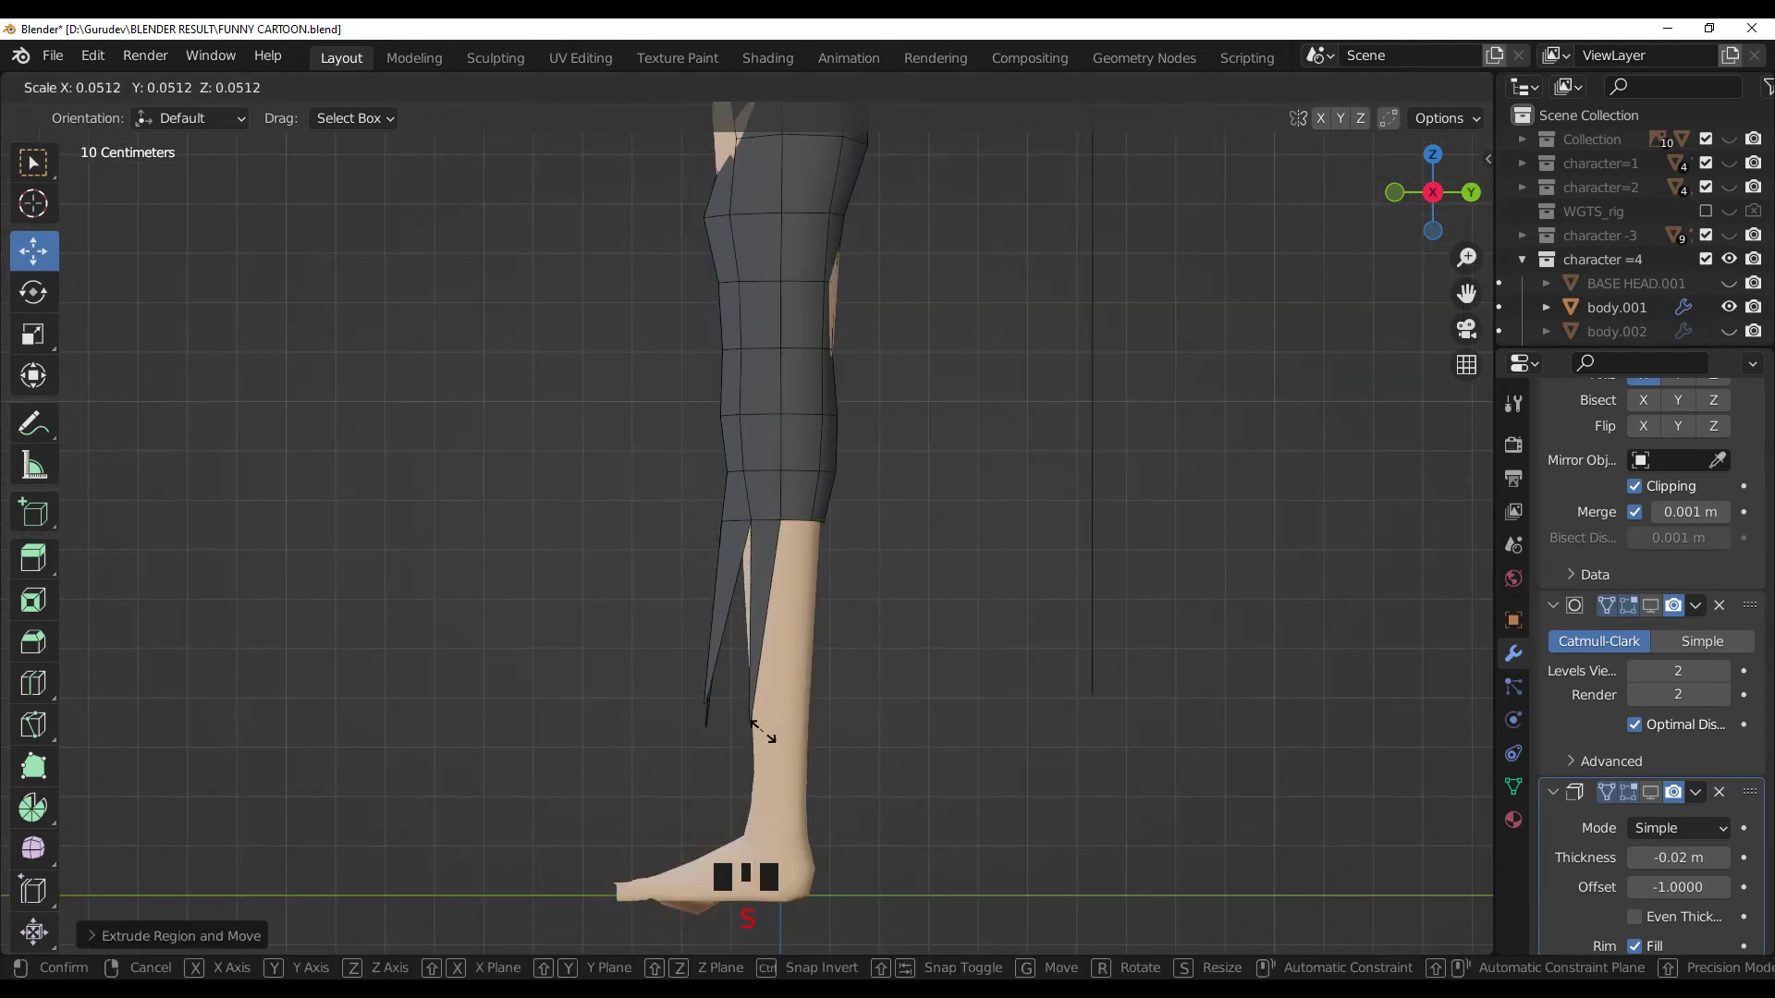
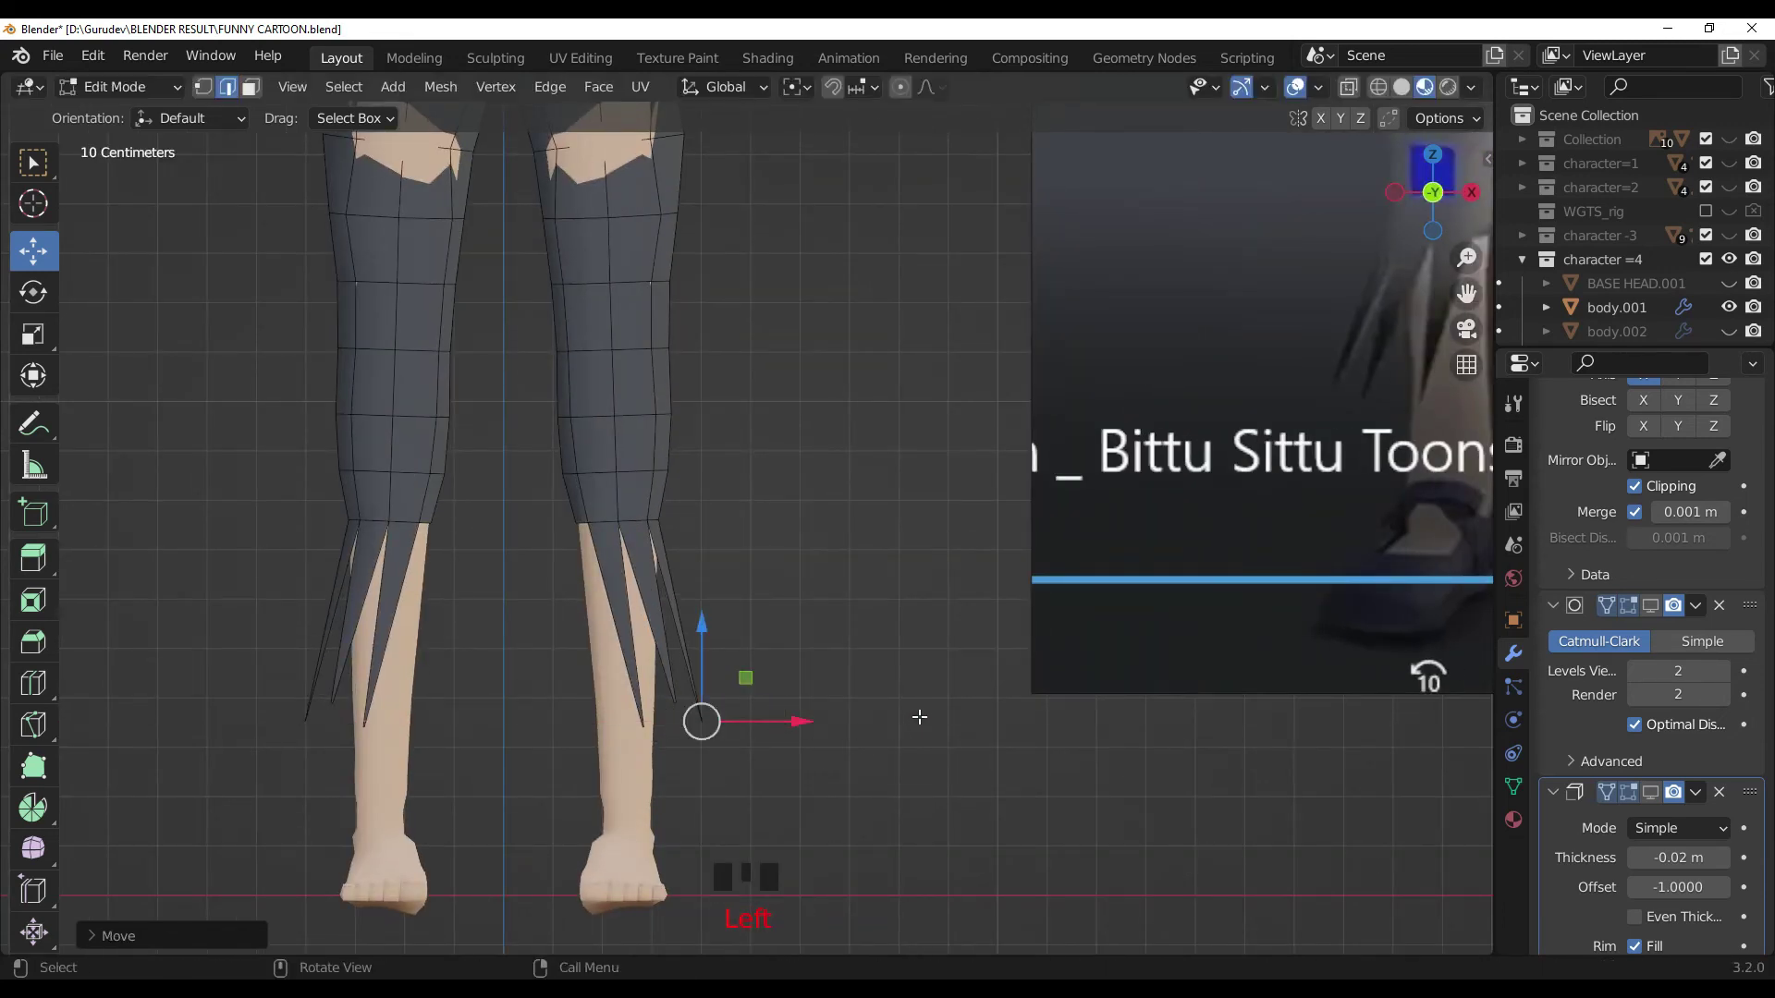
left_click_drag(978, 708, 929, 711)
key("KP_1")
left_click(794, 722)
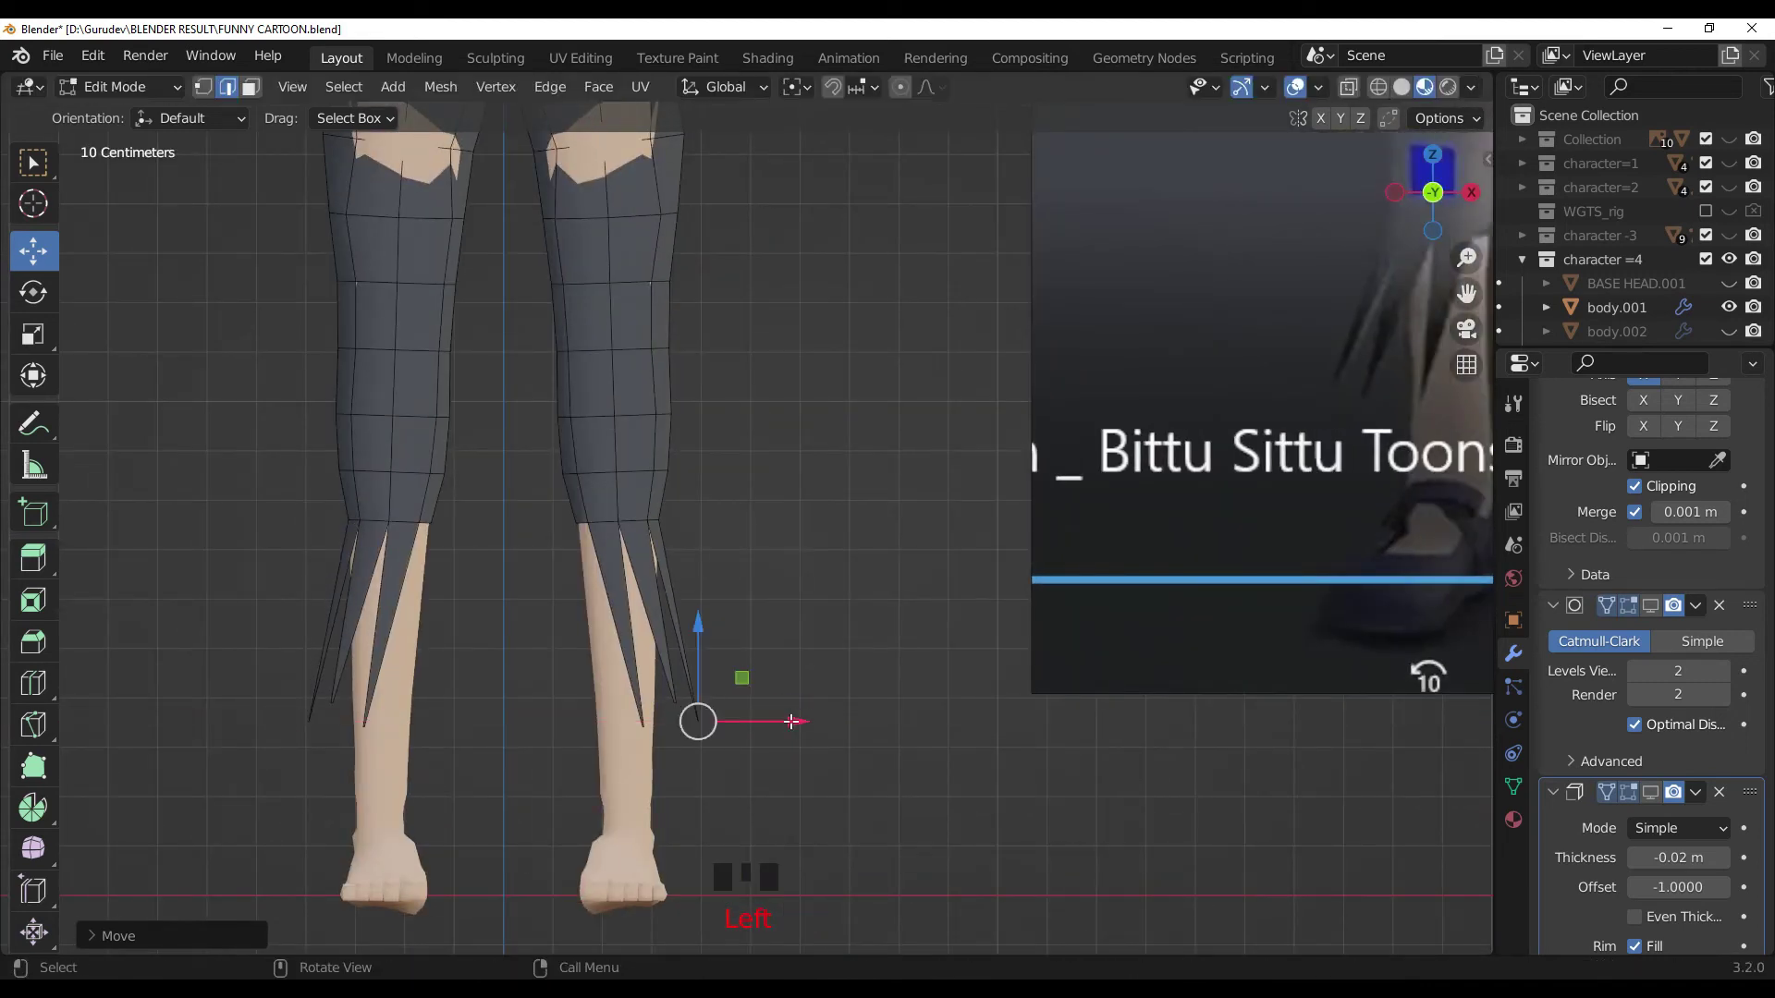
key("KP_3")
left_click(1050, 704)
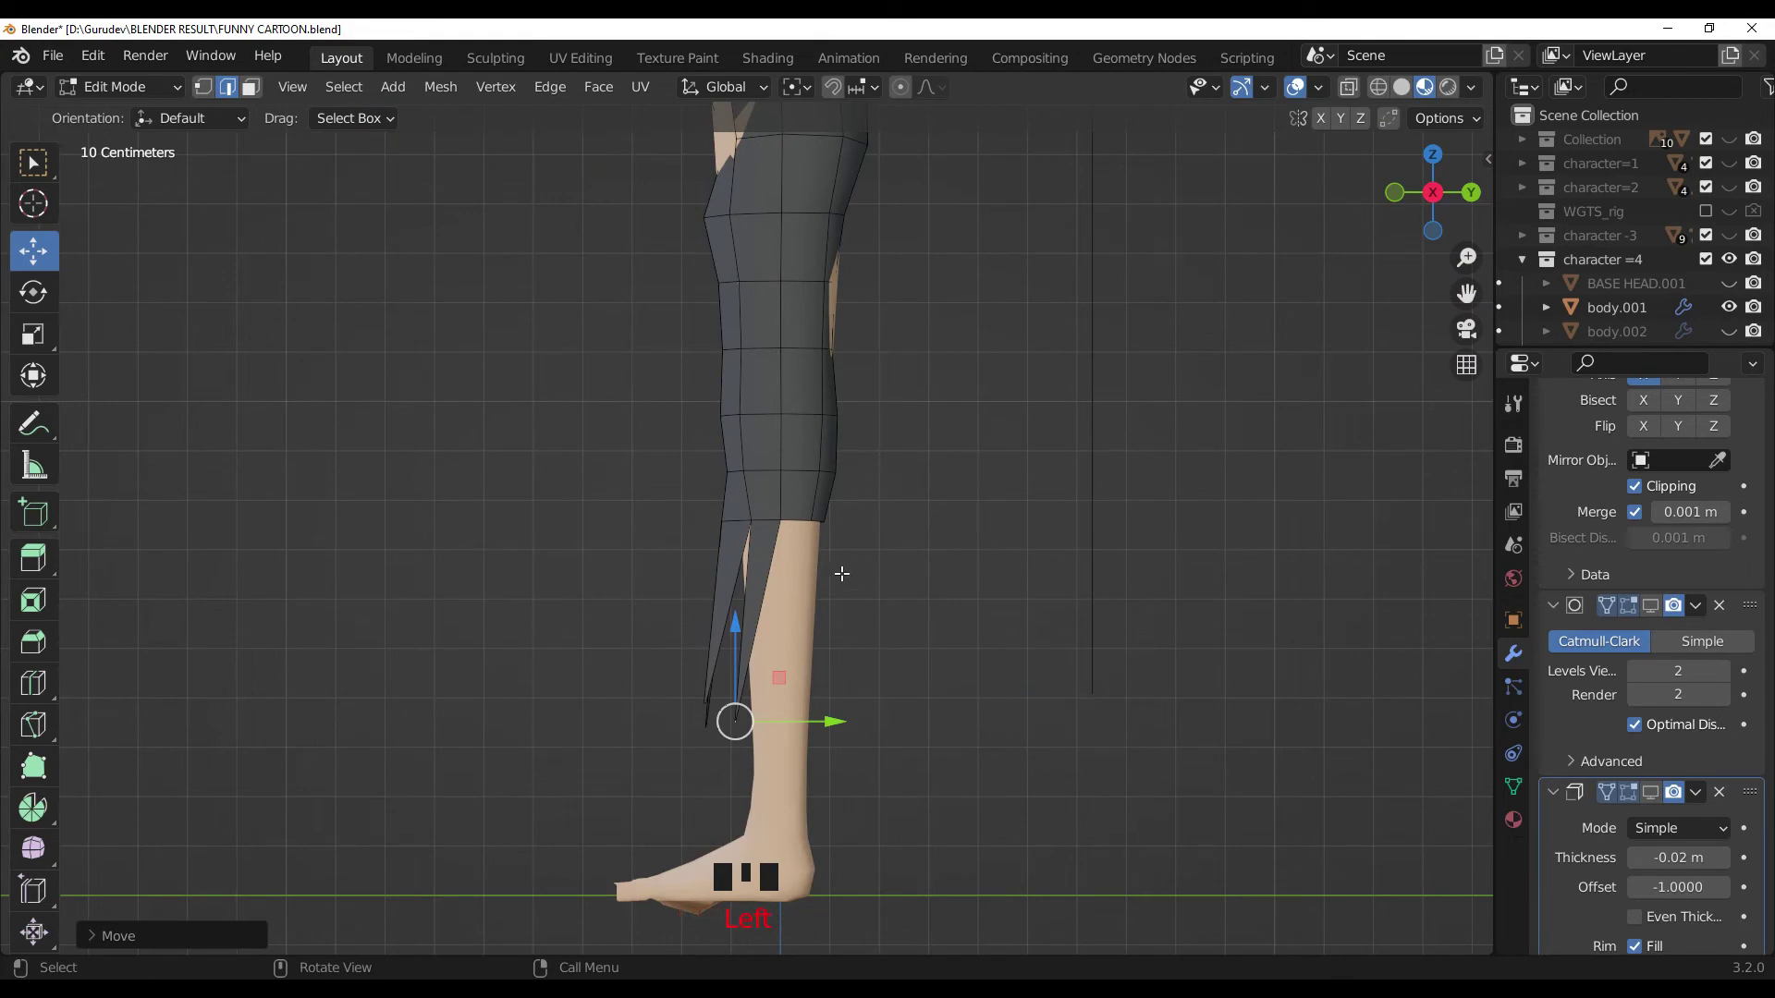
left_click(800, 520)
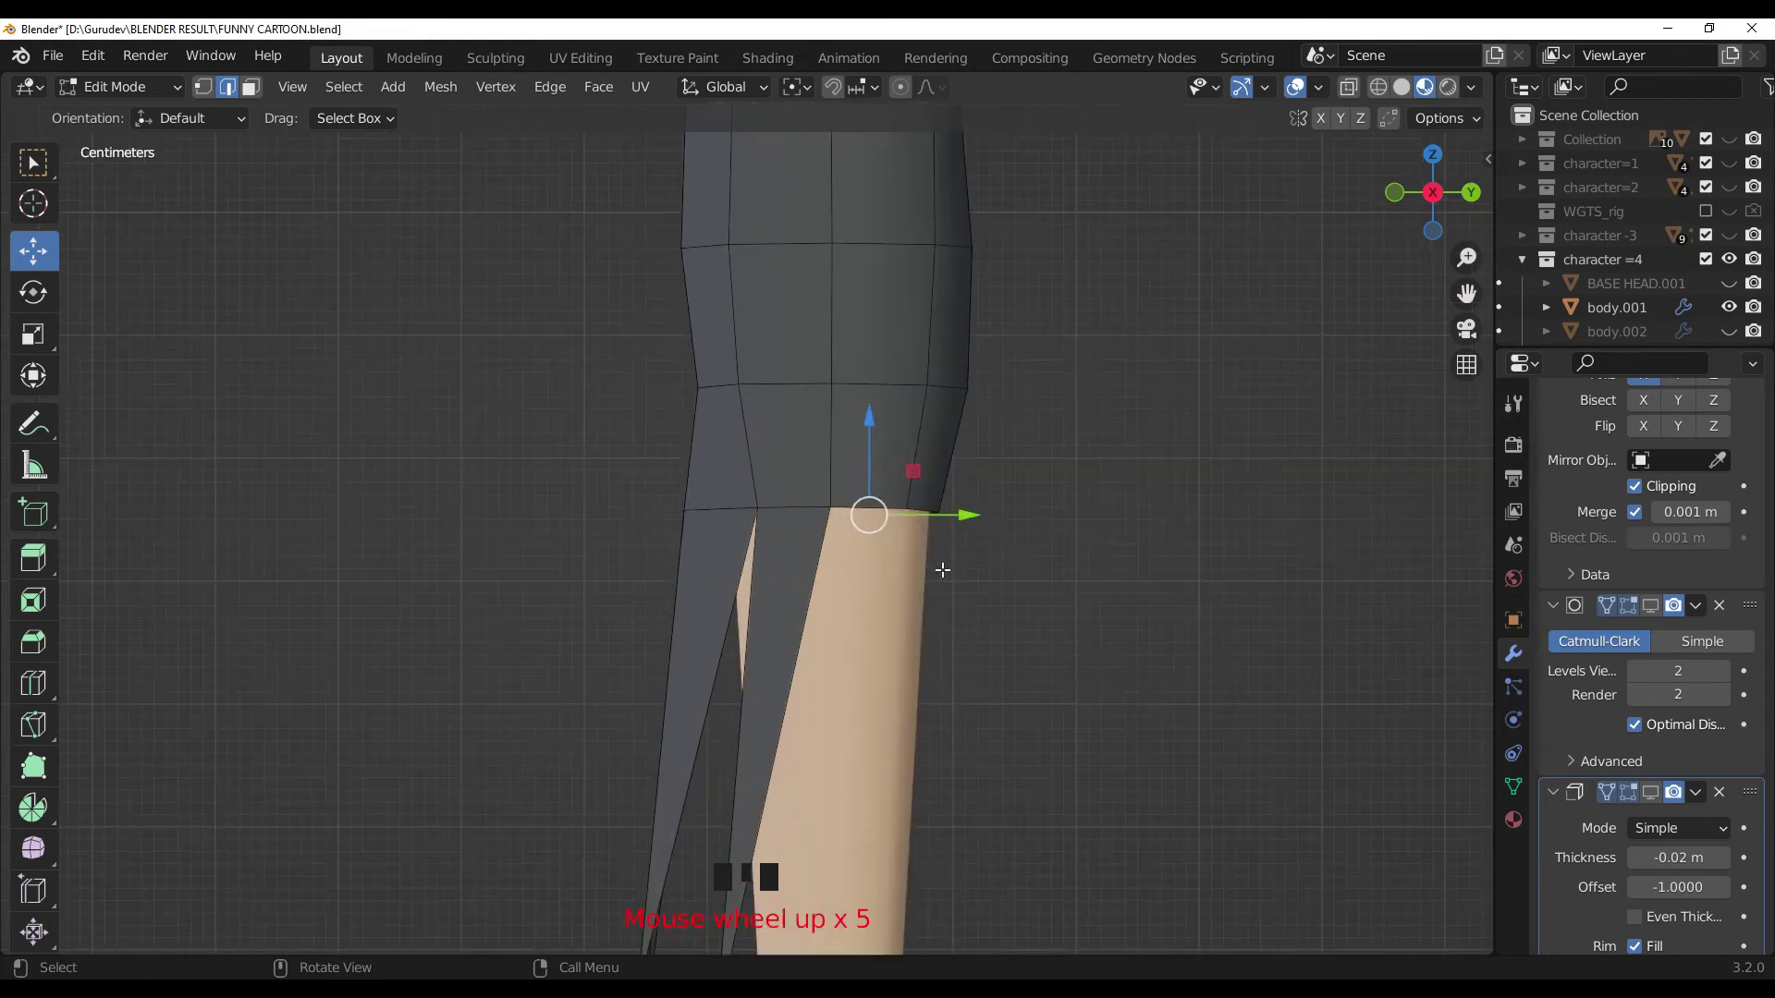
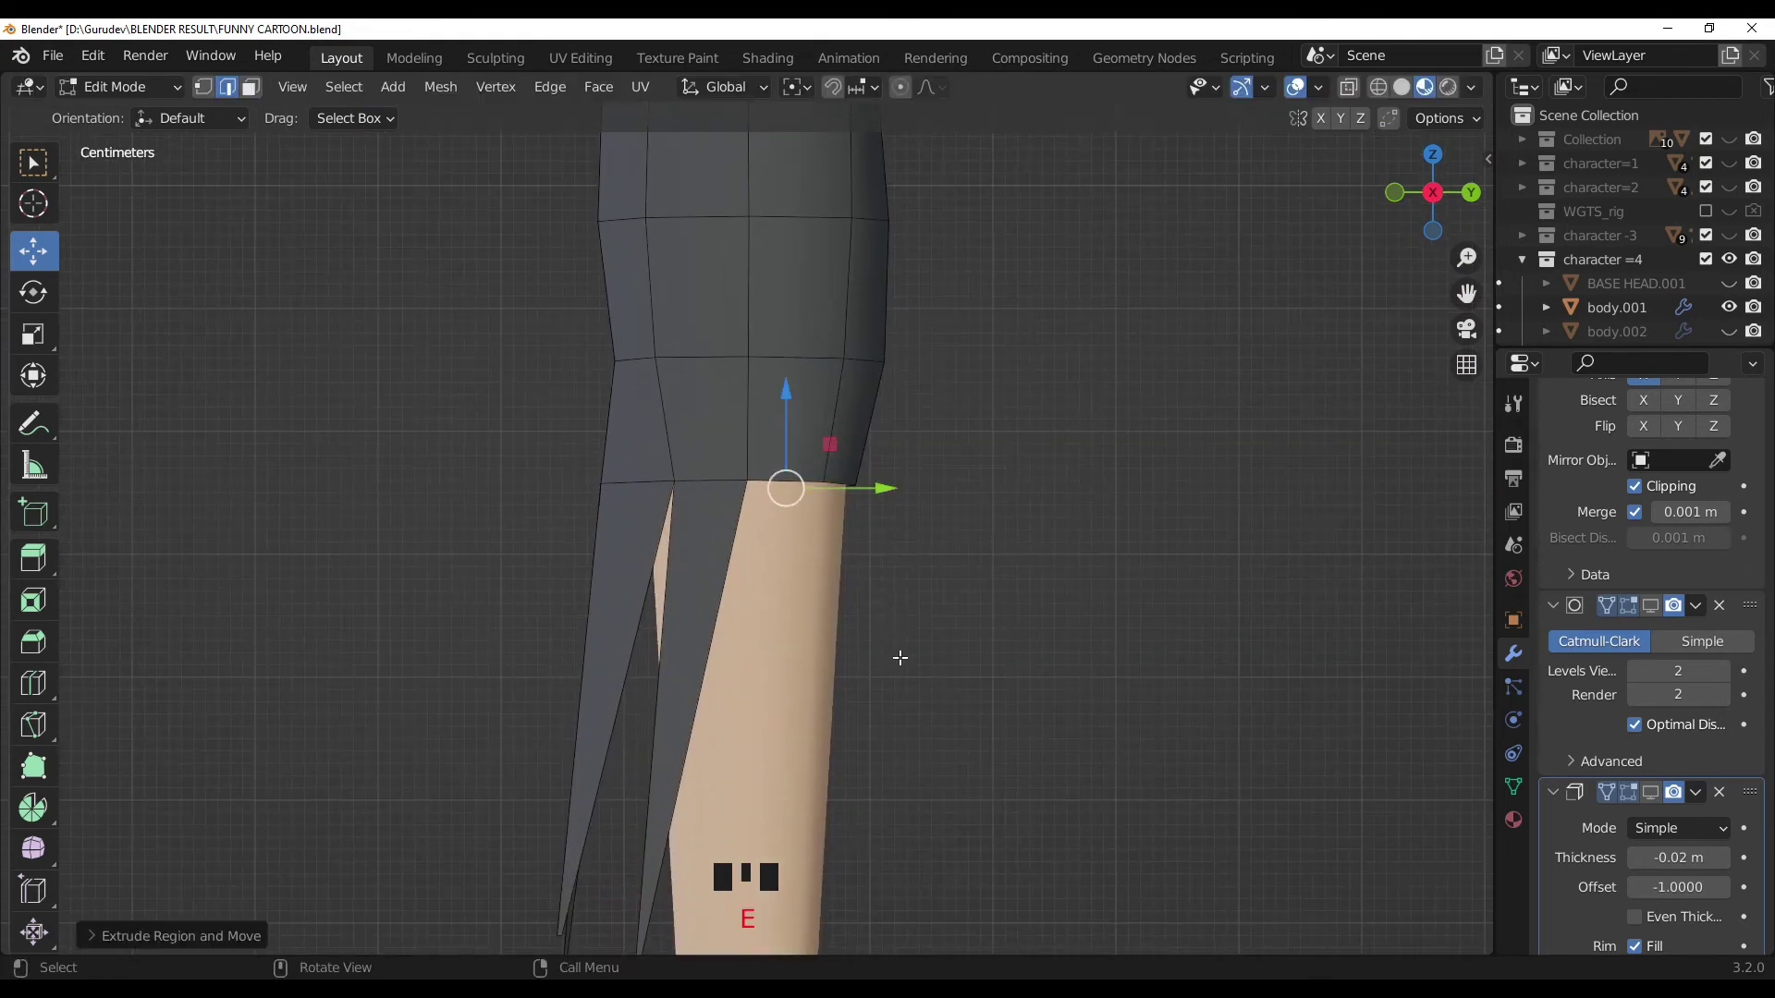
key("ctrl+z")
key("ctrl+z")
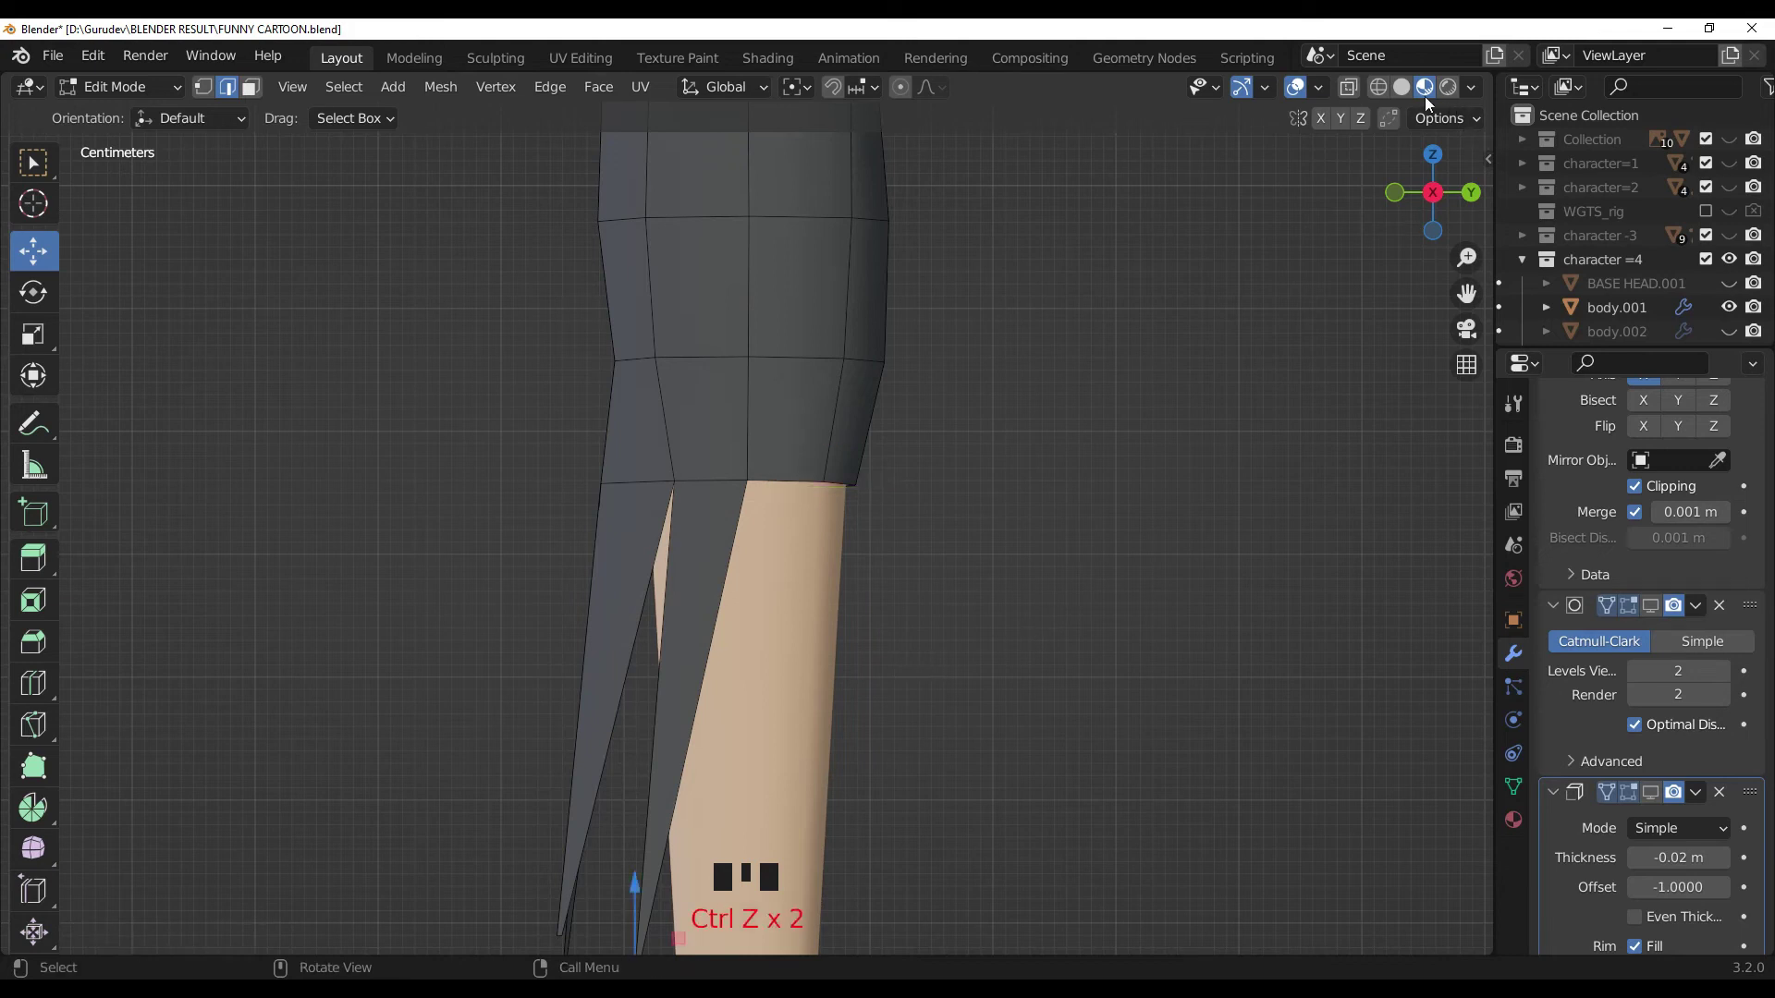
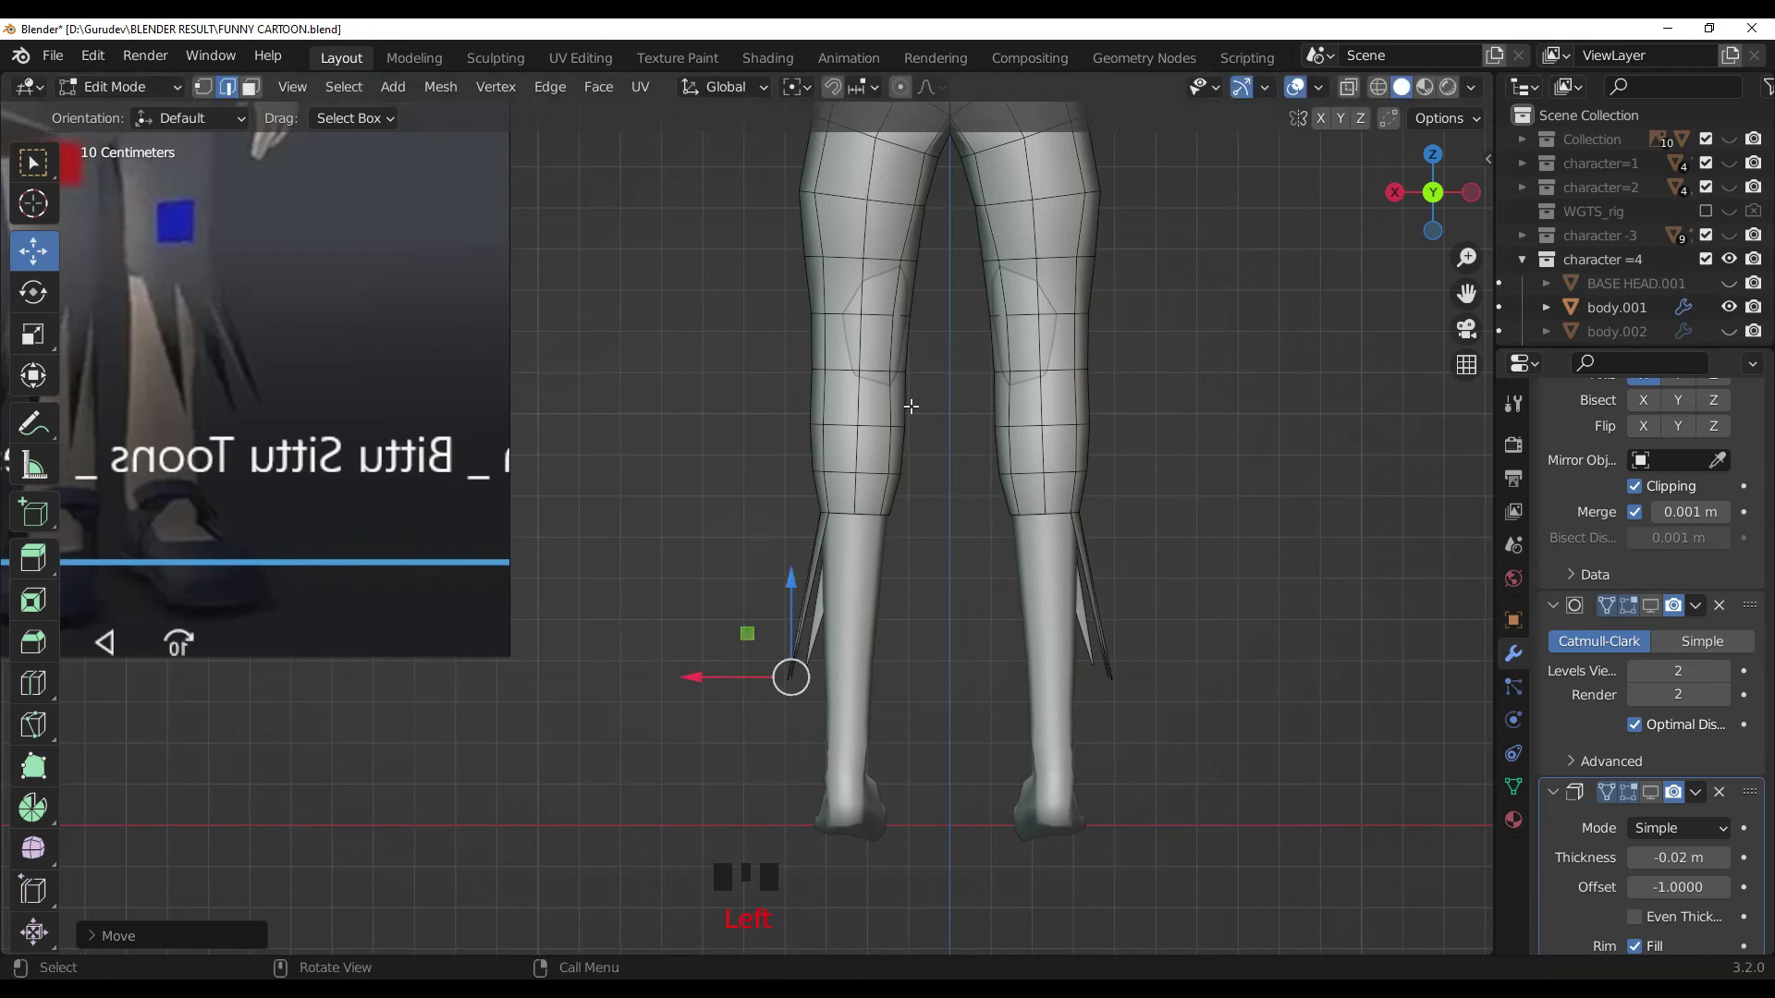
Step: Extrude several more strips down from both hems and taper each into a pointed spike
left_click(879, 558)
scroll("up", 3)
key("e")
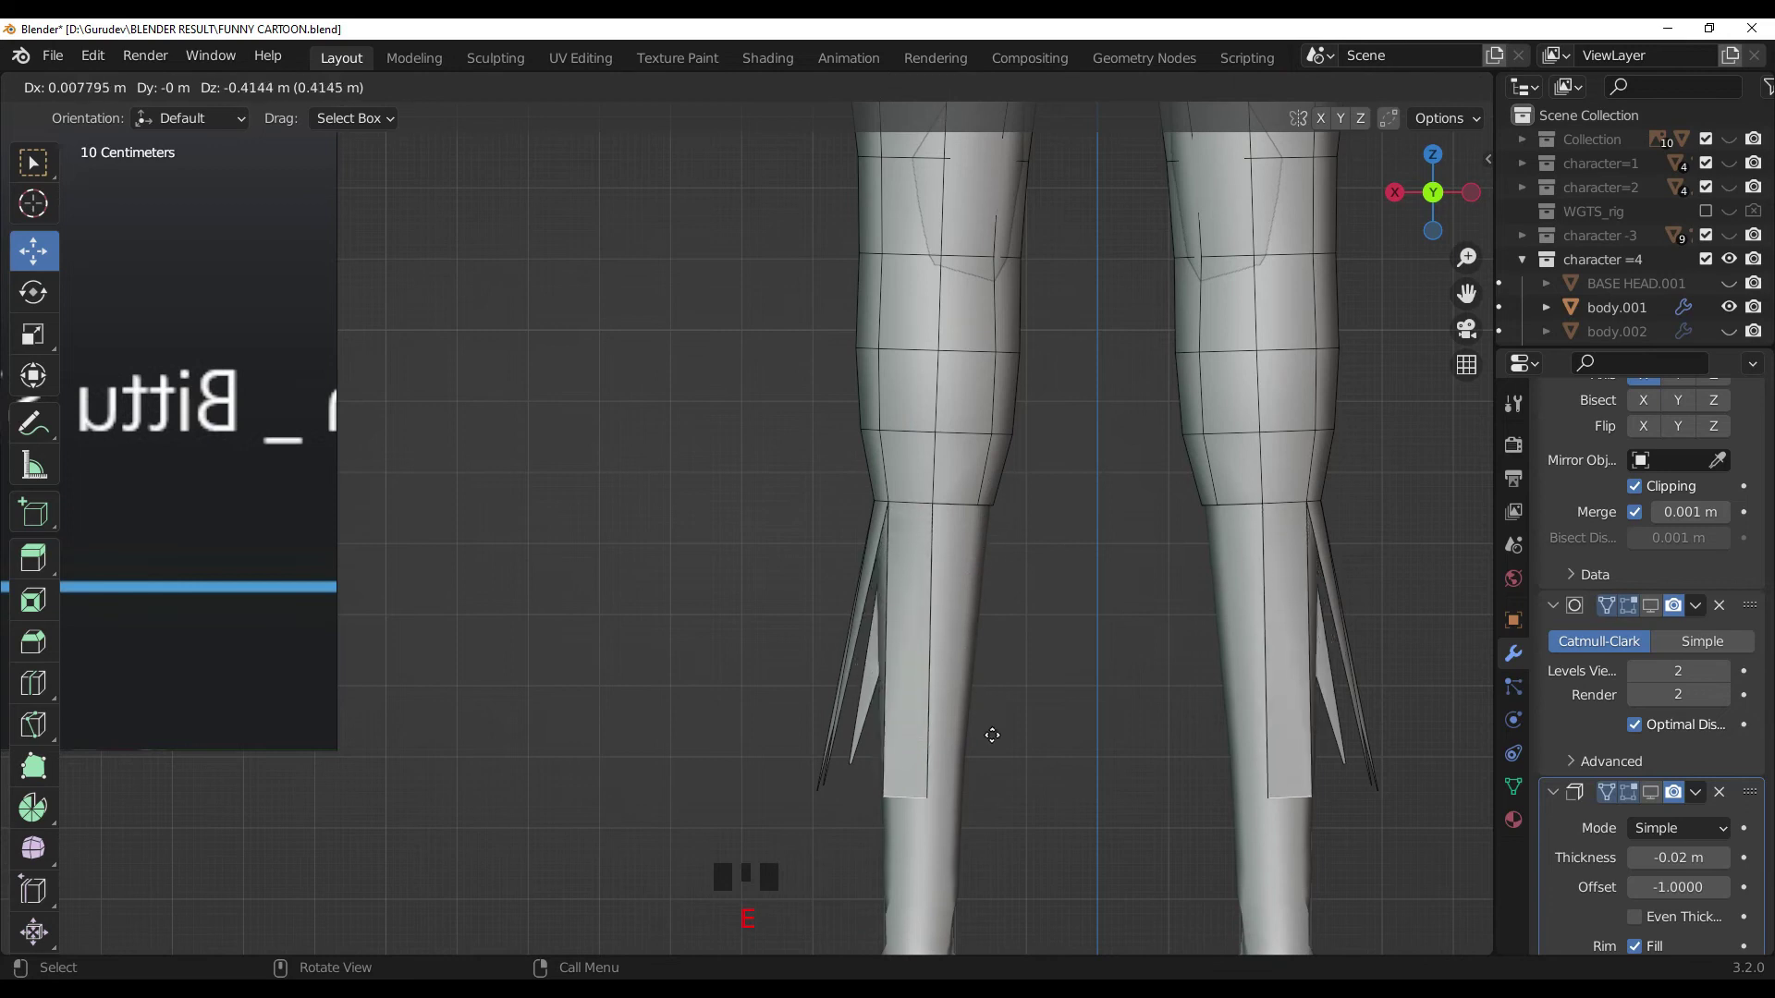
key("s")
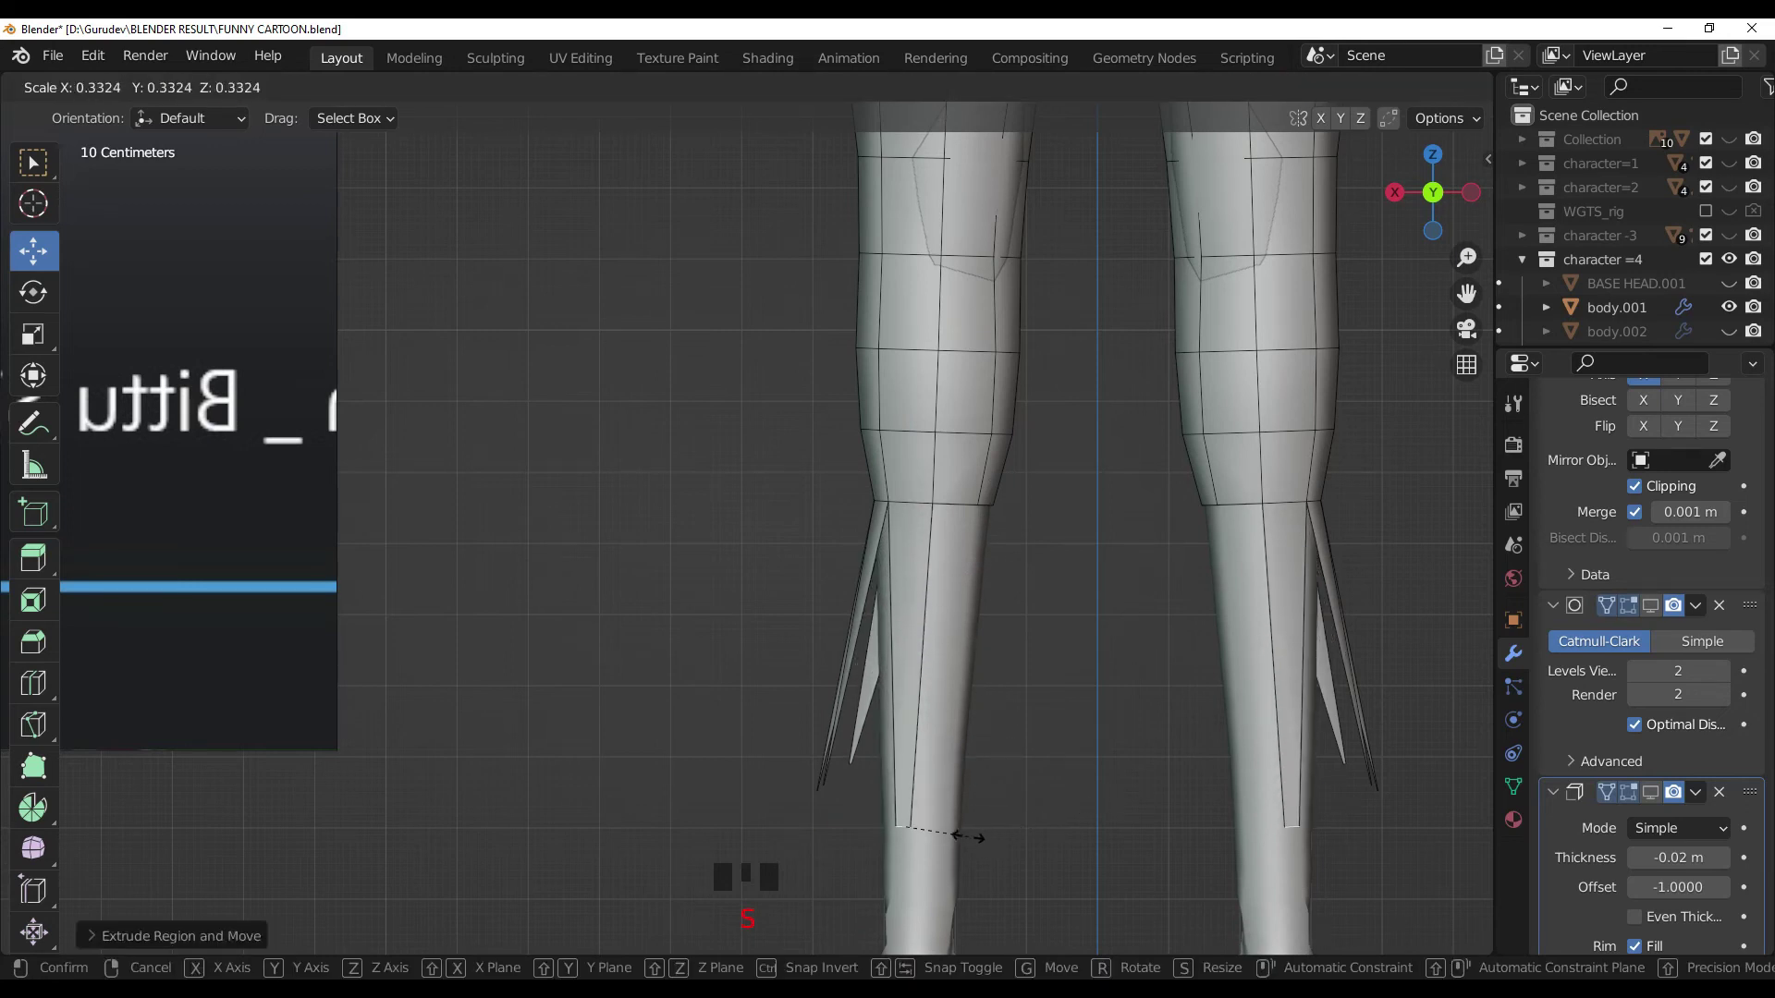
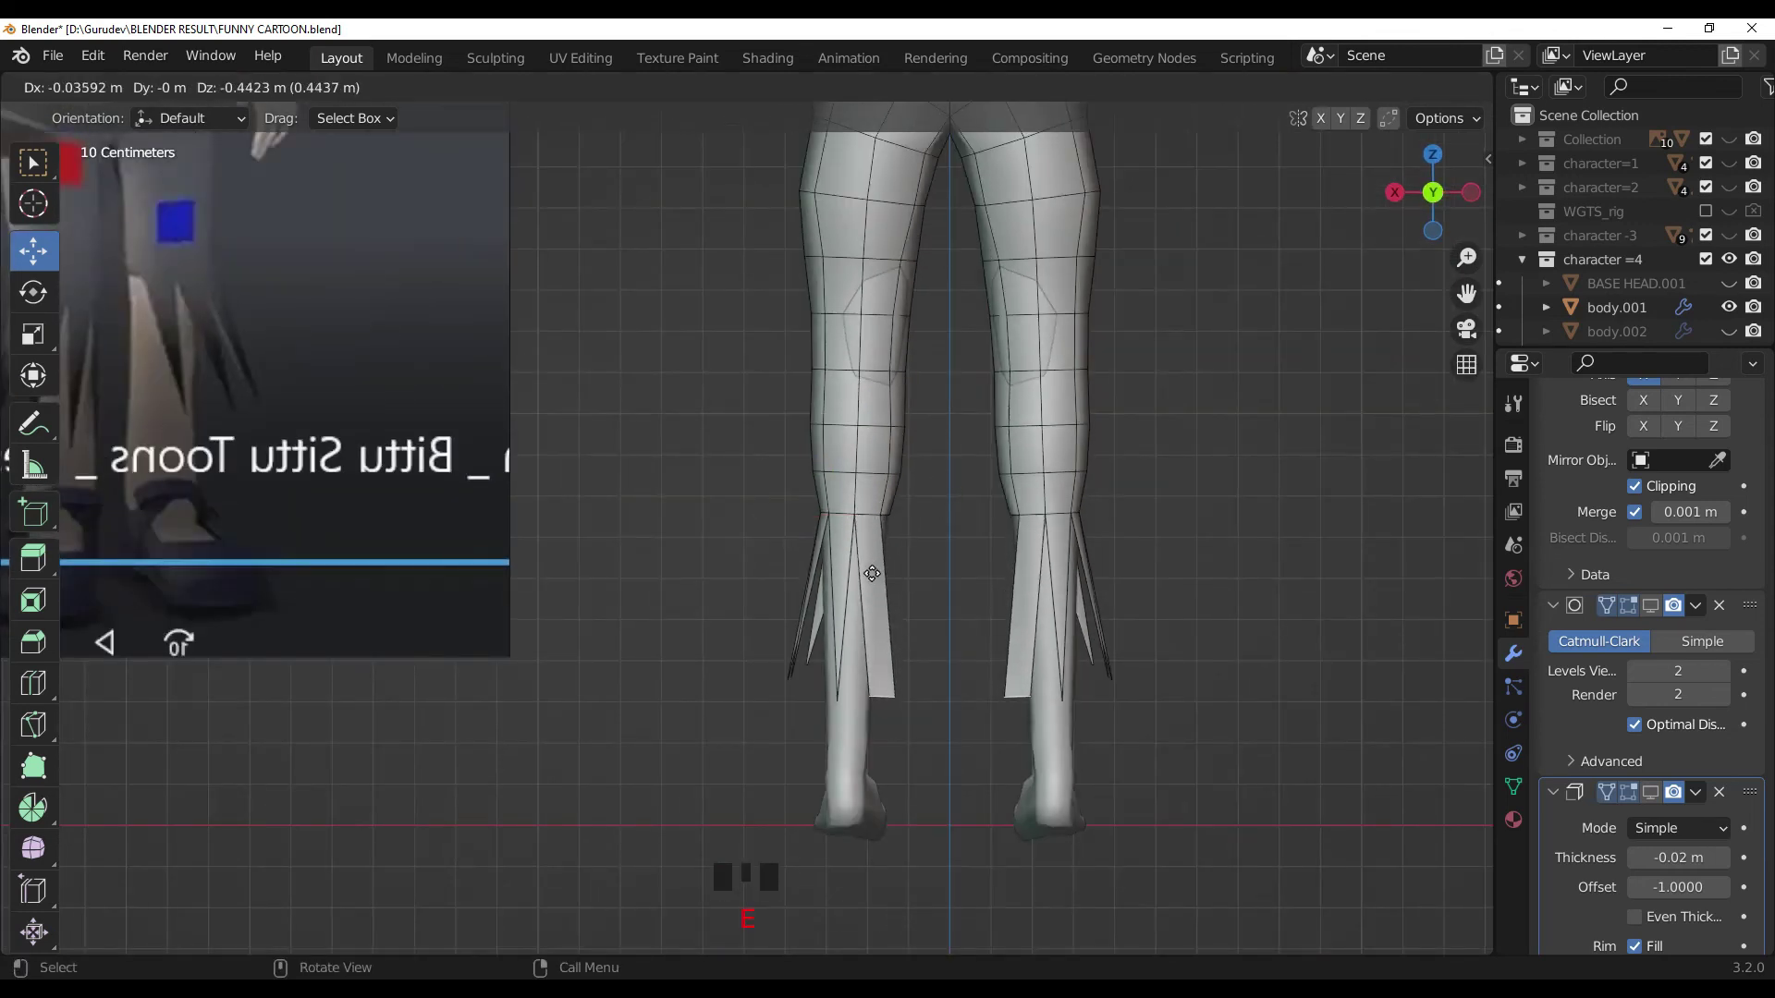
key("s")
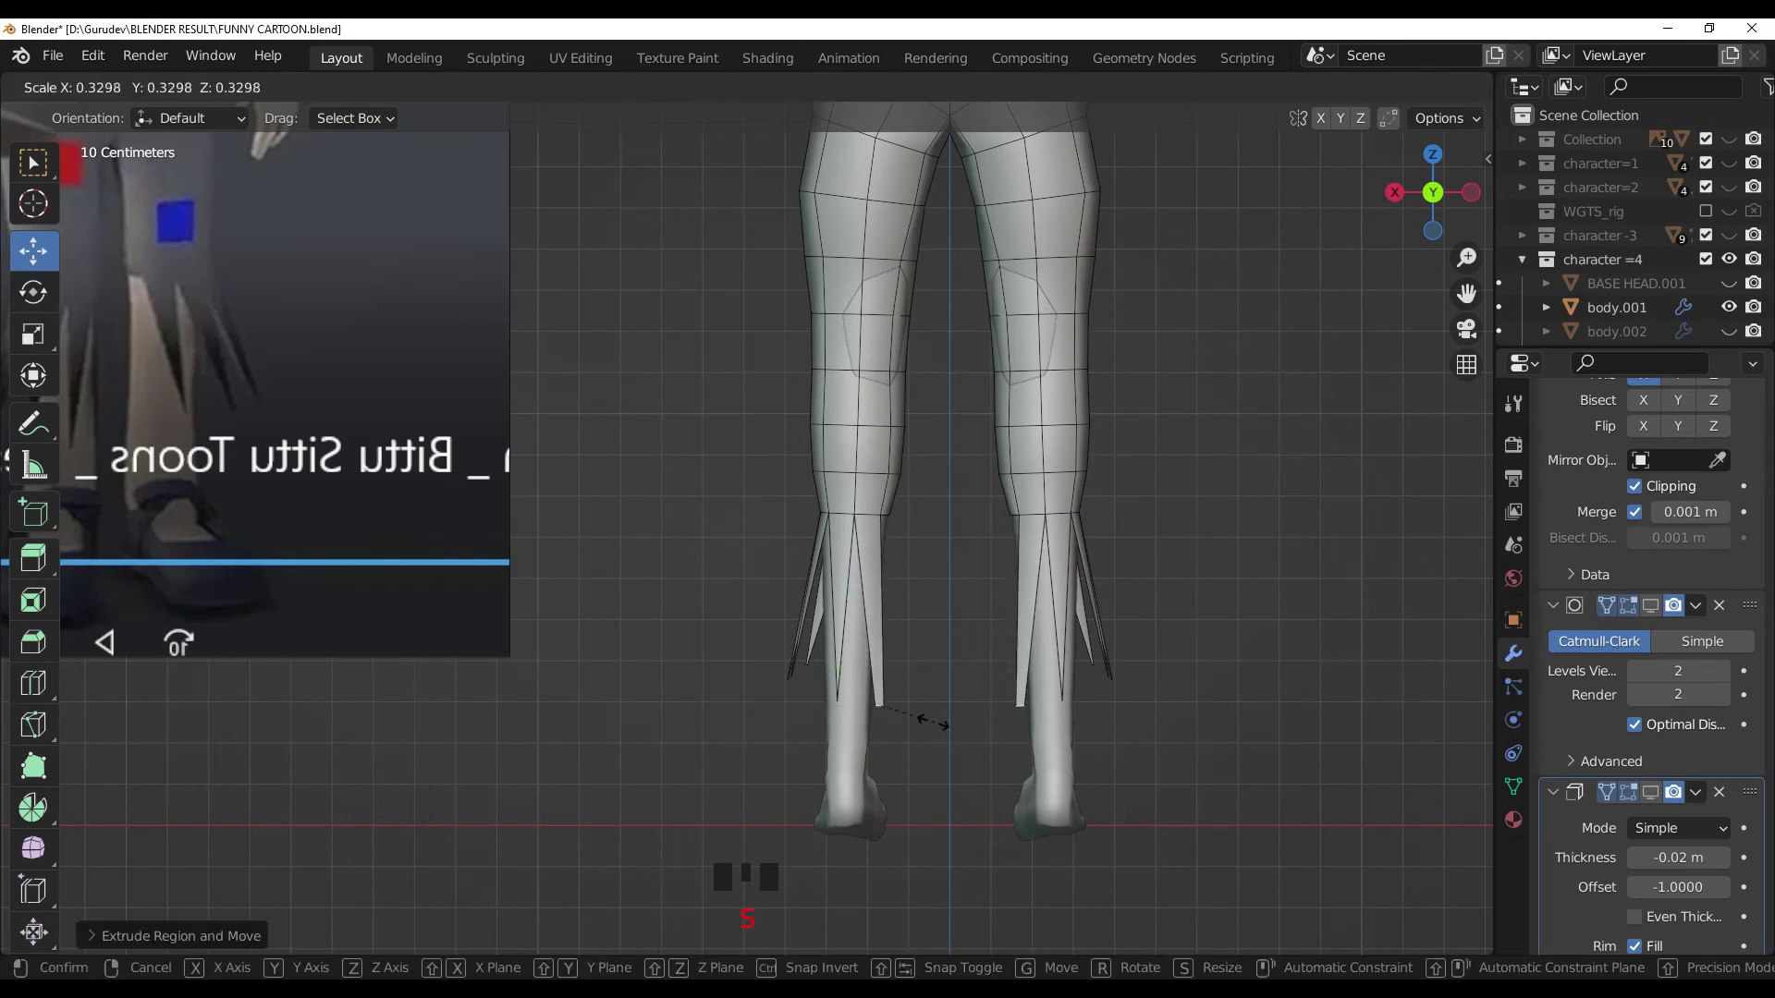
key("s")
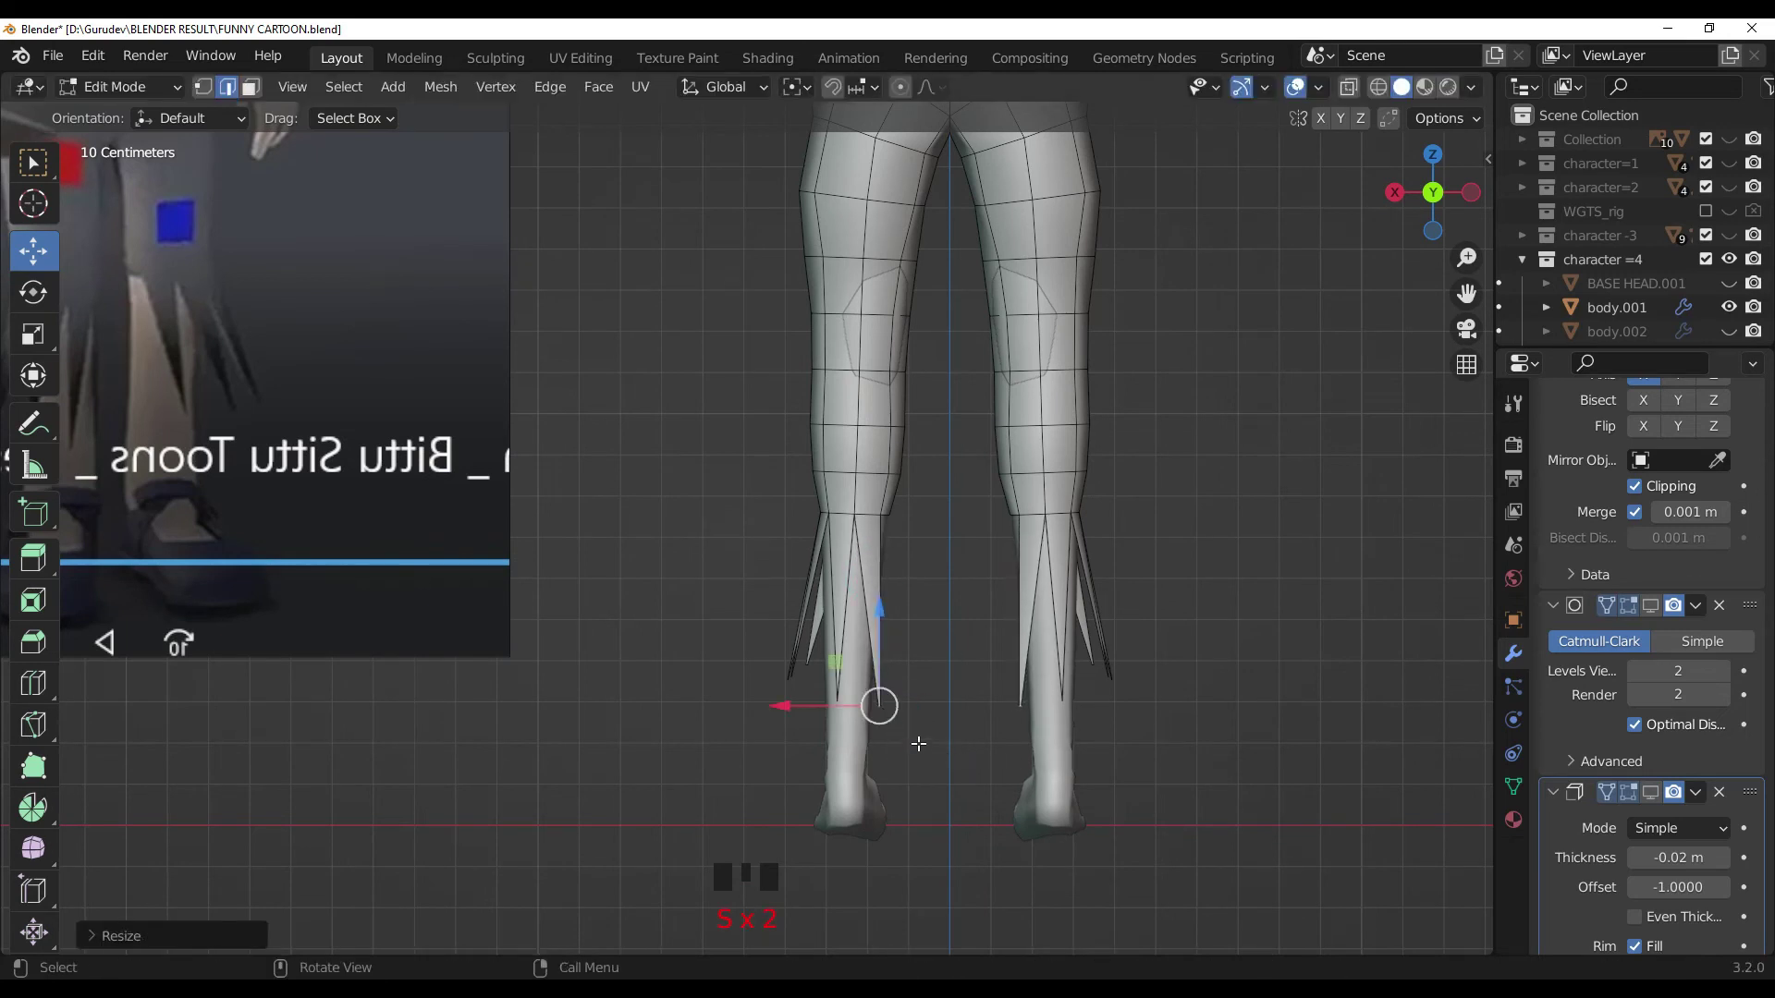
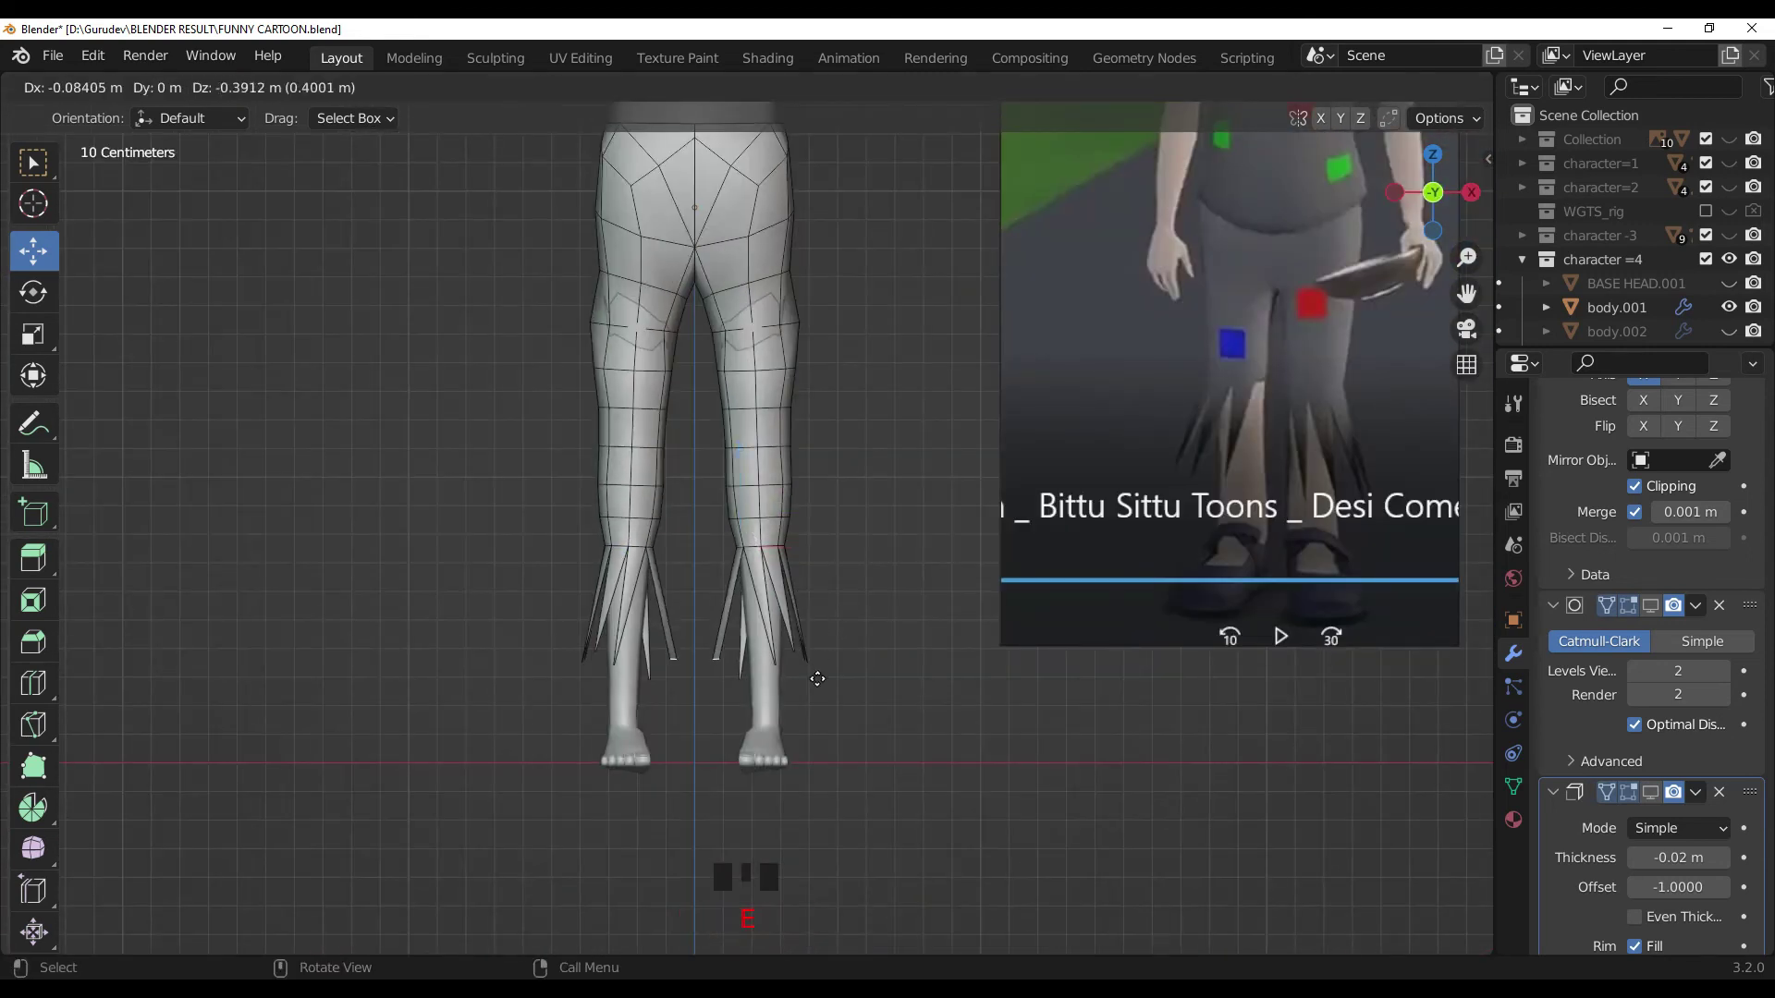
key("s")
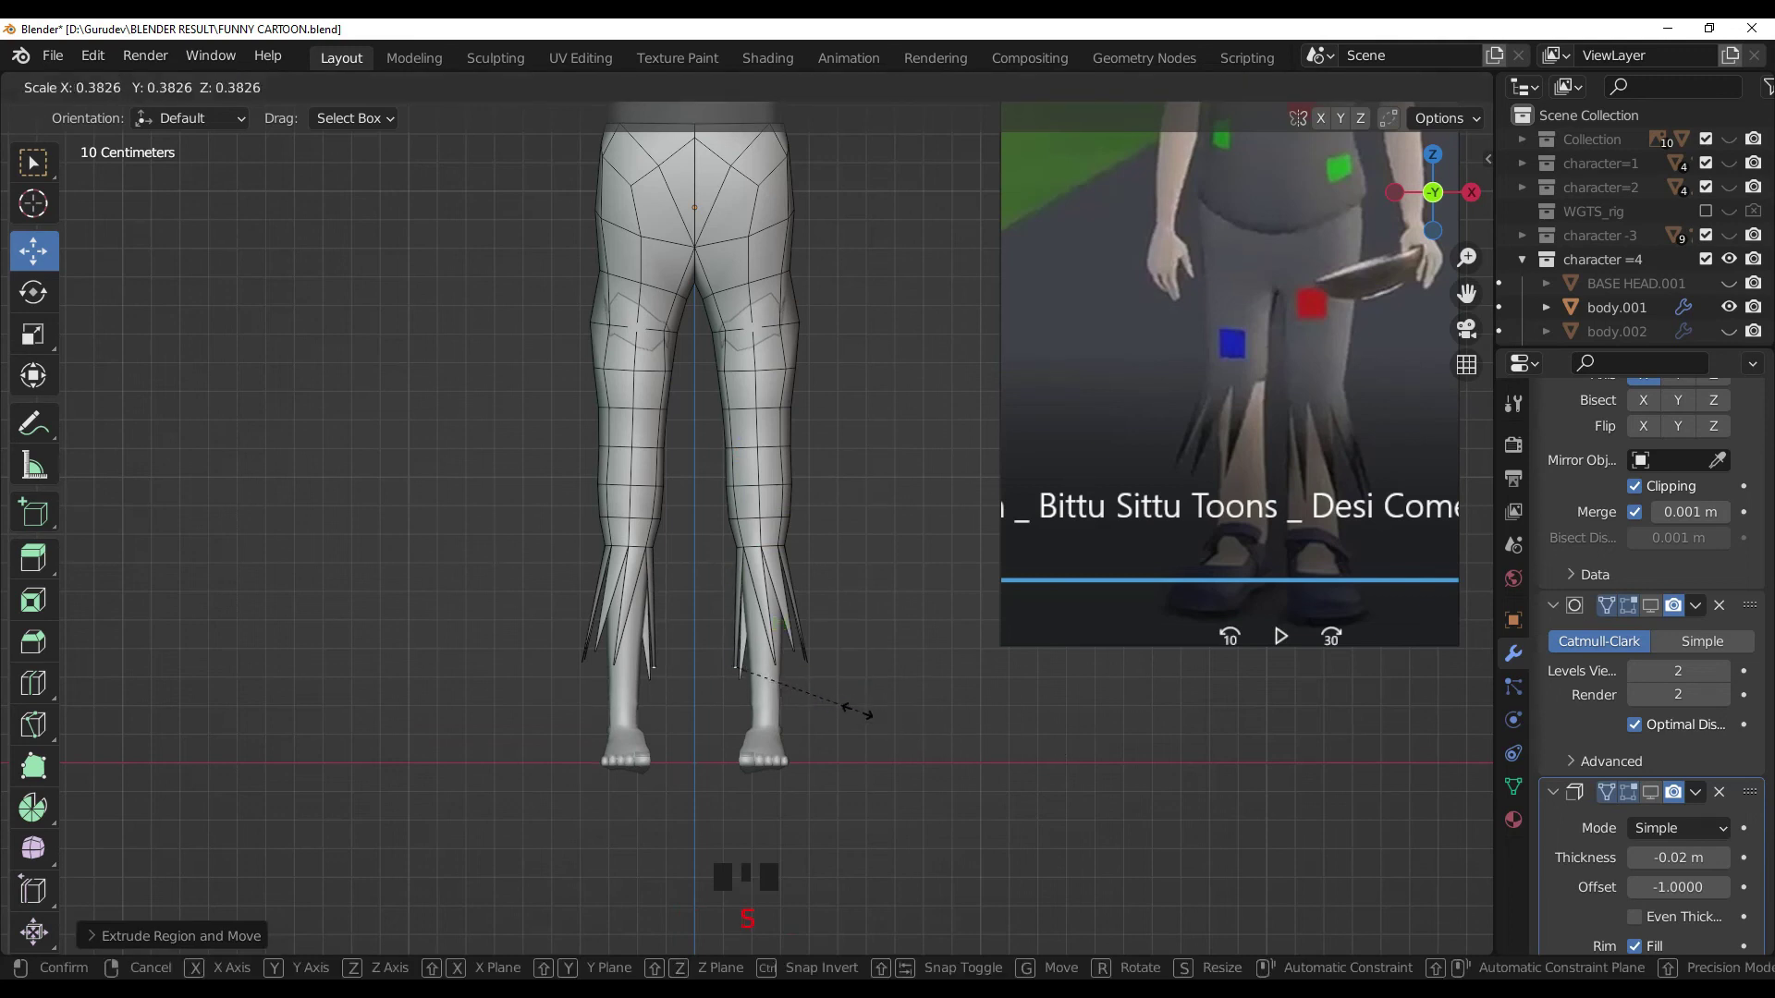
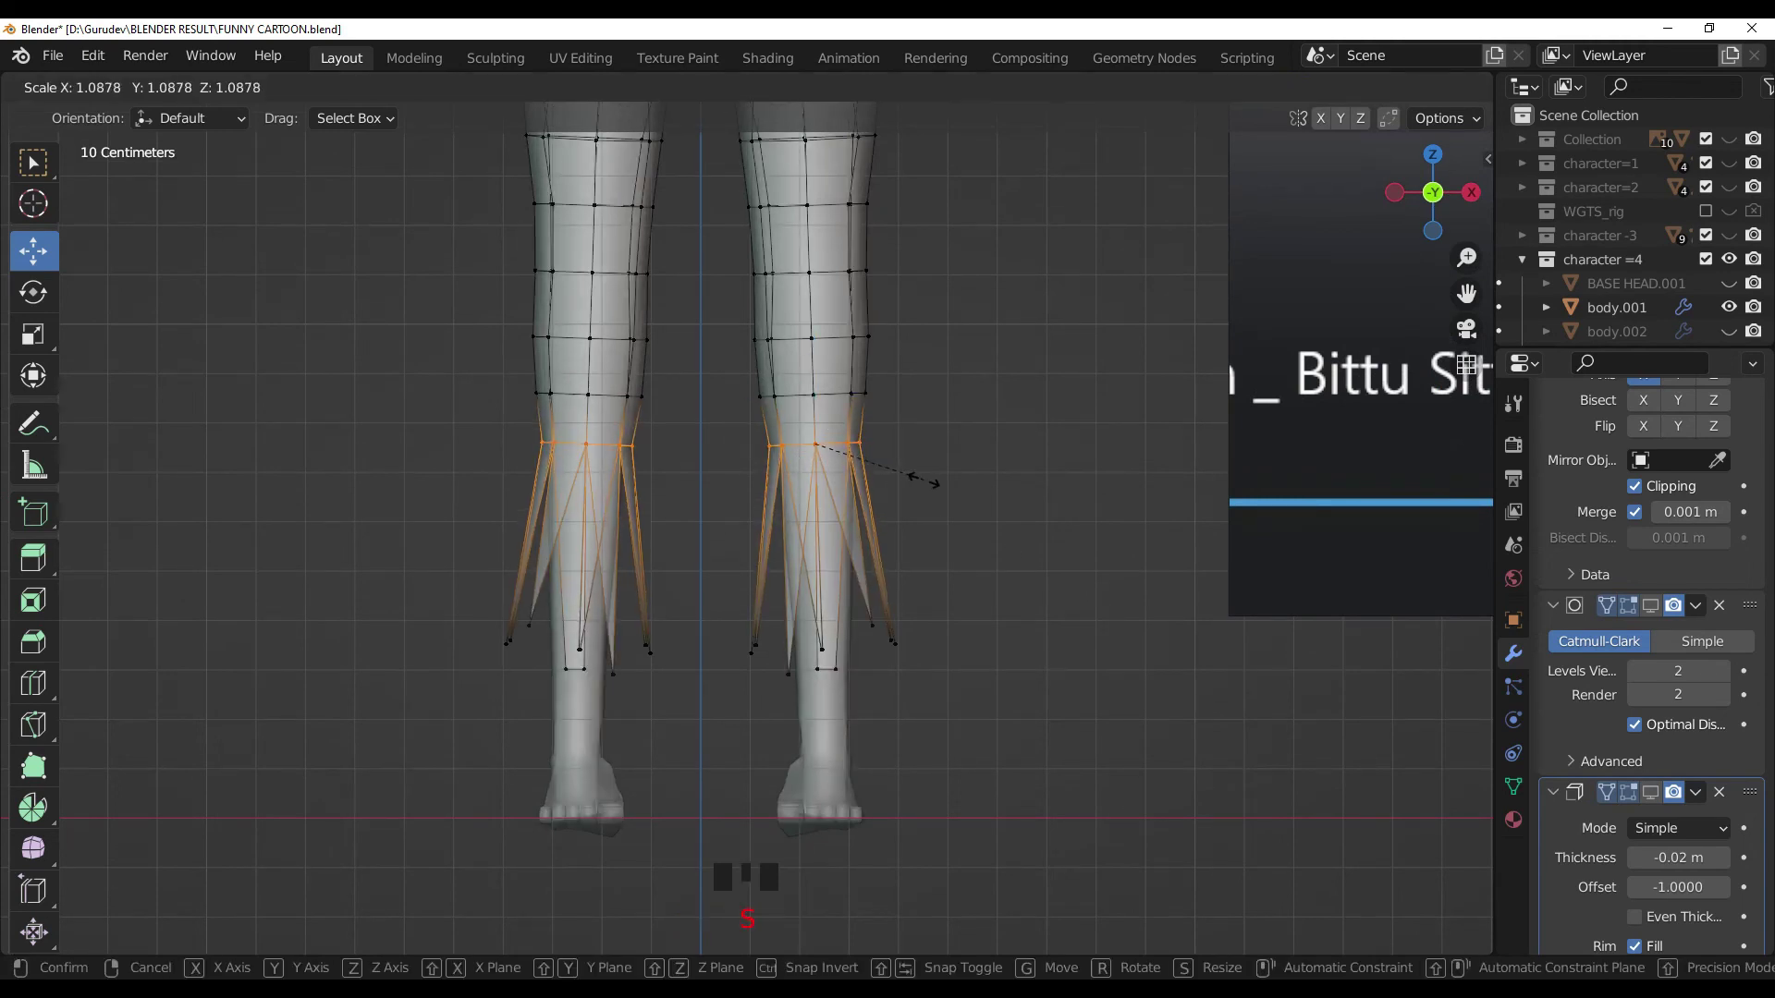
Step: Slightly widen the spike bases and review the pants in Object Mode
left_click(1063, 564)
key("Tab")
left_click(1062, 611)
left_click(1433, 91)
scroll("down", 3)
scroll("down", 3)
middle_click(968, 614)
scroll("up", 3)
left_click_drag(1055, 675, 844, 446)
left_click(844, 446)
Step: Make a final small scale tweak to a hem spike in Edit Mode and return to Object Mode
key("Tab")
scroll("up", 3)
left_click_drag(1045, 395, 1100, 193)
left_click(1100, 192)
key("s")
scroll("down", 3)
left_click_drag(1090, 391, 1020, 743)
key("KP_1")
key("Tab")
scroll("down", 3)
Step: Select the whole pants object and reframe the view around the finished spiky hems
left_click(1660, 787)
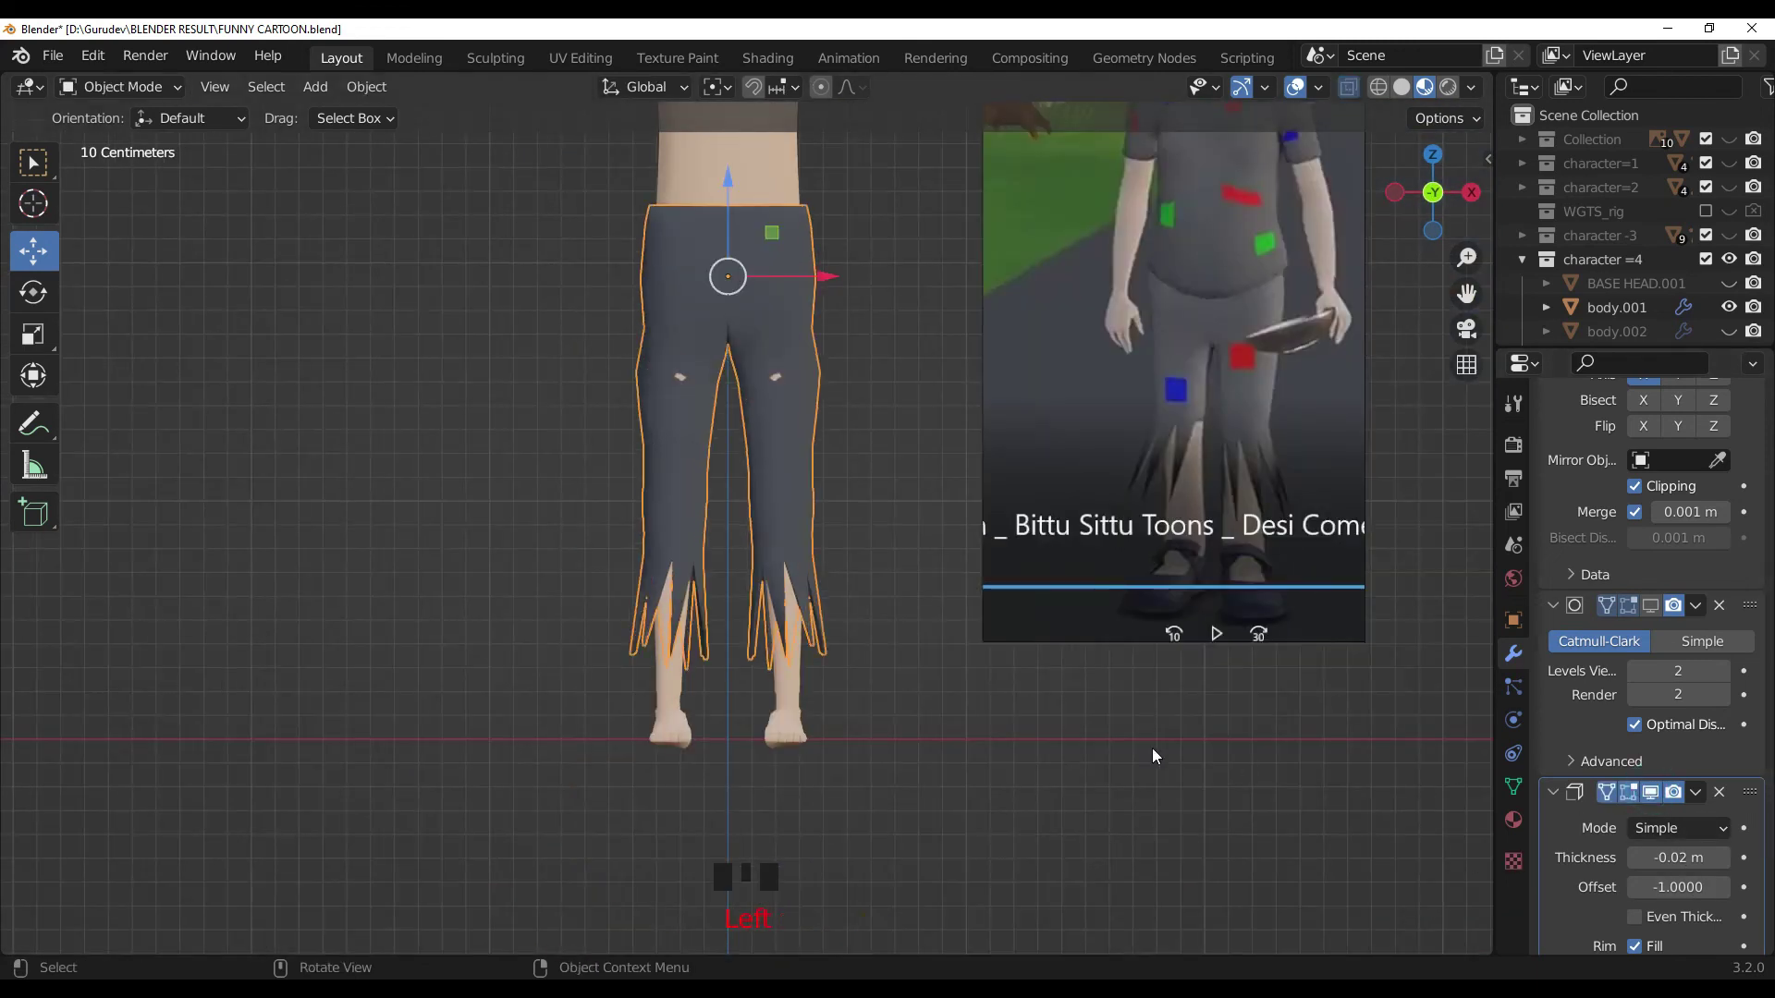
left_click_drag(1193, 700, 1660, 602)
left_click(1660, 602)
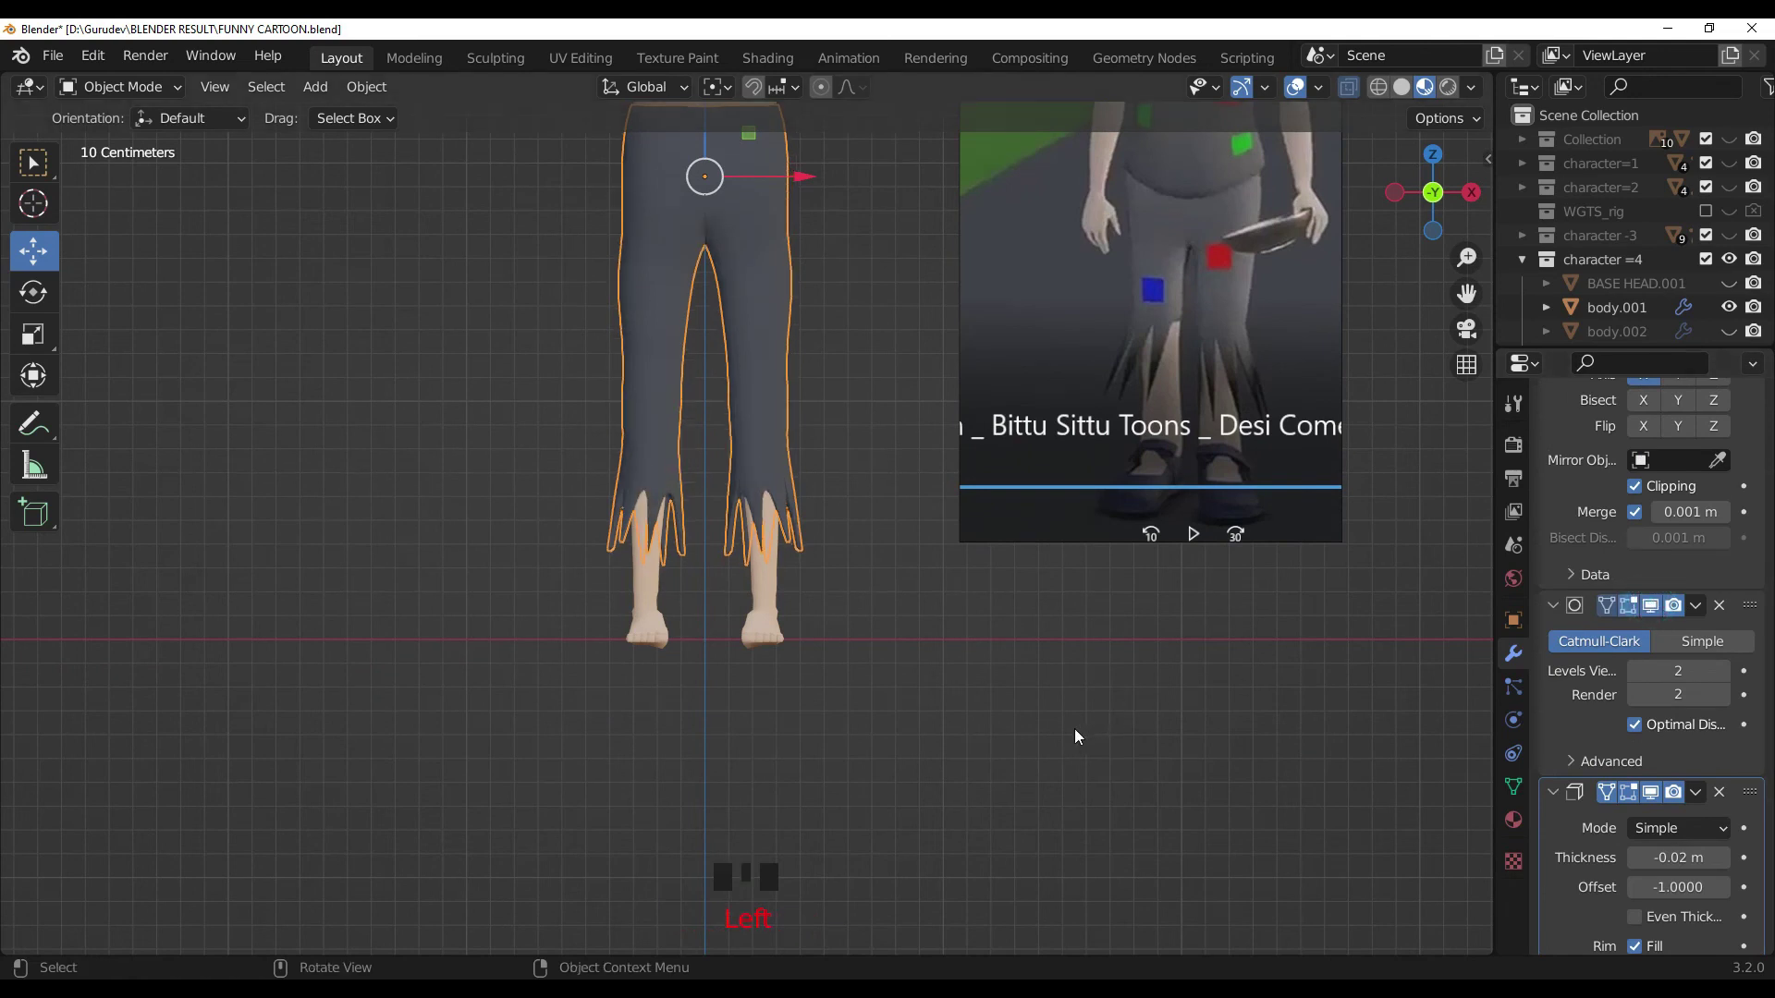
left_click(1068, 742)
scroll("up", 3)
scroll("up", 3)
scroll("down", 3)
left_click_drag(1029, 714, 754, 342)
left_click(754, 342)
scroll("down", 3)
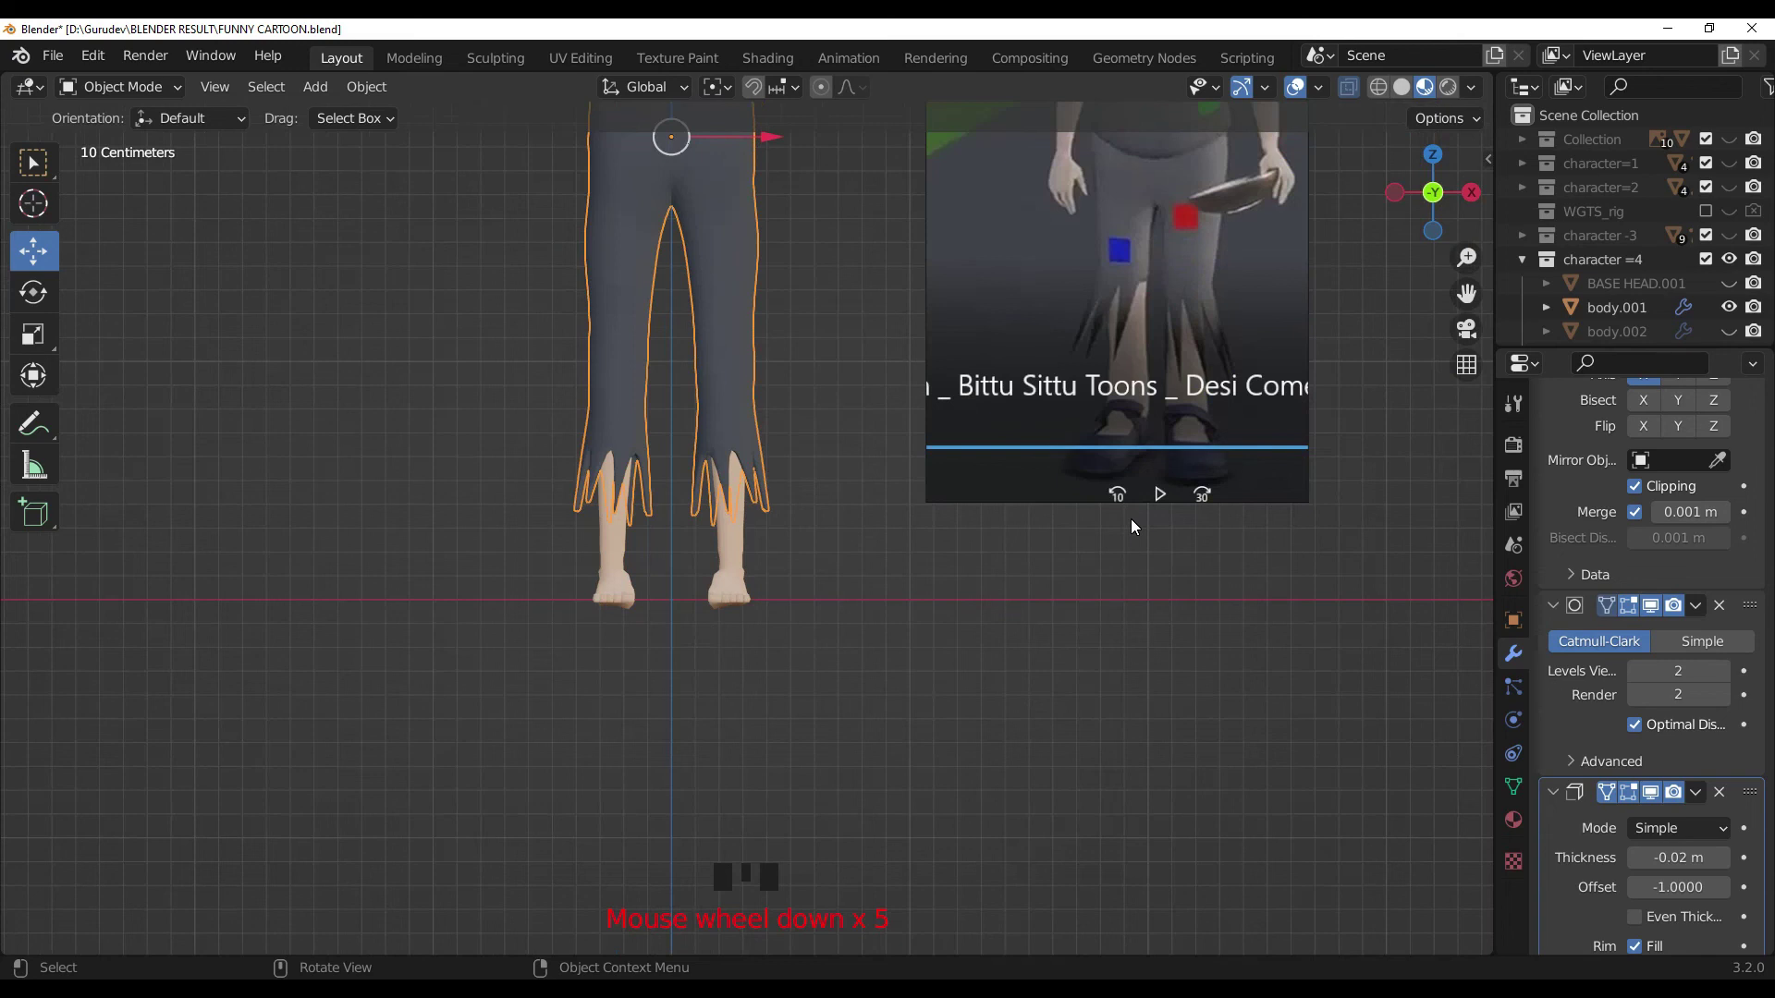
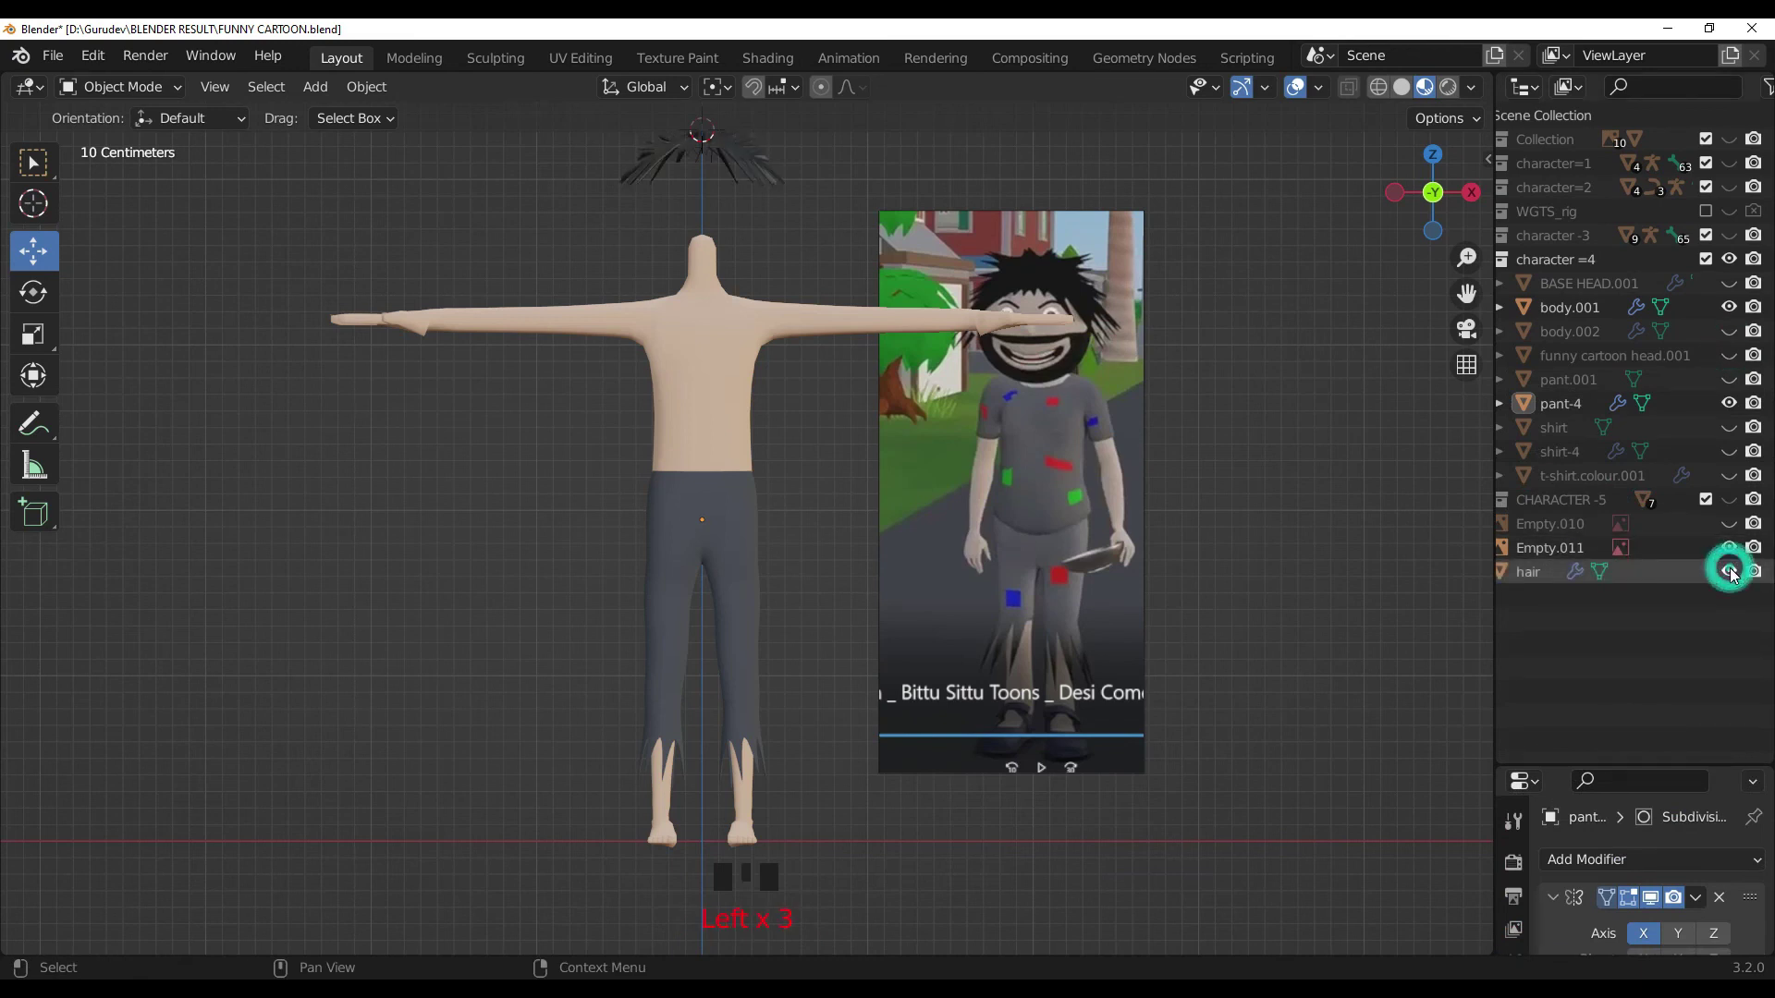
Step: Unhide the bearded head and the patched shirt-4 in the Outliner
left_click_drag(1351, 488, 1739, 359)
left_click(1739, 359)
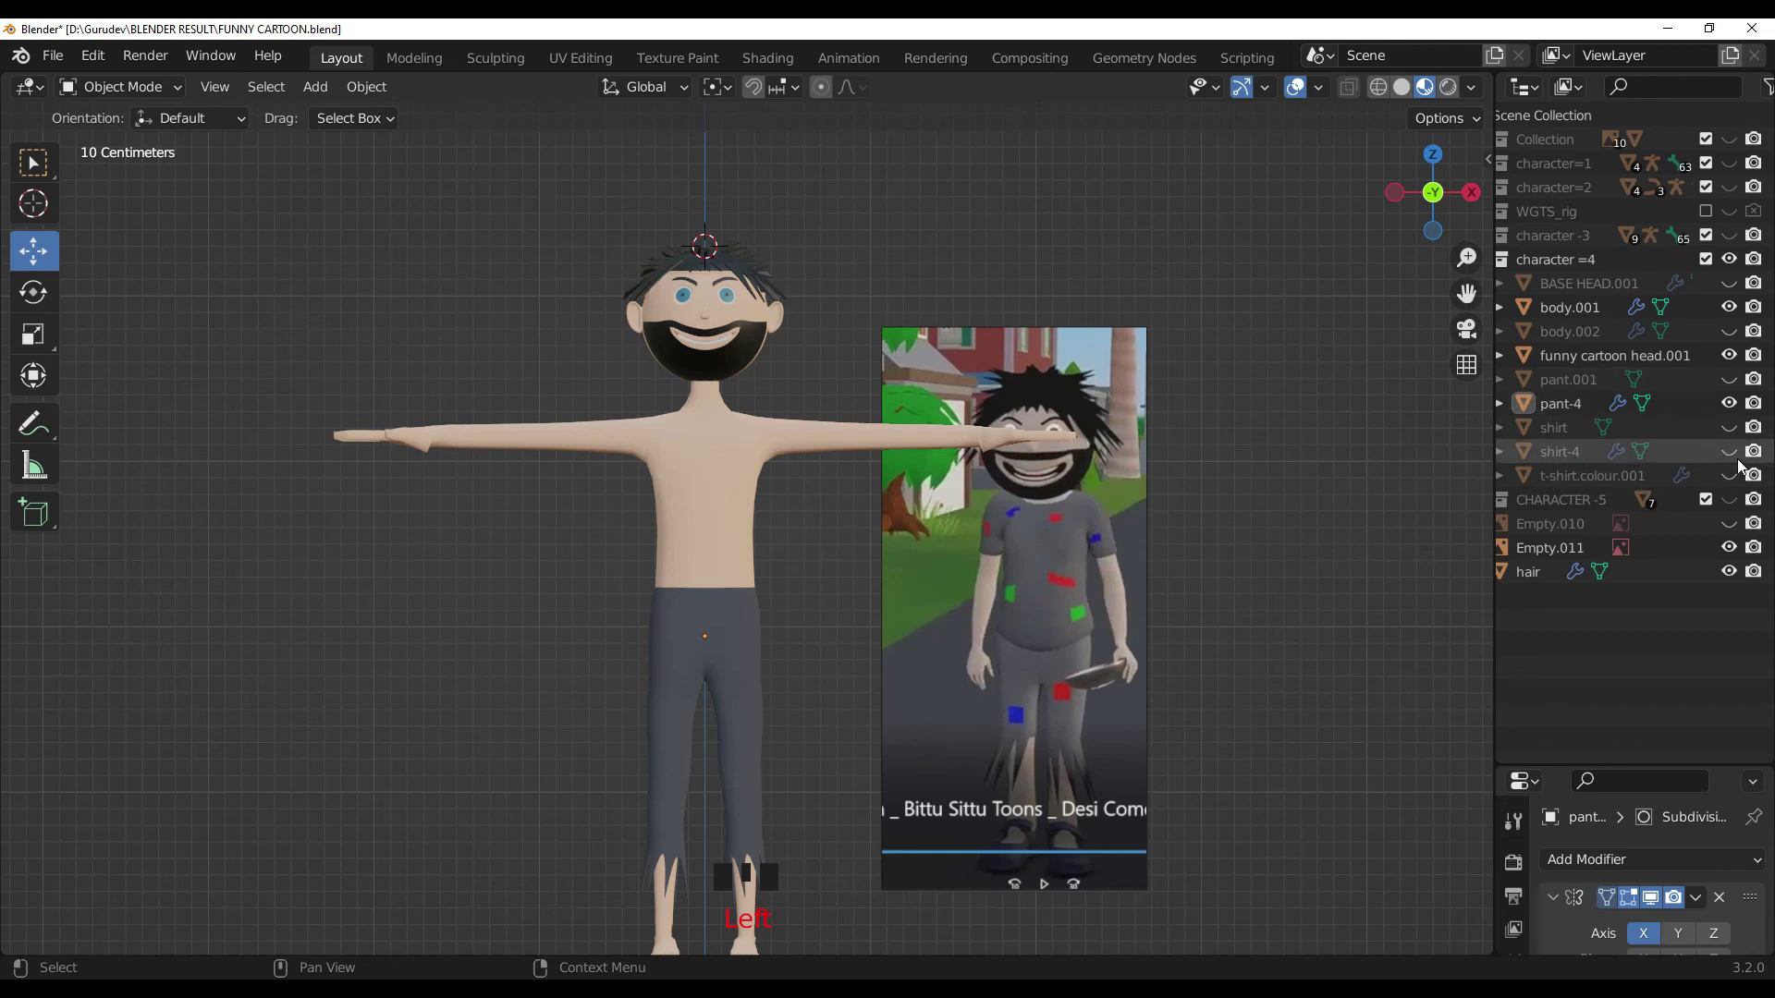
left_click(1739, 451)
middle_click(1283, 508)
scroll("down", 3)
middle_click(1272, 495)
Step: Lower the hair onto the head, then start scaling up the Empty.011 reference image
left_click(746, 365)
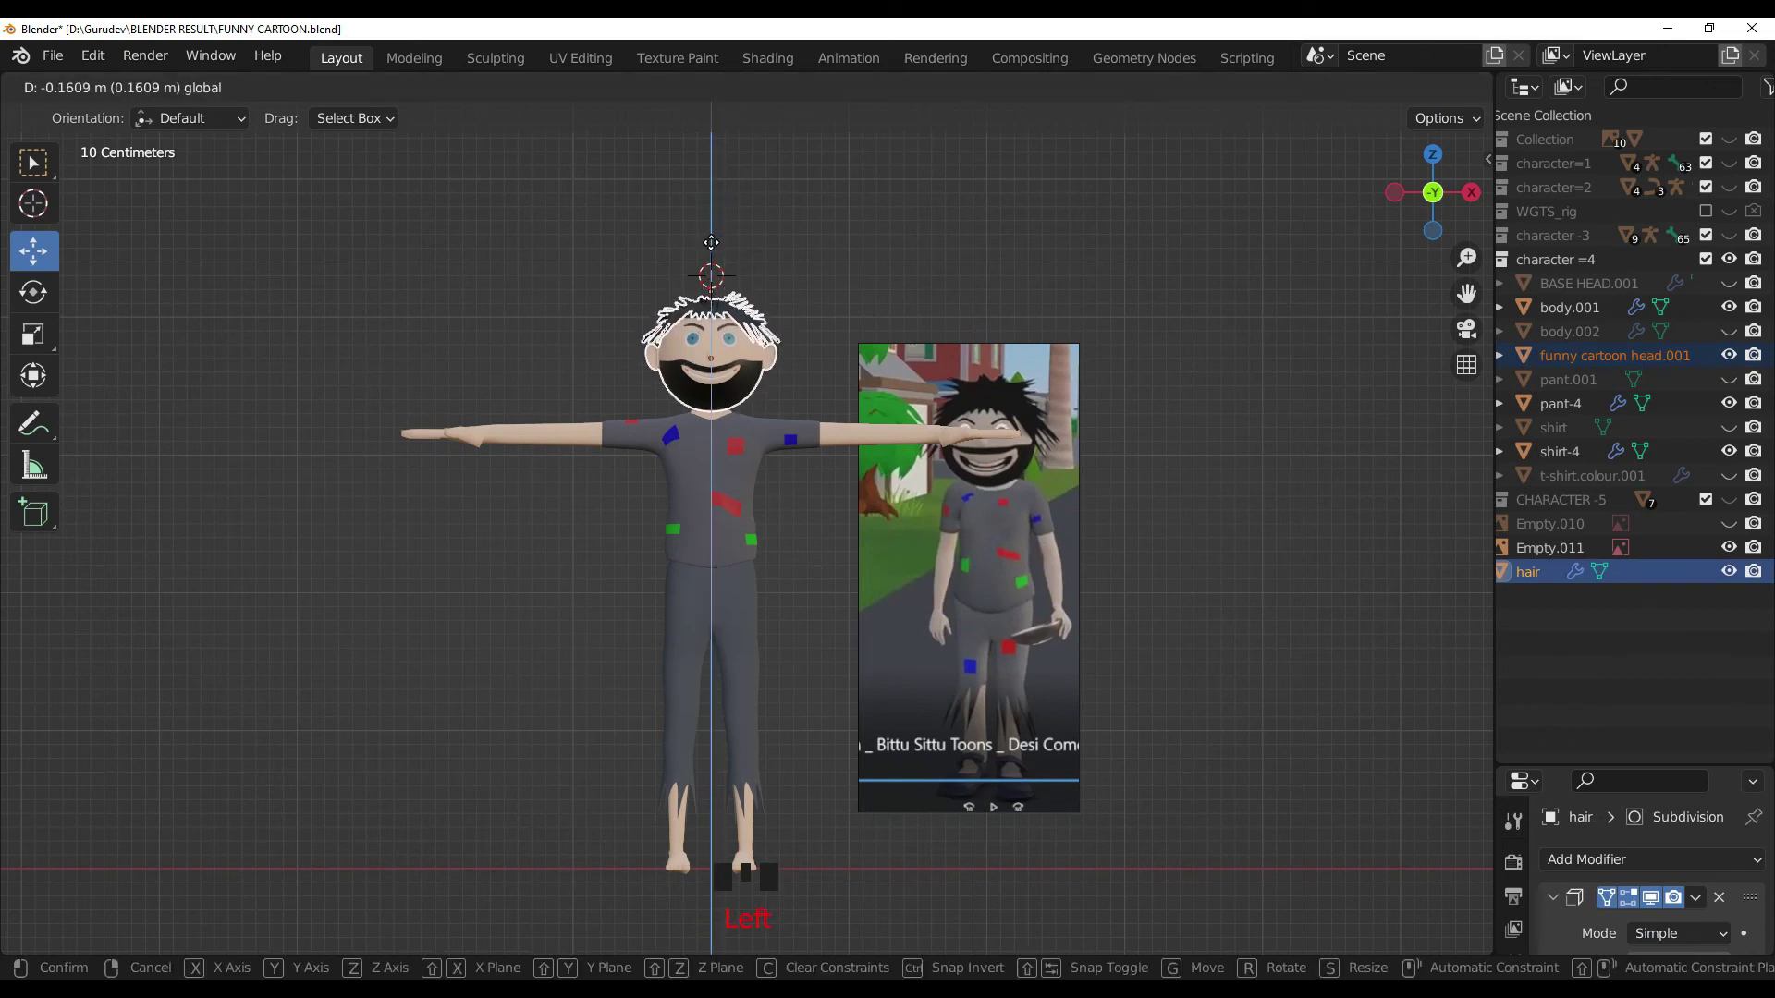
left_click(892, 235)
left_click_drag(1107, 410, 1022, 491)
left_click(1021, 492)
key("s")
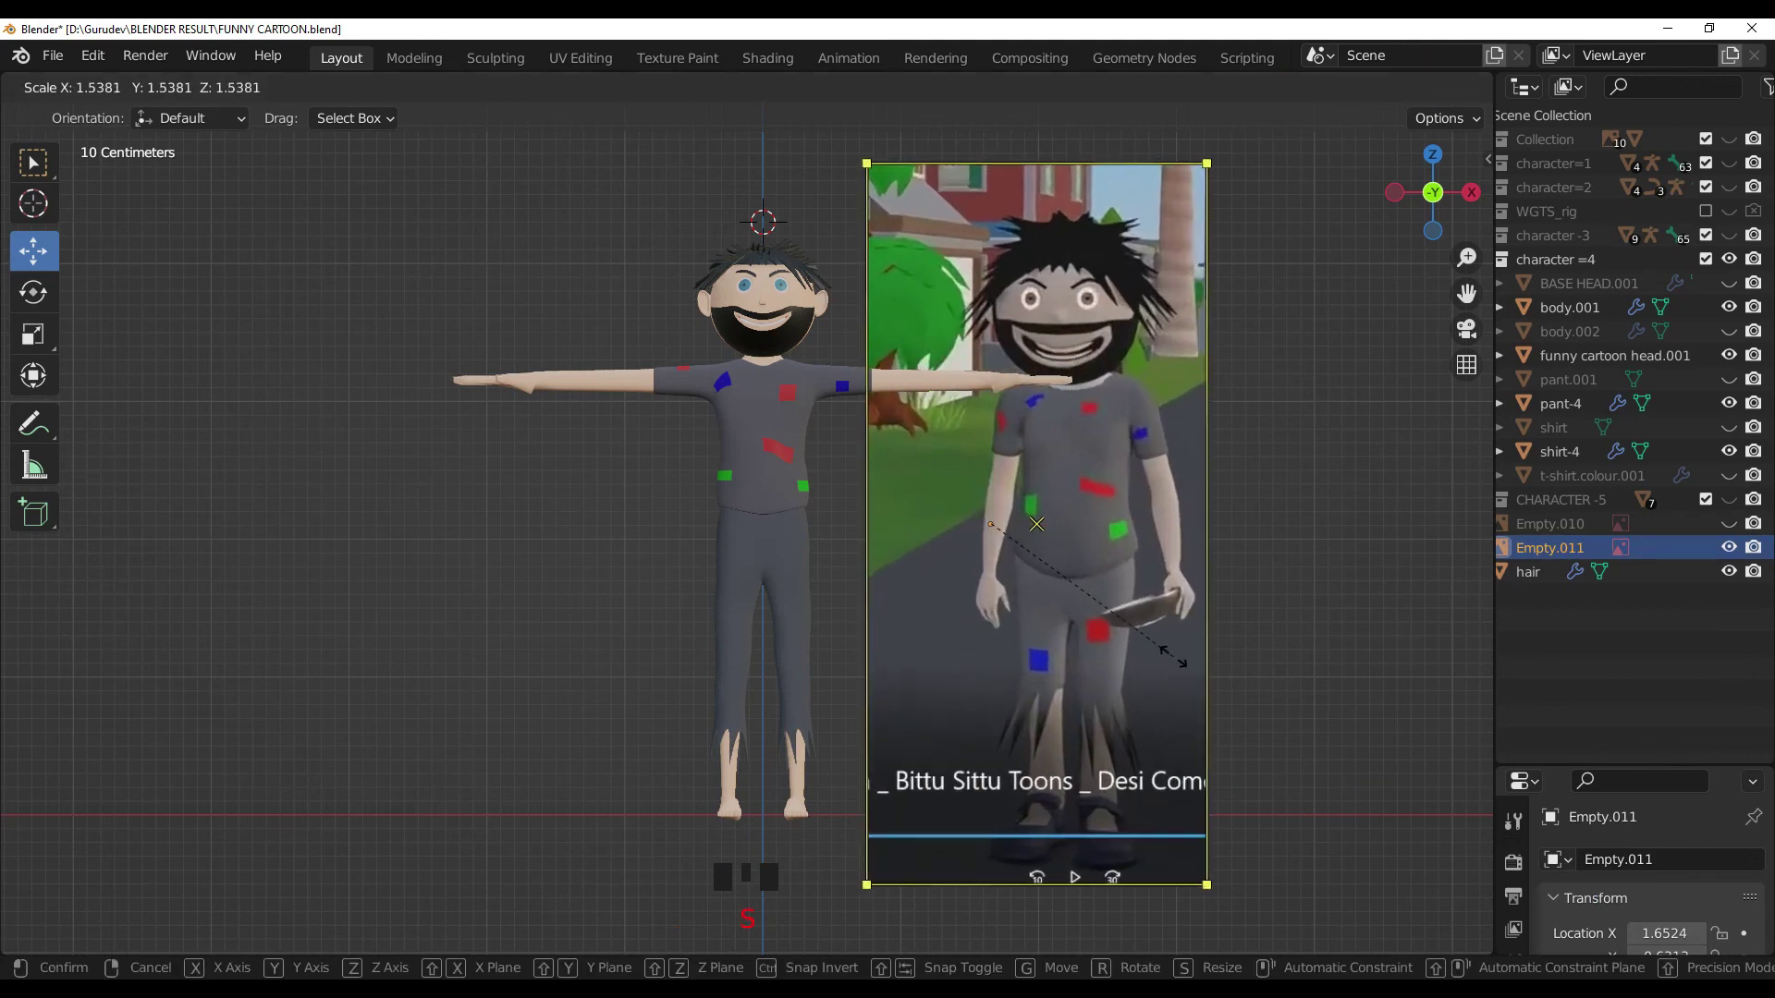